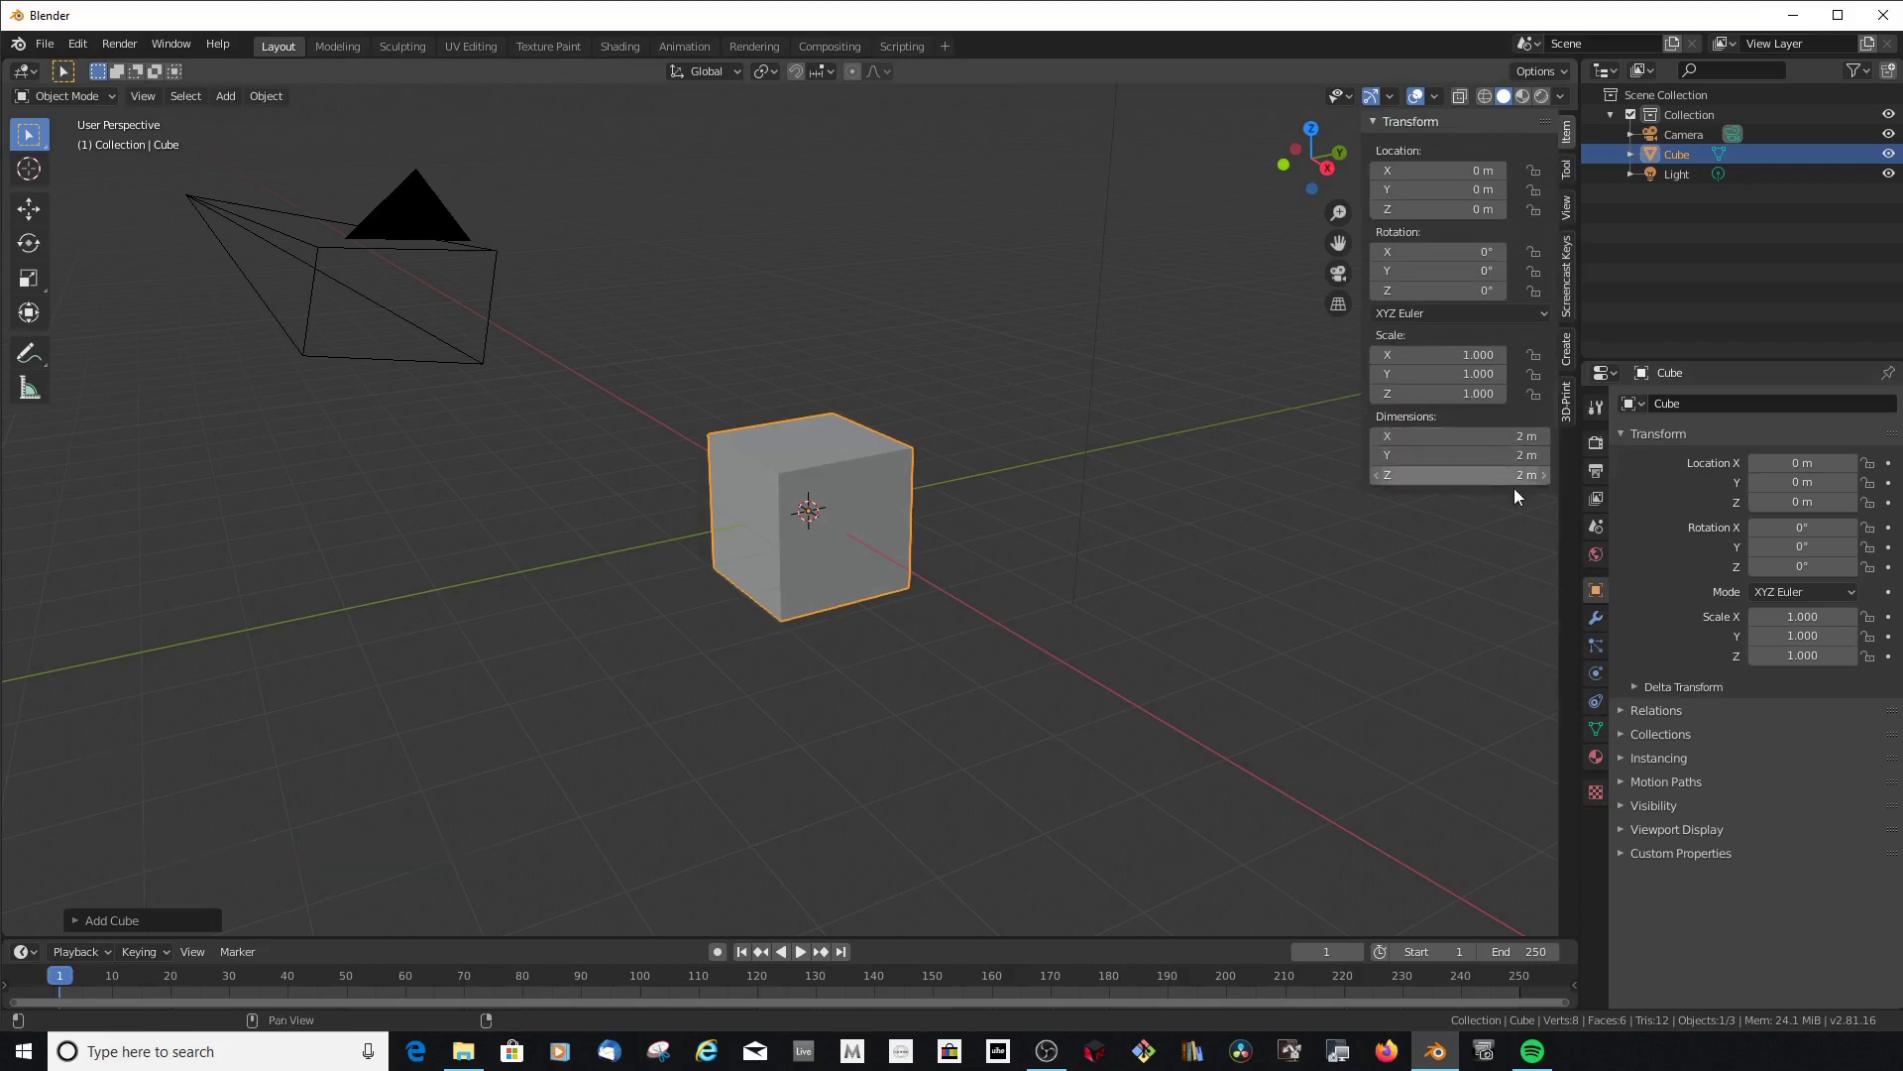
Scale the default cube by 20 so it measures 40 m on every side
scroll(up, 3)
scroll(down, 3)
middle_click(836, 484)
middle_click(1572, 484)
scroll(up, 3)
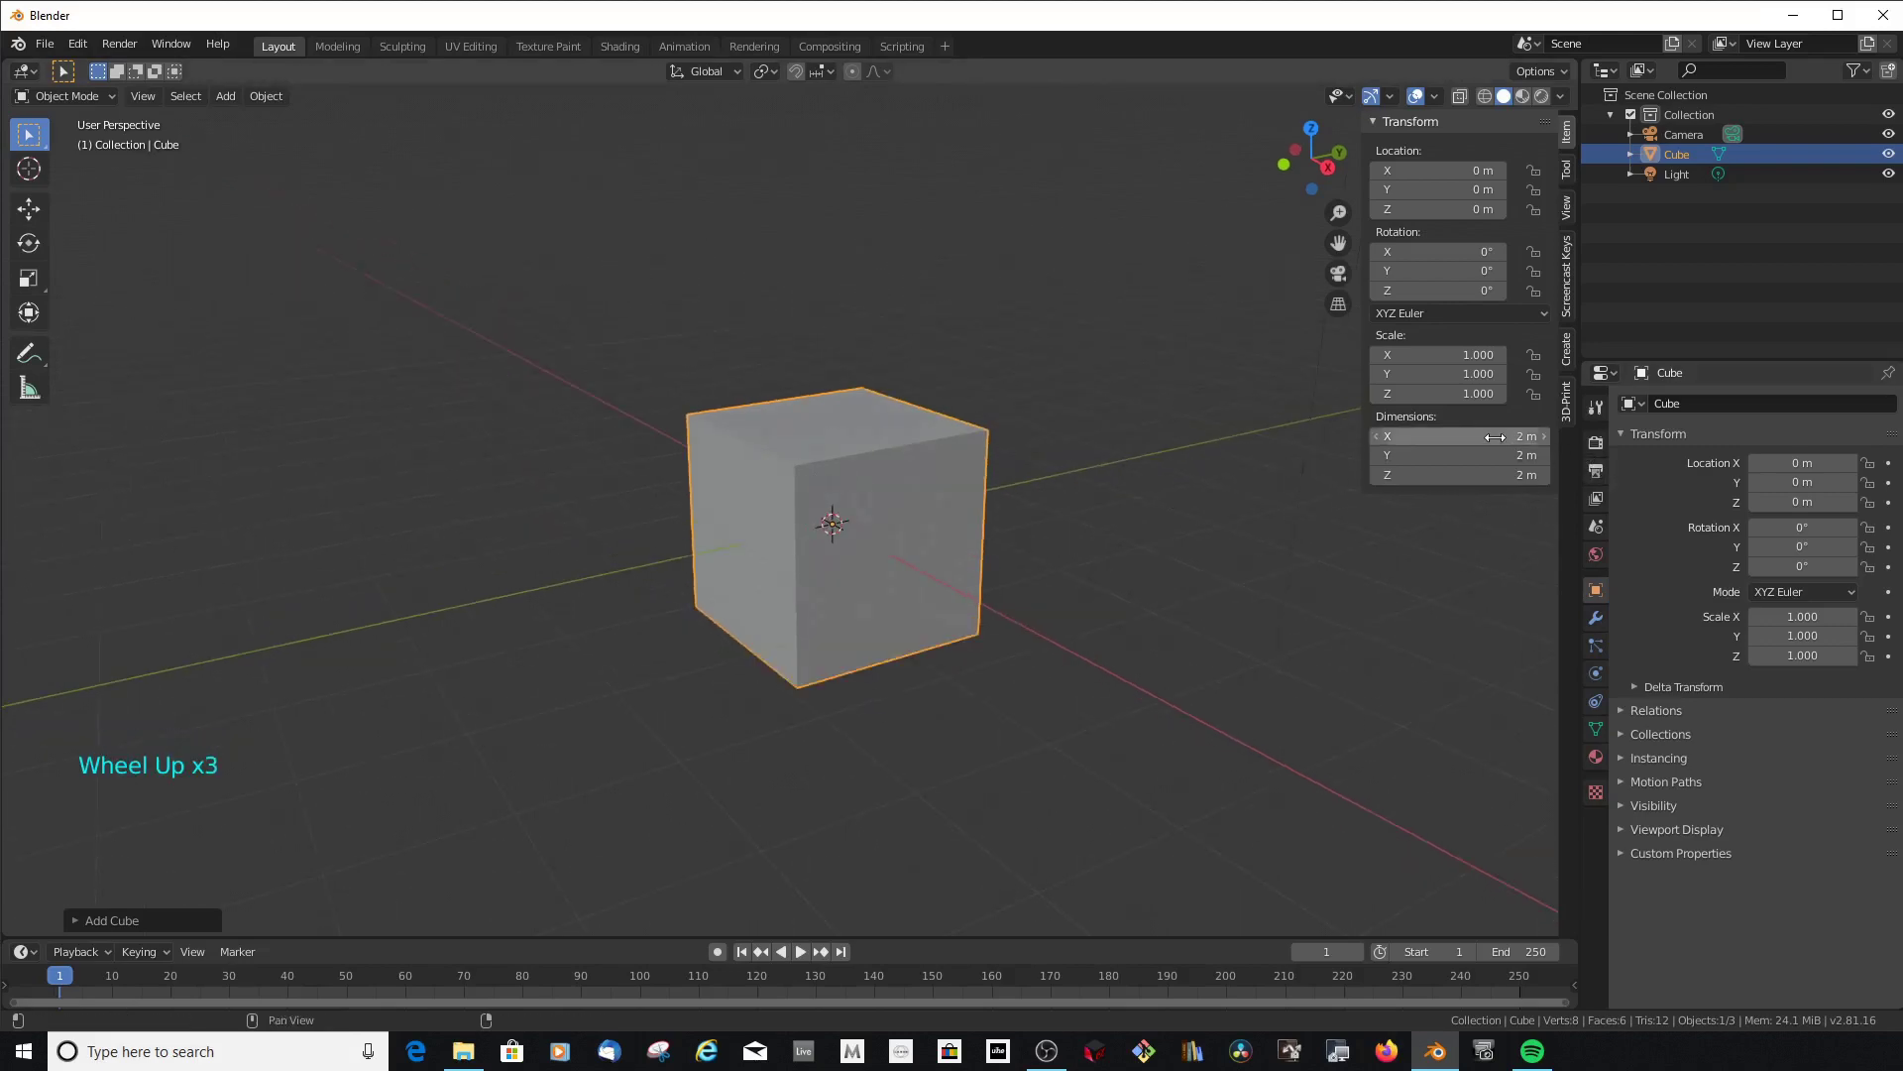
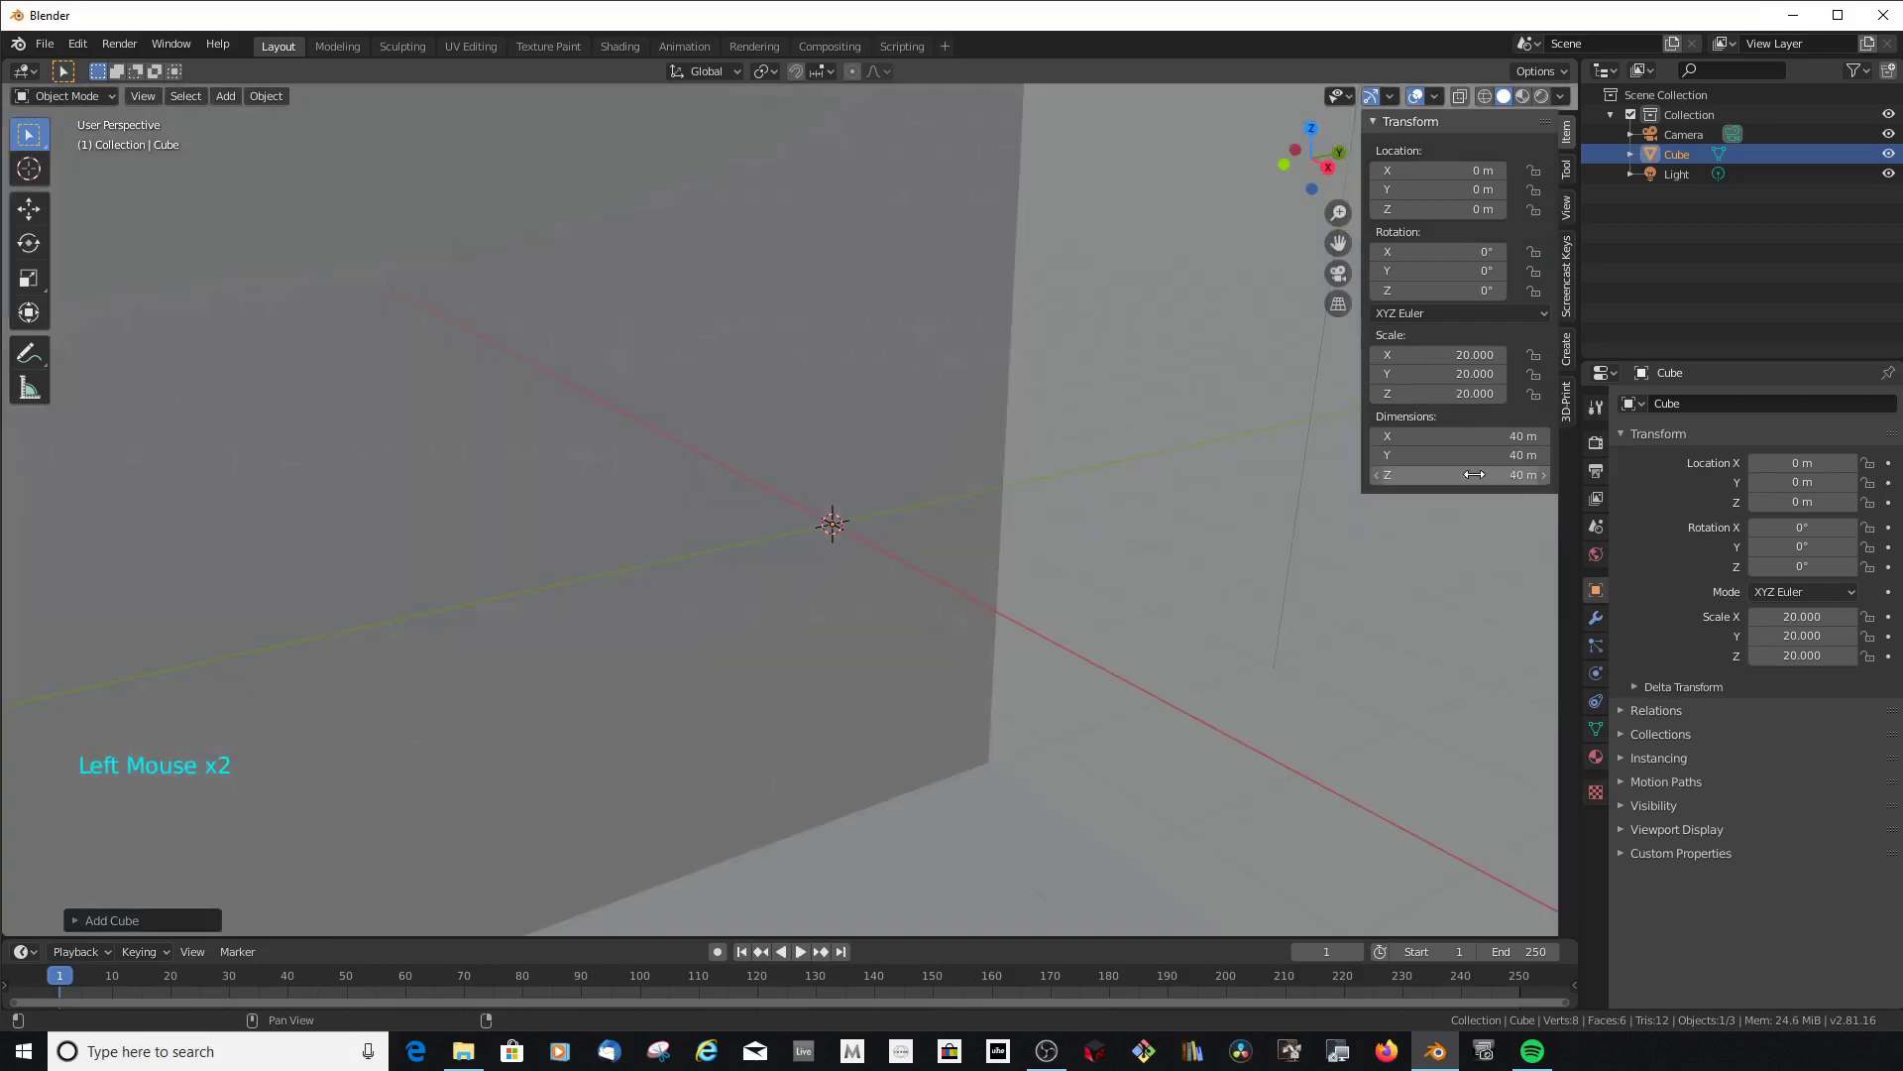
scroll(down, 3)
scroll(down, 3)
scroll(up, 3)
scroll(down, 3)
Nudge the enlarged cube slightly off the world origin and review it in the viewport
key(Escape)
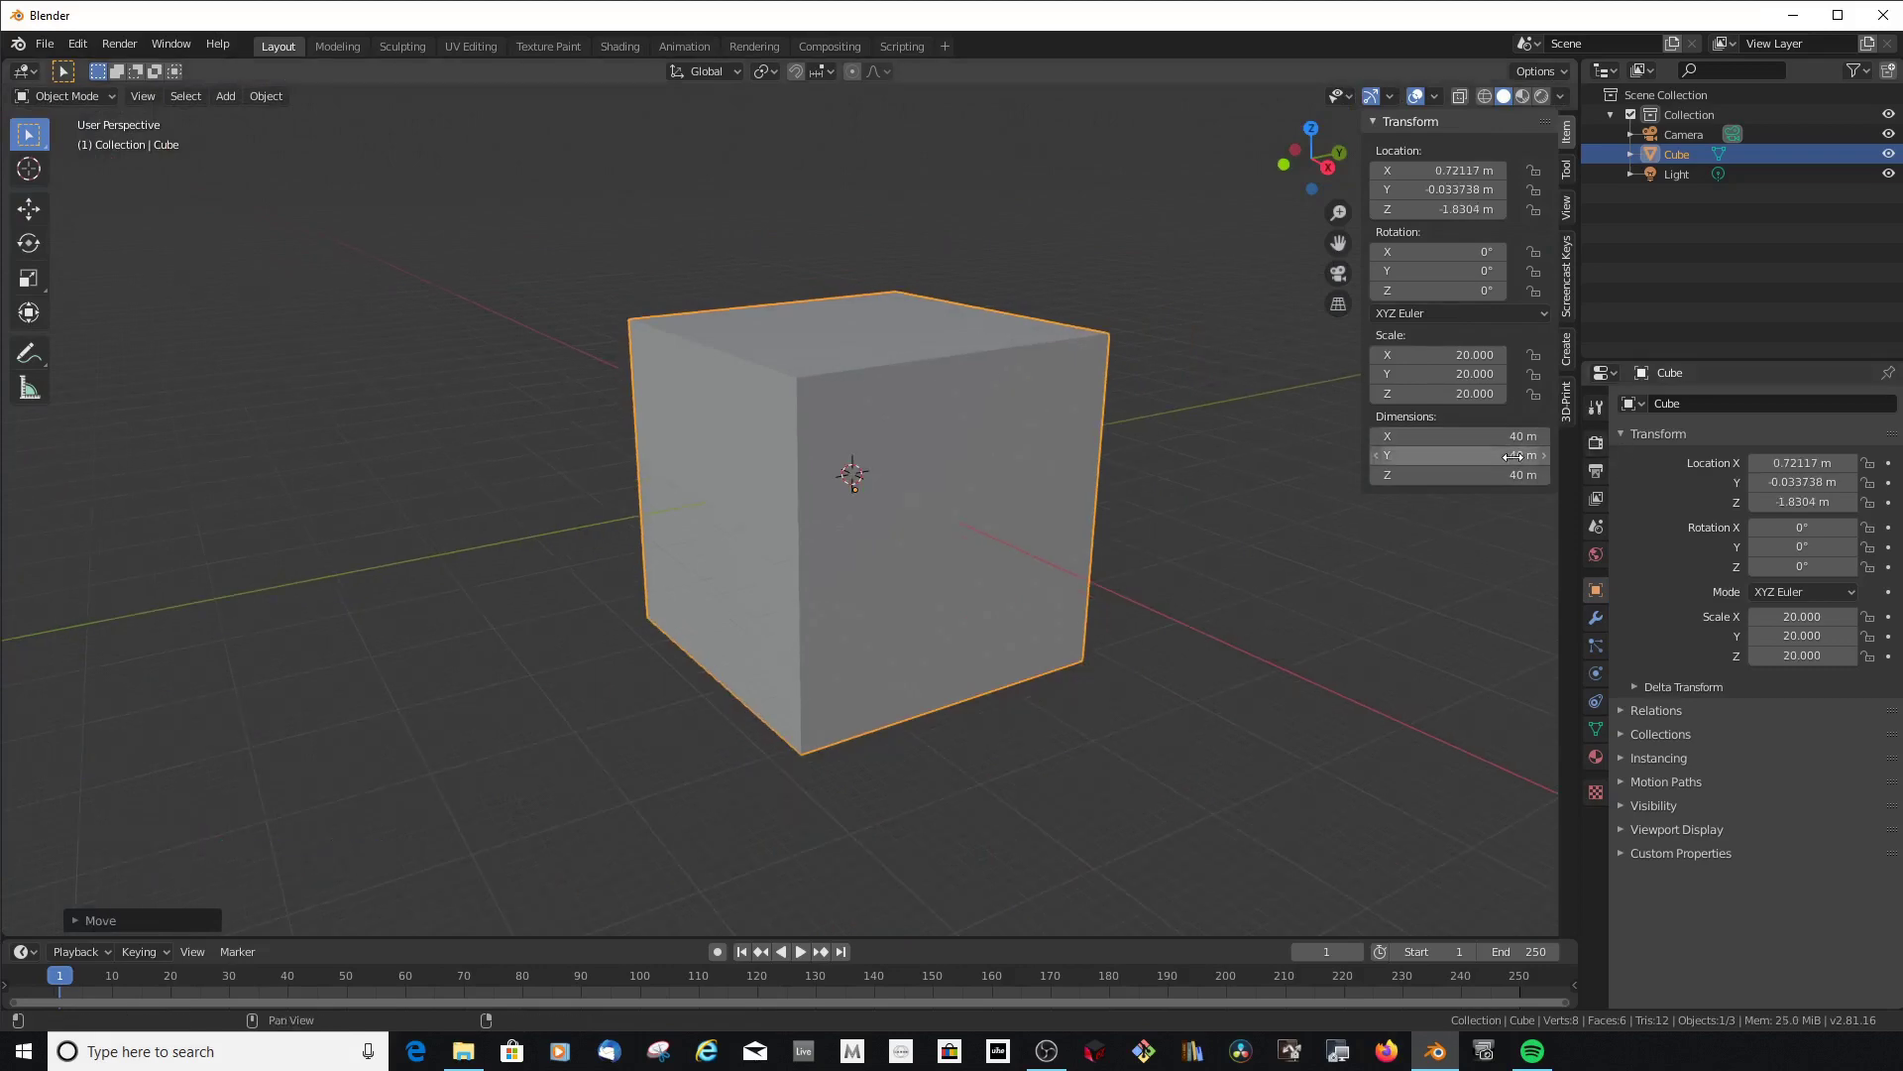
scroll(down, 3)
scroll(down, 3)
scroll(up, 3)
scroll(down, 3)
scroll(up, 3)
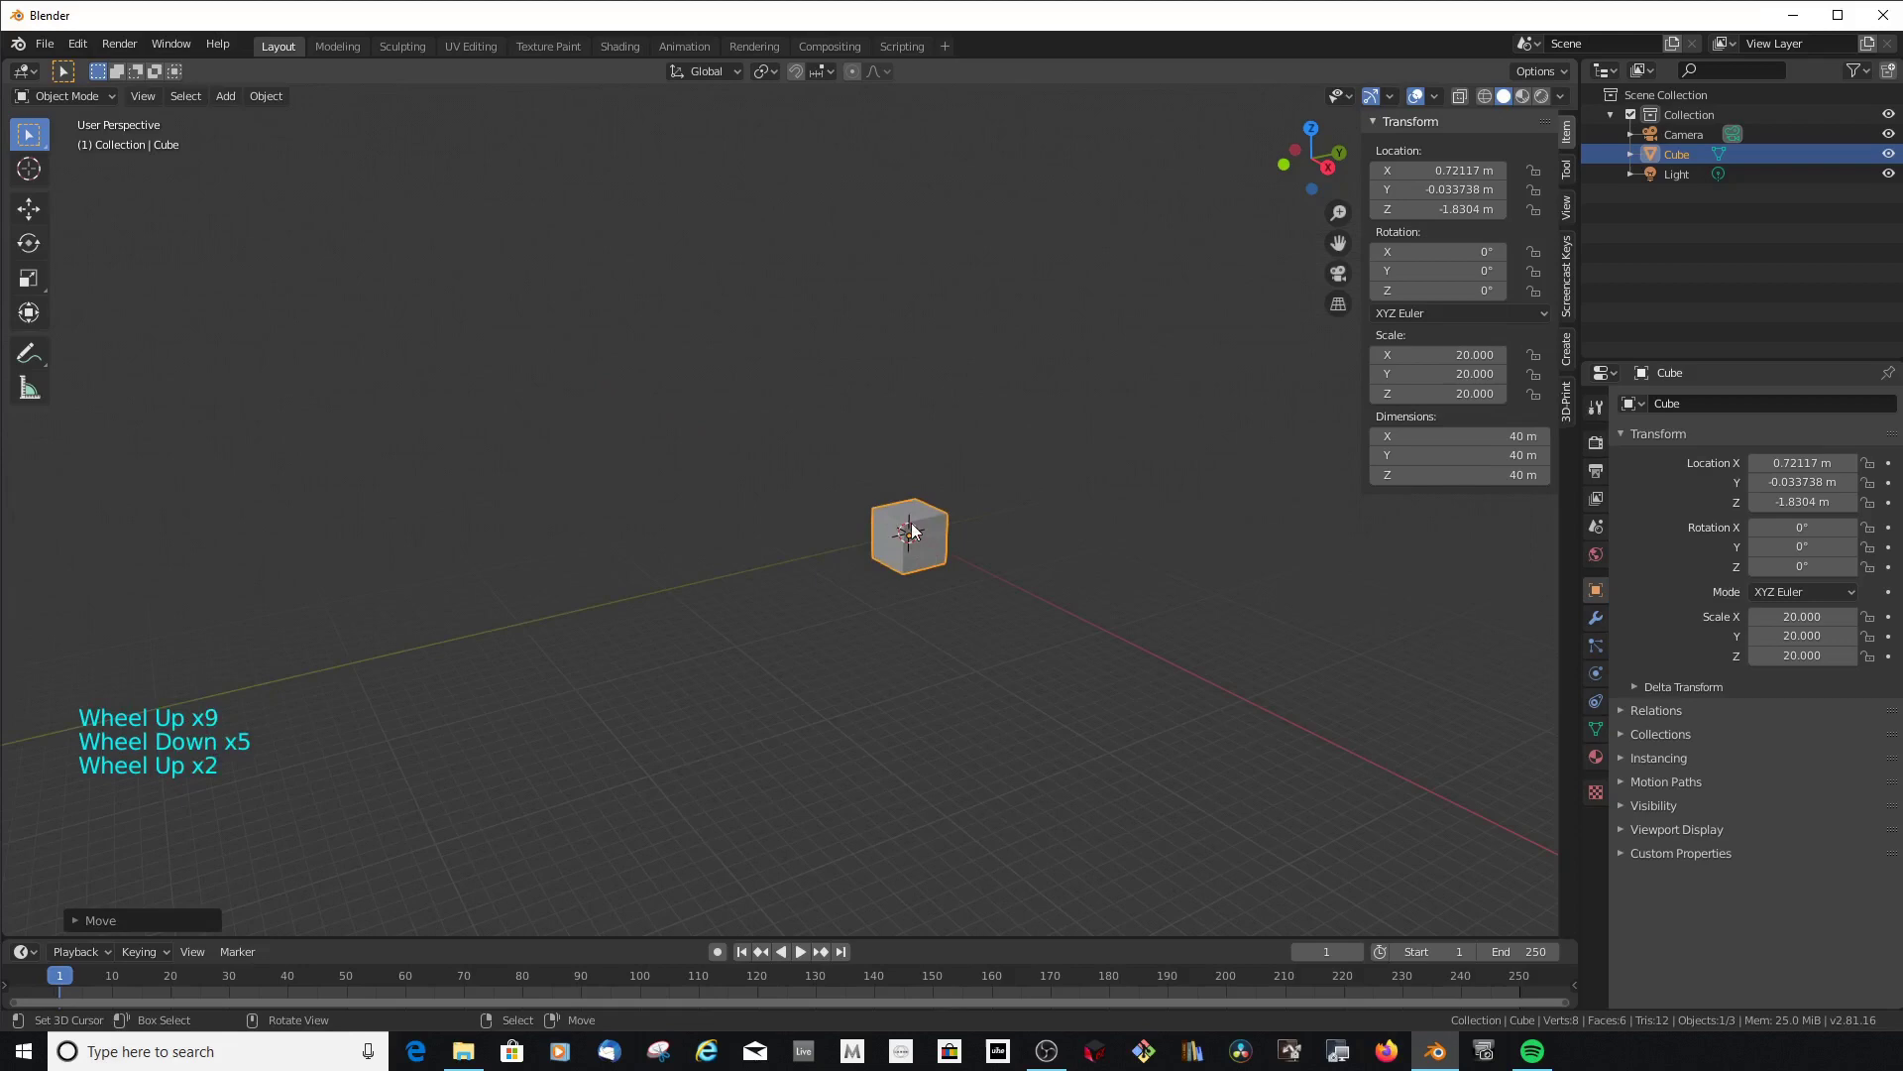
scroll(up, 3)
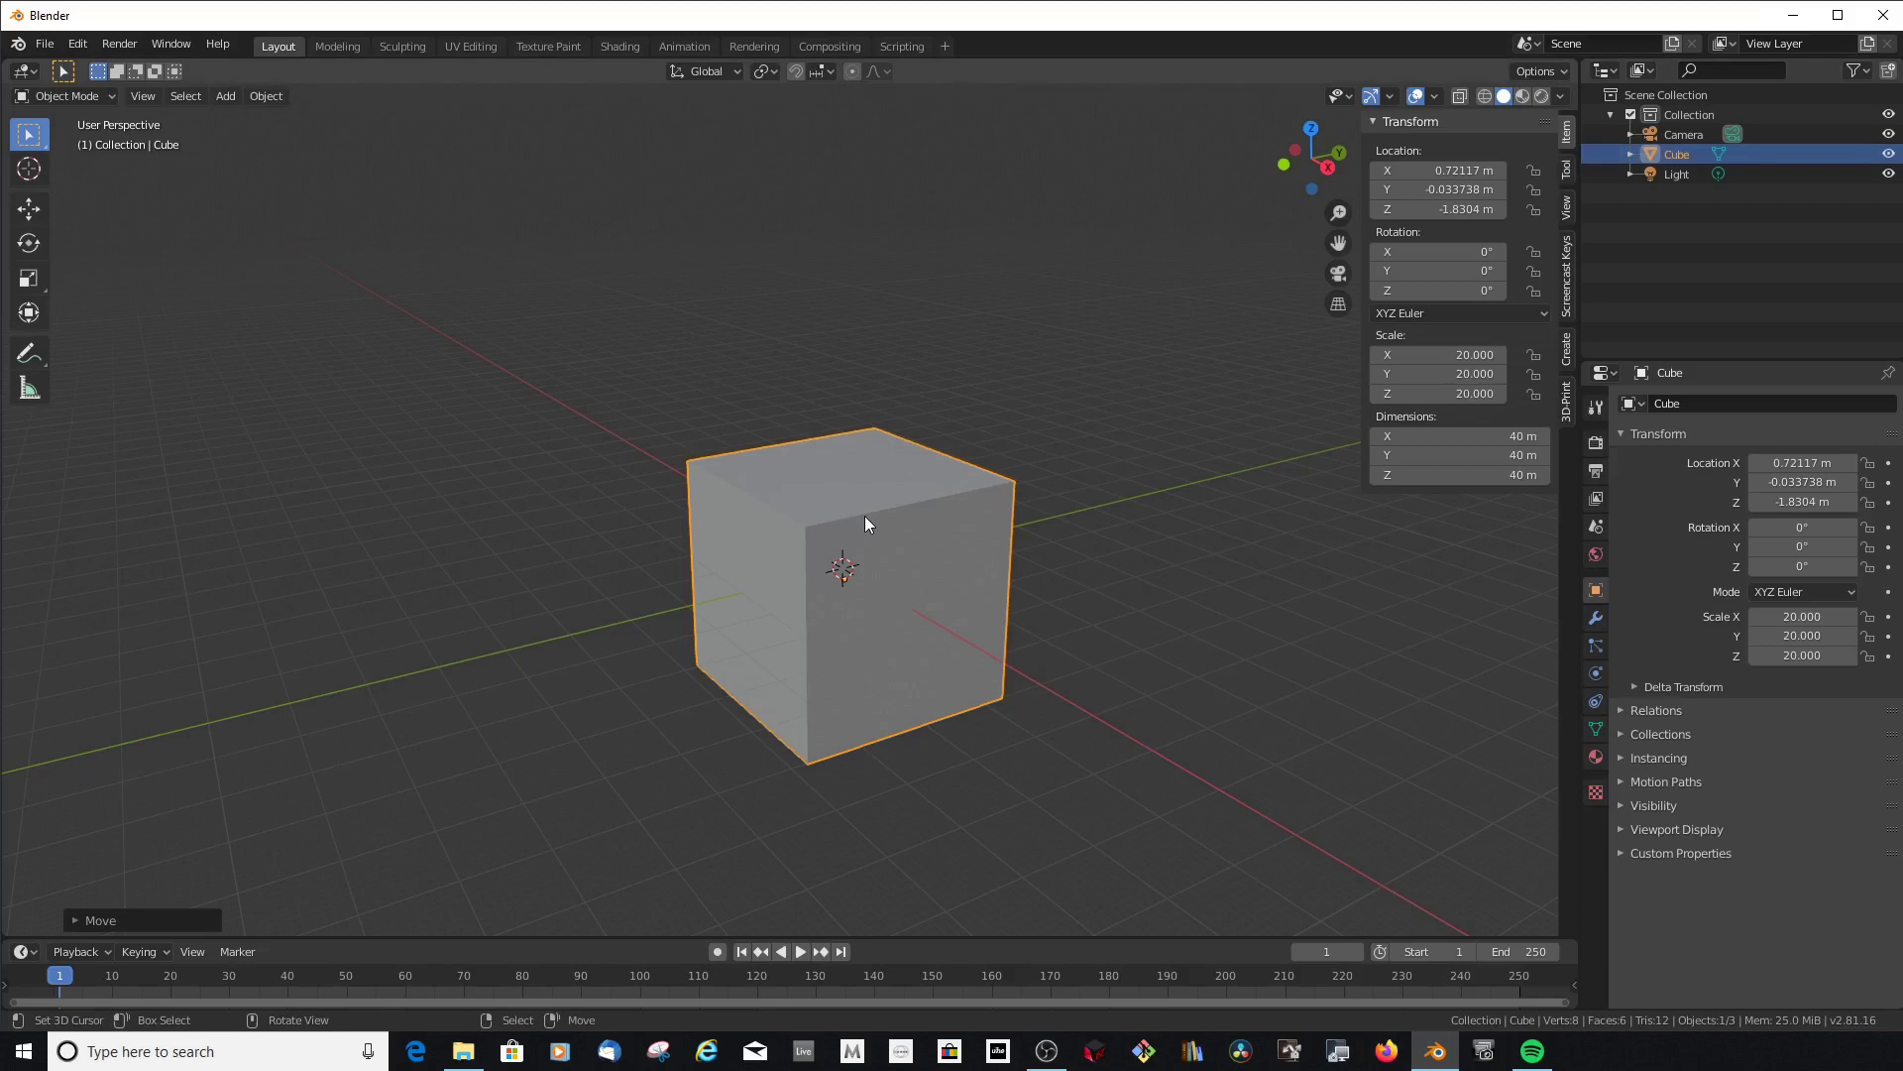
Delete the cube, then add a default 2 m cylinder from the Add > Mesh menu
key(Delete)
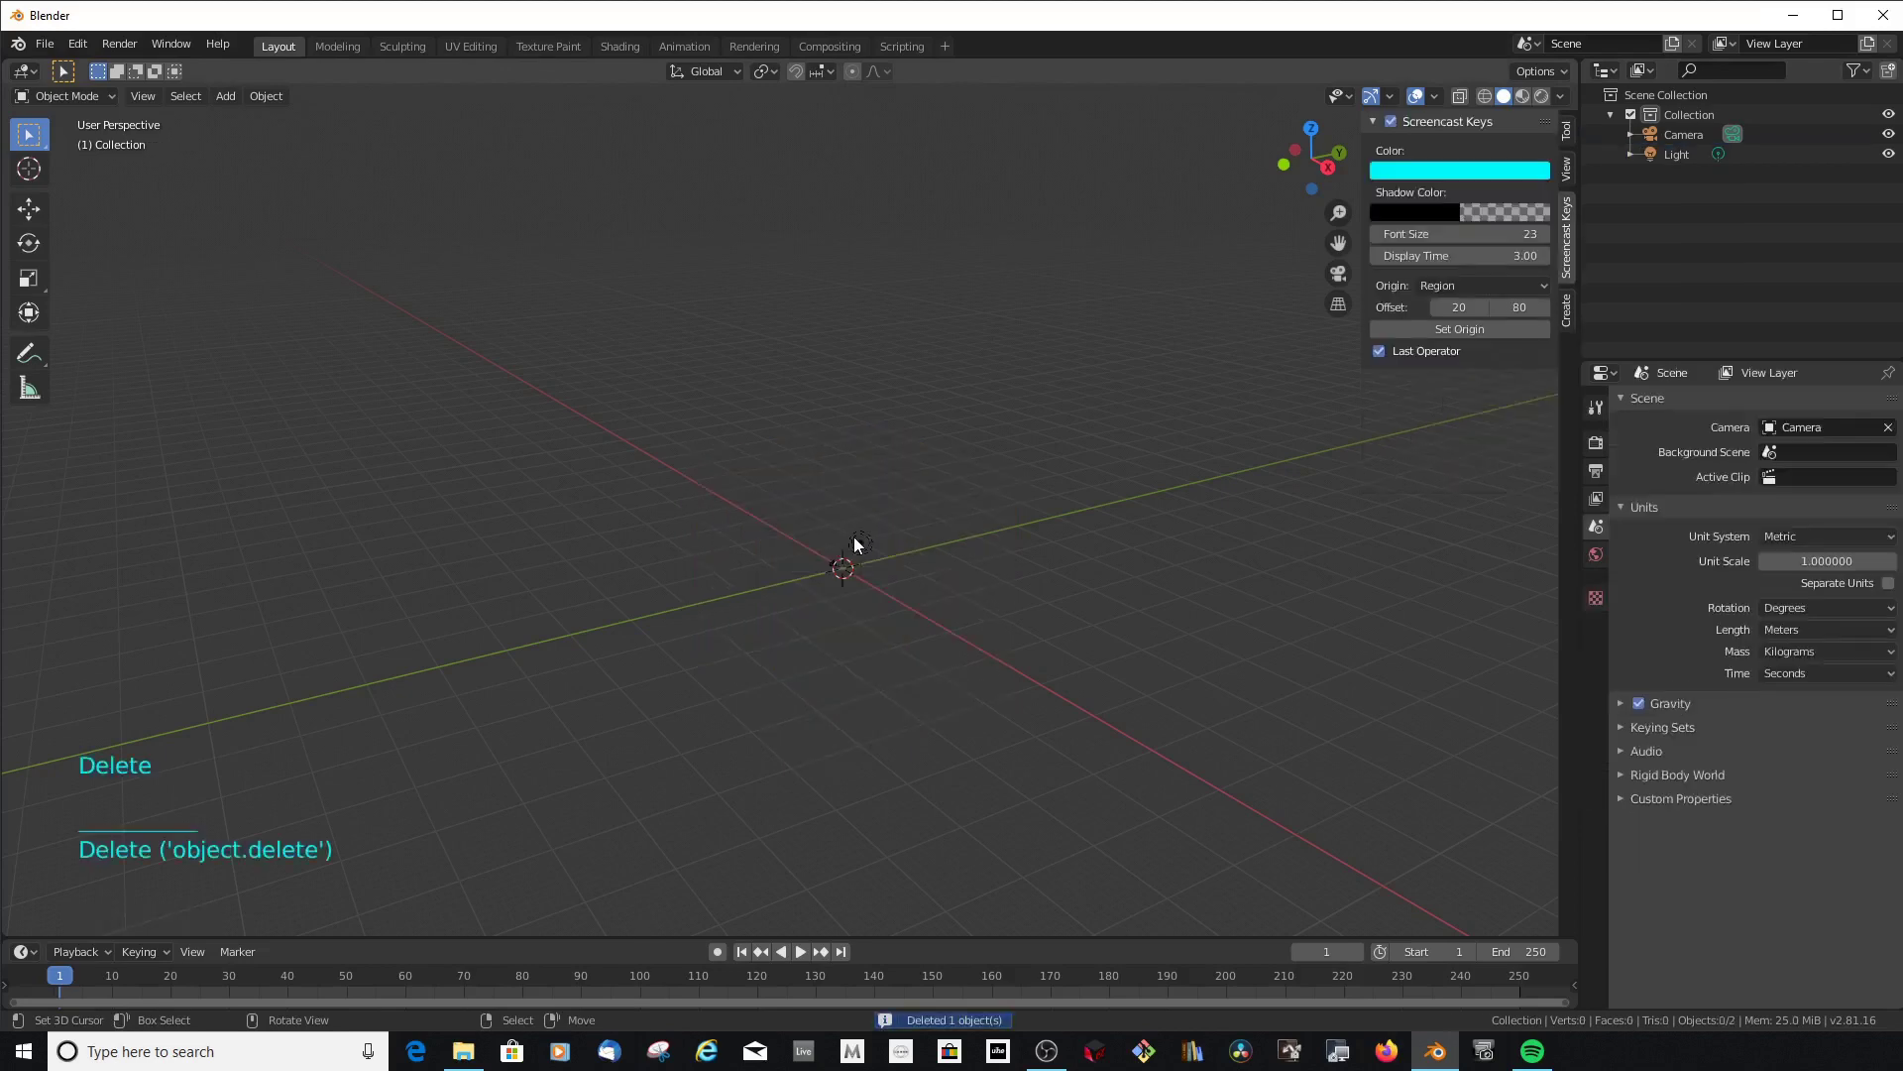
key(shift+a)
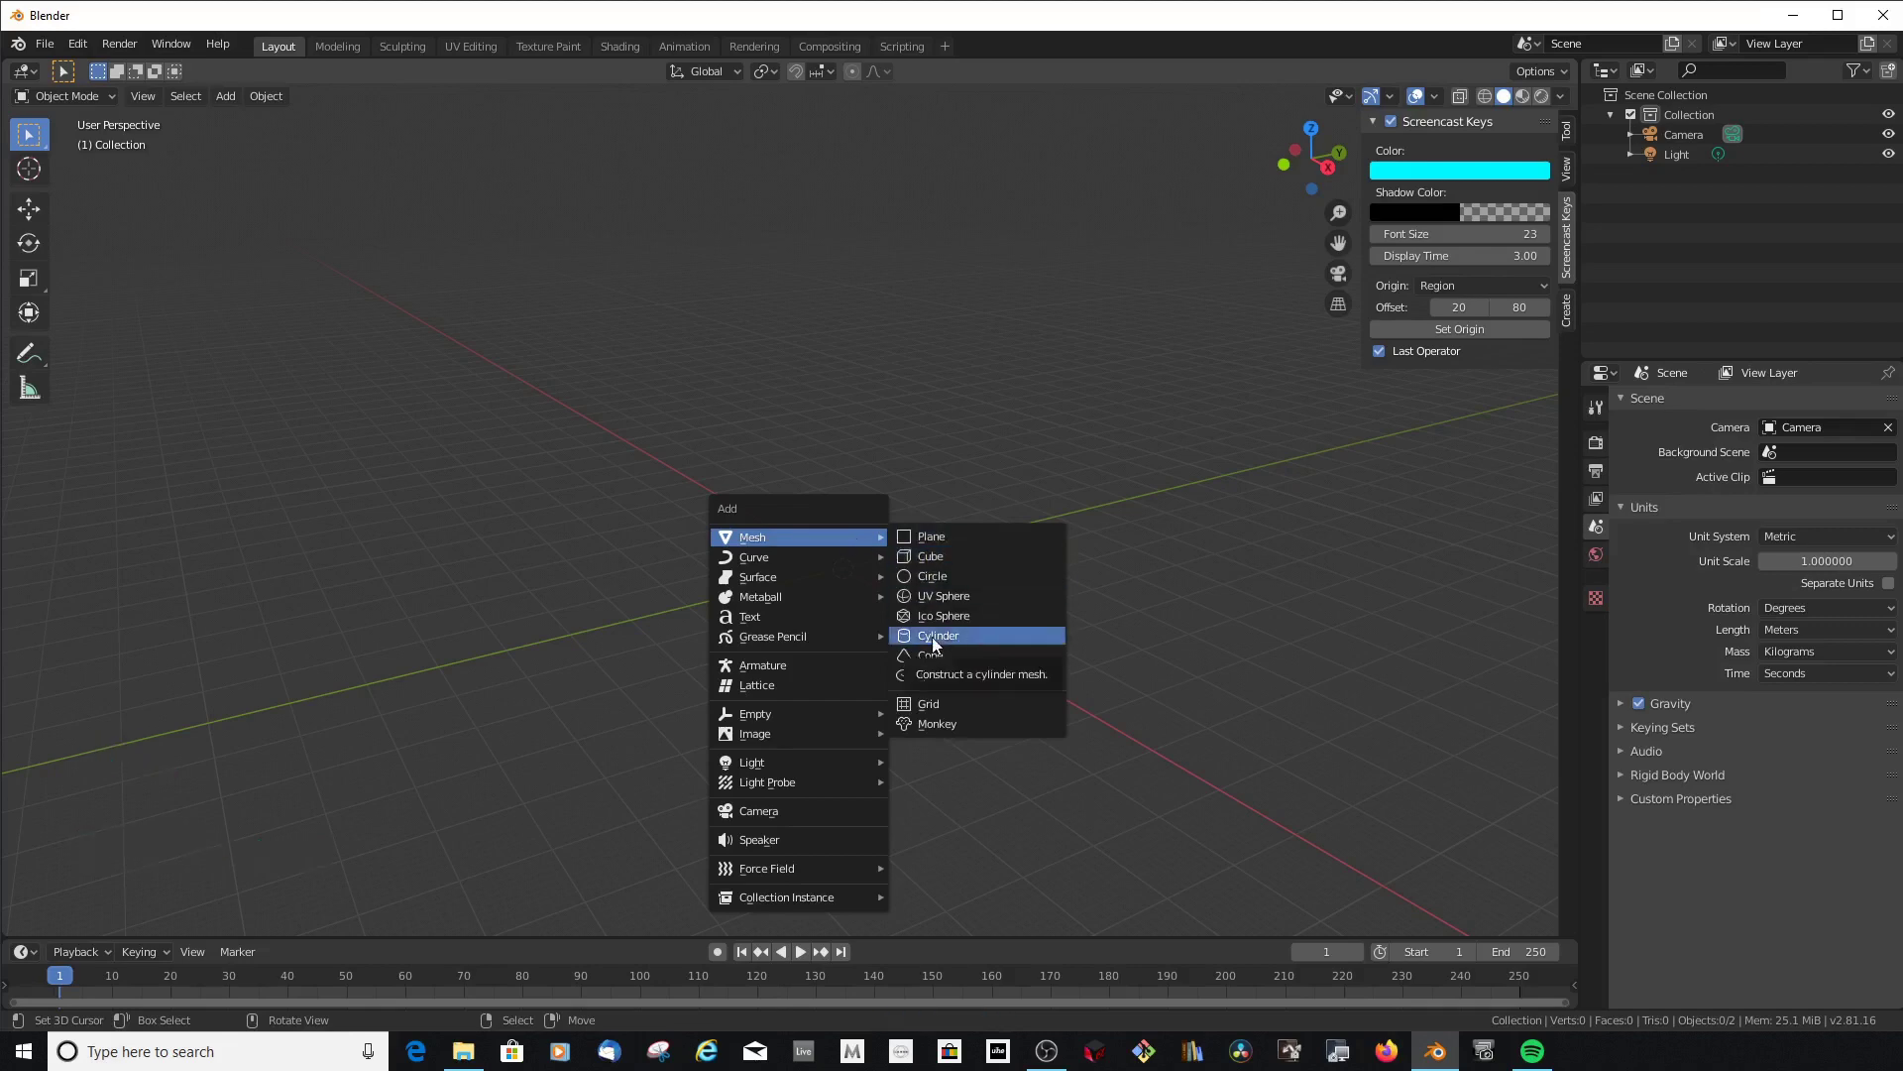
scroll(up, 3)
scroll(down, 3)
right_click(881, 612)
key(Escape)
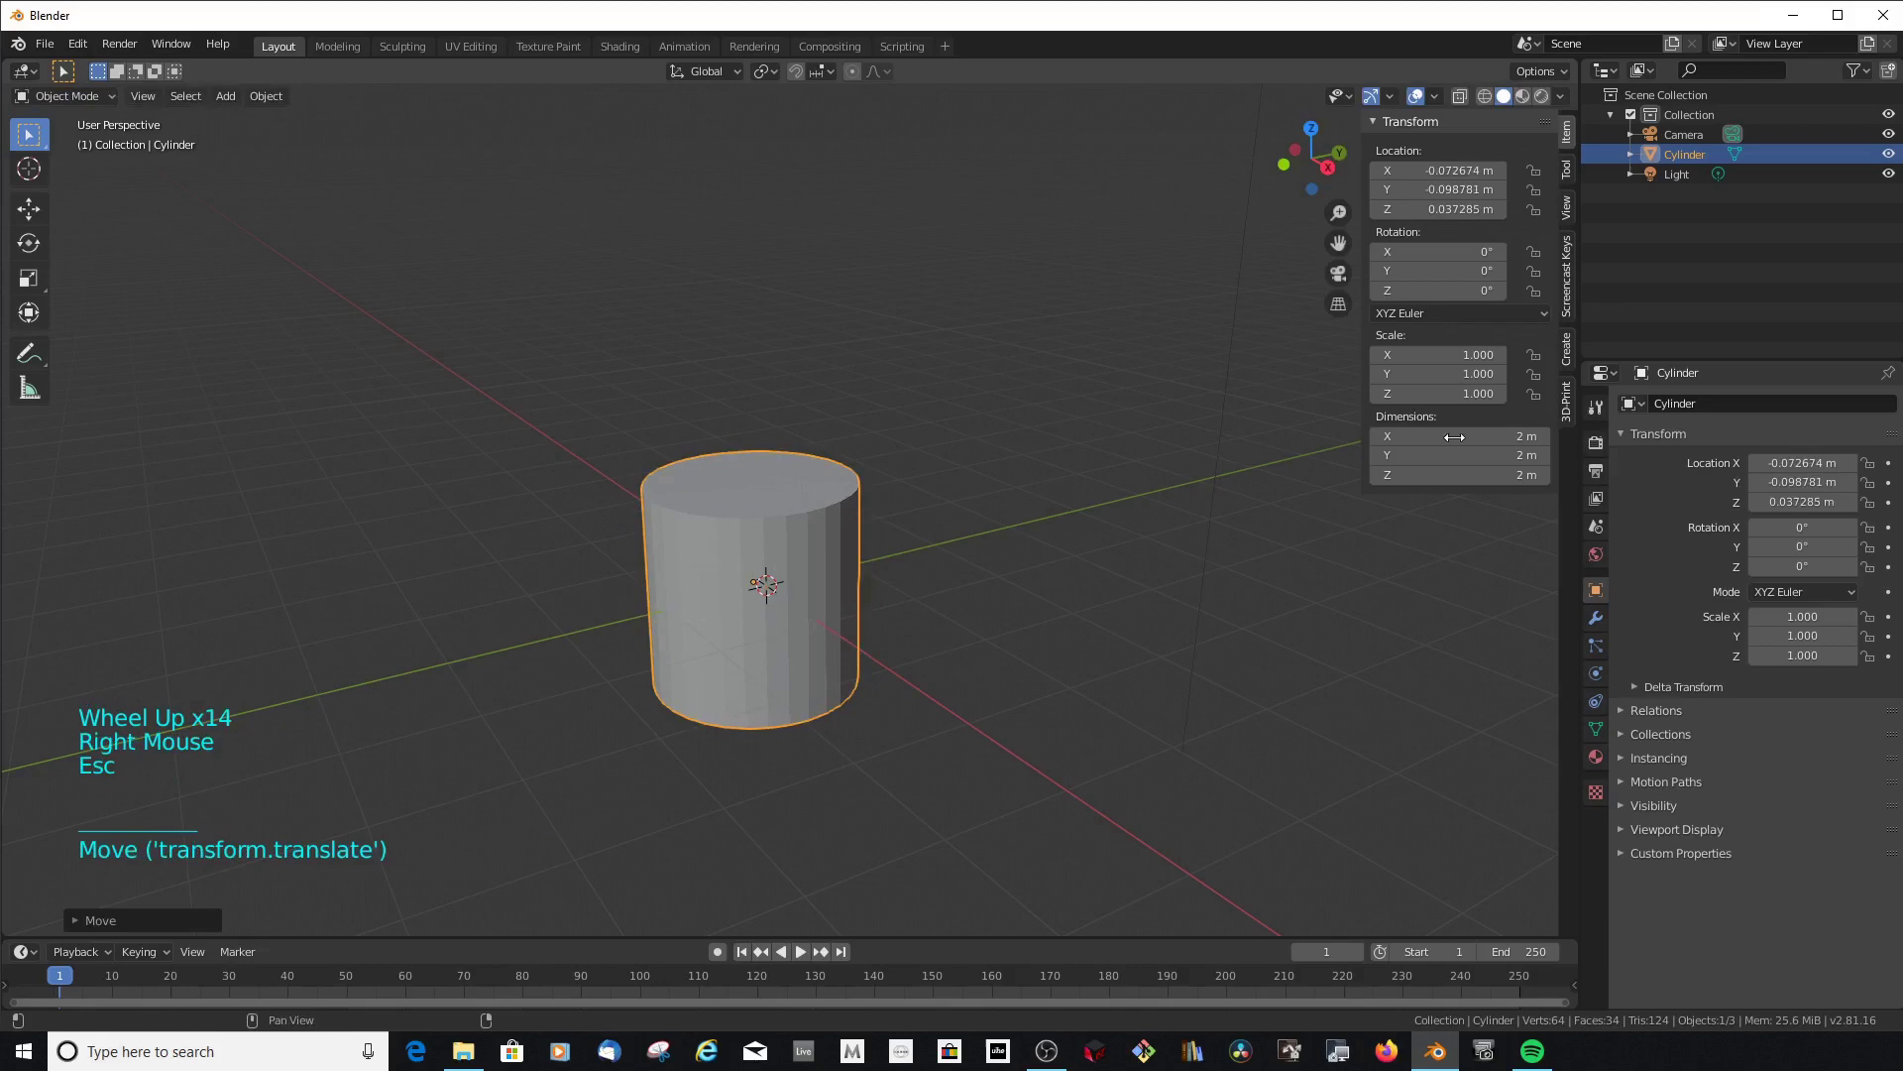
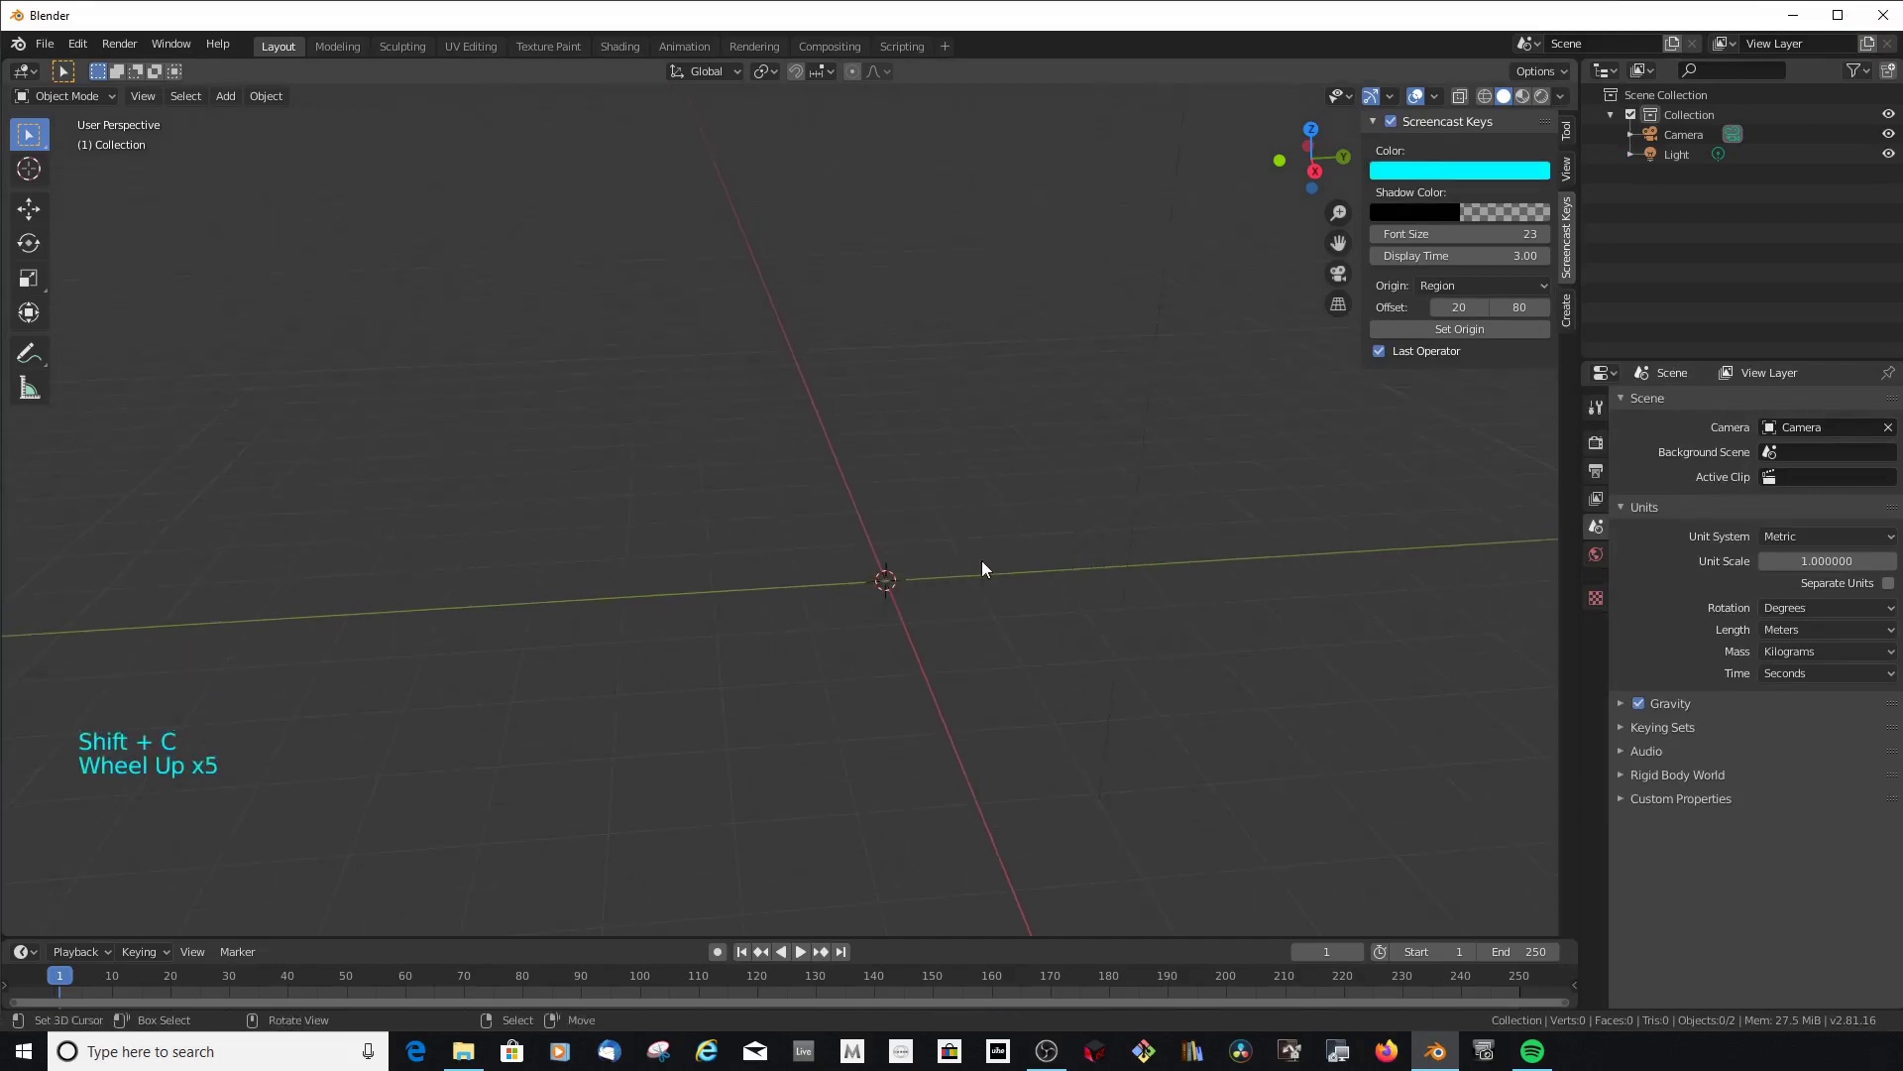
Remove the cylinder and adjust the unit settings so new objects read in smaller units
scroll(up, 3)
click(778, 76)
key(Escape)
key(Escape)
scroll(up, 3)
scroll(down, 3)
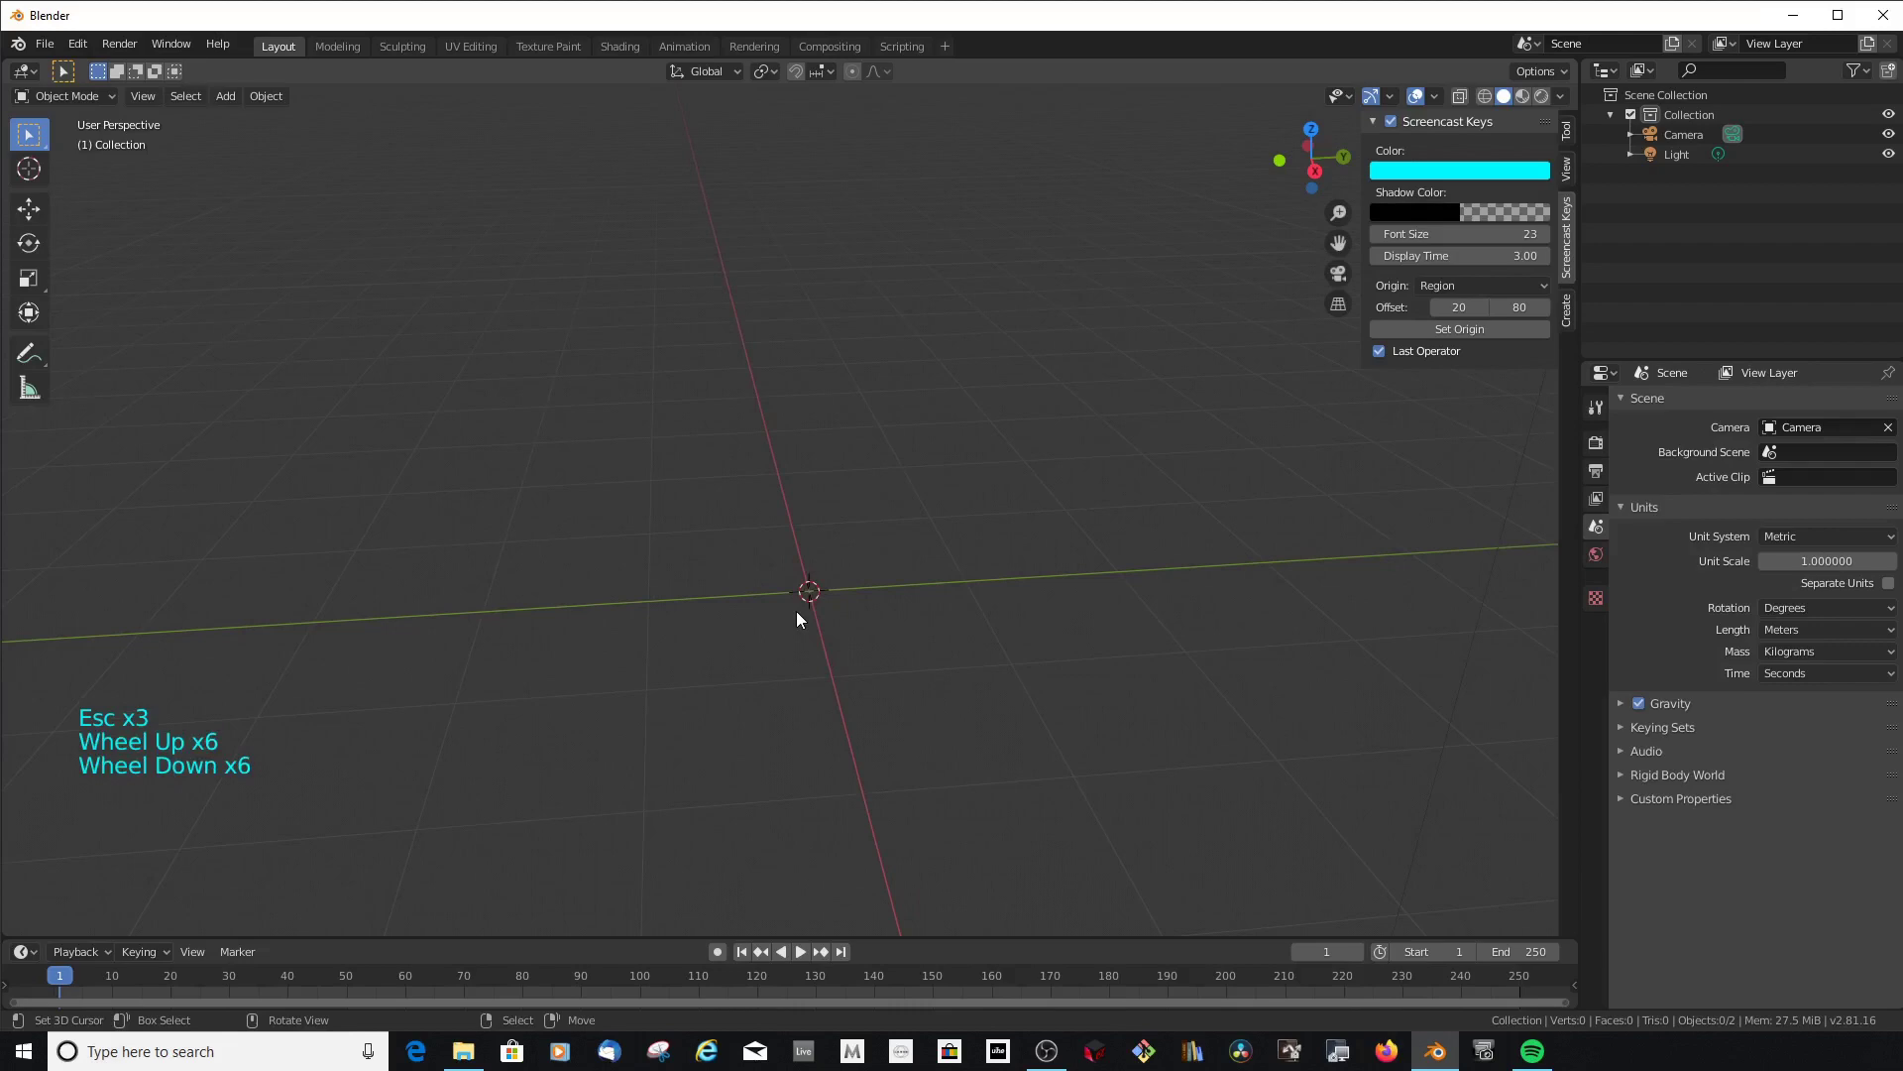
Add a fresh cube at the origin reading 0.1 m per side and view it from the front
key(shift+a)
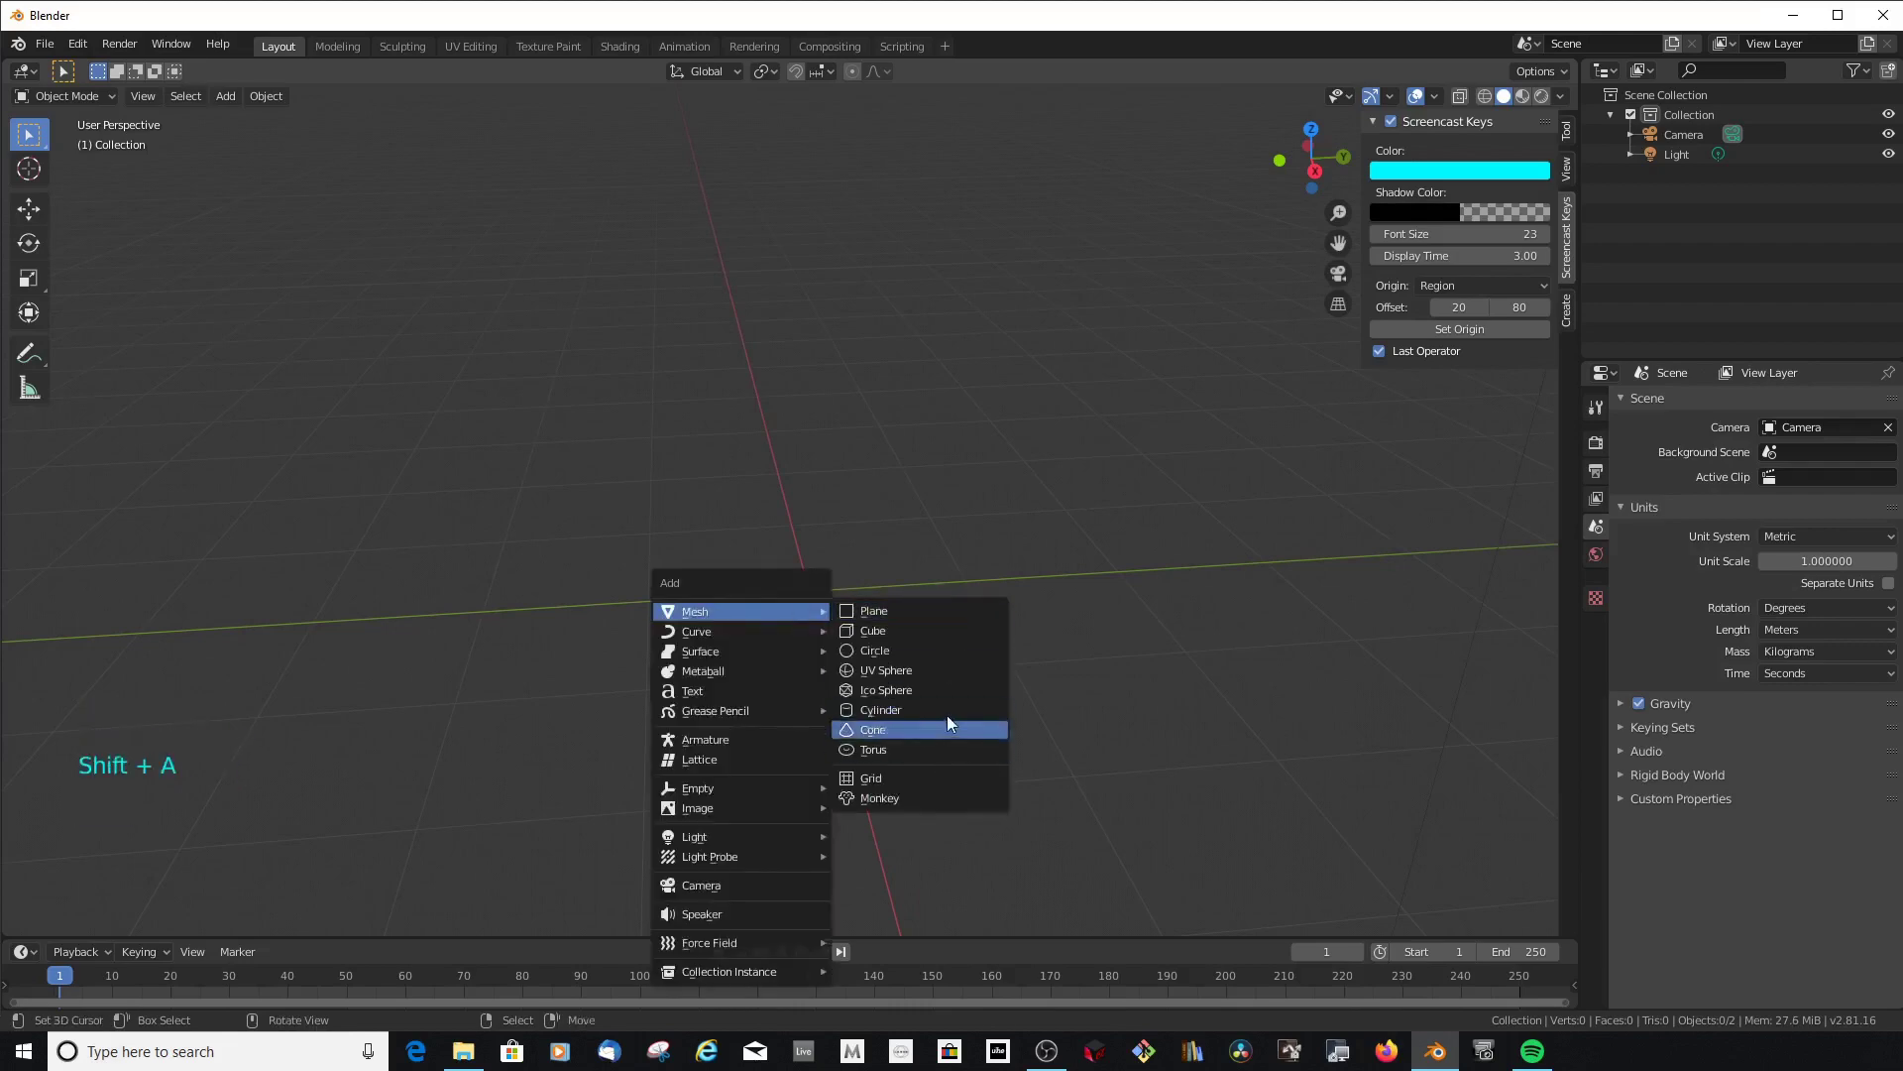
scroll(down, 3)
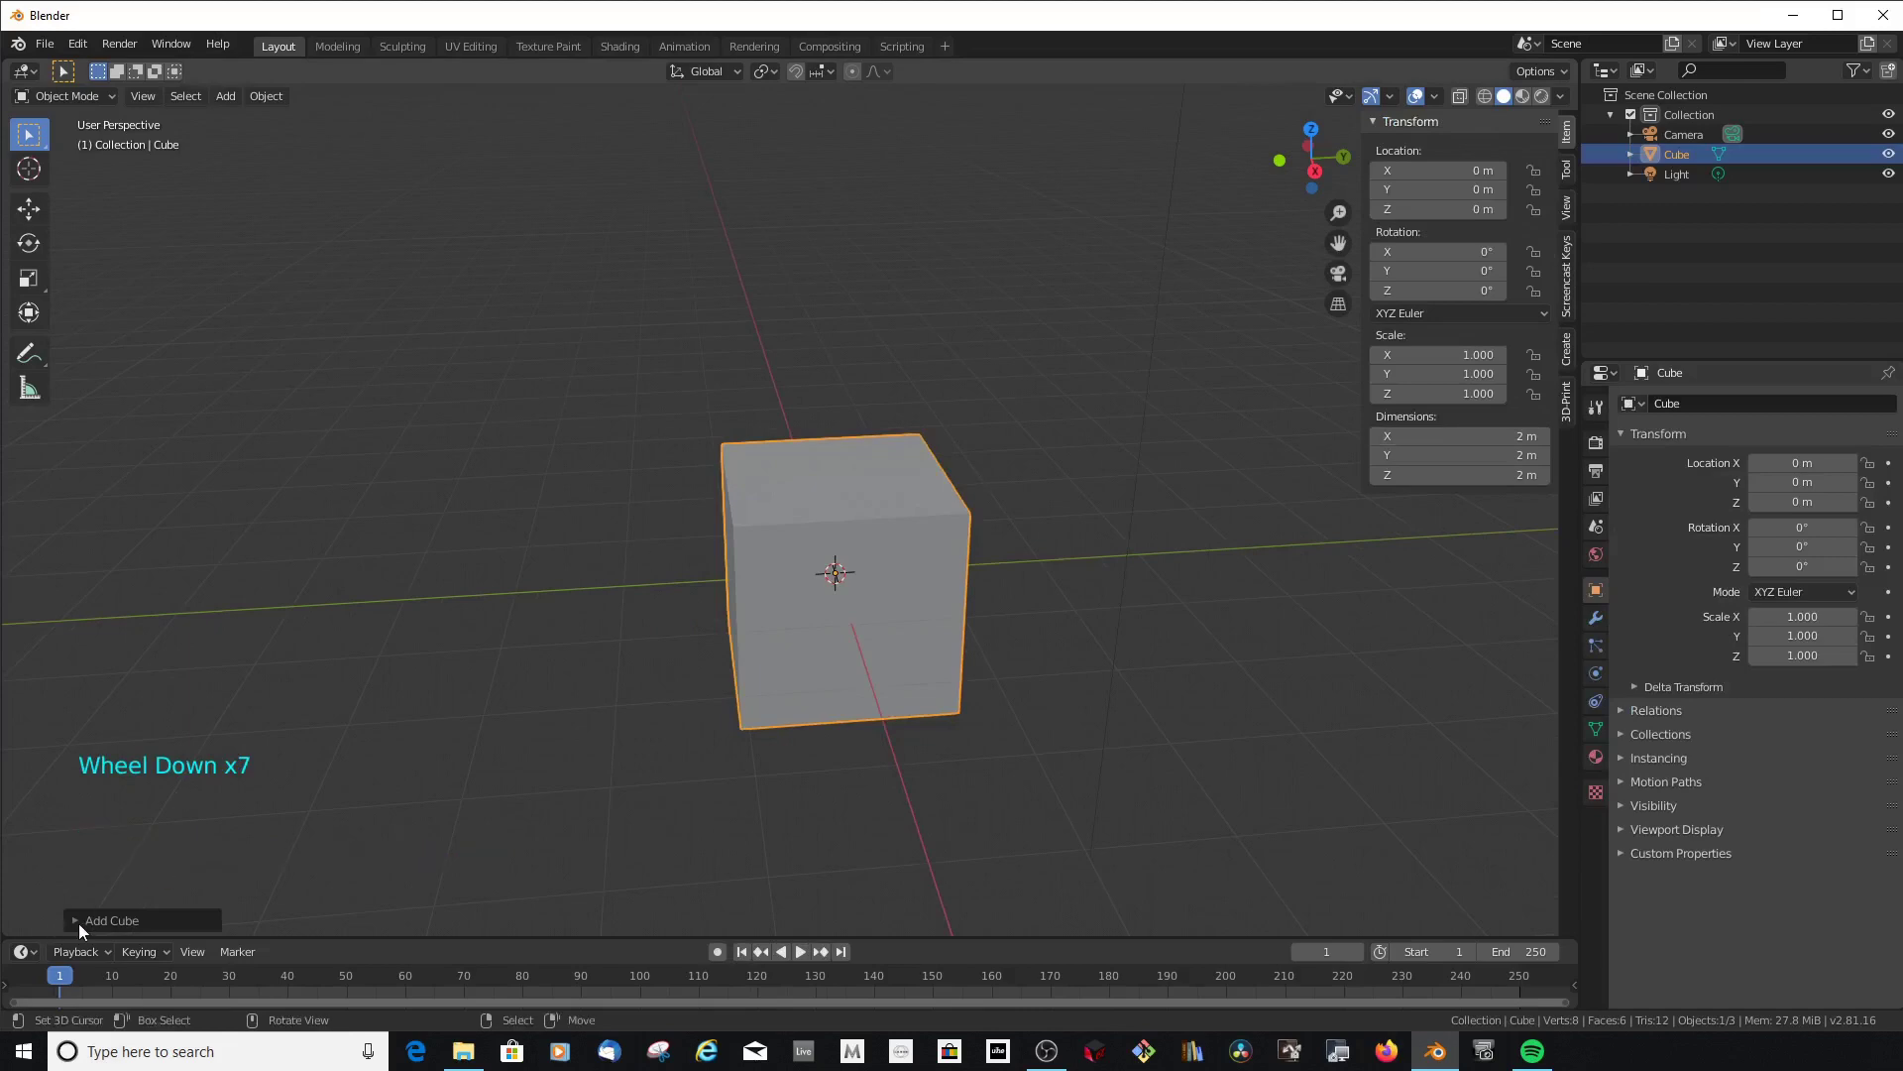
click(83, 931)
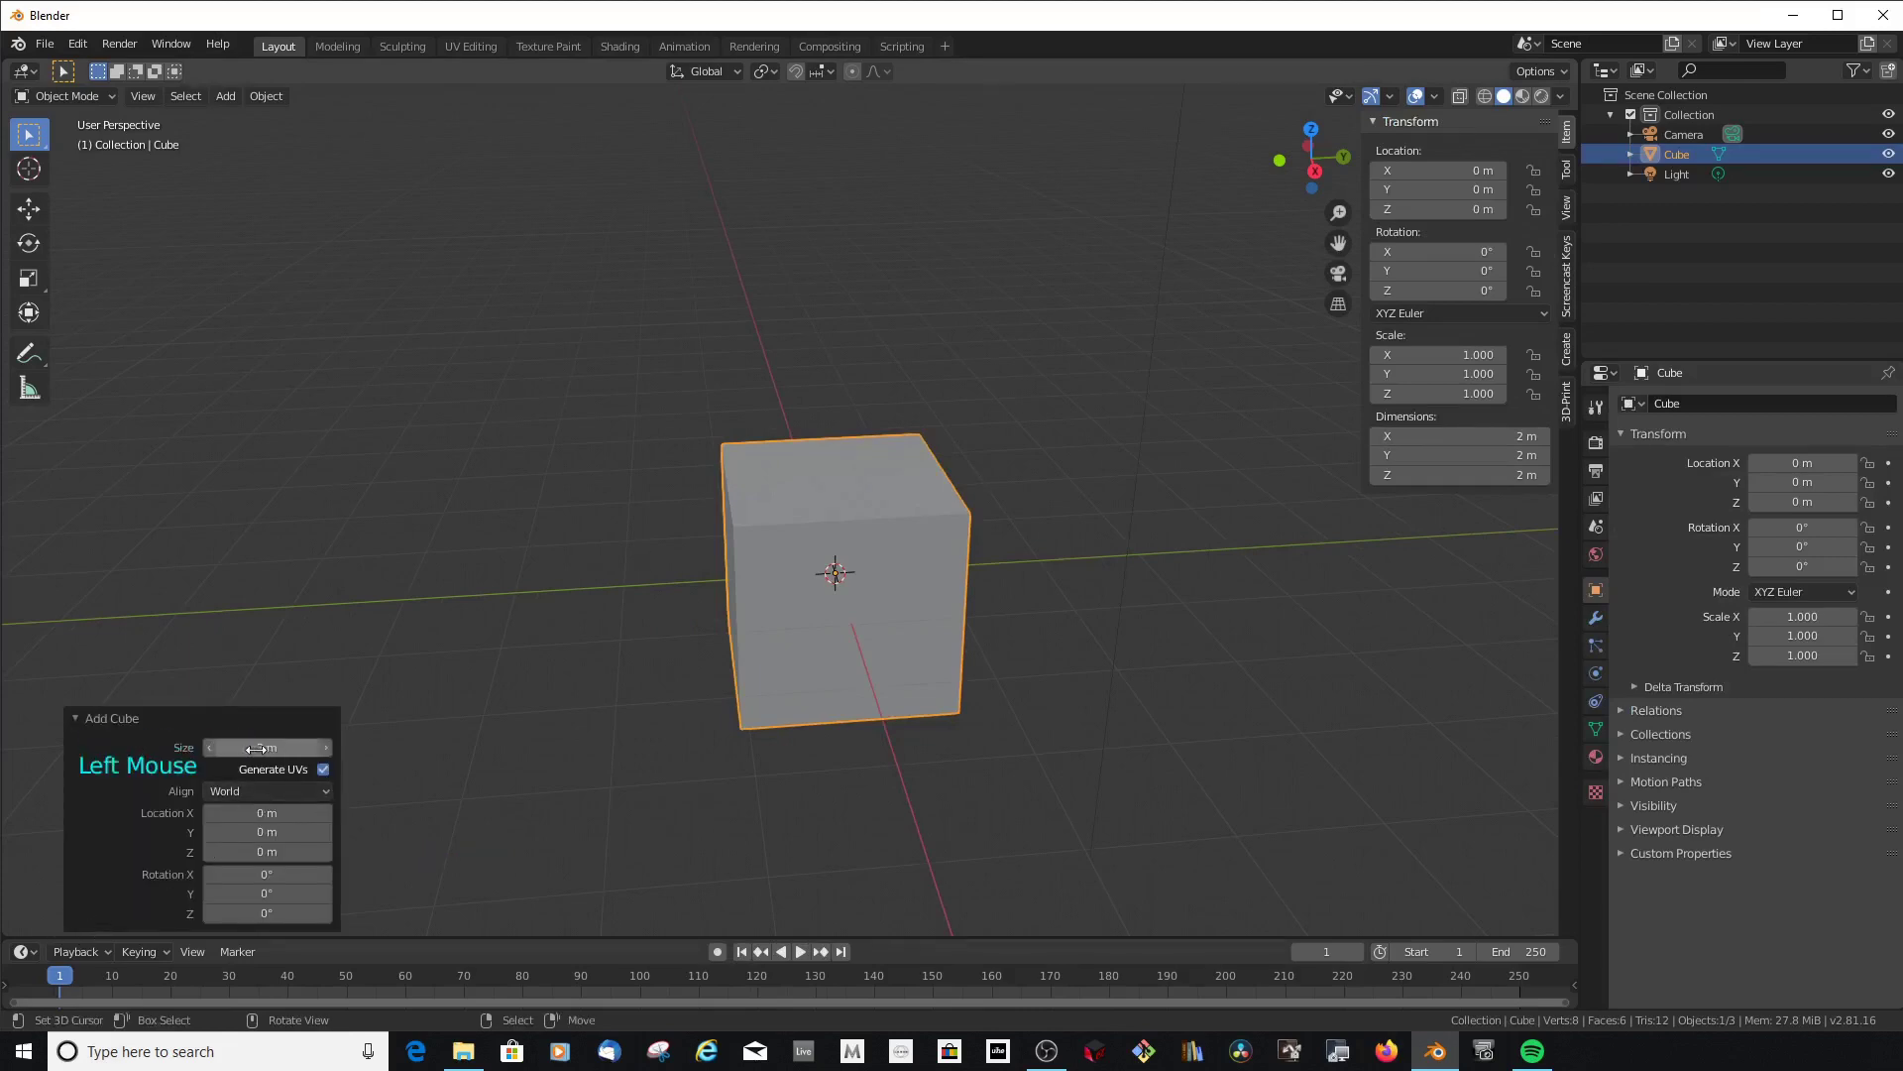
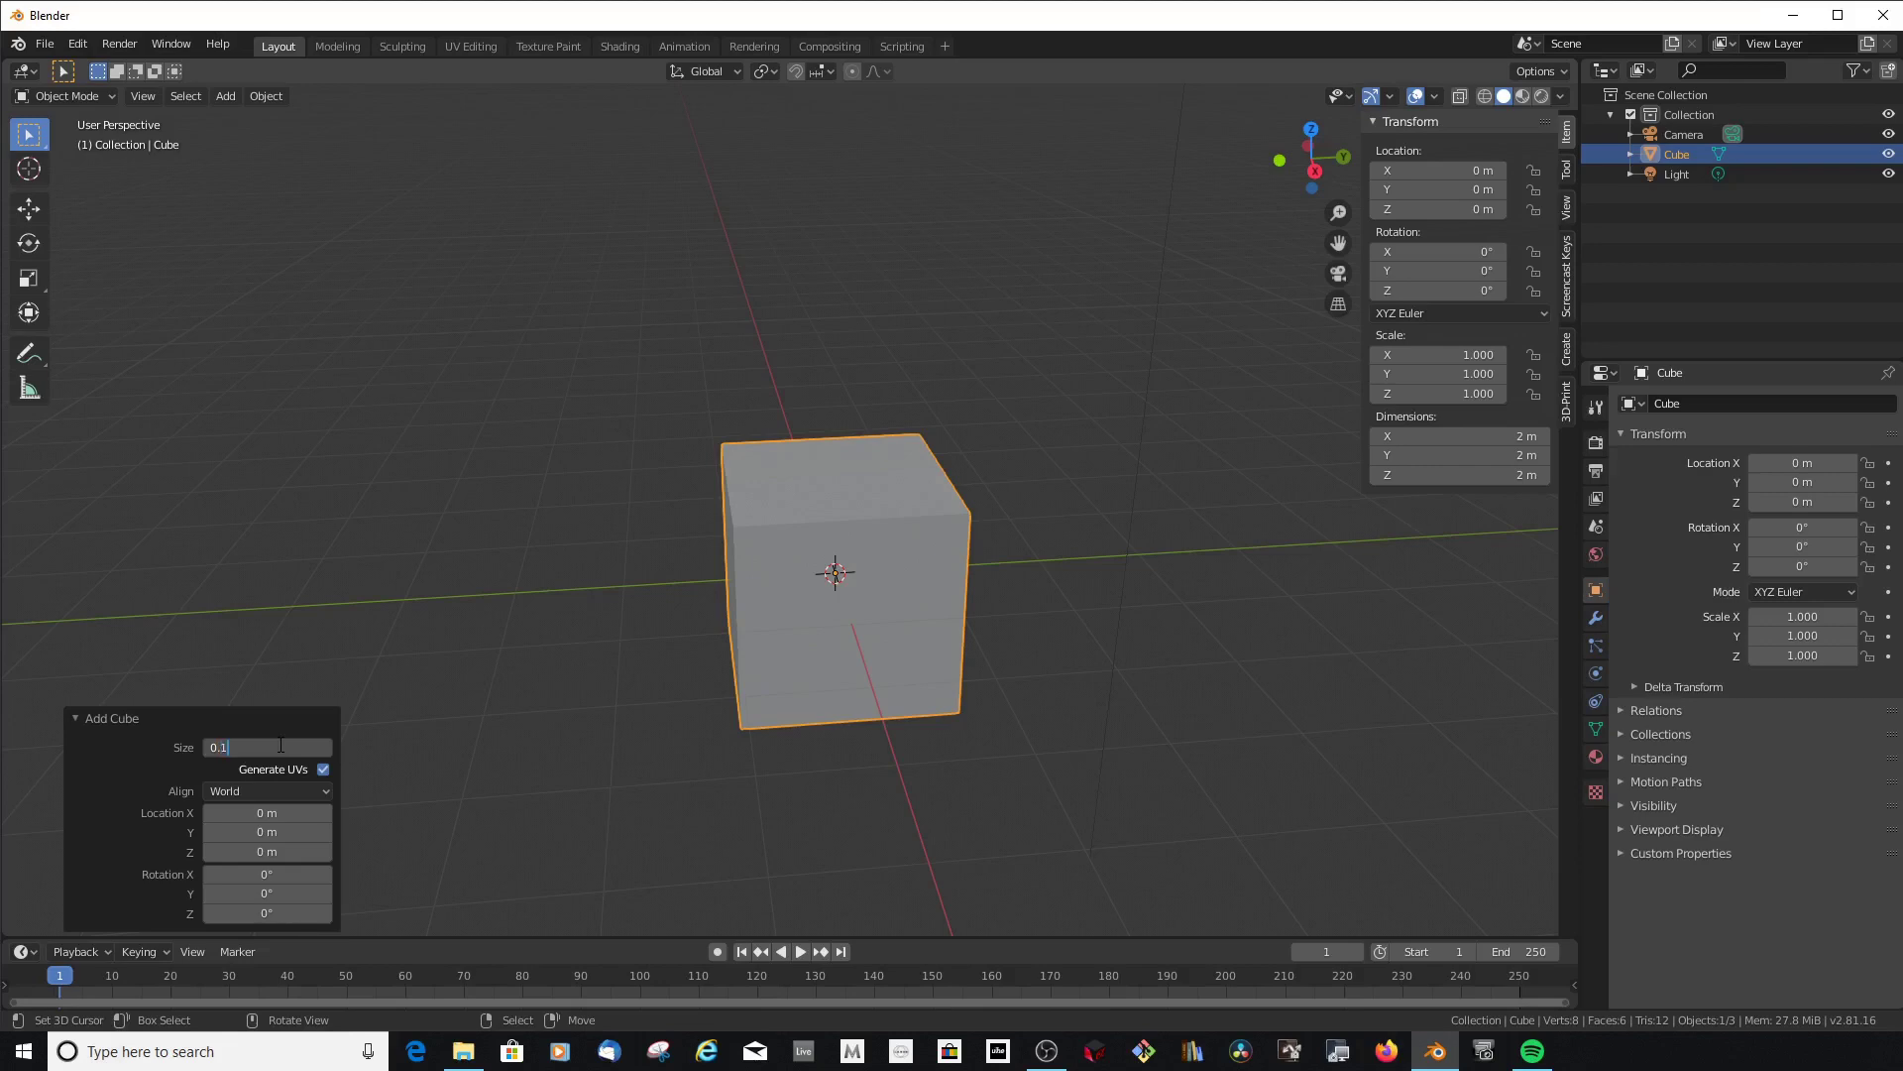
scroll(up, 3)
key(KP_1)
scroll(down, 3)
scroll(up, 3)
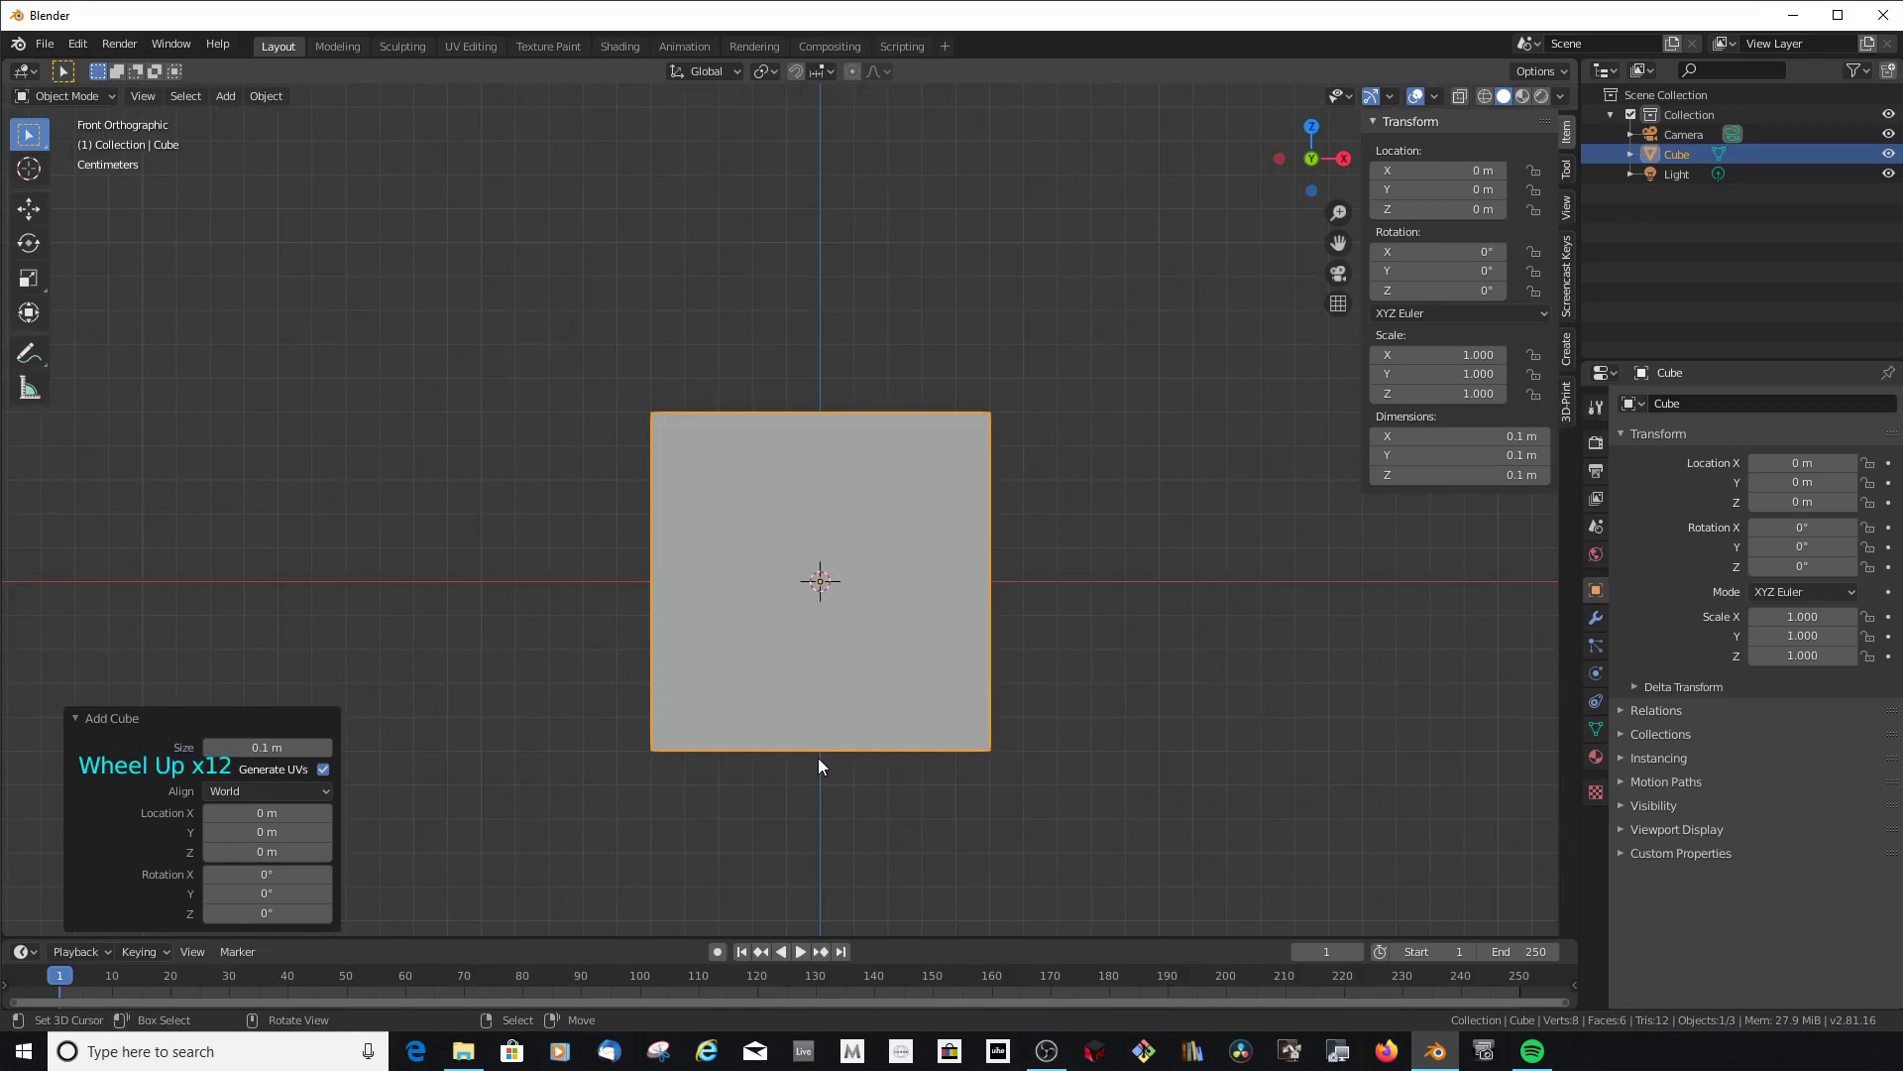
In Edit Mode lift the cube's mesh 0.05 m on Z so its base rests on the origin
scroll(down, 3)
key(Tab)
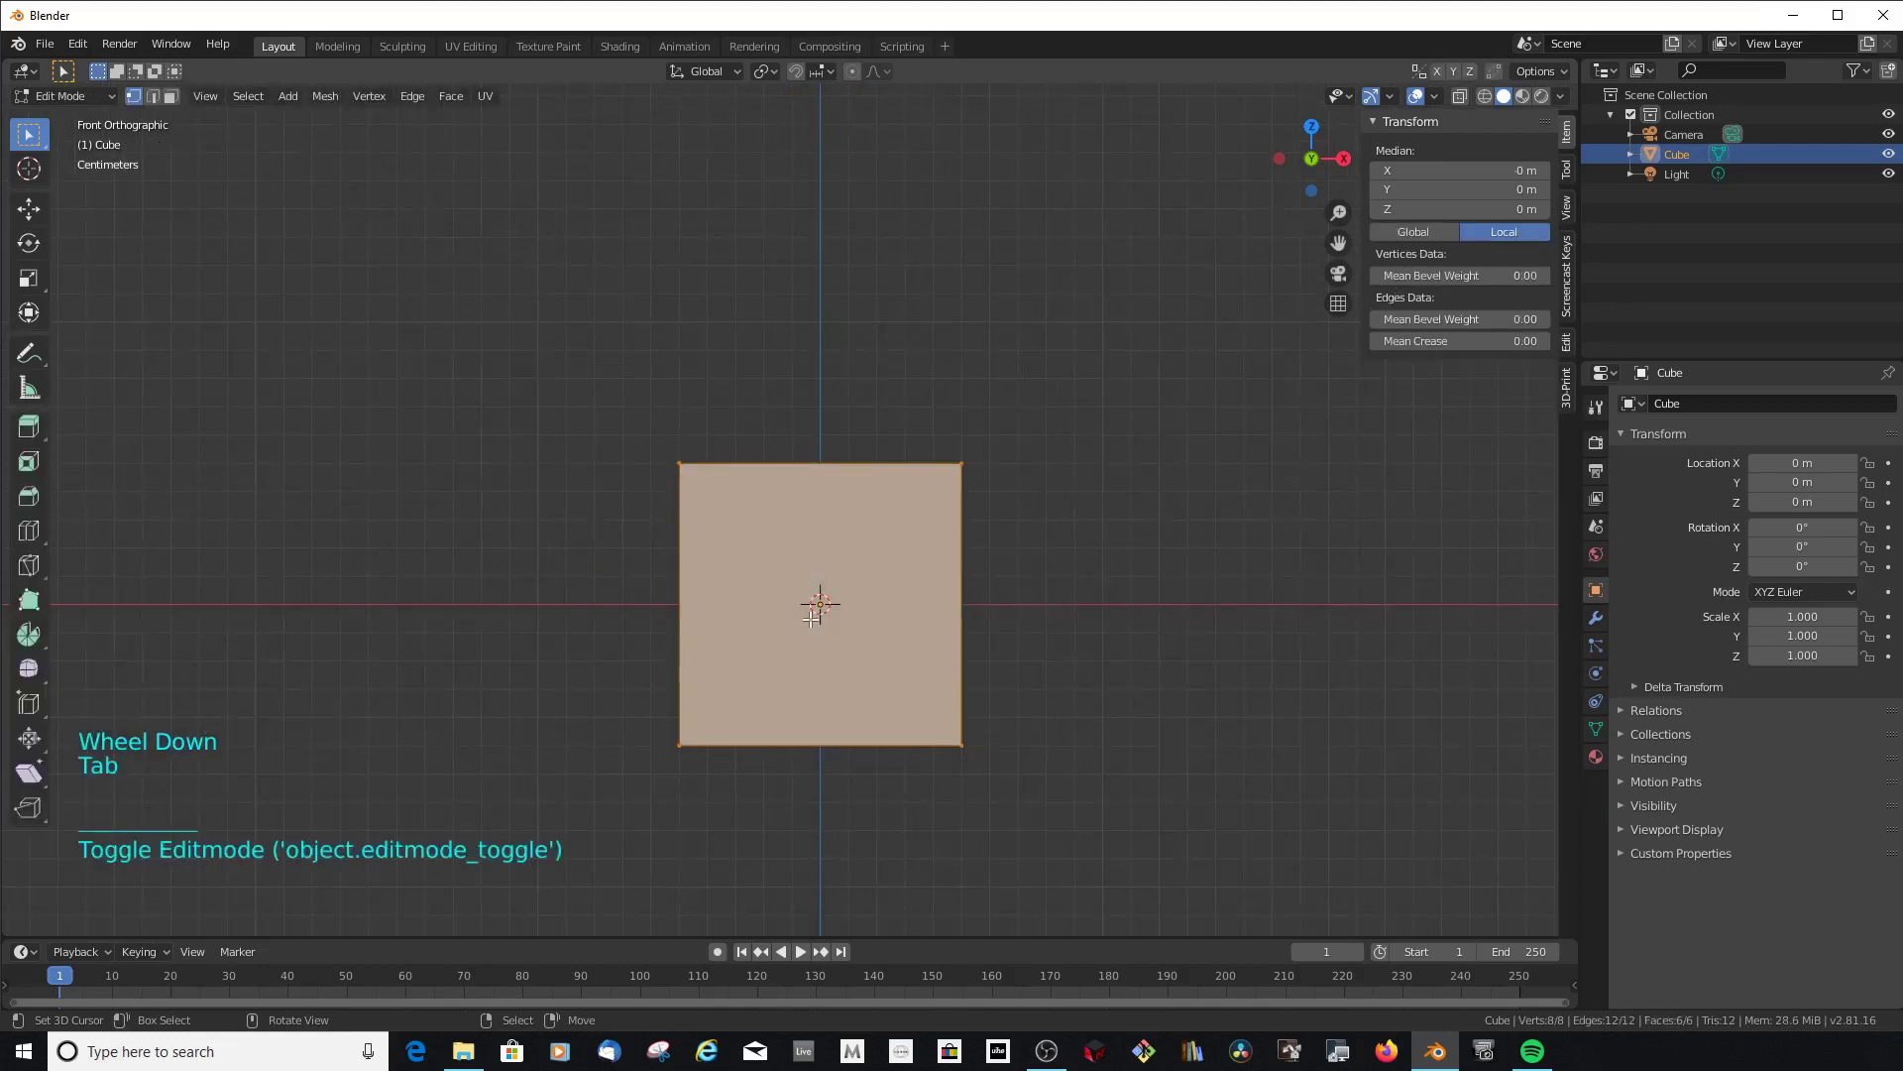
click(811, 78)
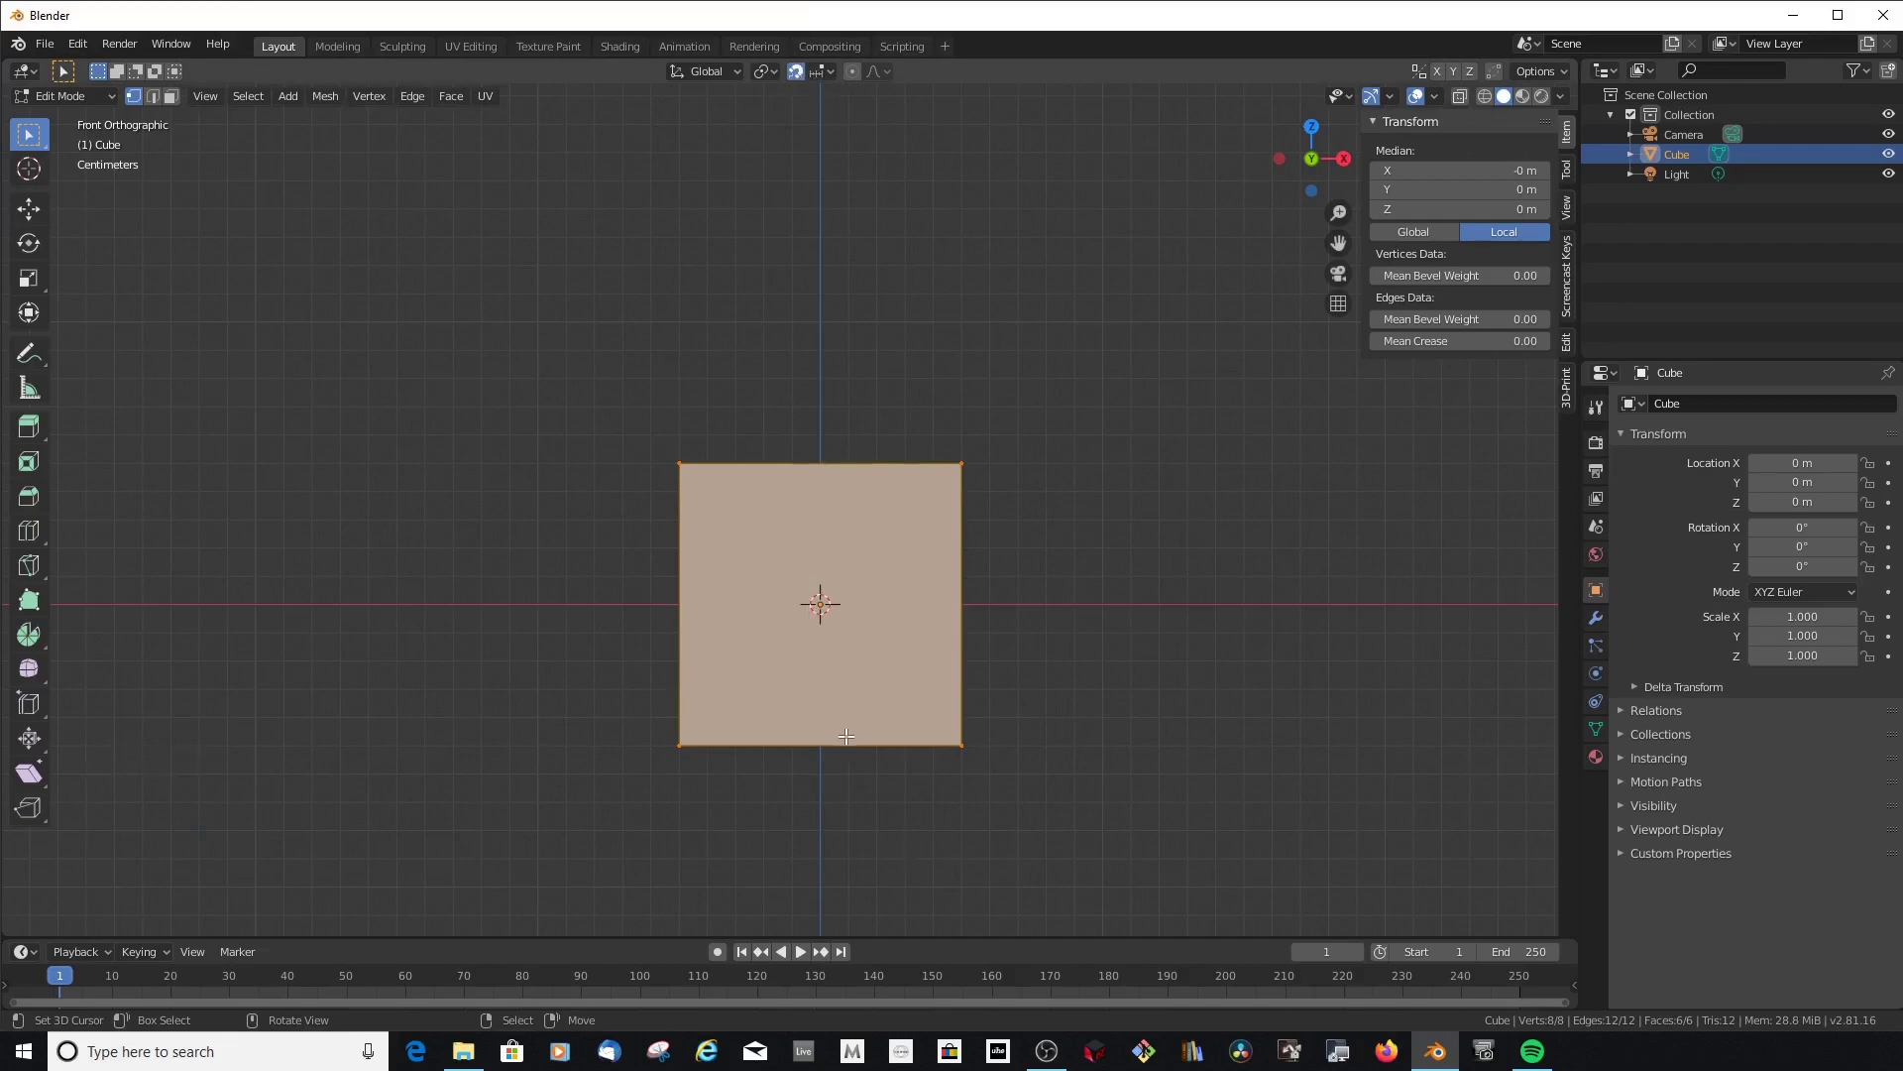
key(g)
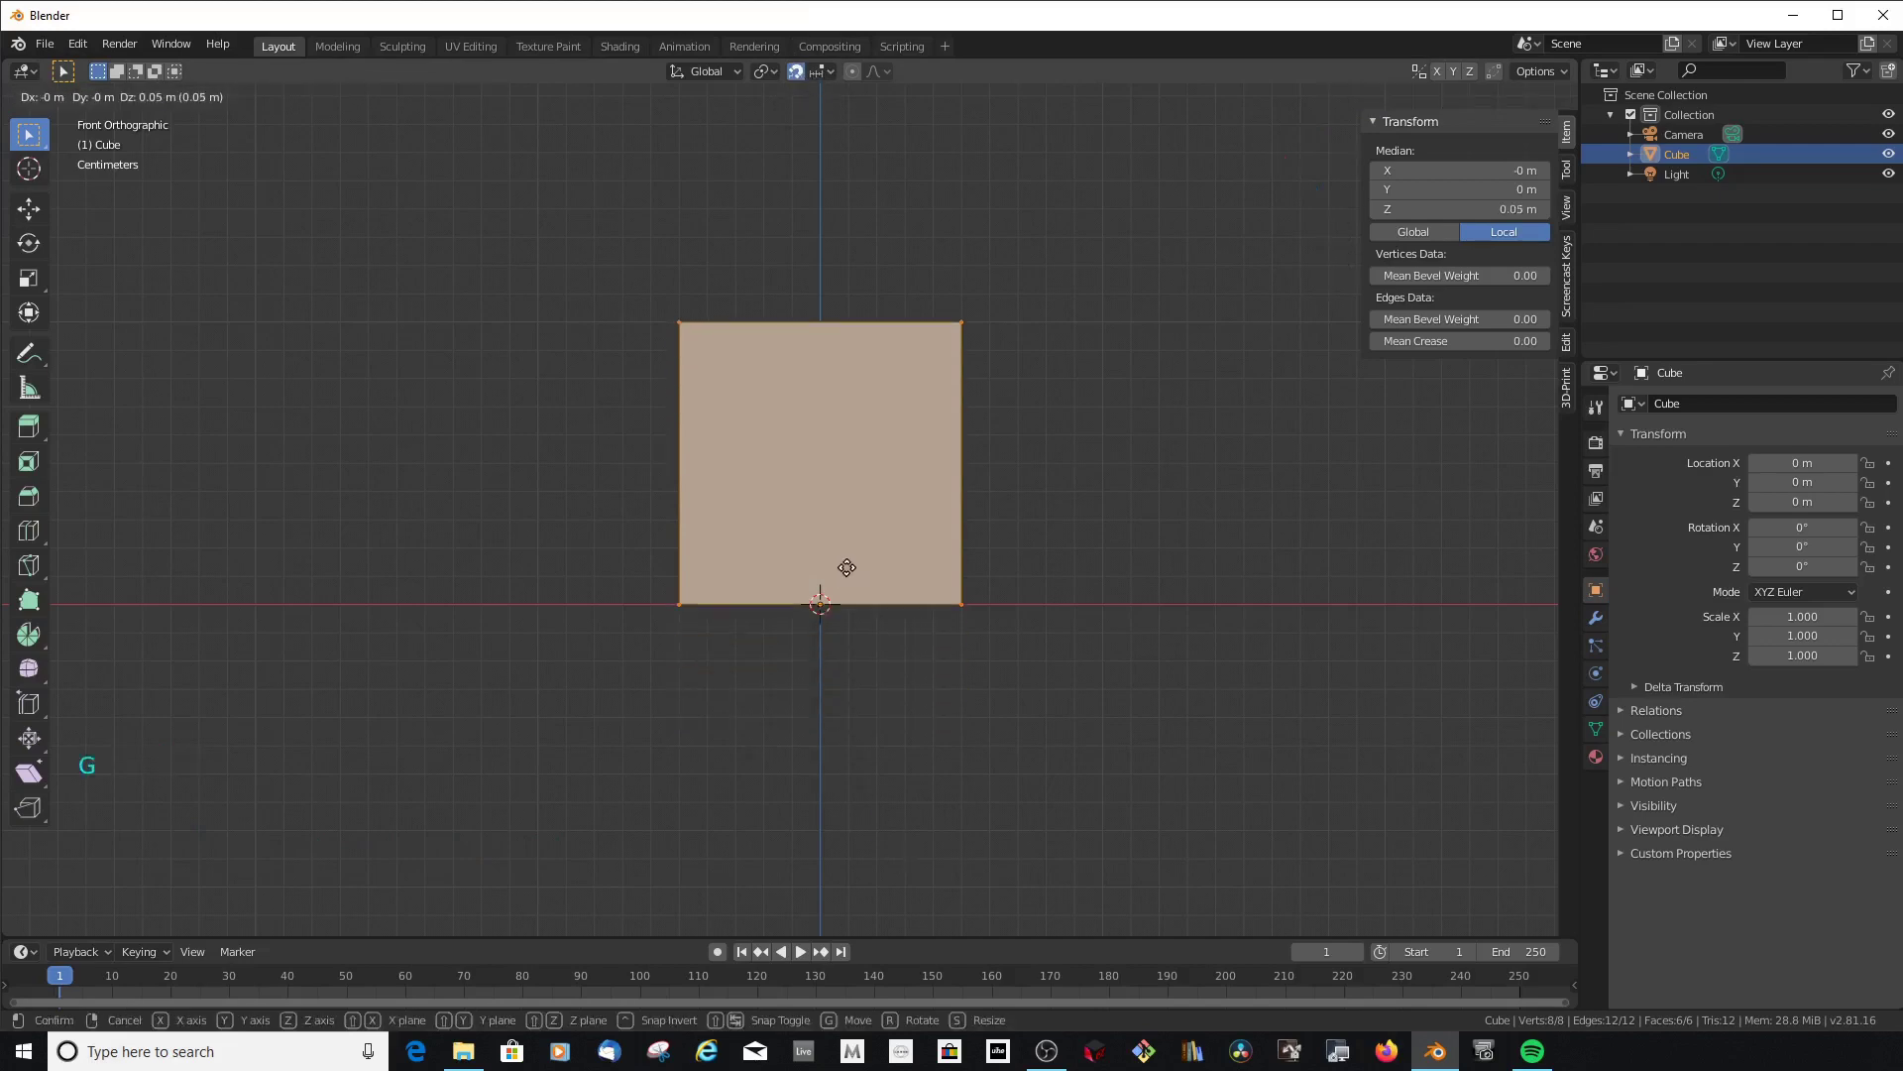
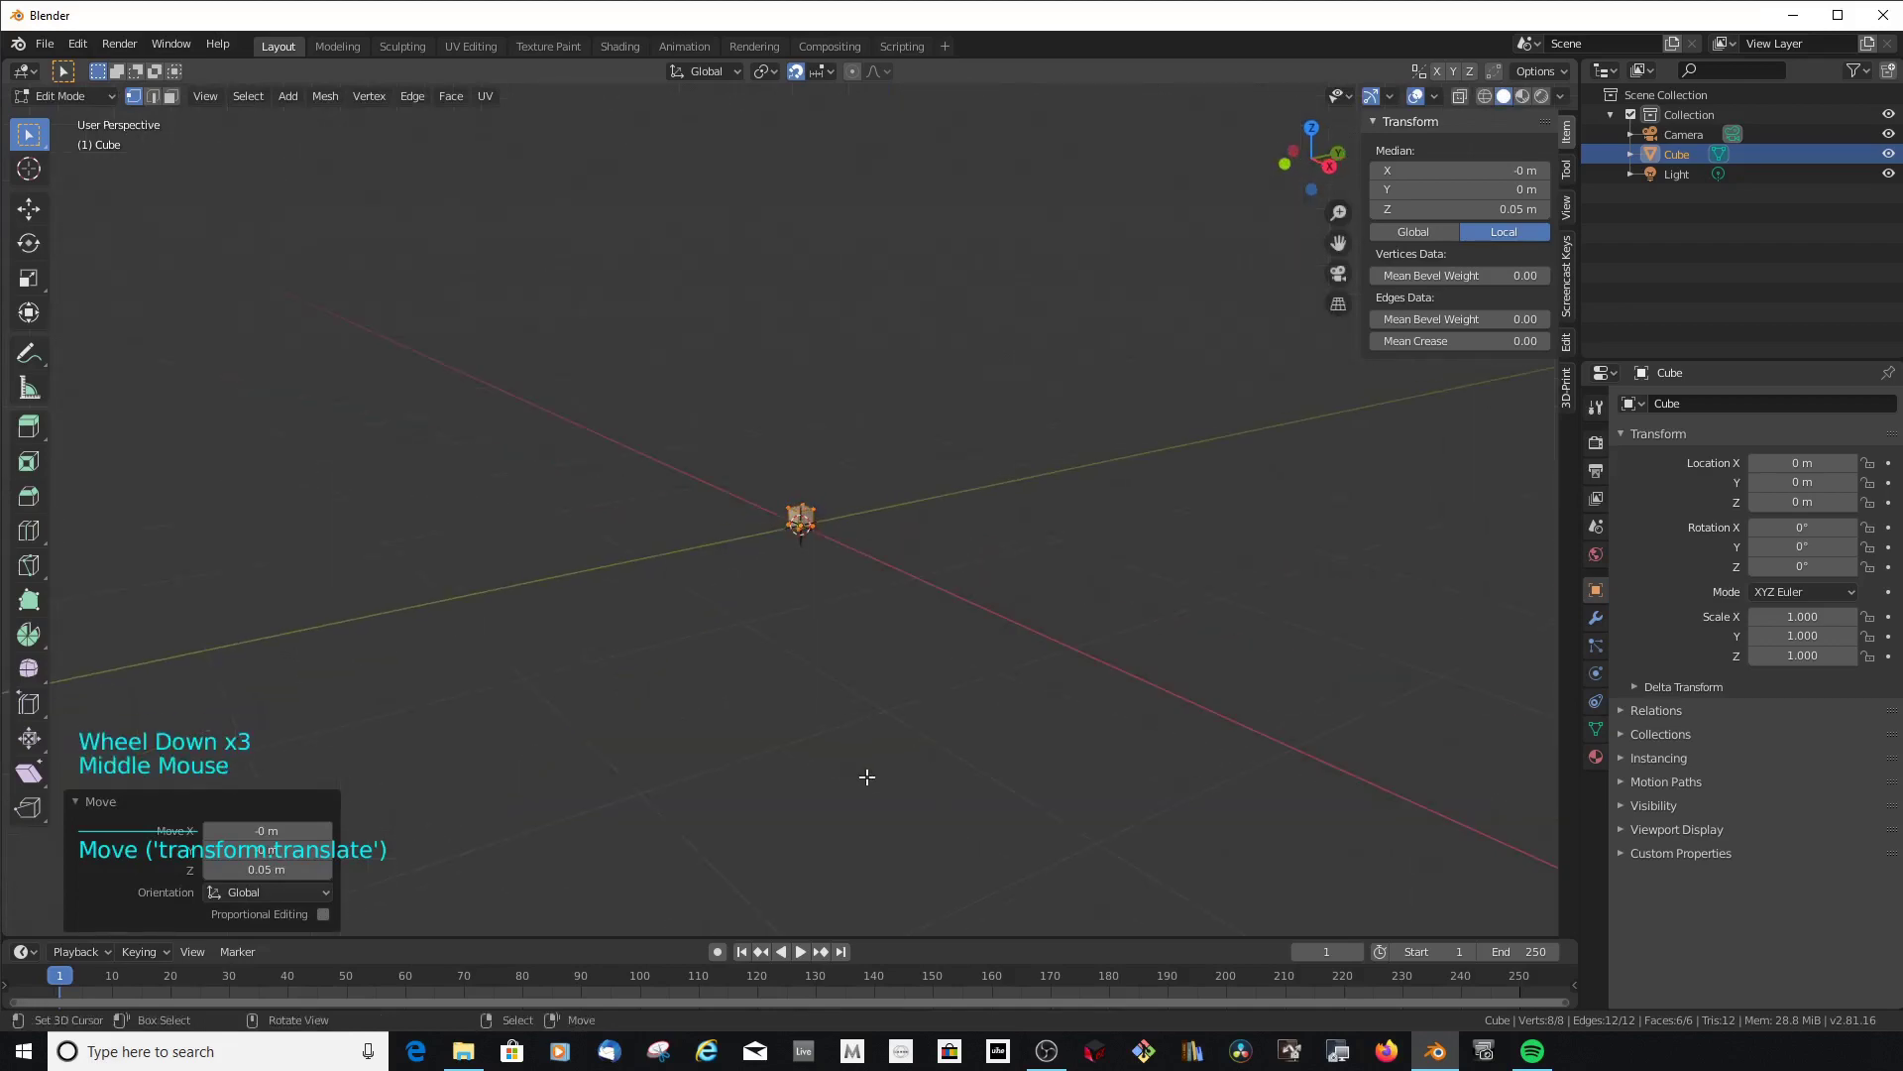
scroll(up, 3)
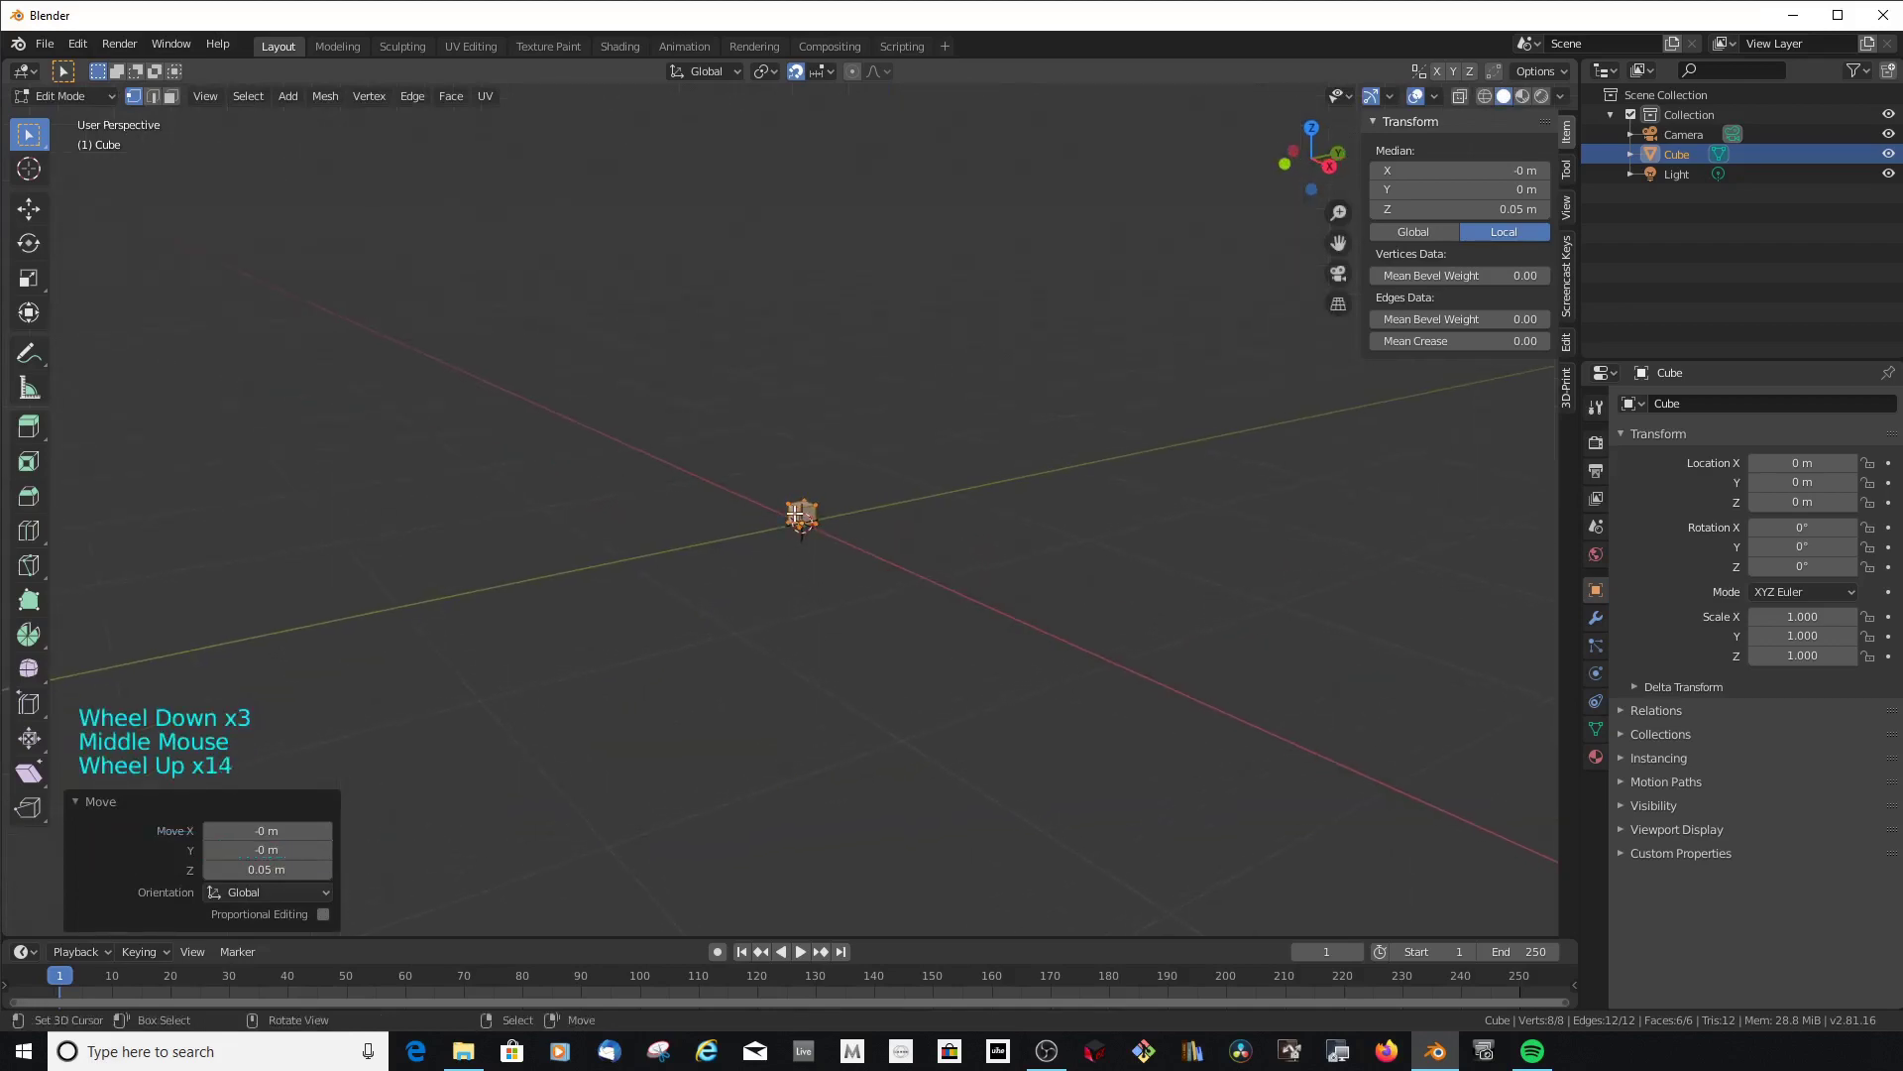
key(Tab)
key(shift+b)
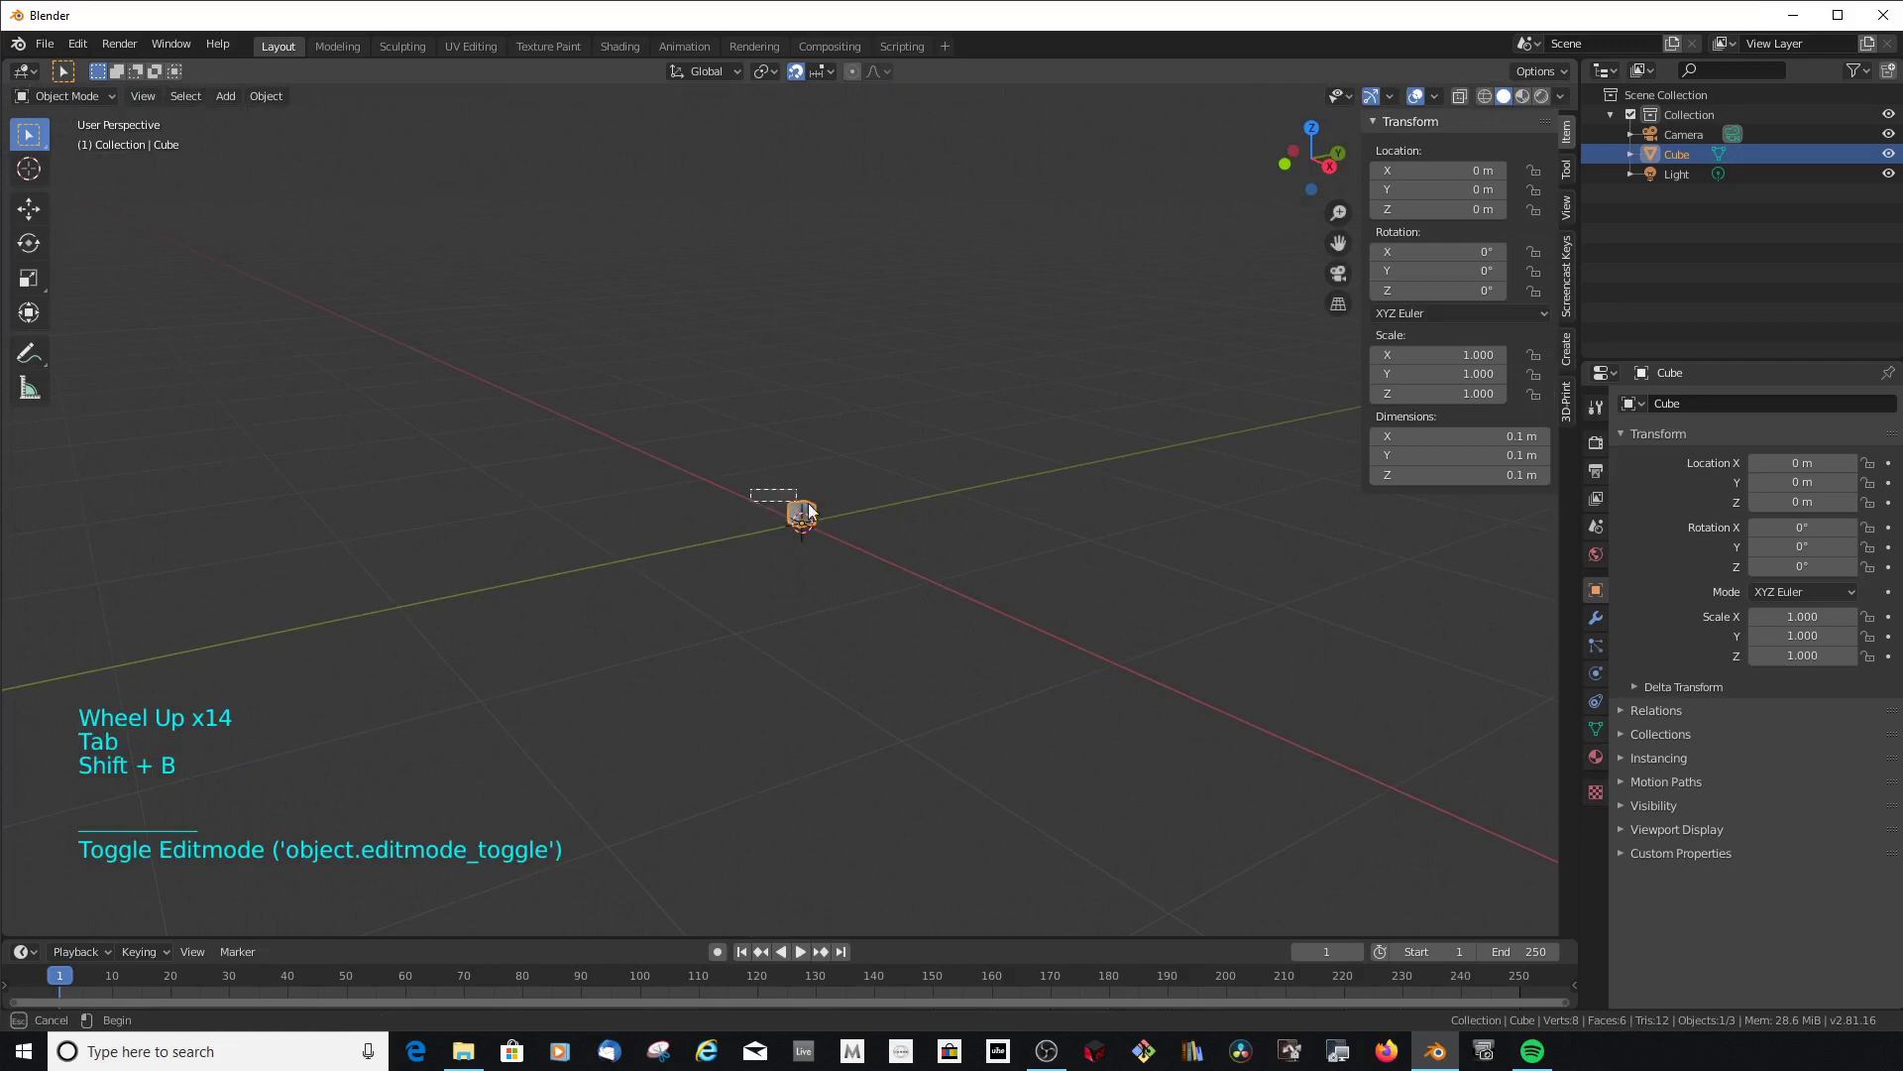
middle_click(971, 530)
Delete the cube's top face, leaving a five-faced open-topped box, and return to Object Mode
key(Tab)
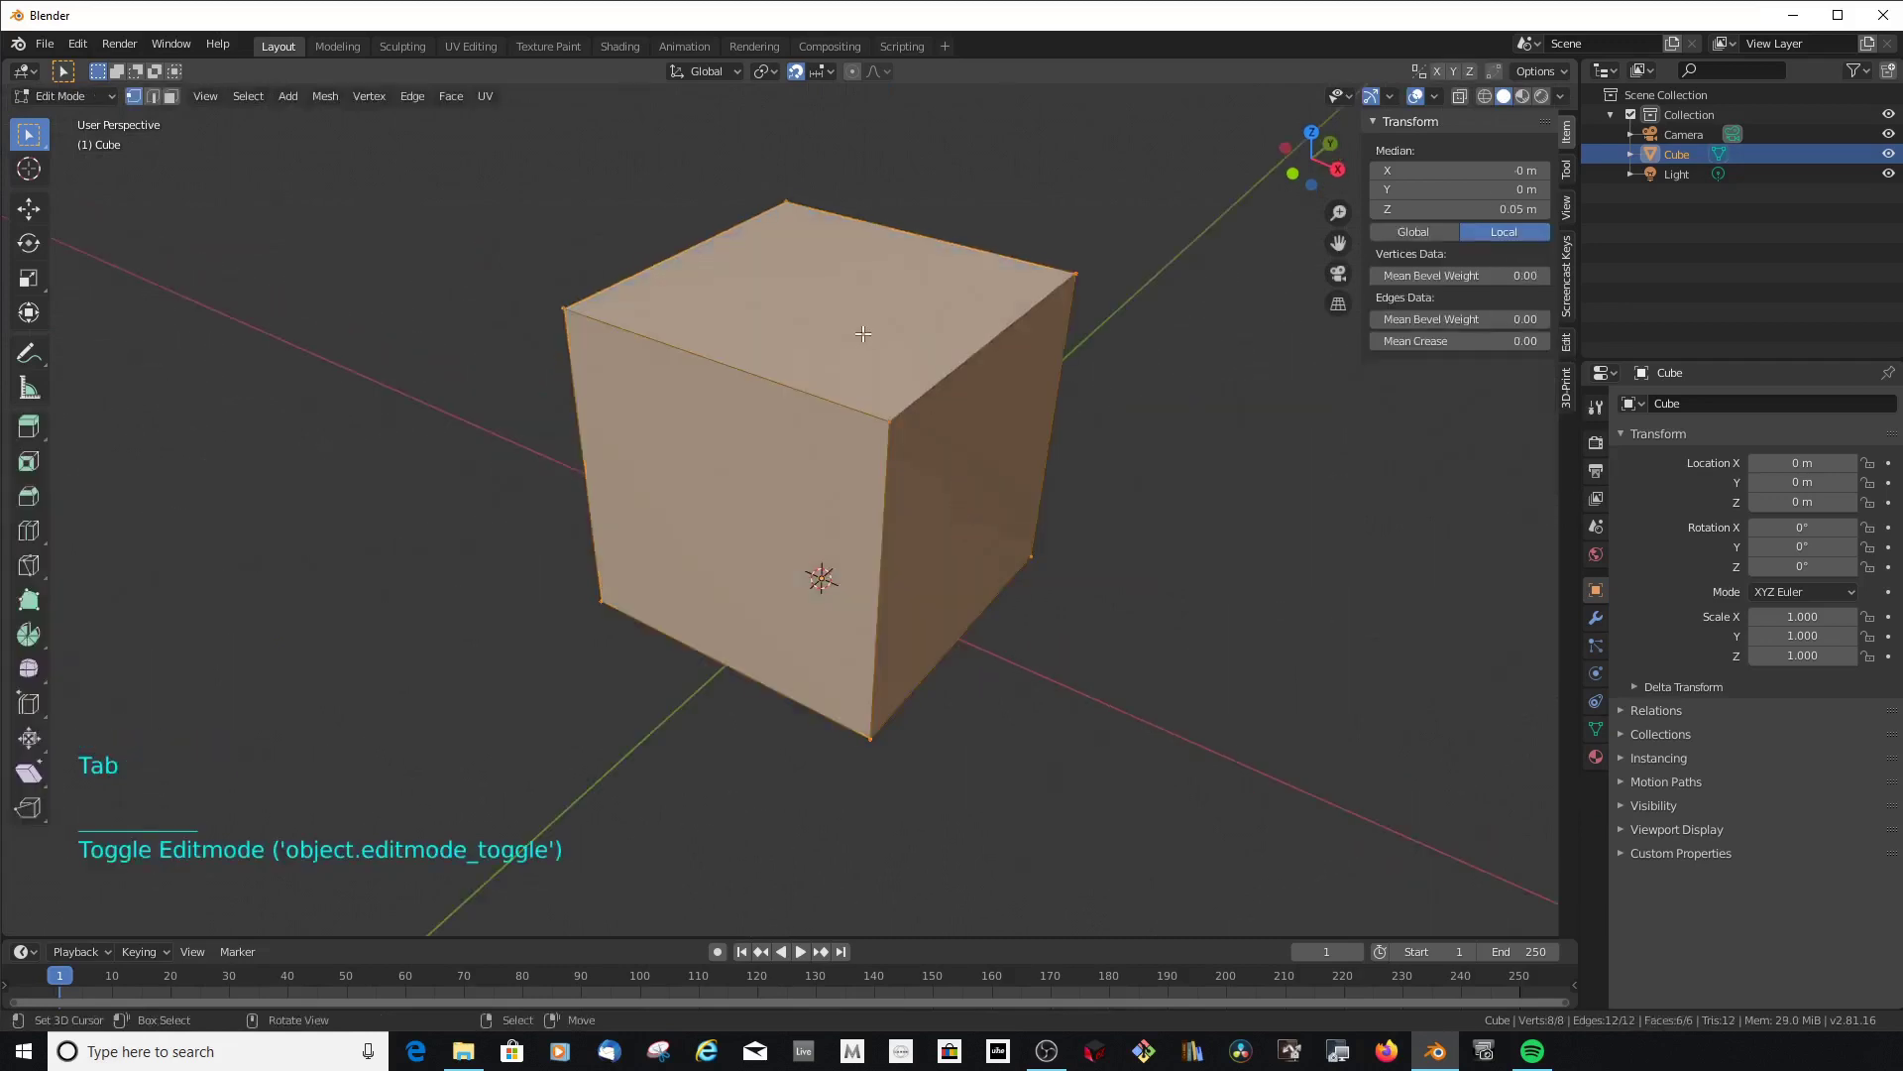
right_click(858, 324)
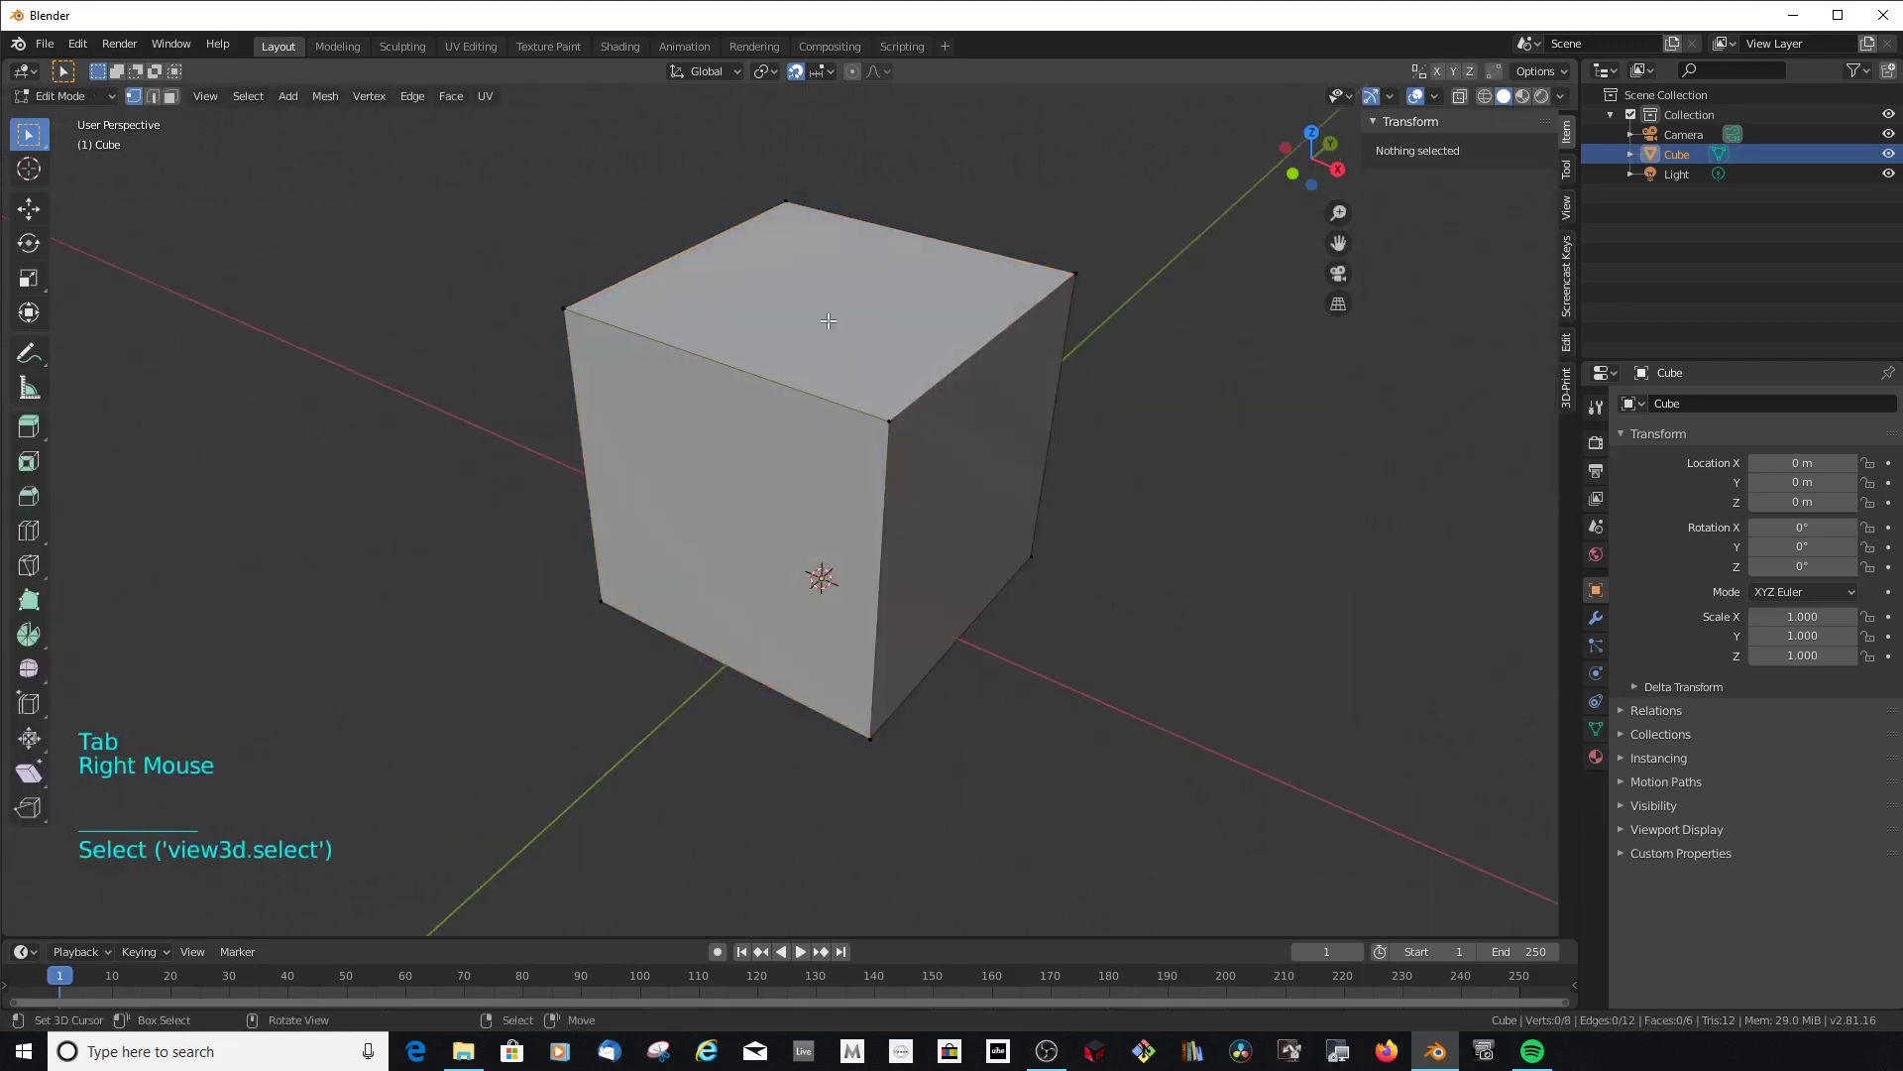
click(172, 92)
right_click(911, 294)
key(x)
scroll(down, 3)
scroll(up, 3)
key(Tab)
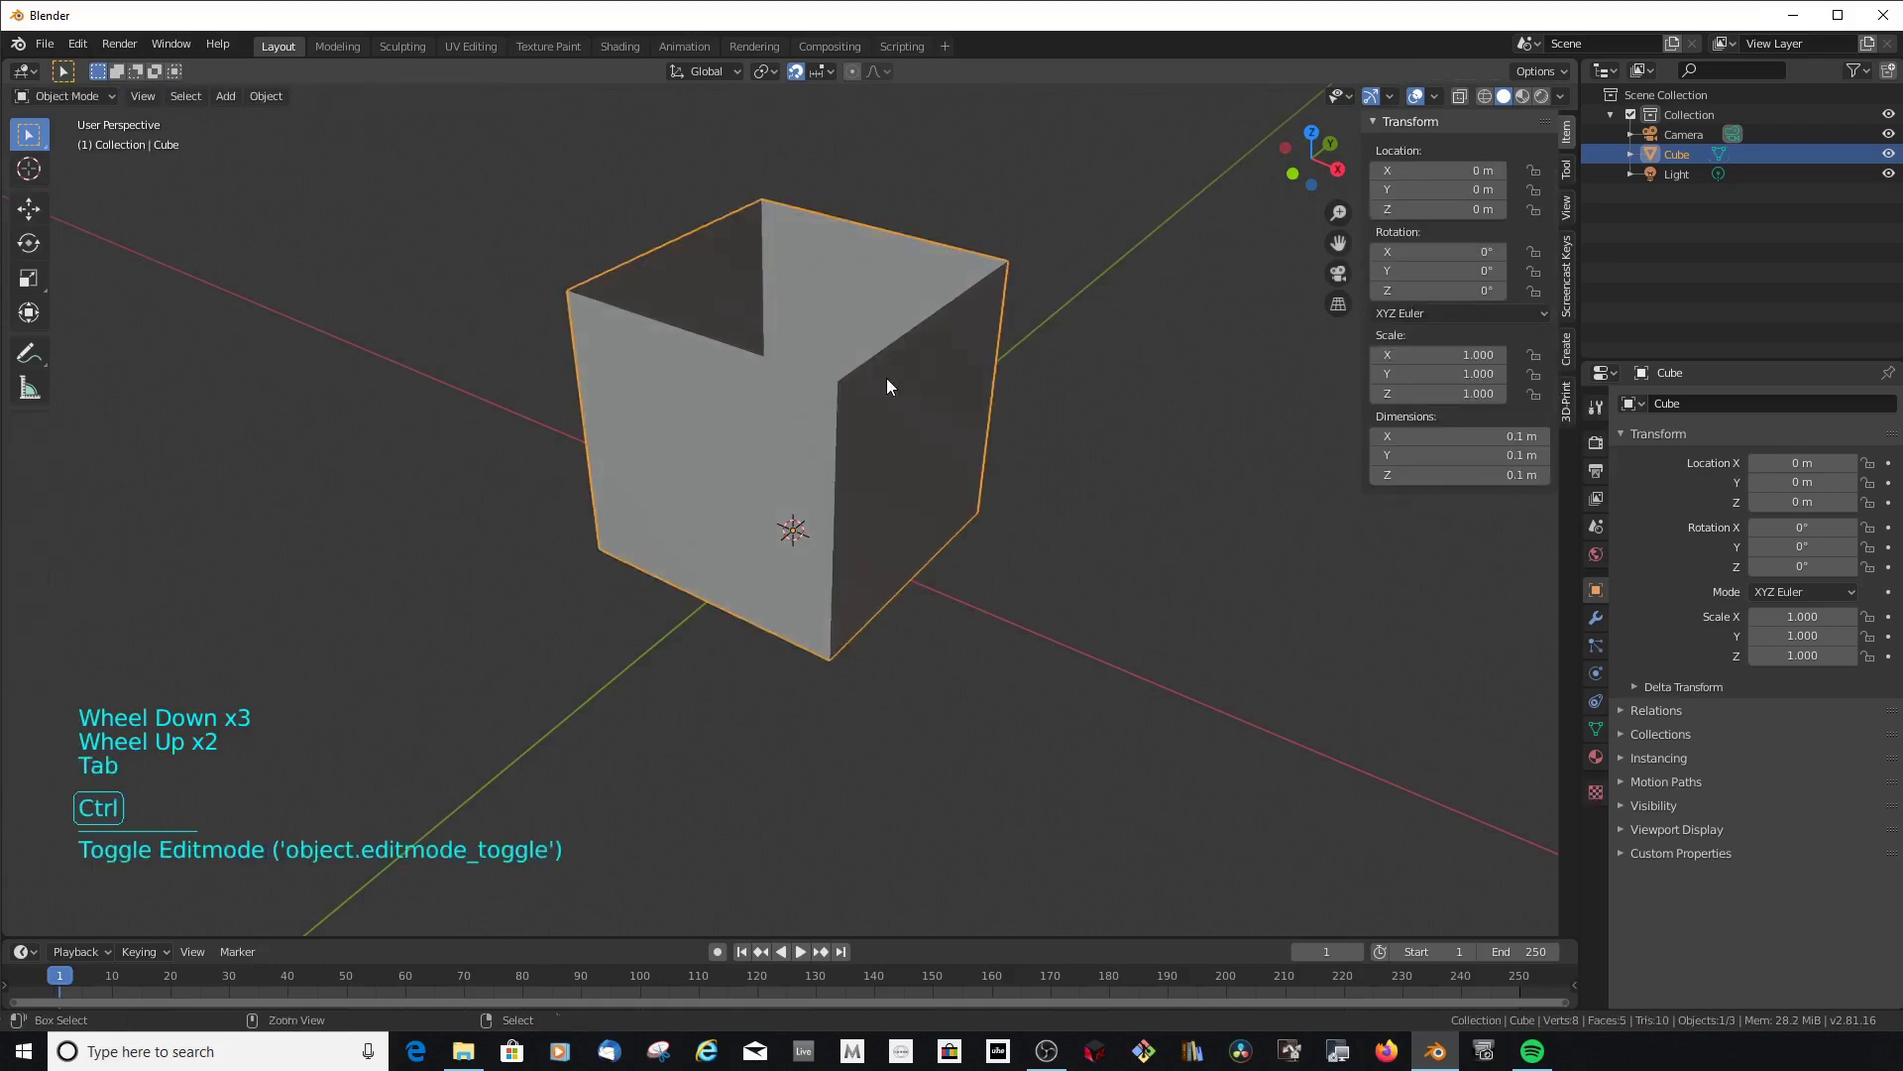
Loop-cut the box walls with vertical and five horizontal edge loops into a 180-face grid
key(ctrl+r)
key(Tab)
key(ctrl+r)
key(ctrl+r)
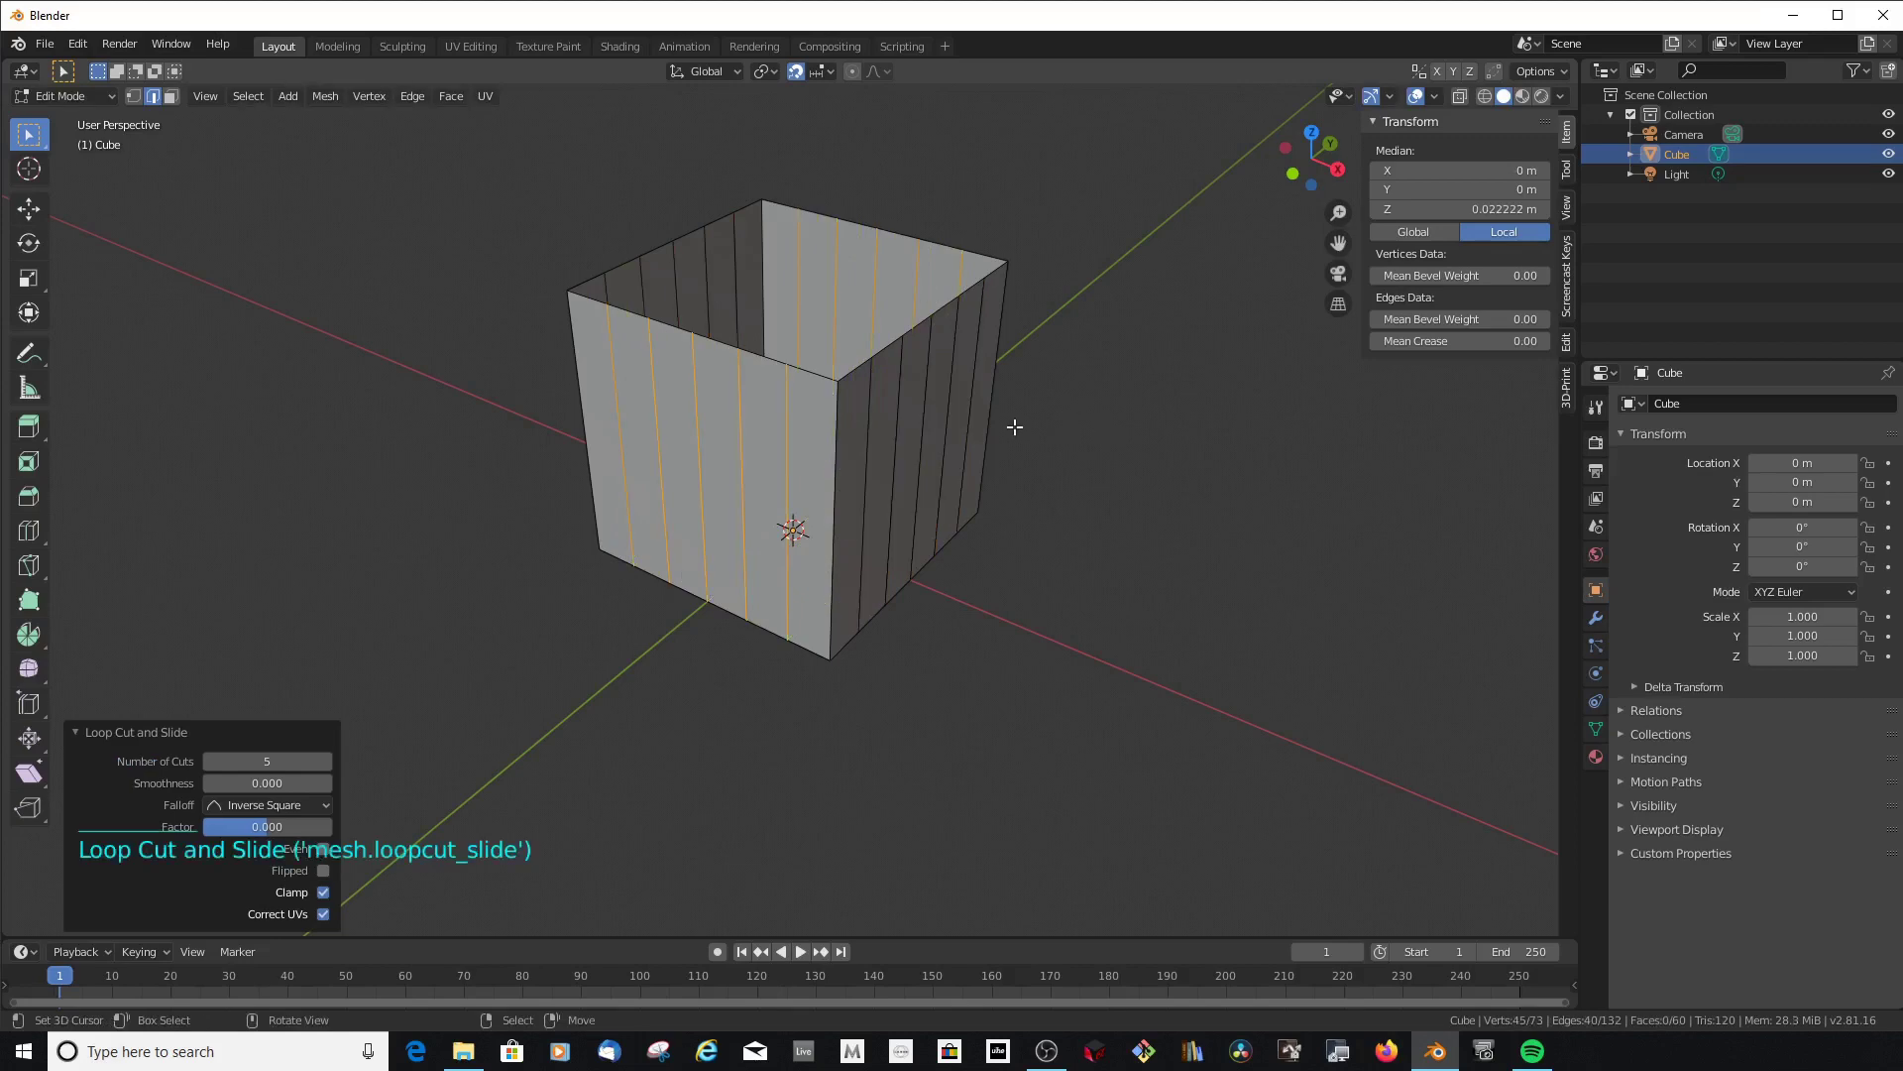
key(ctrl+r)
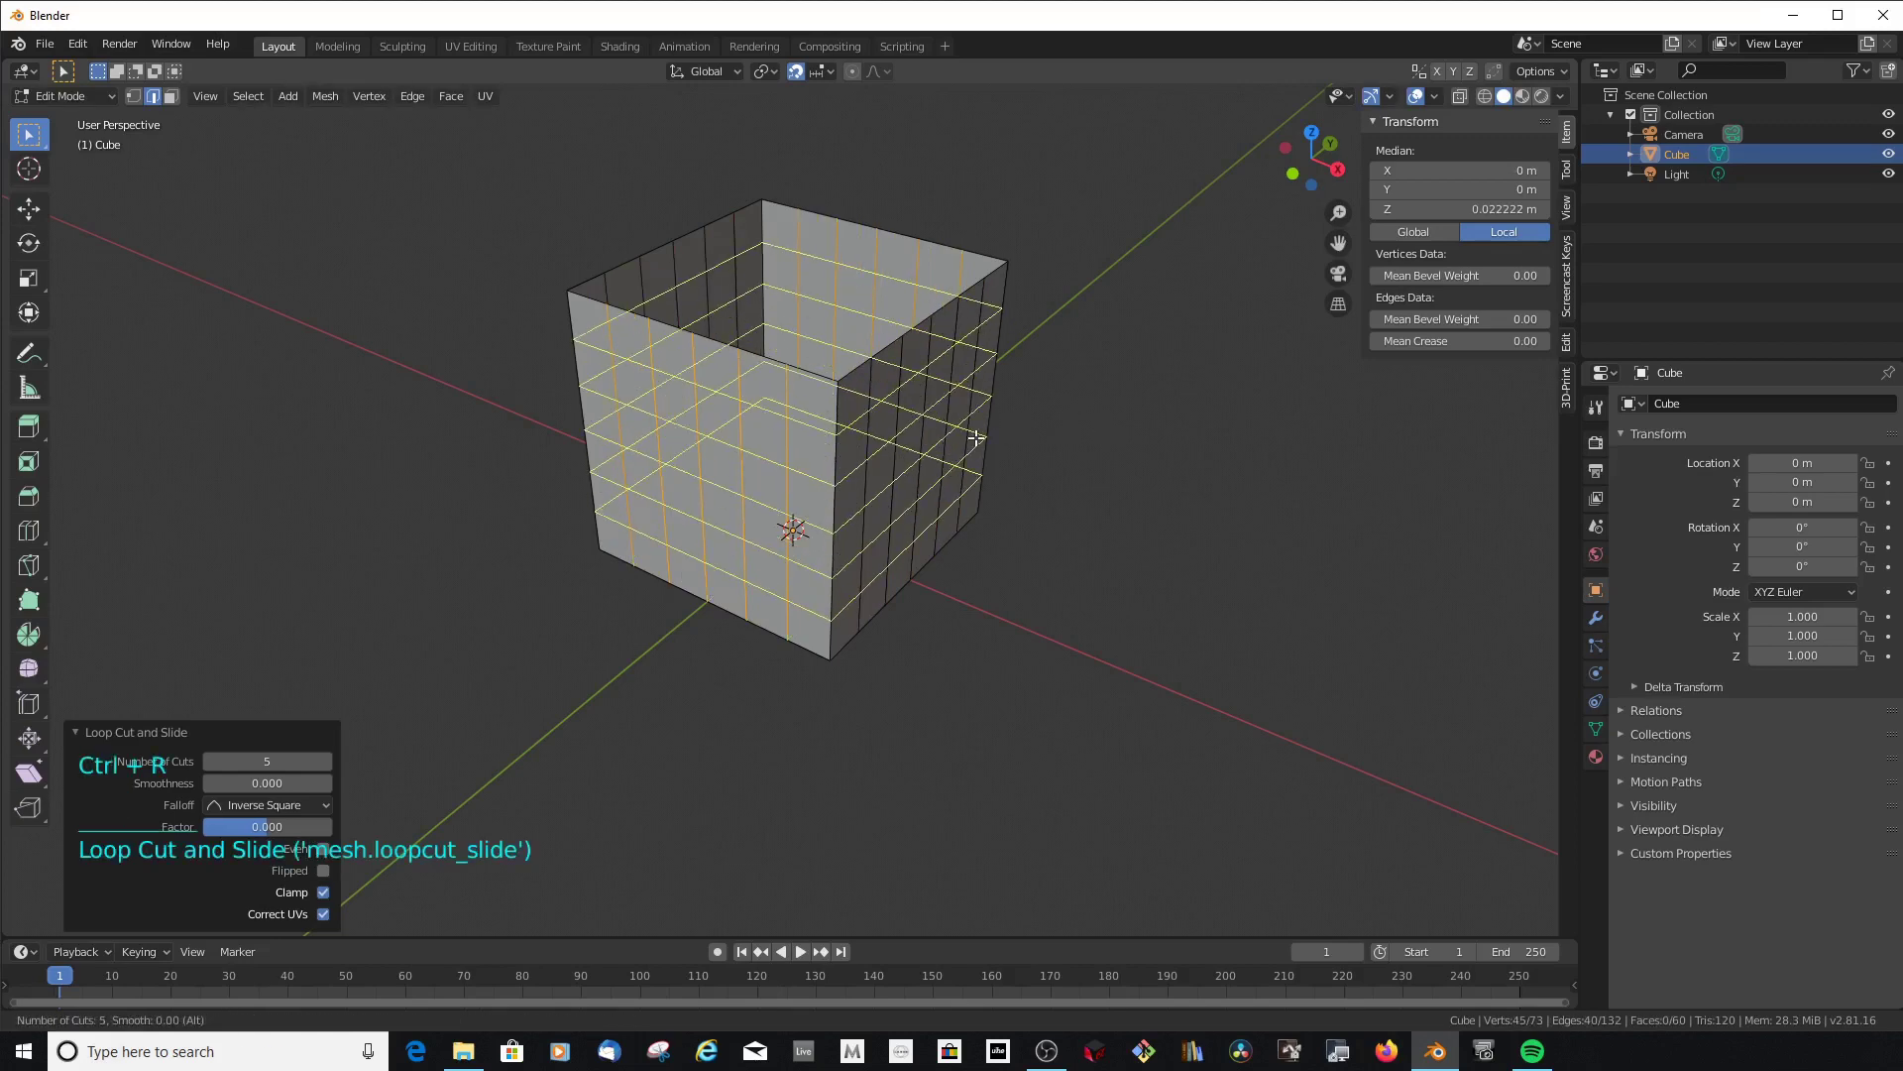
middle_click(1066, 512)
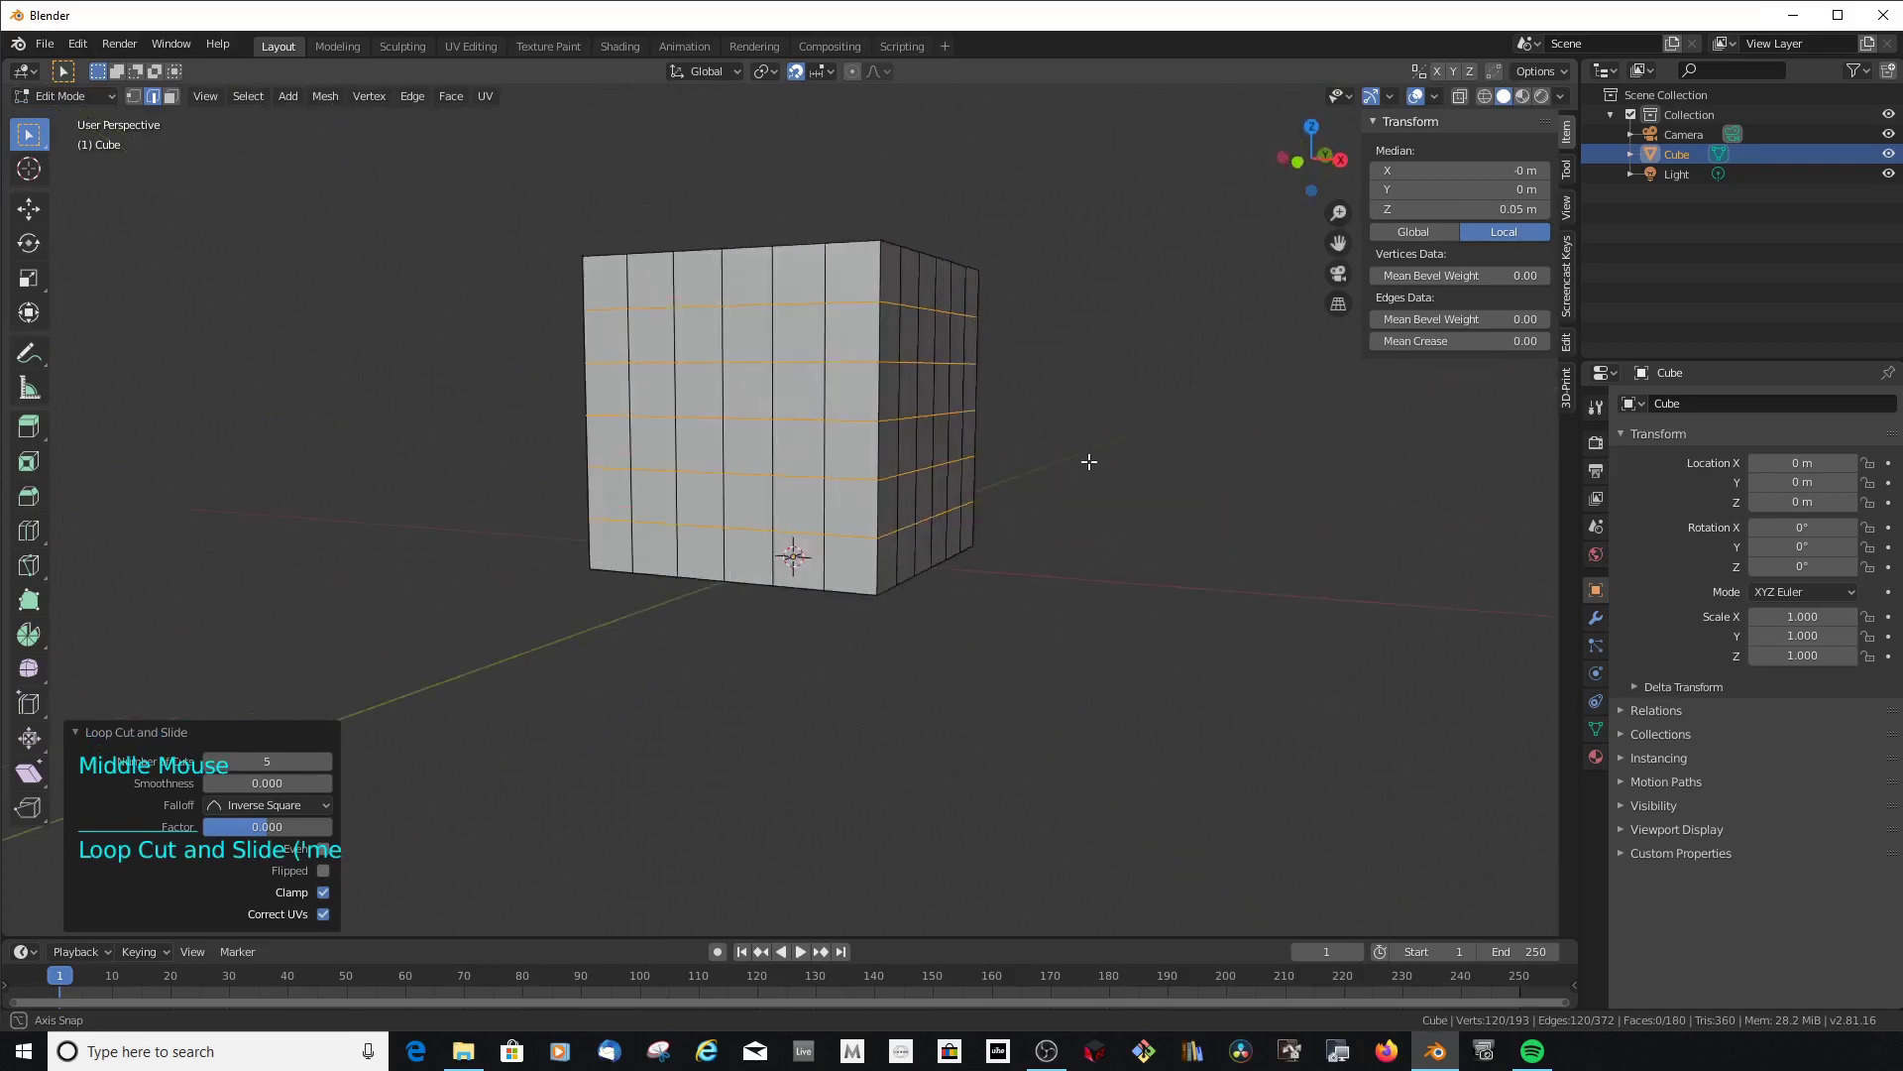
key(Tab)
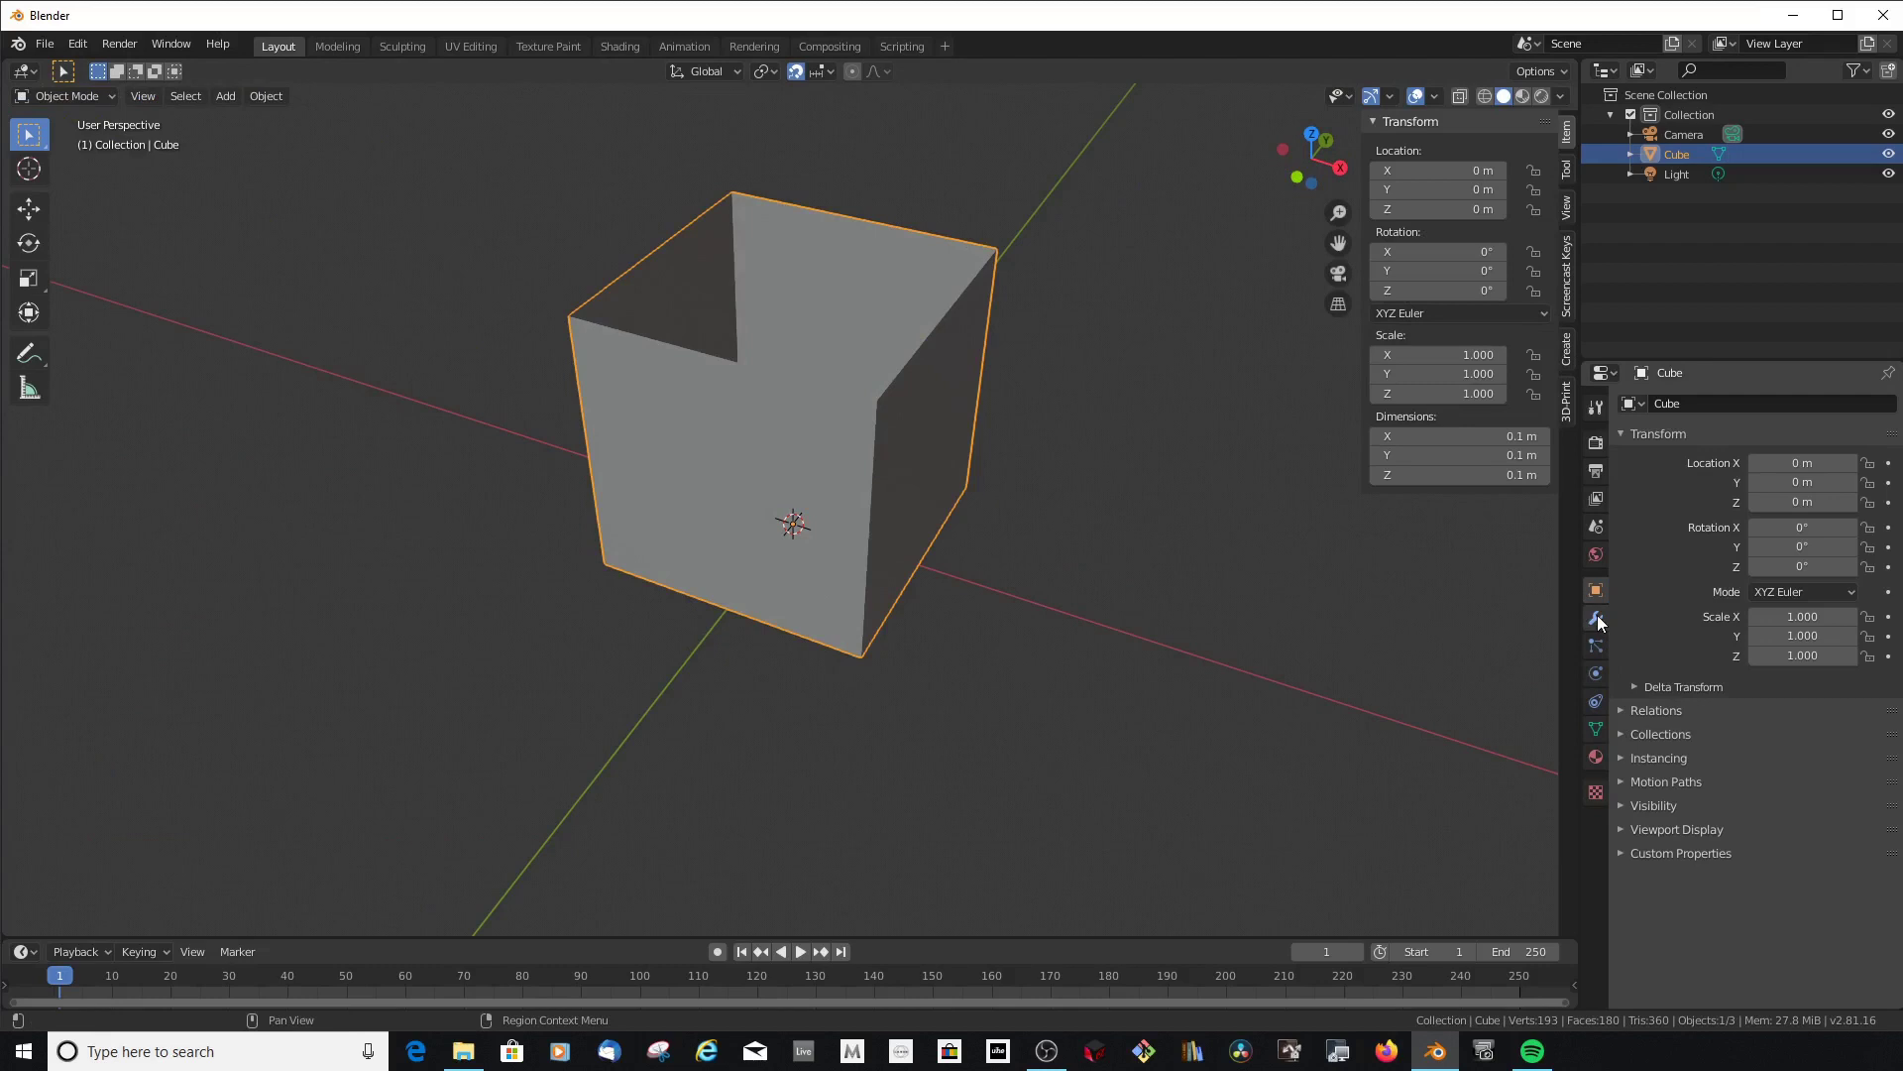
Add a Subdivision Surface modifier with render and viewport levels 4 to round the box's corners
click(1604, 627)
click(1700, 410)
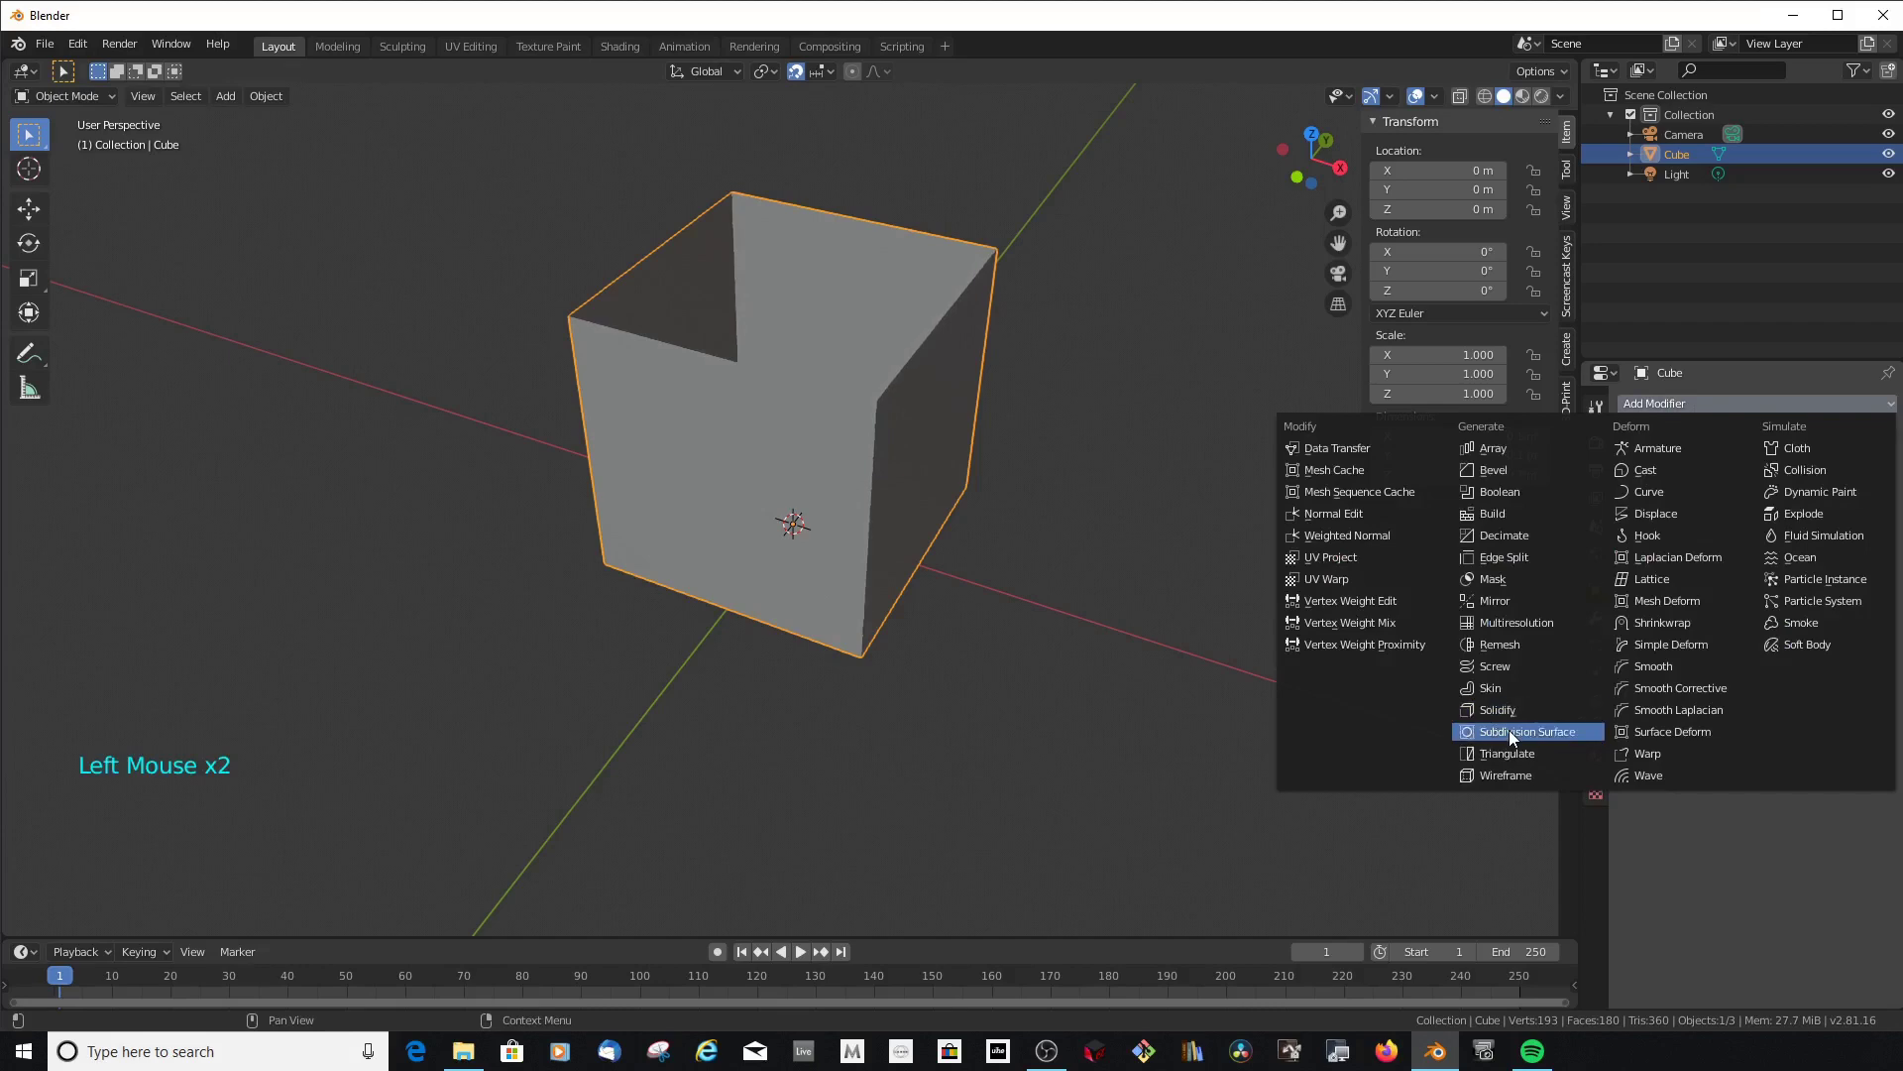
click(1754, 539)
click(1754, 538)
click(1751, 563)
click(1753, 563)
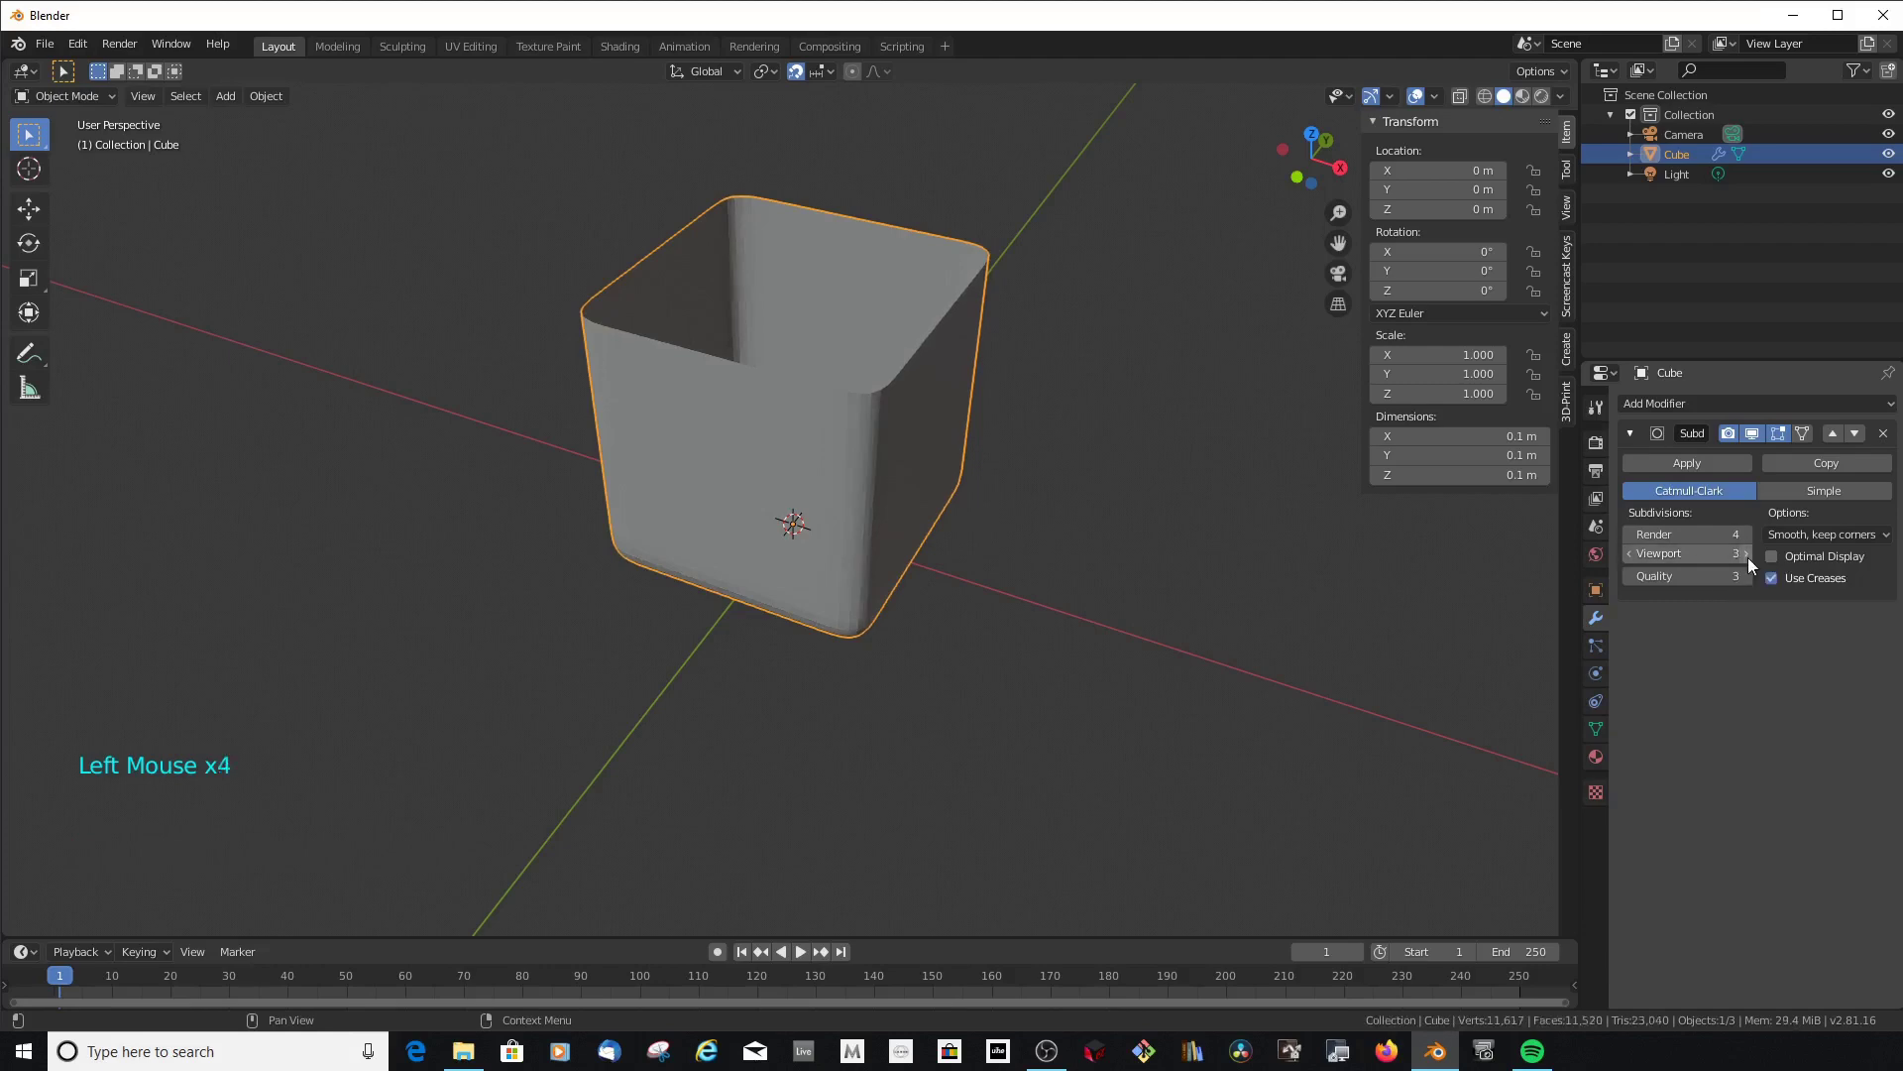
click(1751, 558)
middle_click(1141, 529)
middle_click(1095, 506)
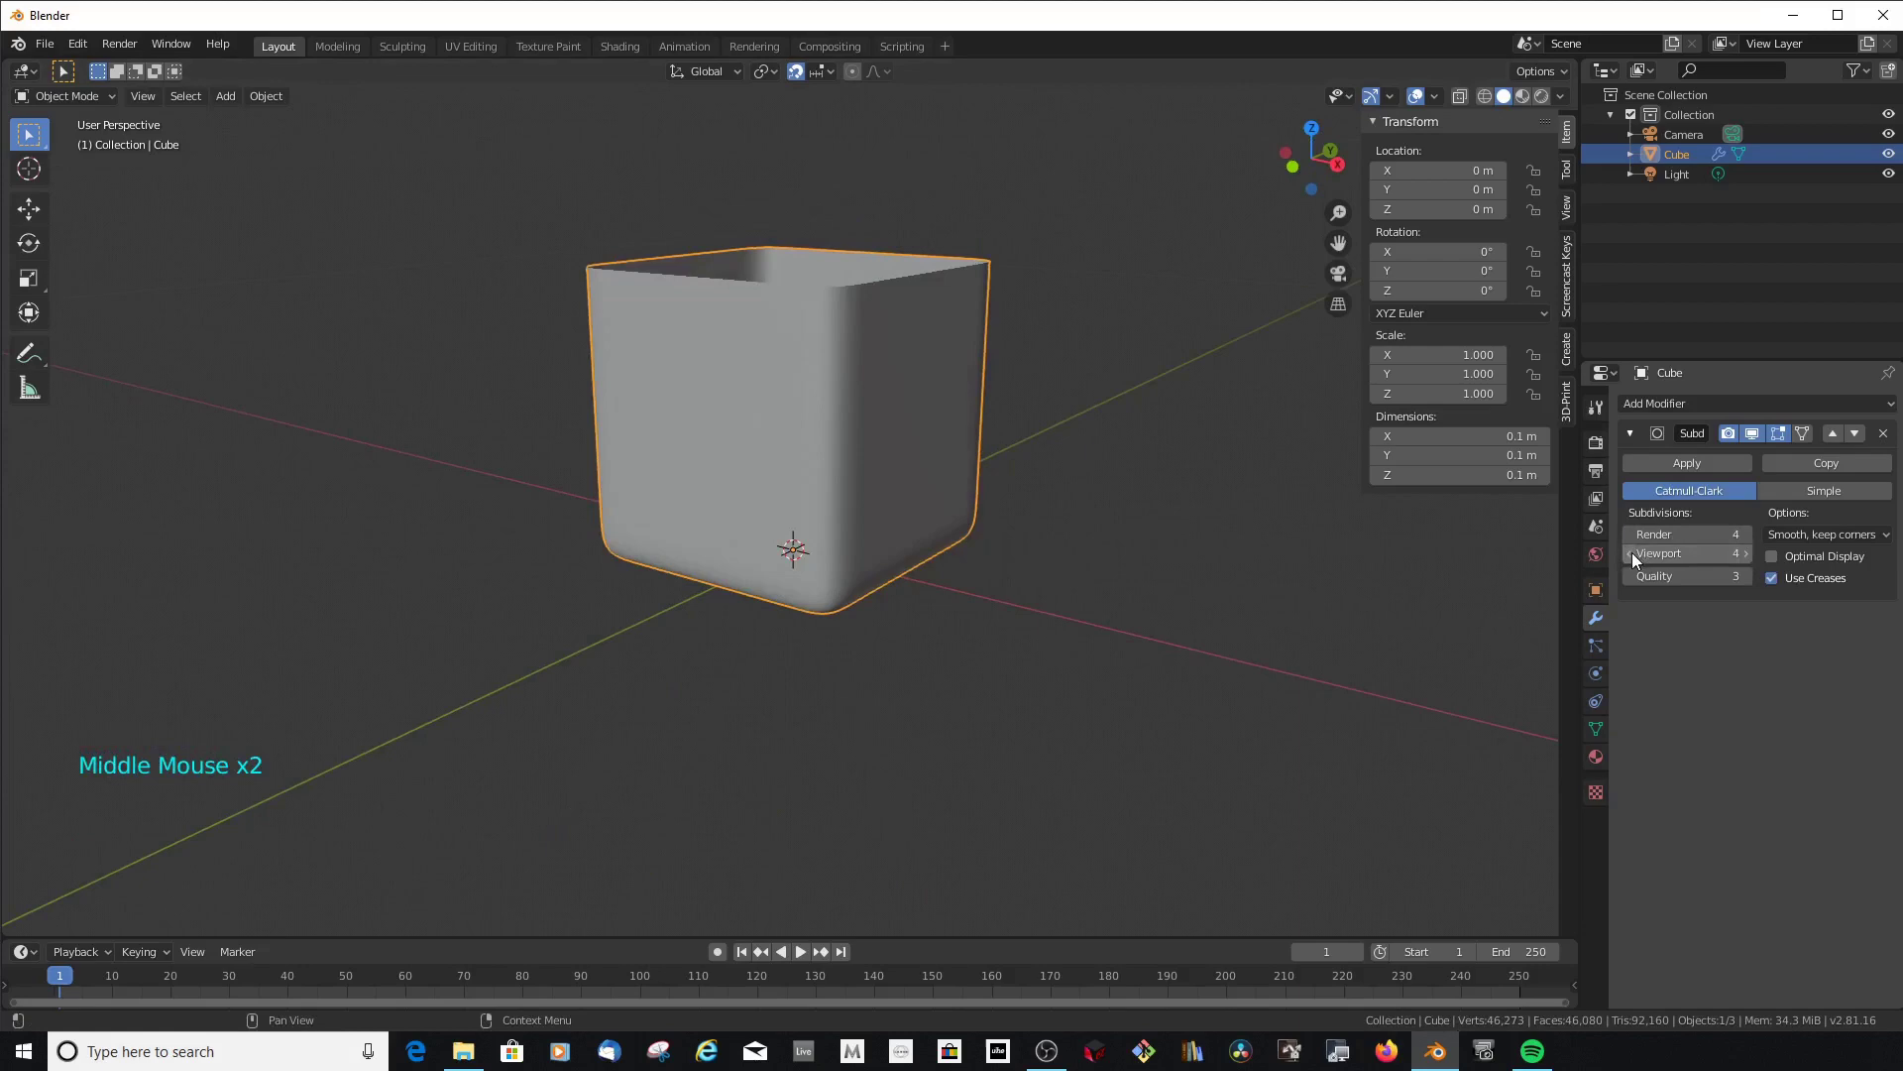
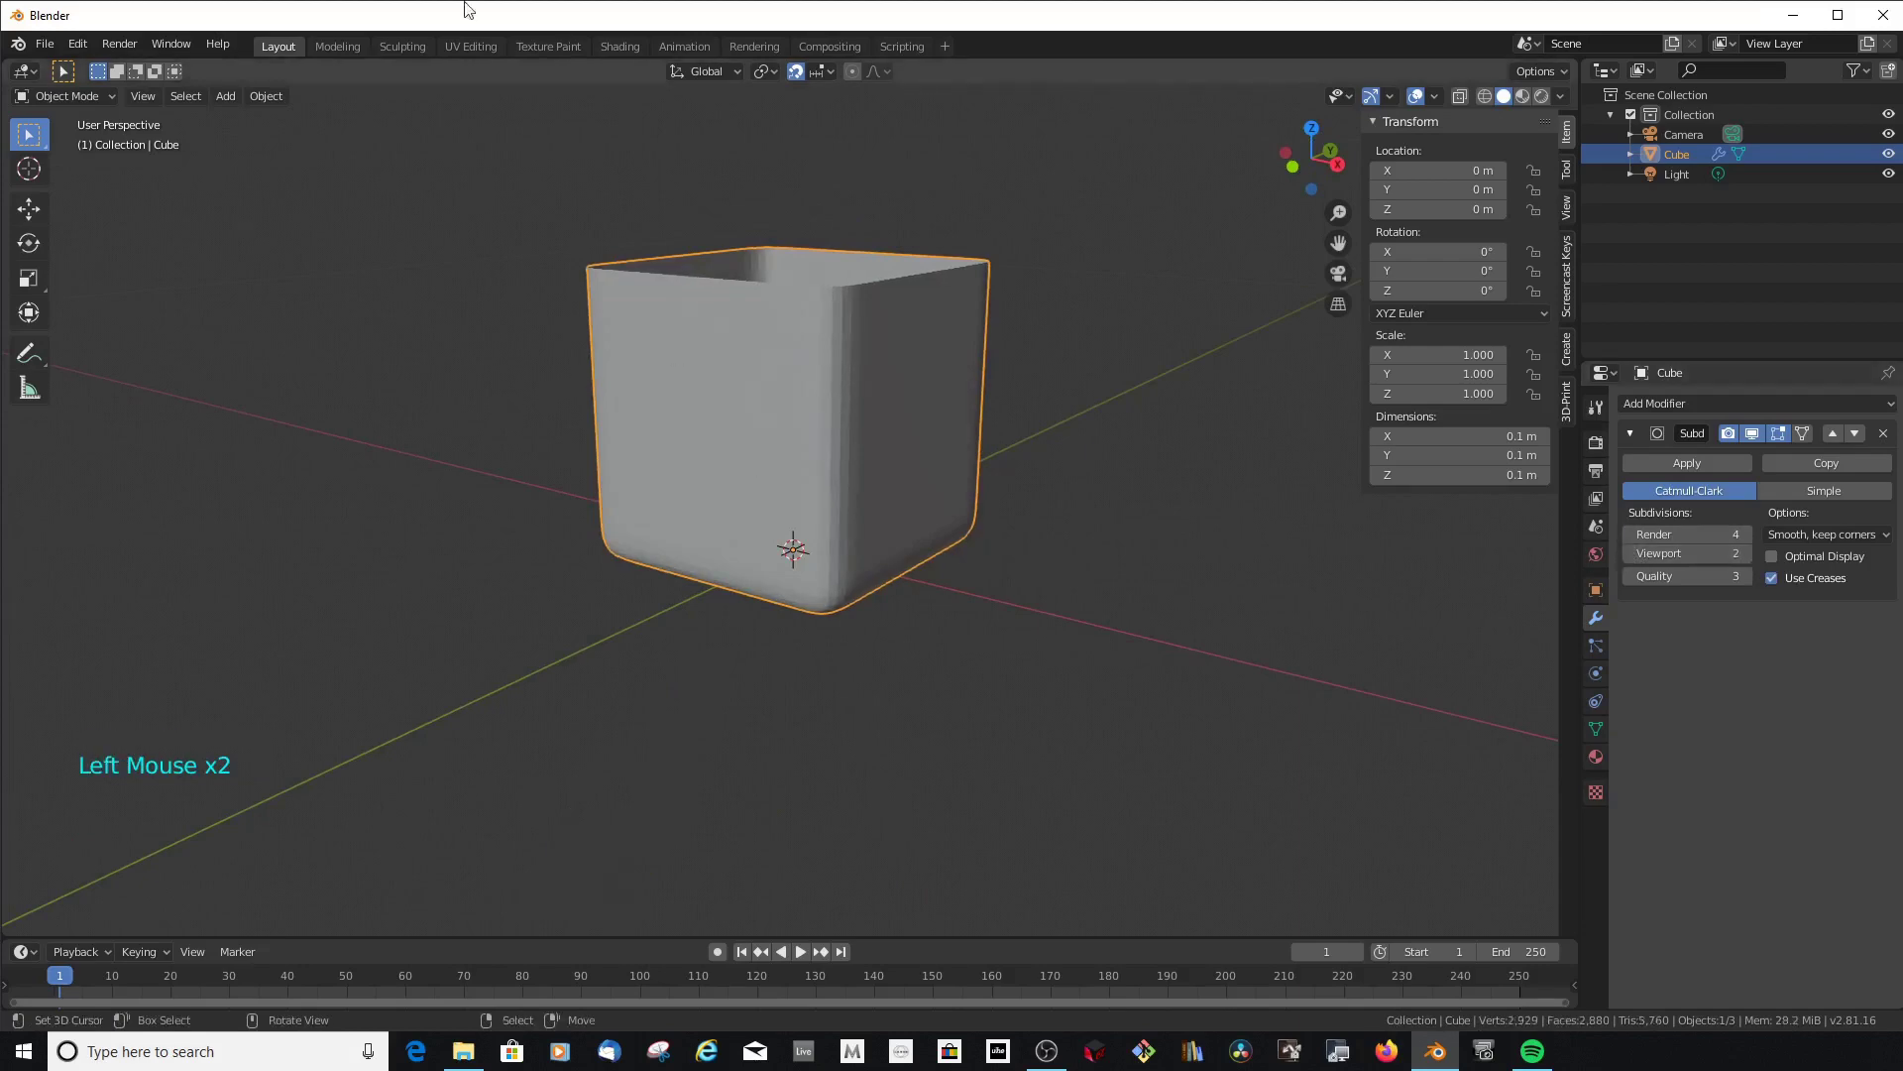
Shade the box smooth and confirm extra wall edge loops for an even face grid
click(259, 104)
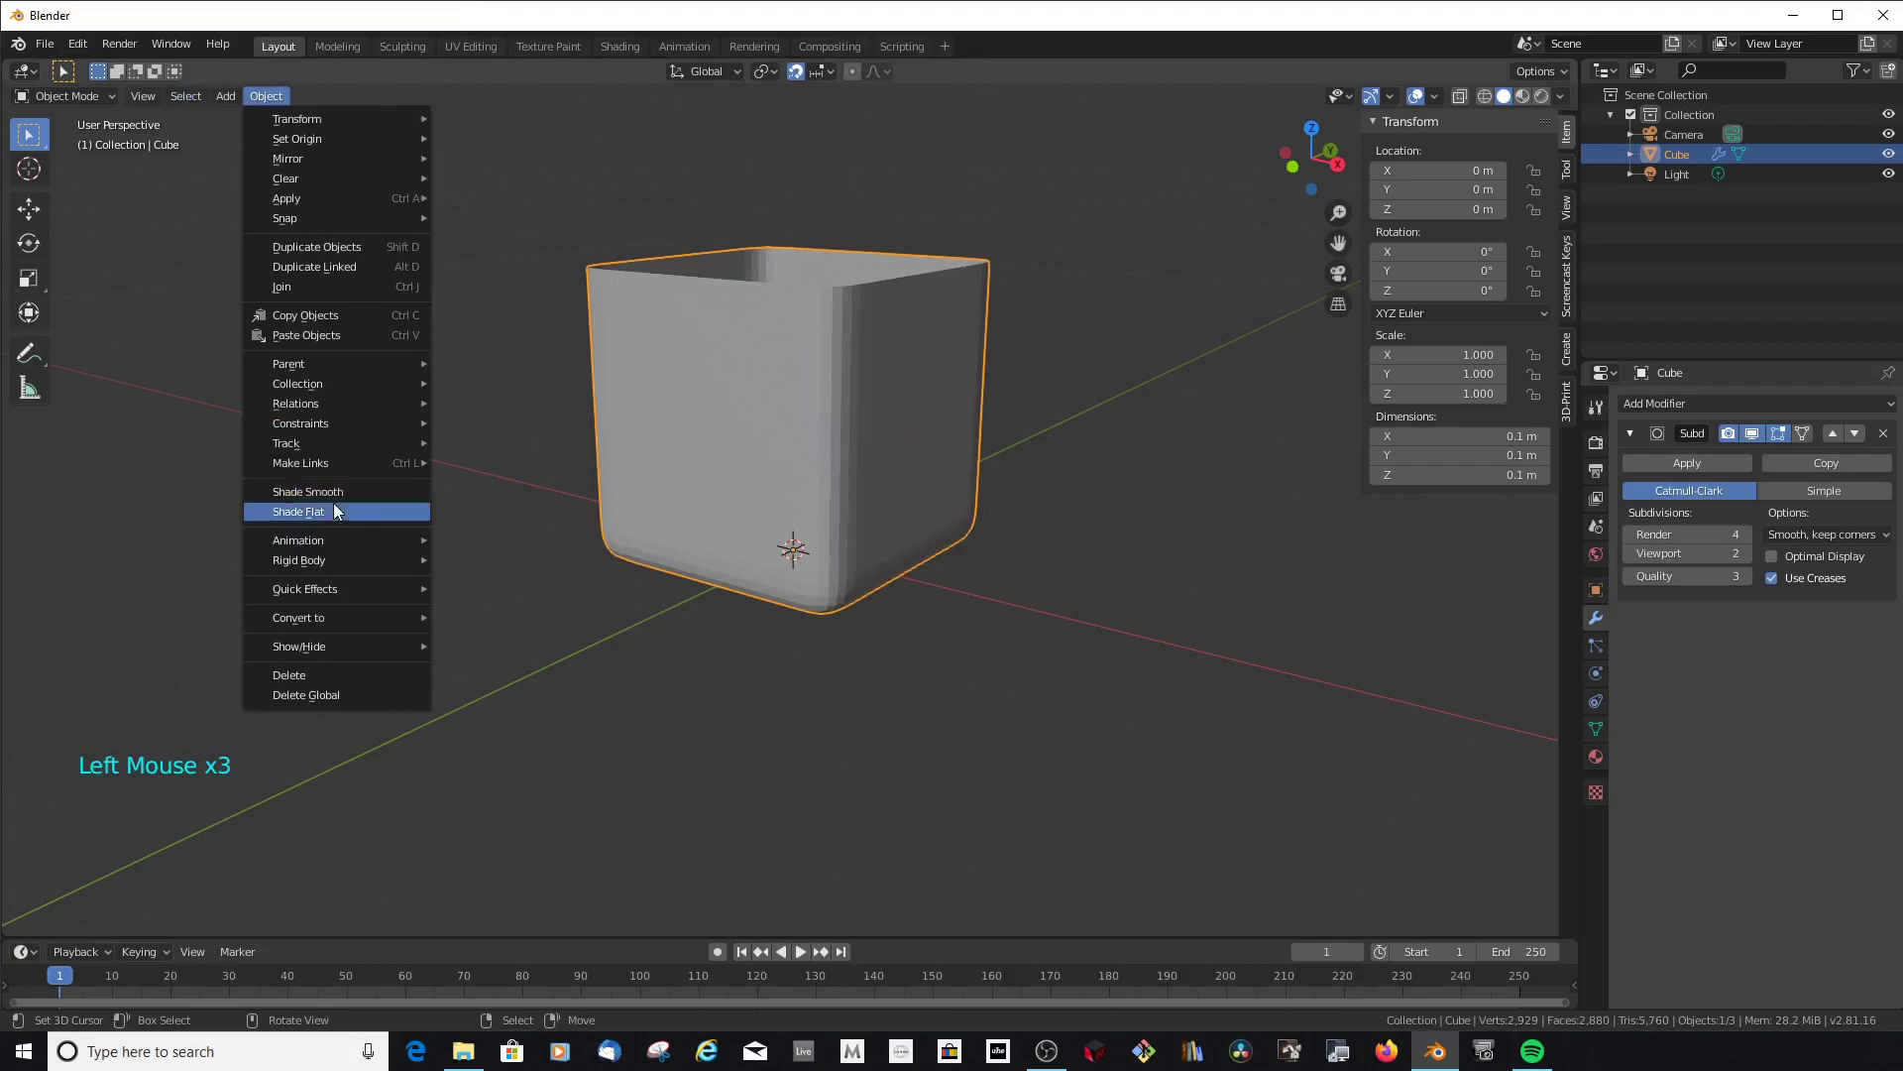
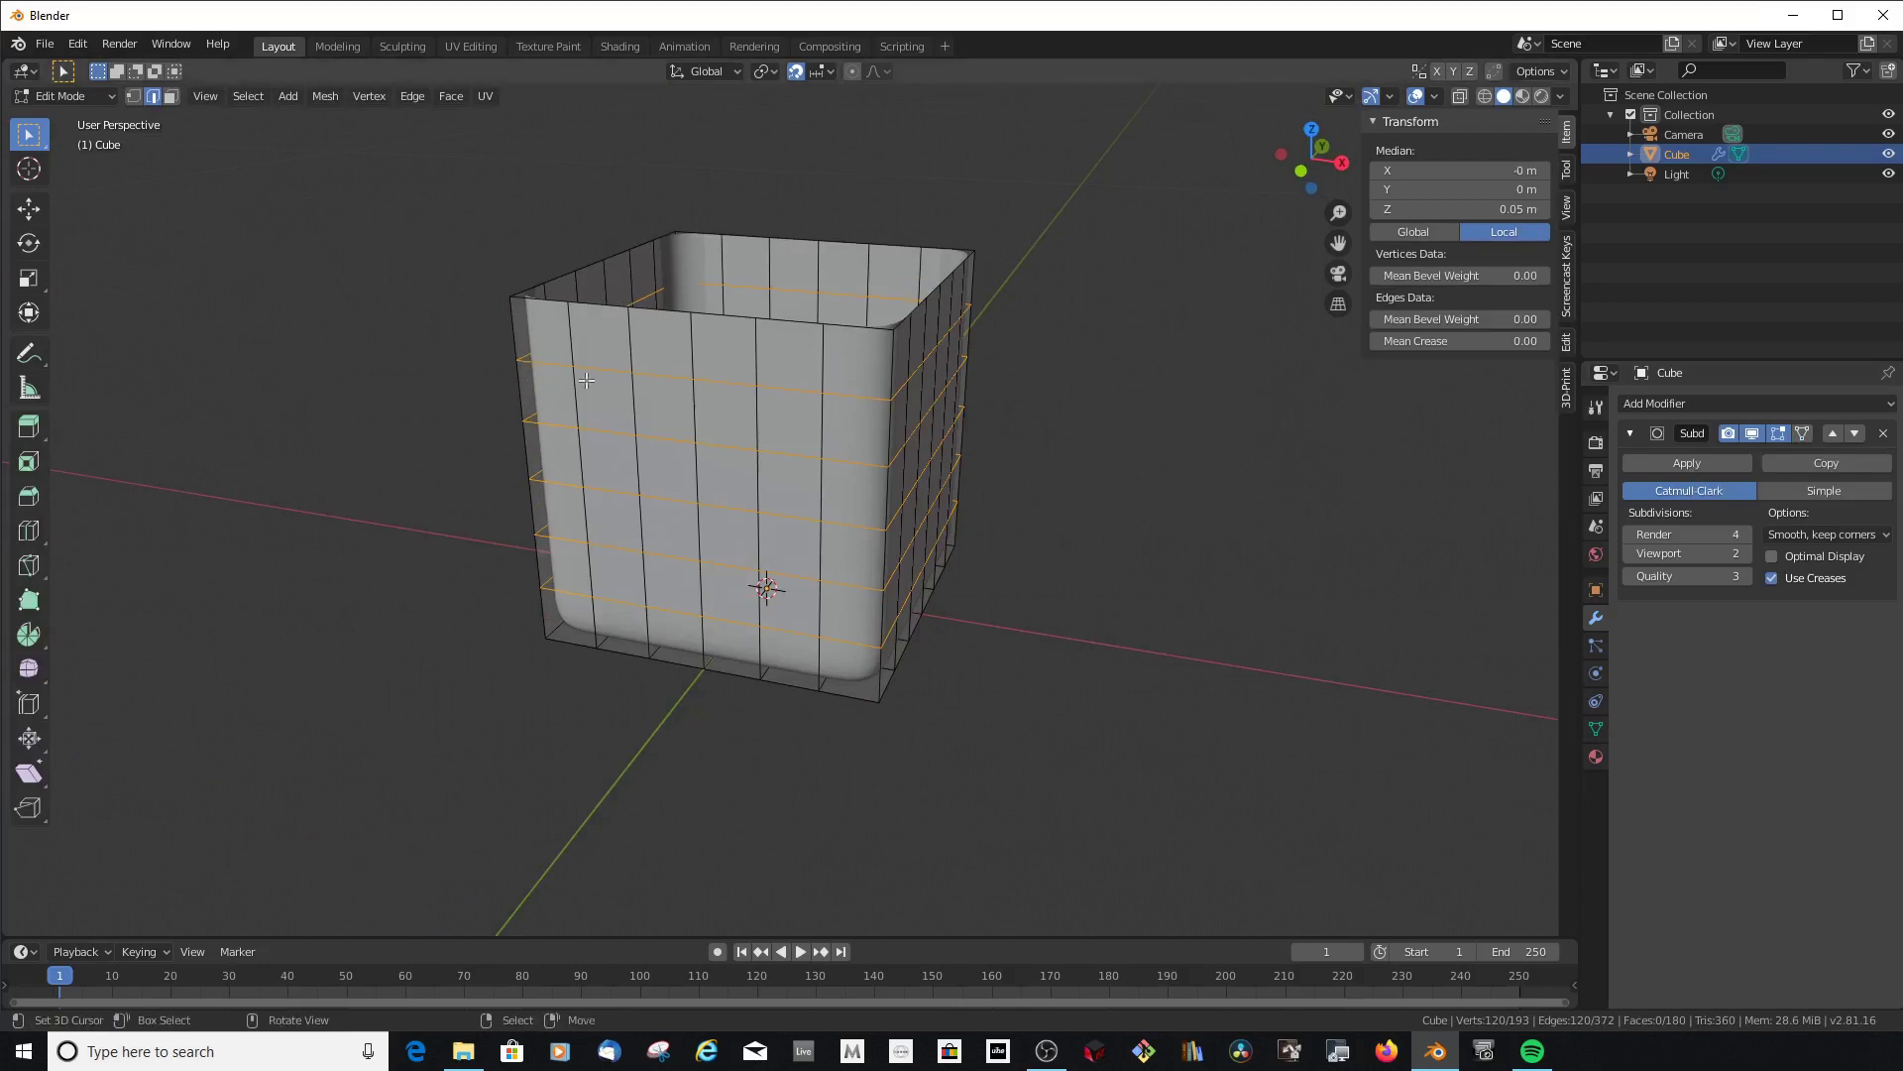
click(674, 414)
middle_click(674, 414)
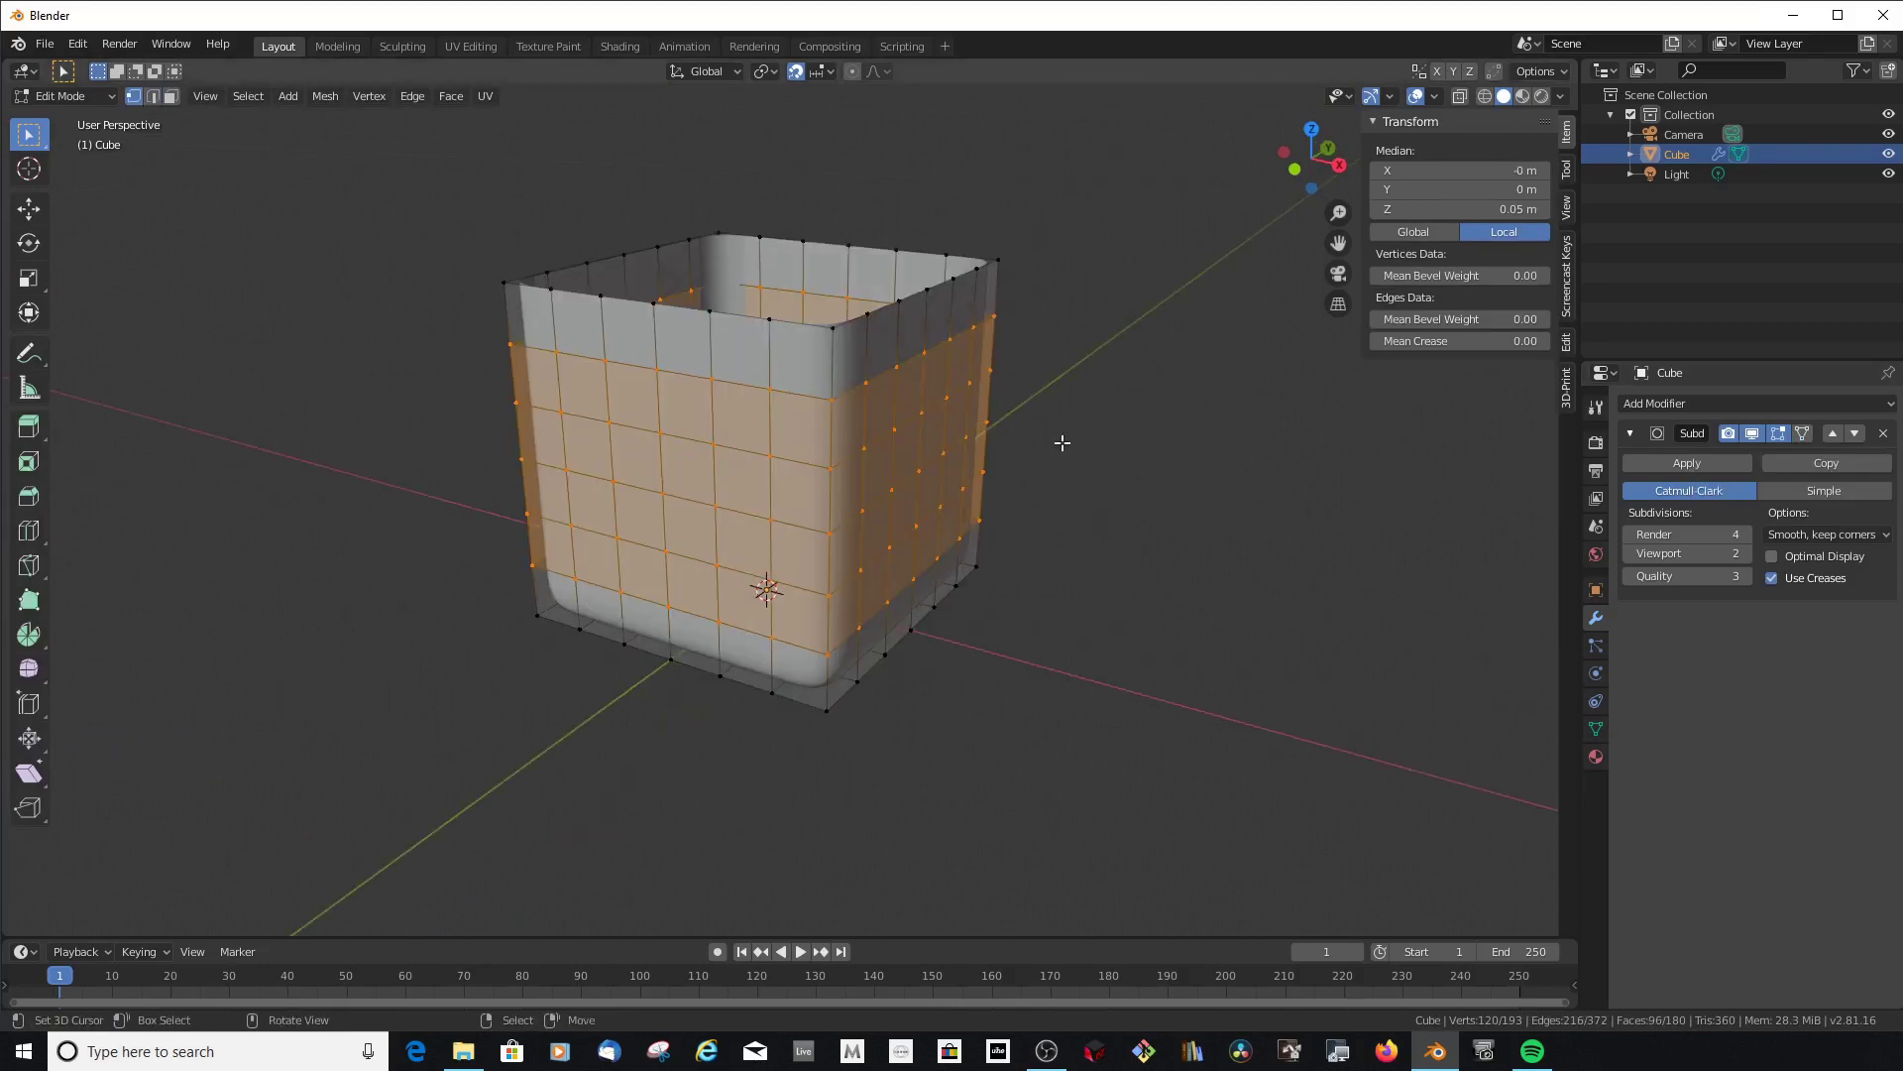
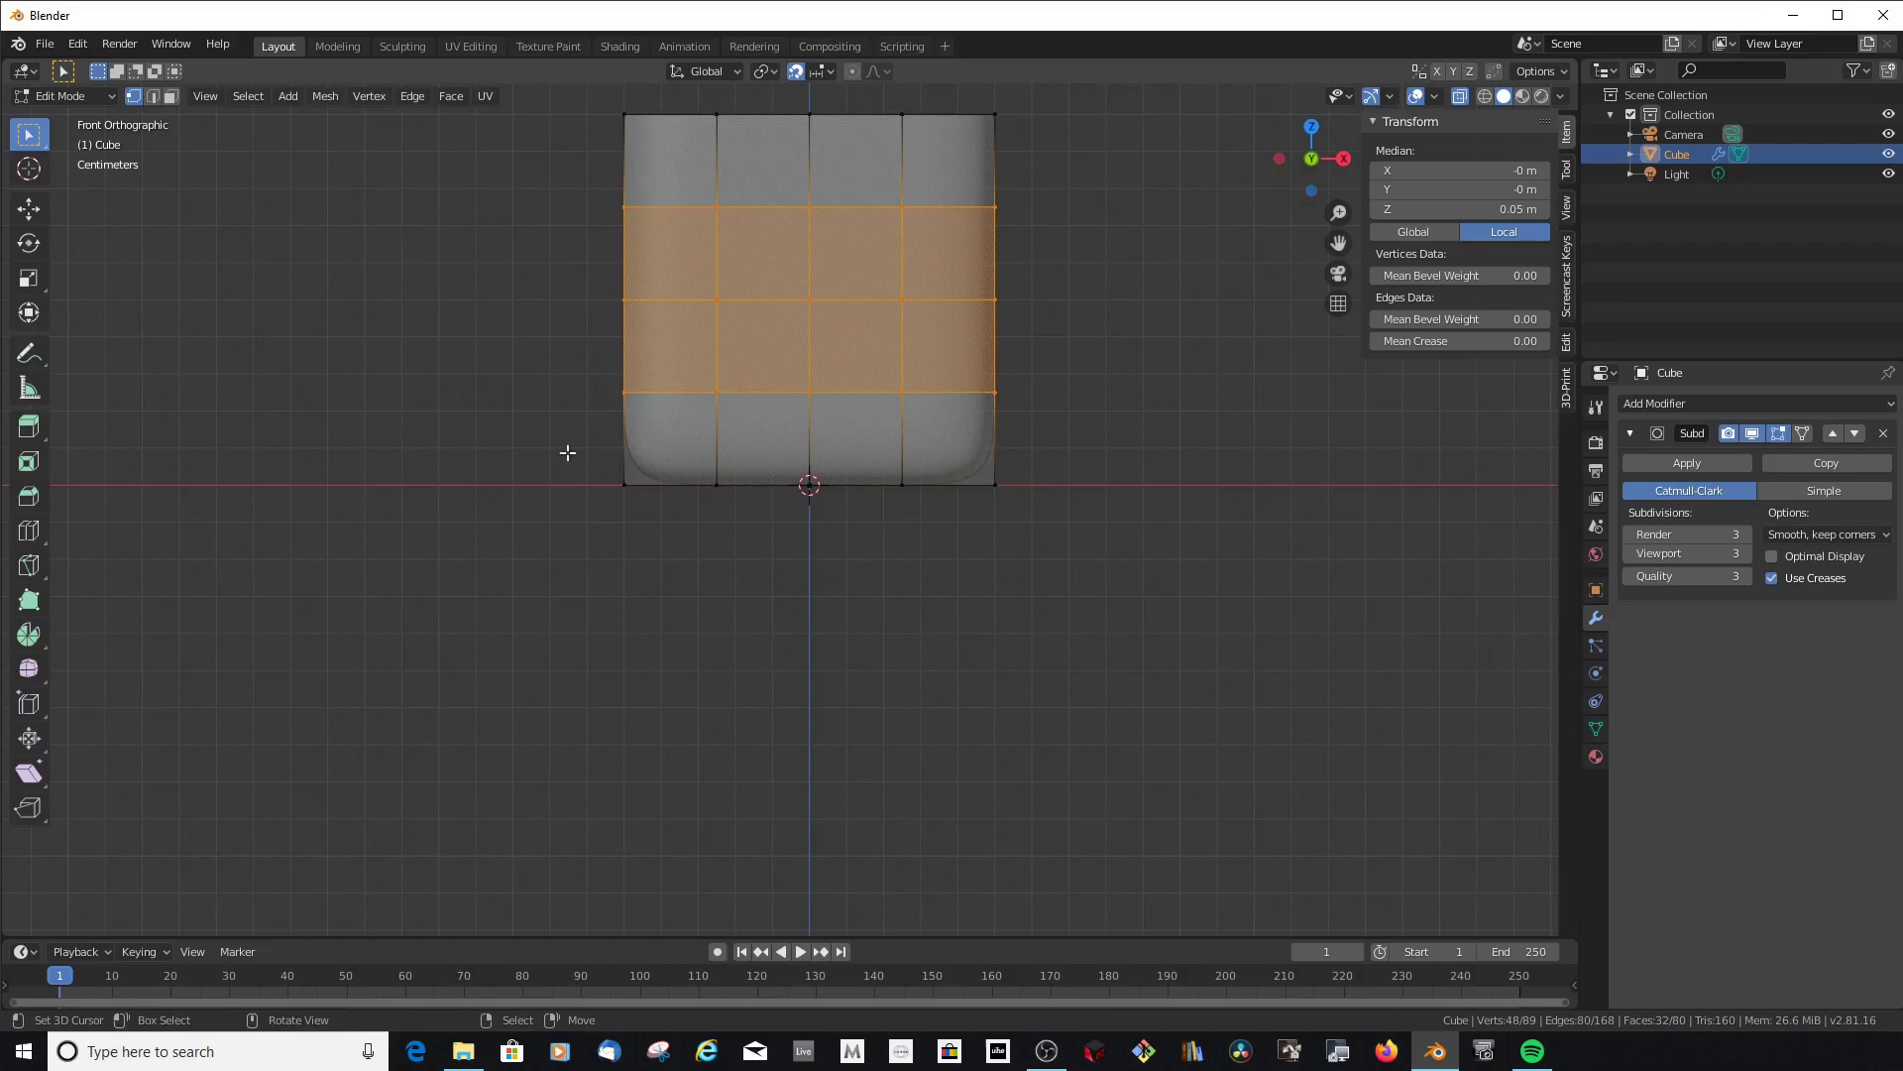
Toggle X-ray in front view and clear the selection so hidden vertices can be picked
key(a)
key(a)
key(b)
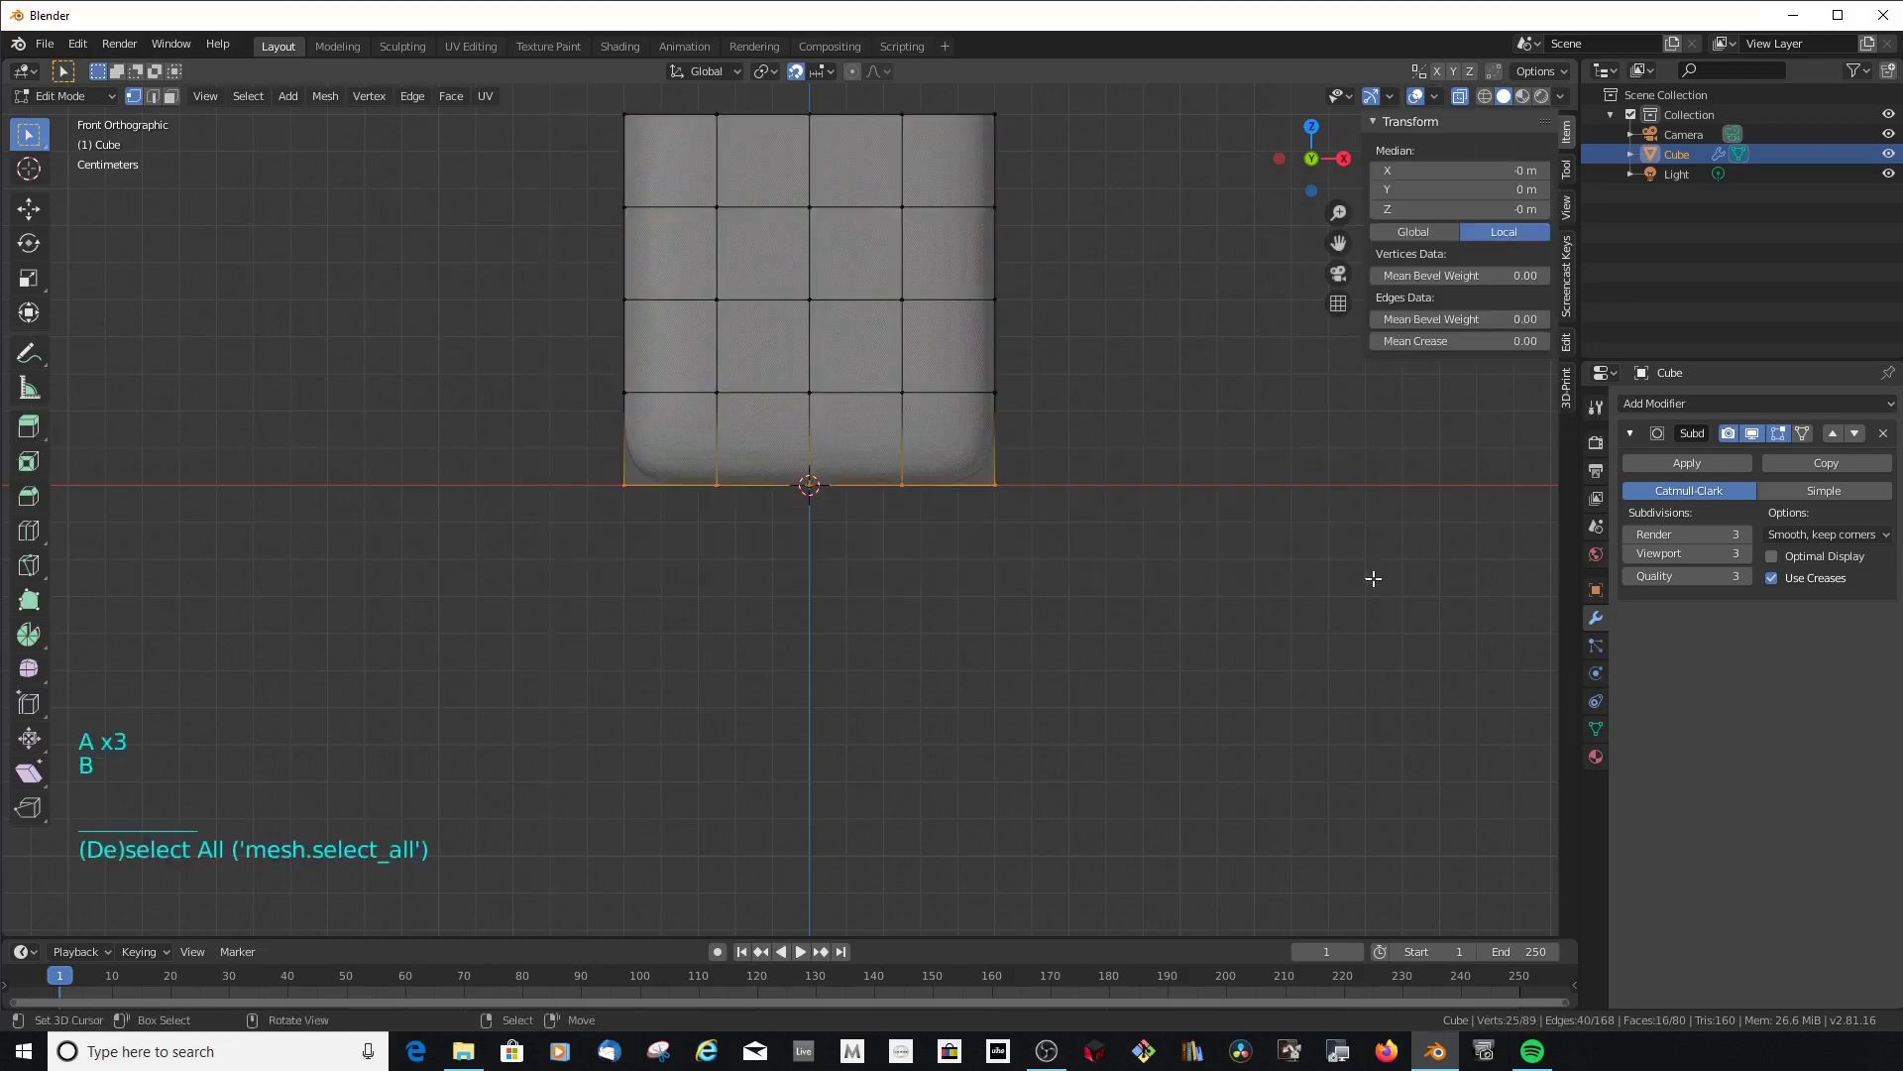
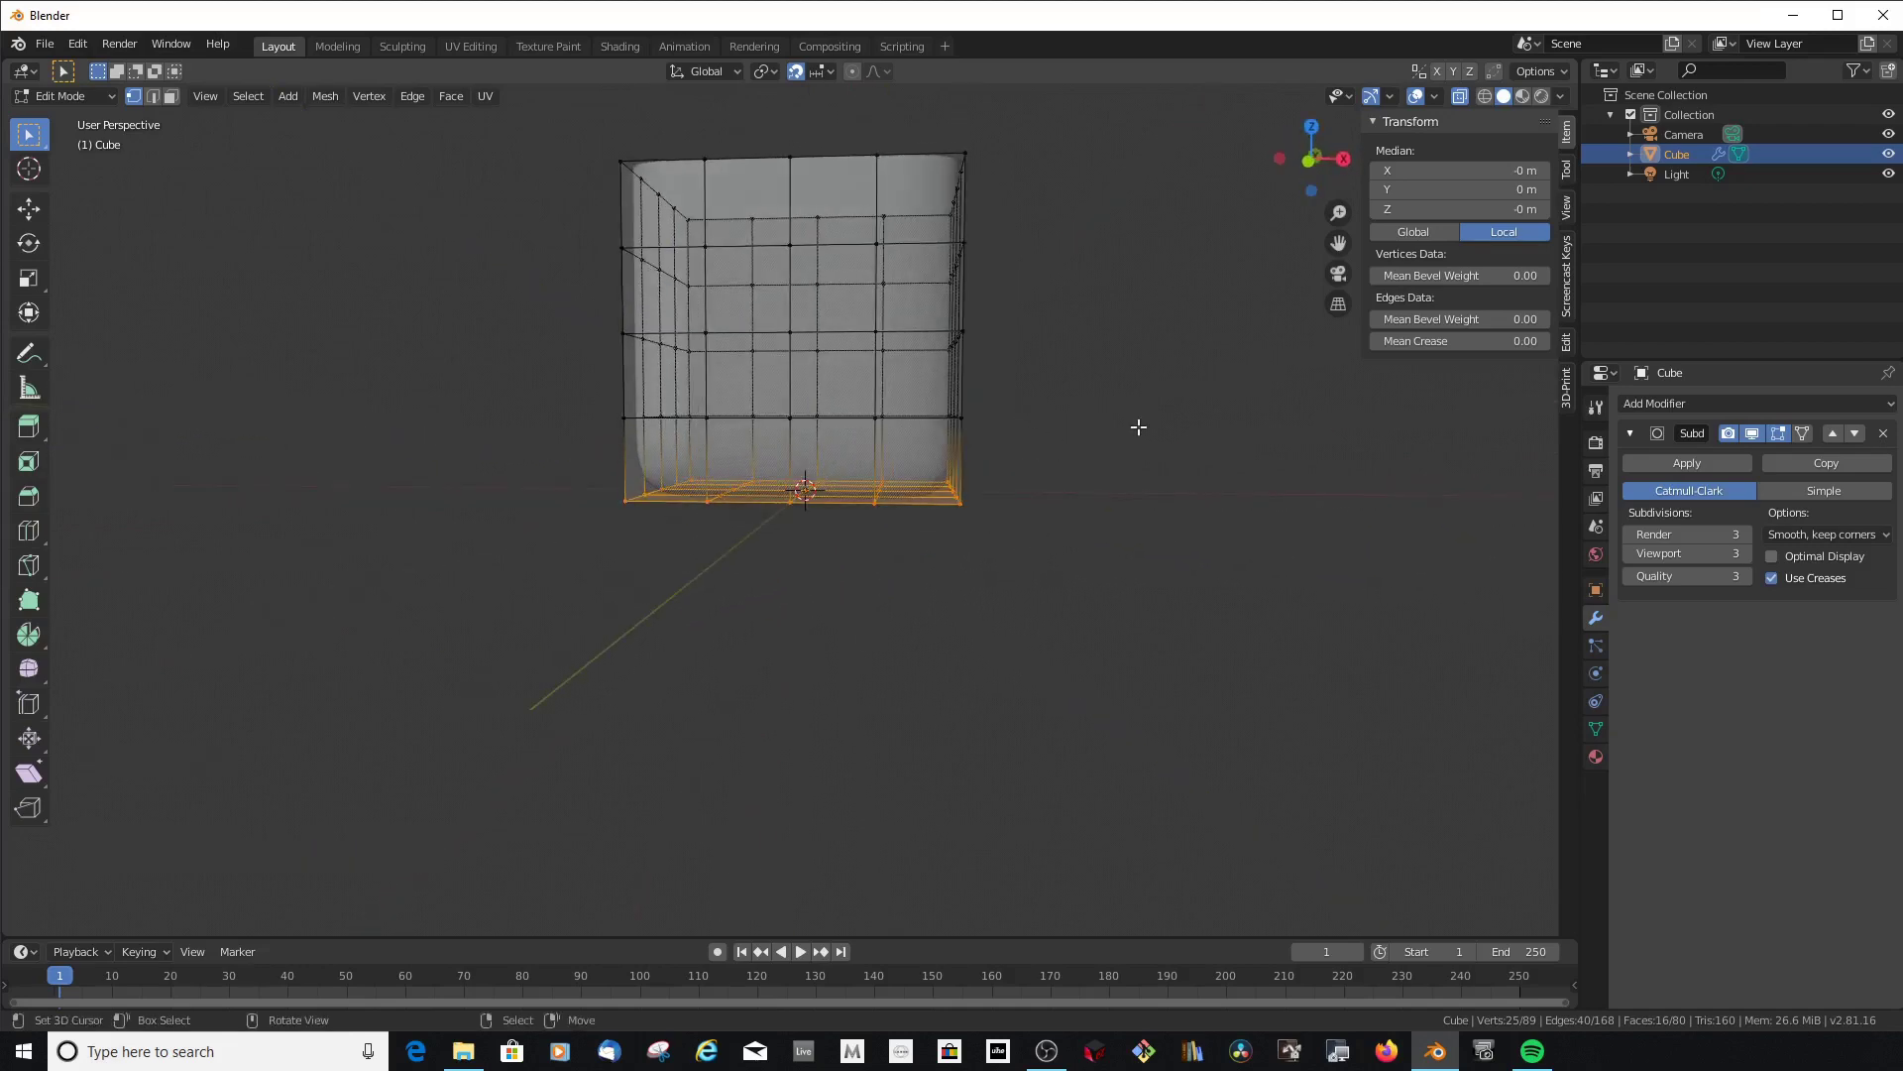
key(a)
key(a)
key(KP_1)
scroll(down, 3)
Box-select the bottom row of vertices and verify the pick before returning to front view
click(1471, 106)
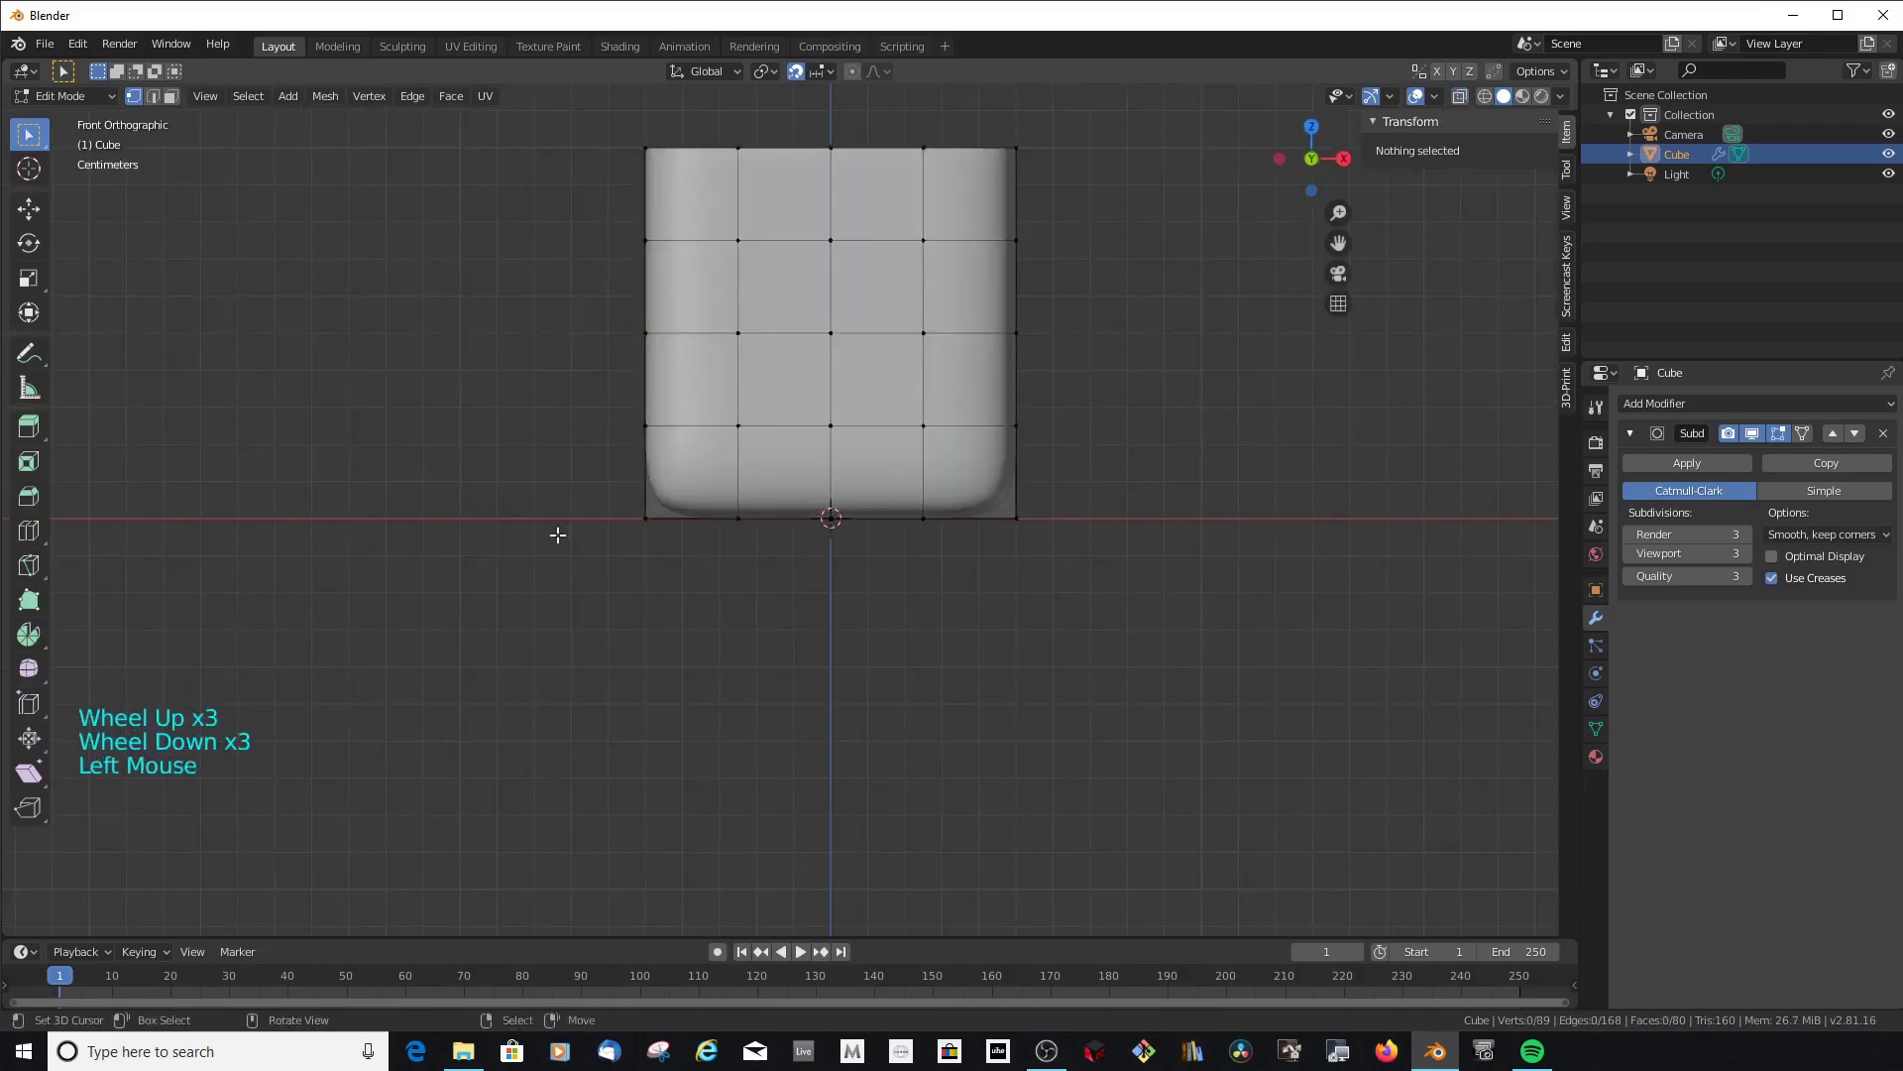
key(b)
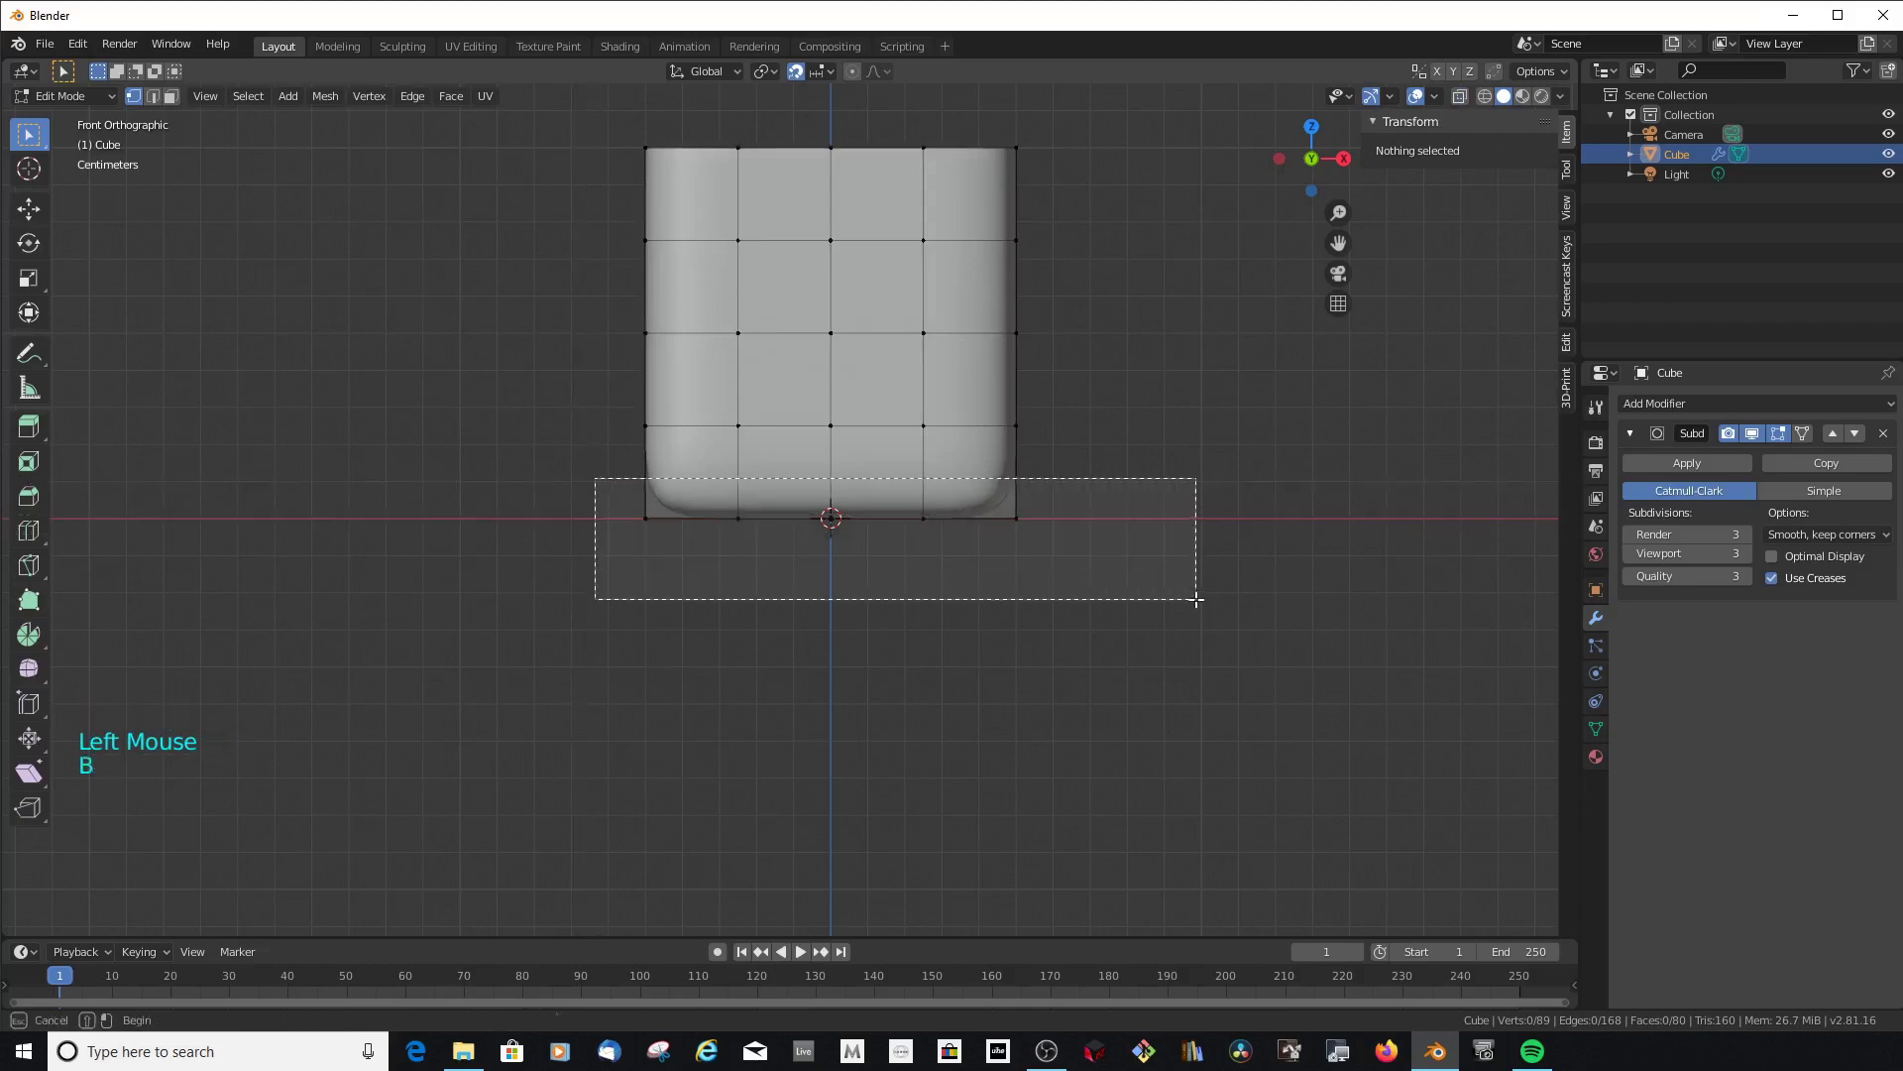
middle_click(932, 488)
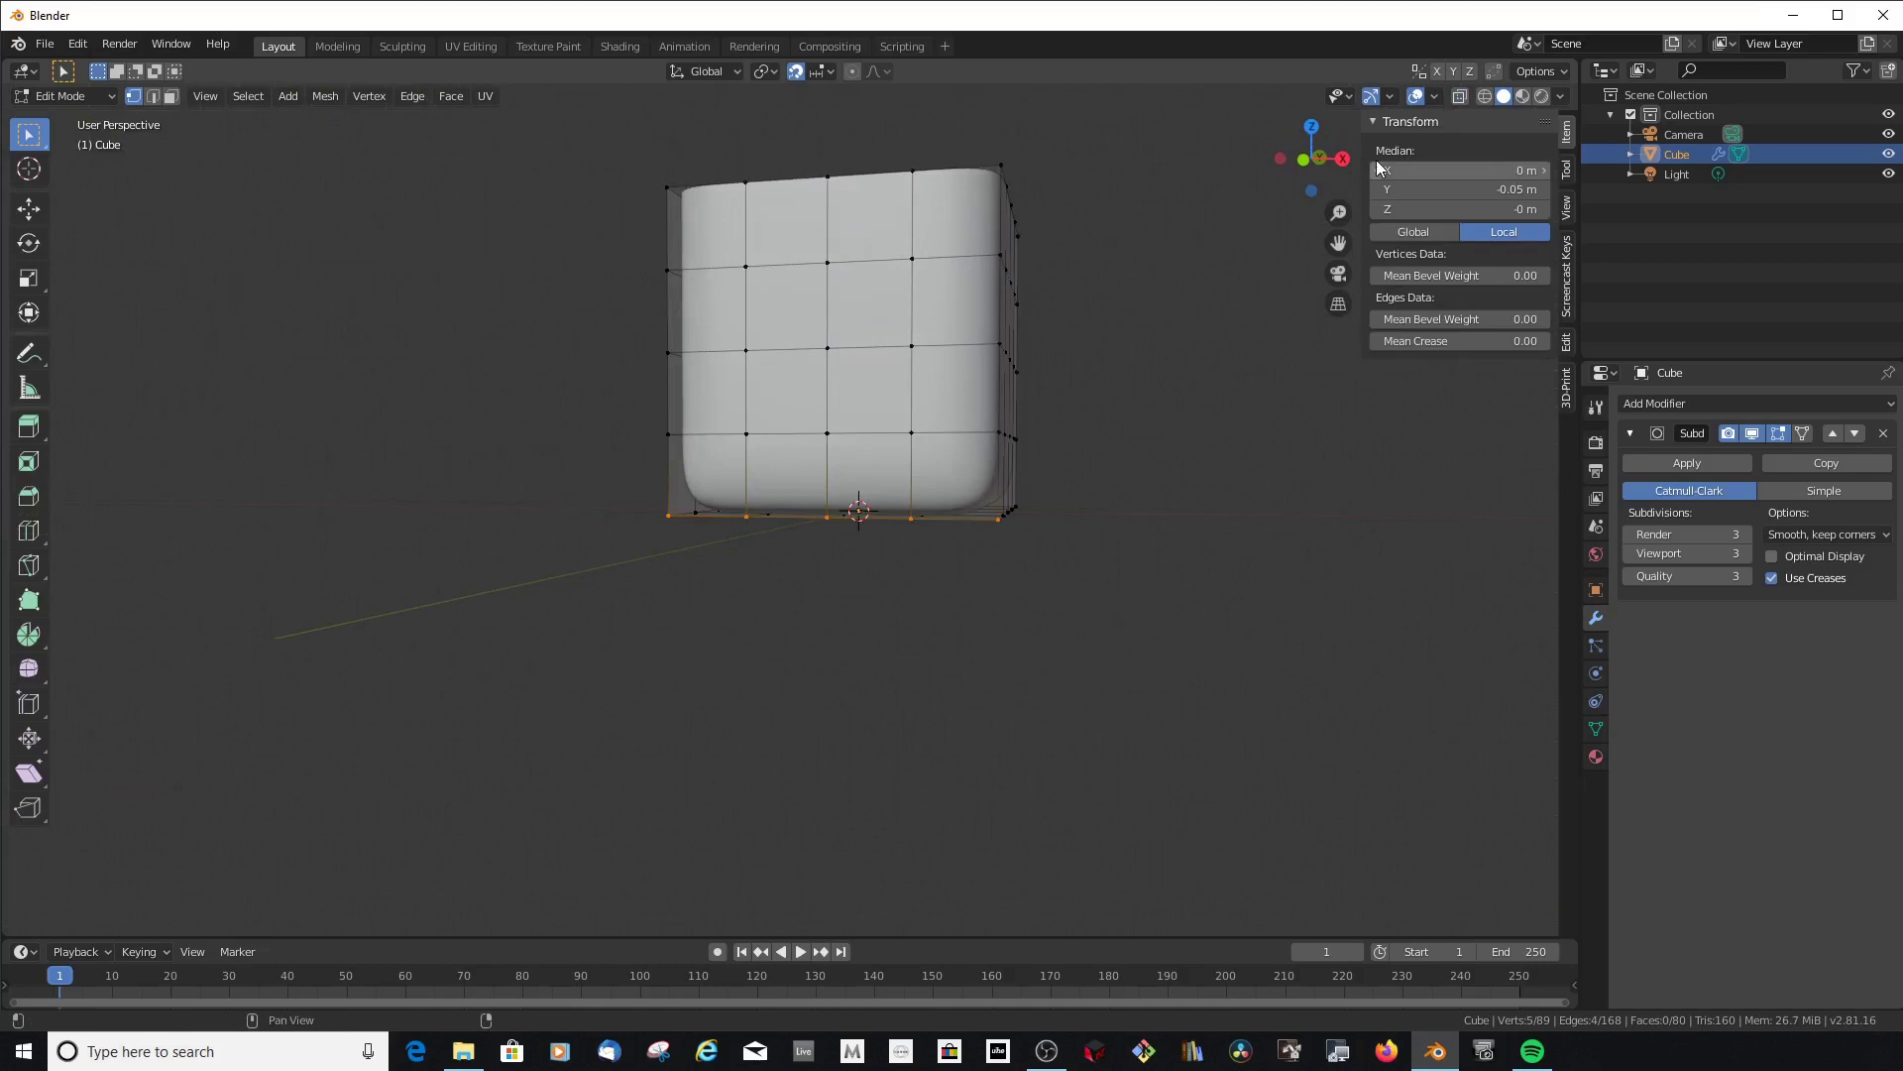
key(KP_1)
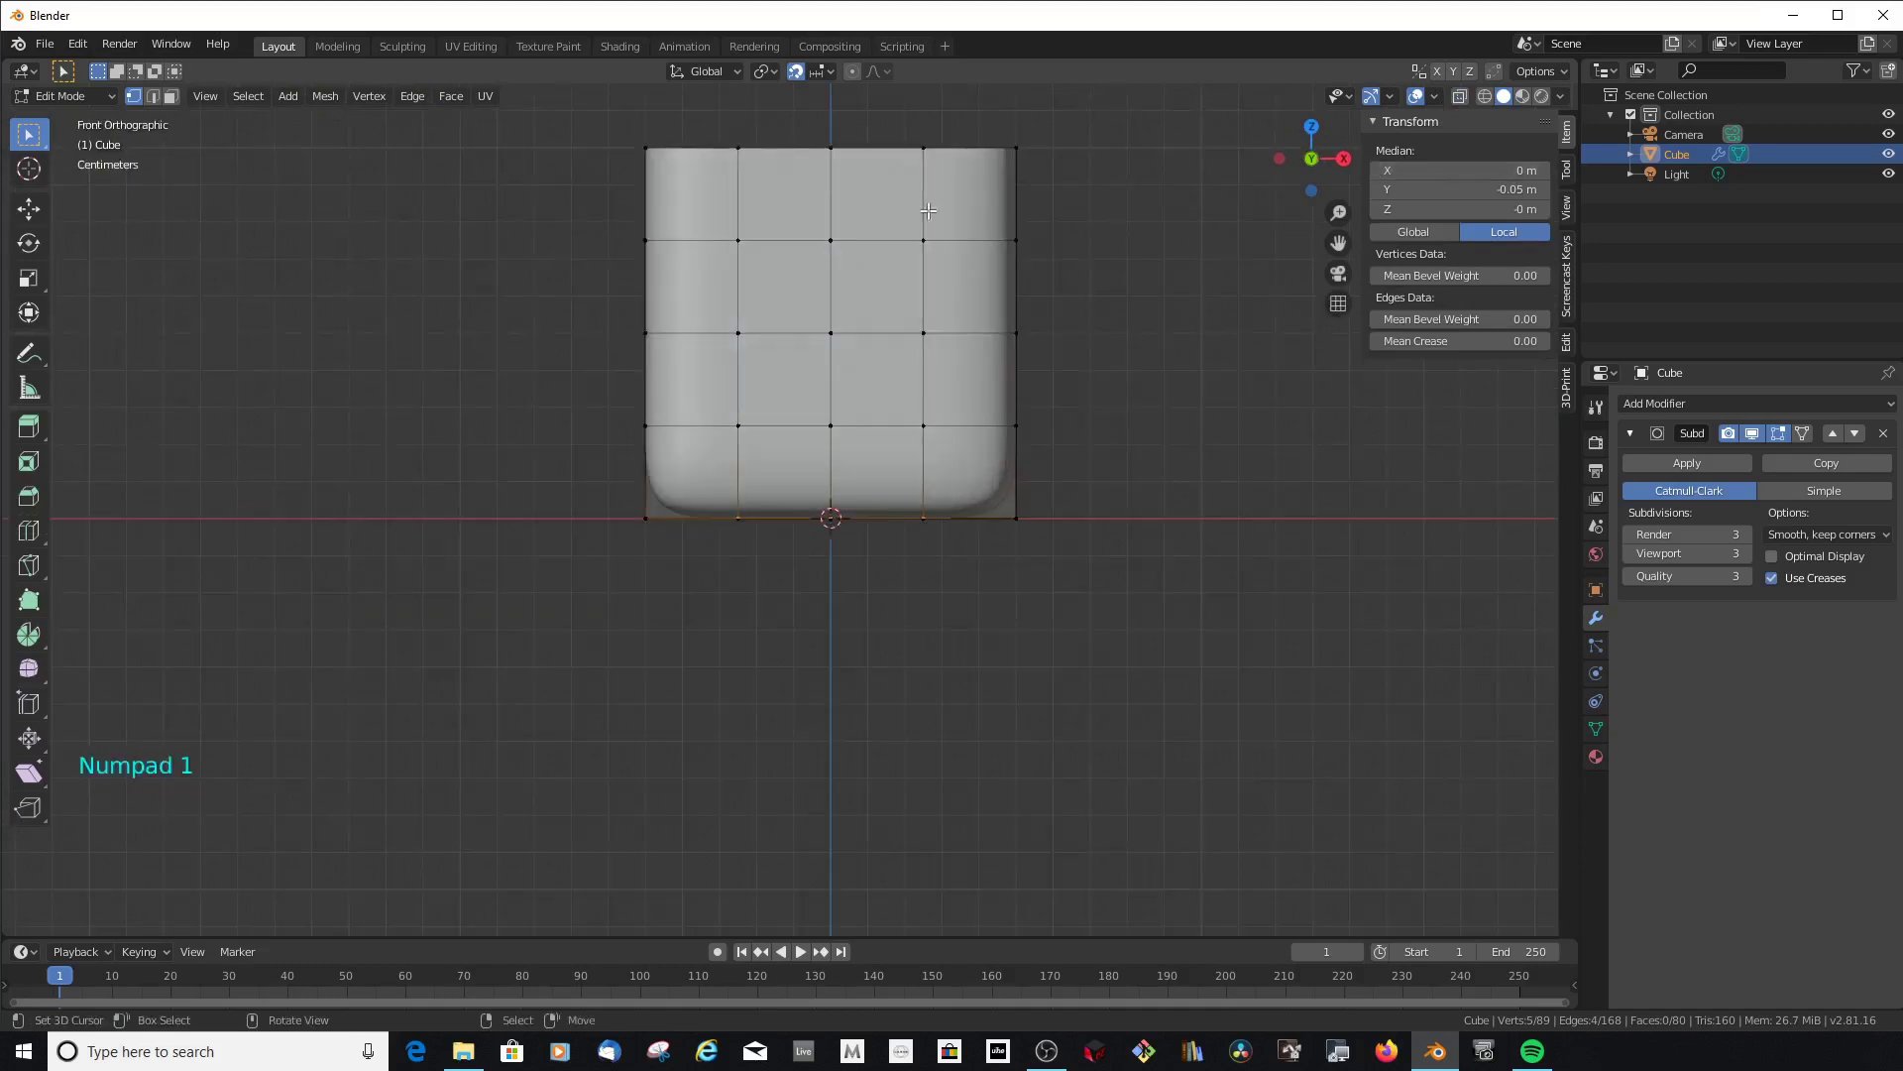
Reselect the whole bottom vertex loop of the box
key(a)
key(a)
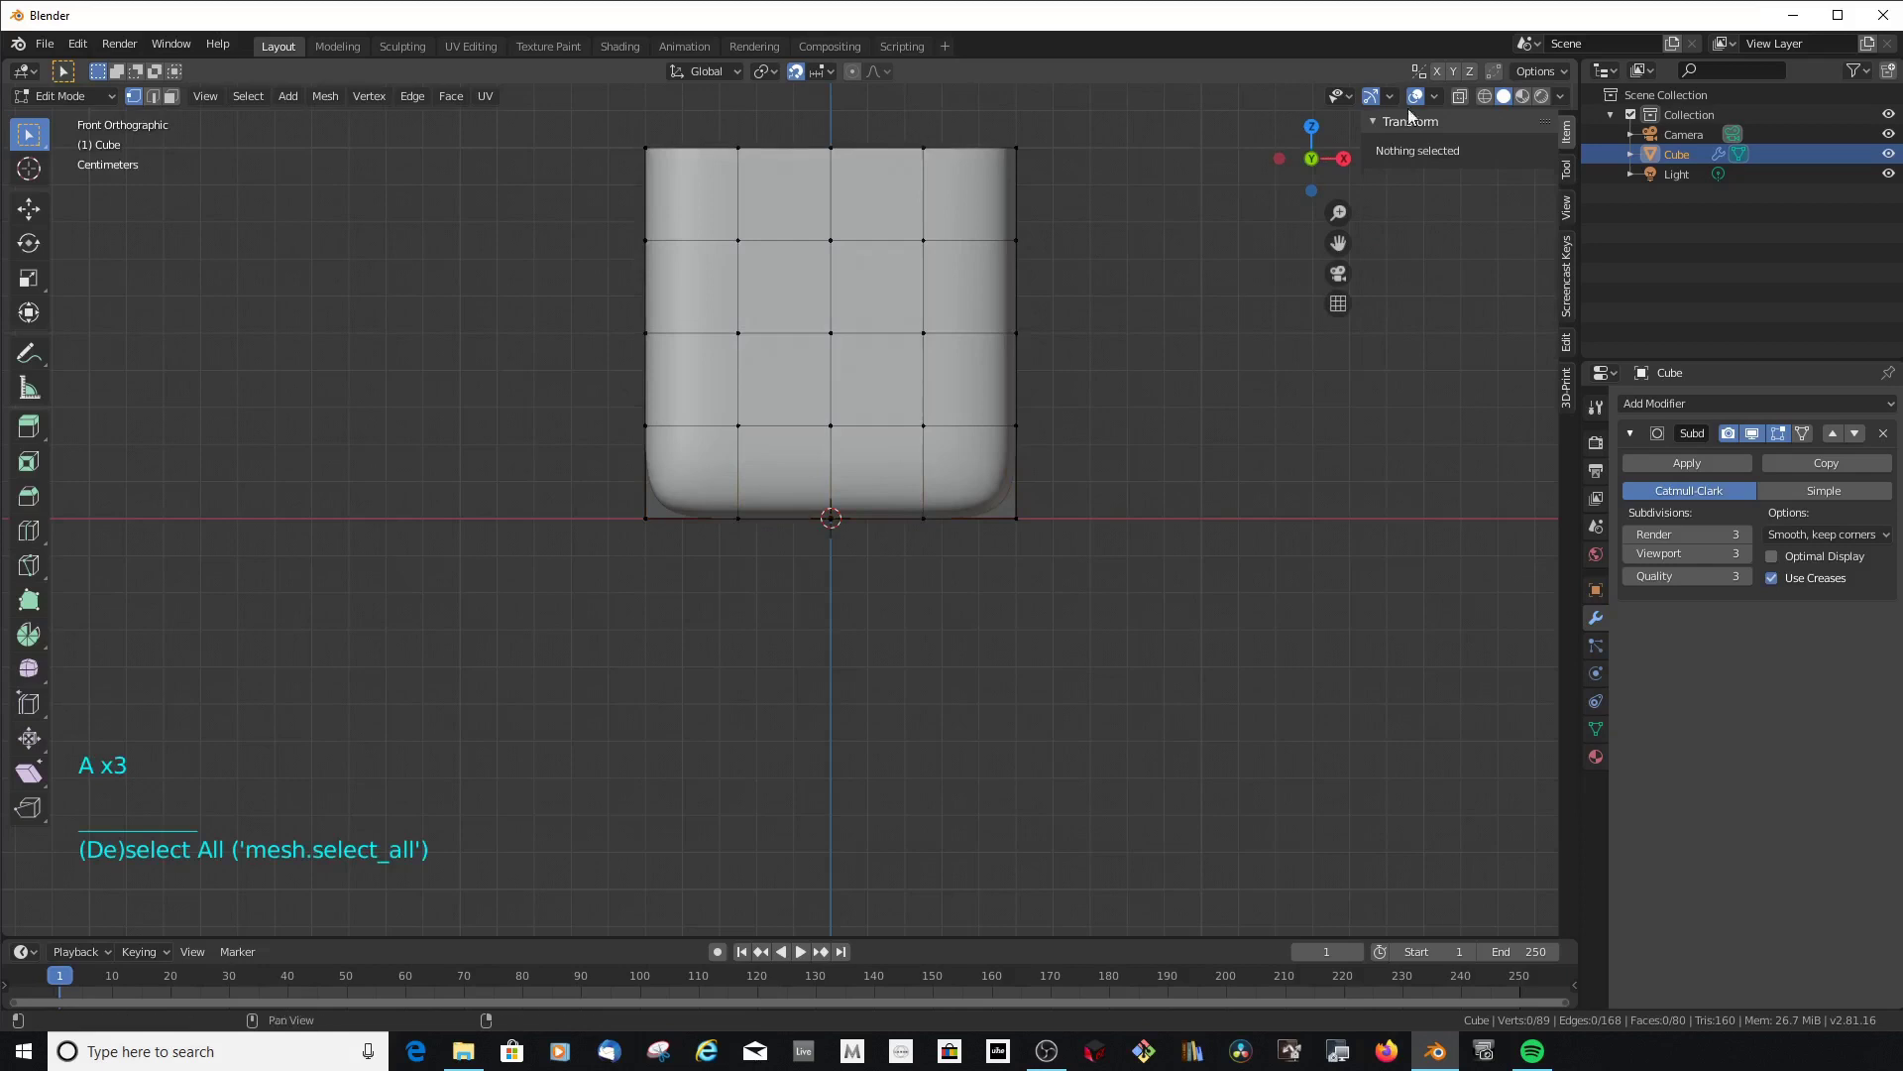
click(1468, 98)
key(b)
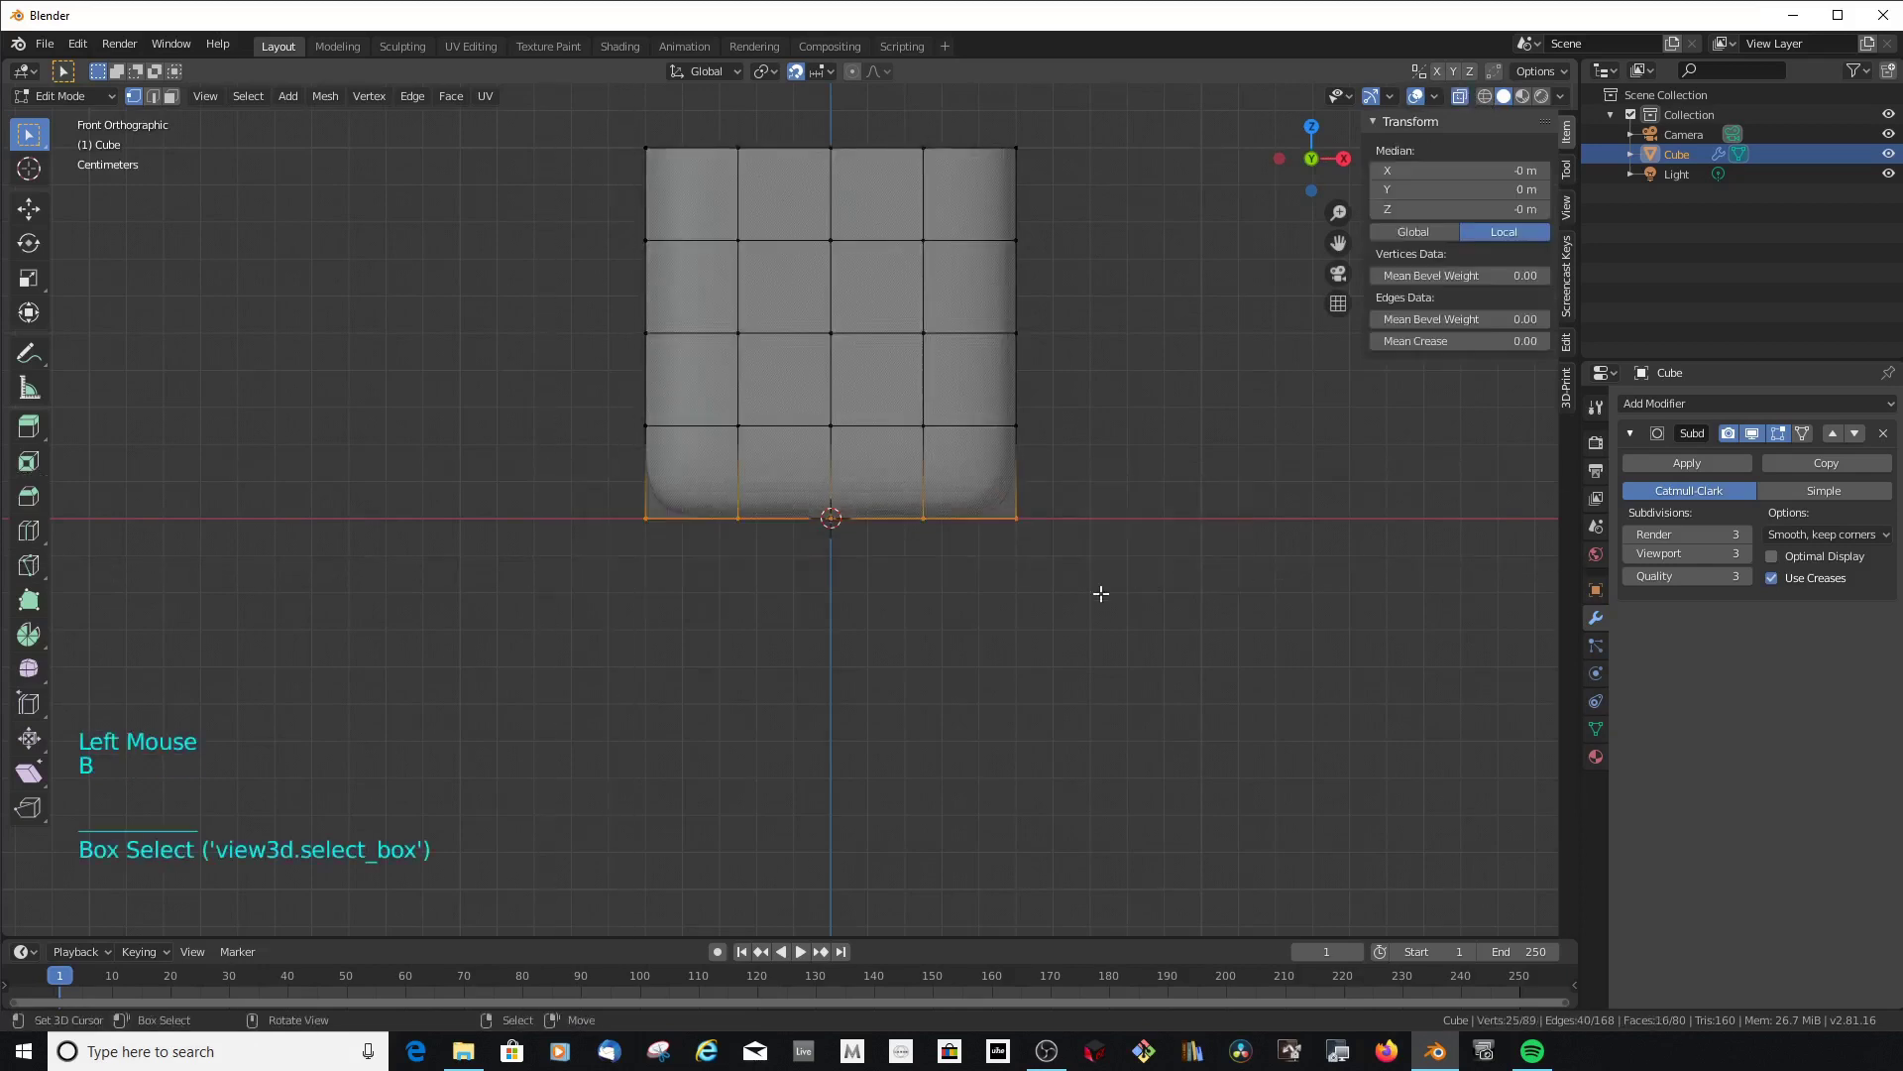
scroll(down, 3)
scroll(up, 3)
Enable proportional editing with Sharp falloff and scale the base inward to about 0.87
key(o)
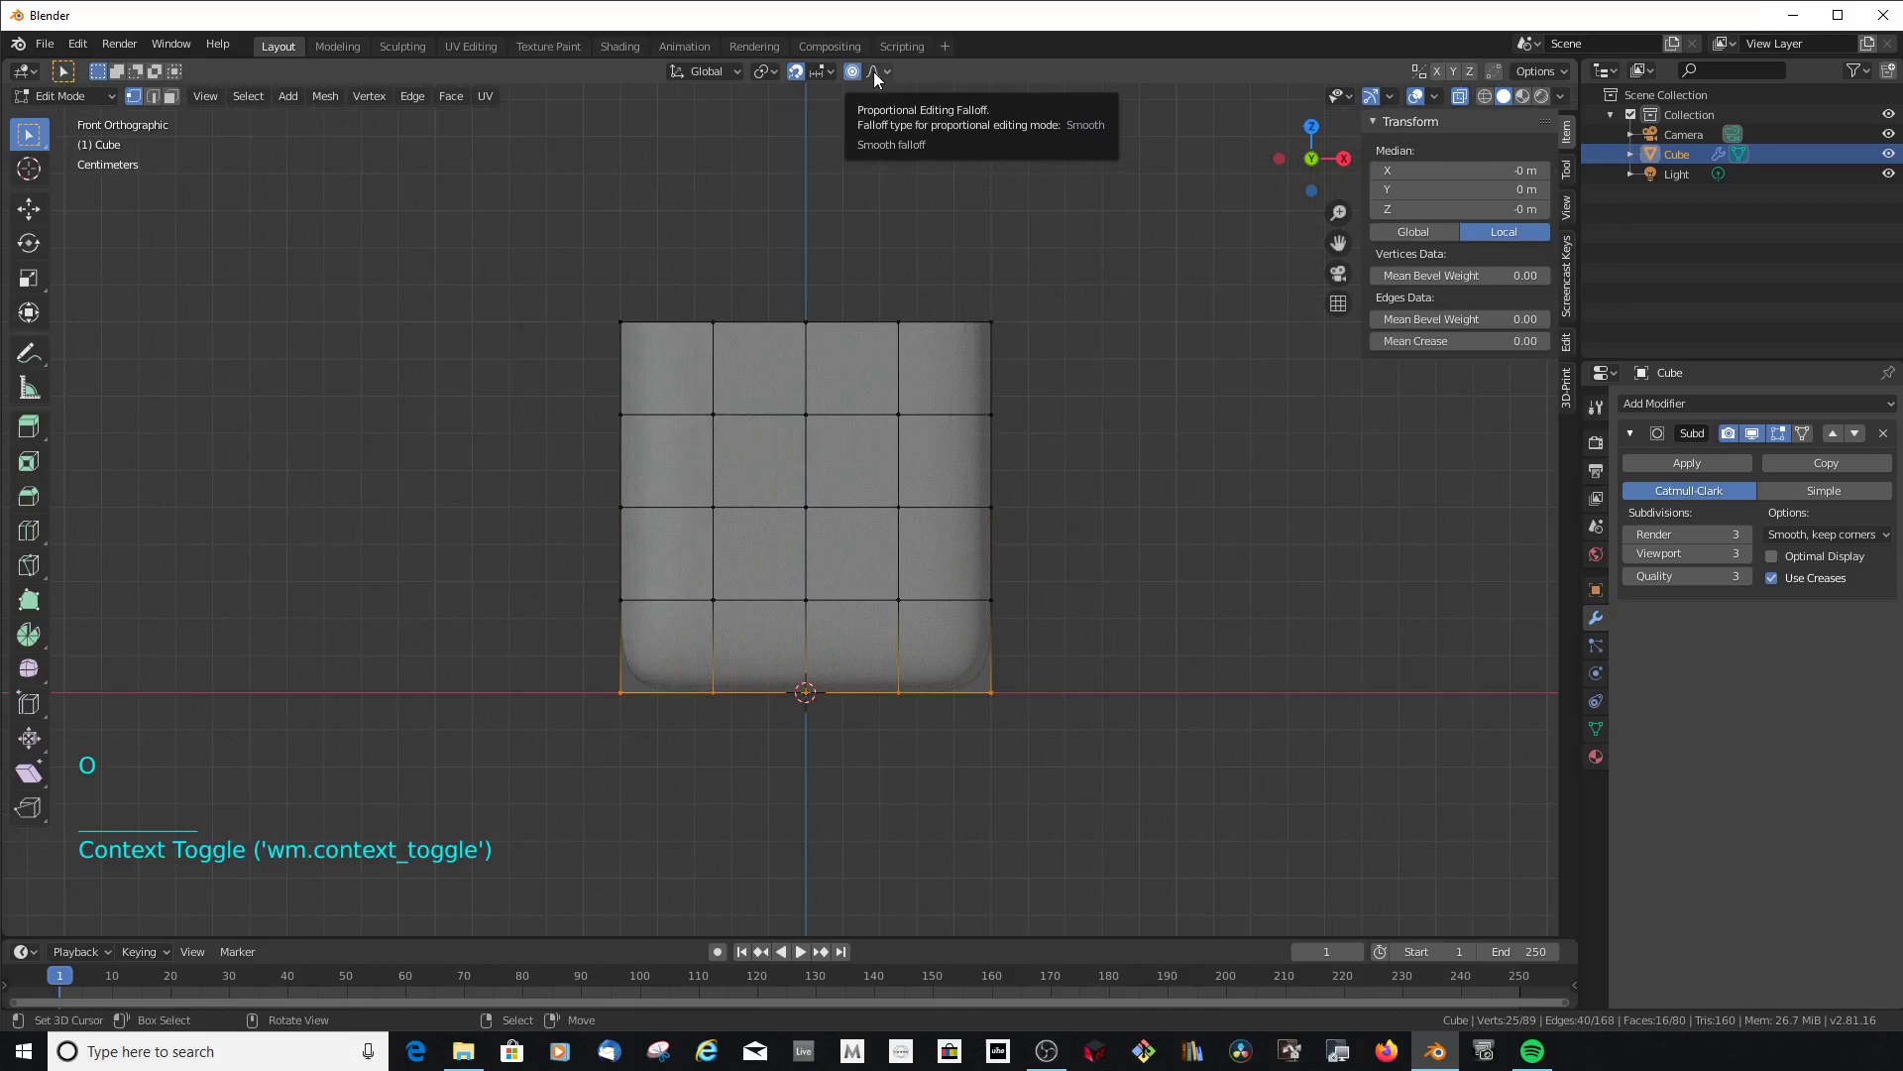
click(893, 73)
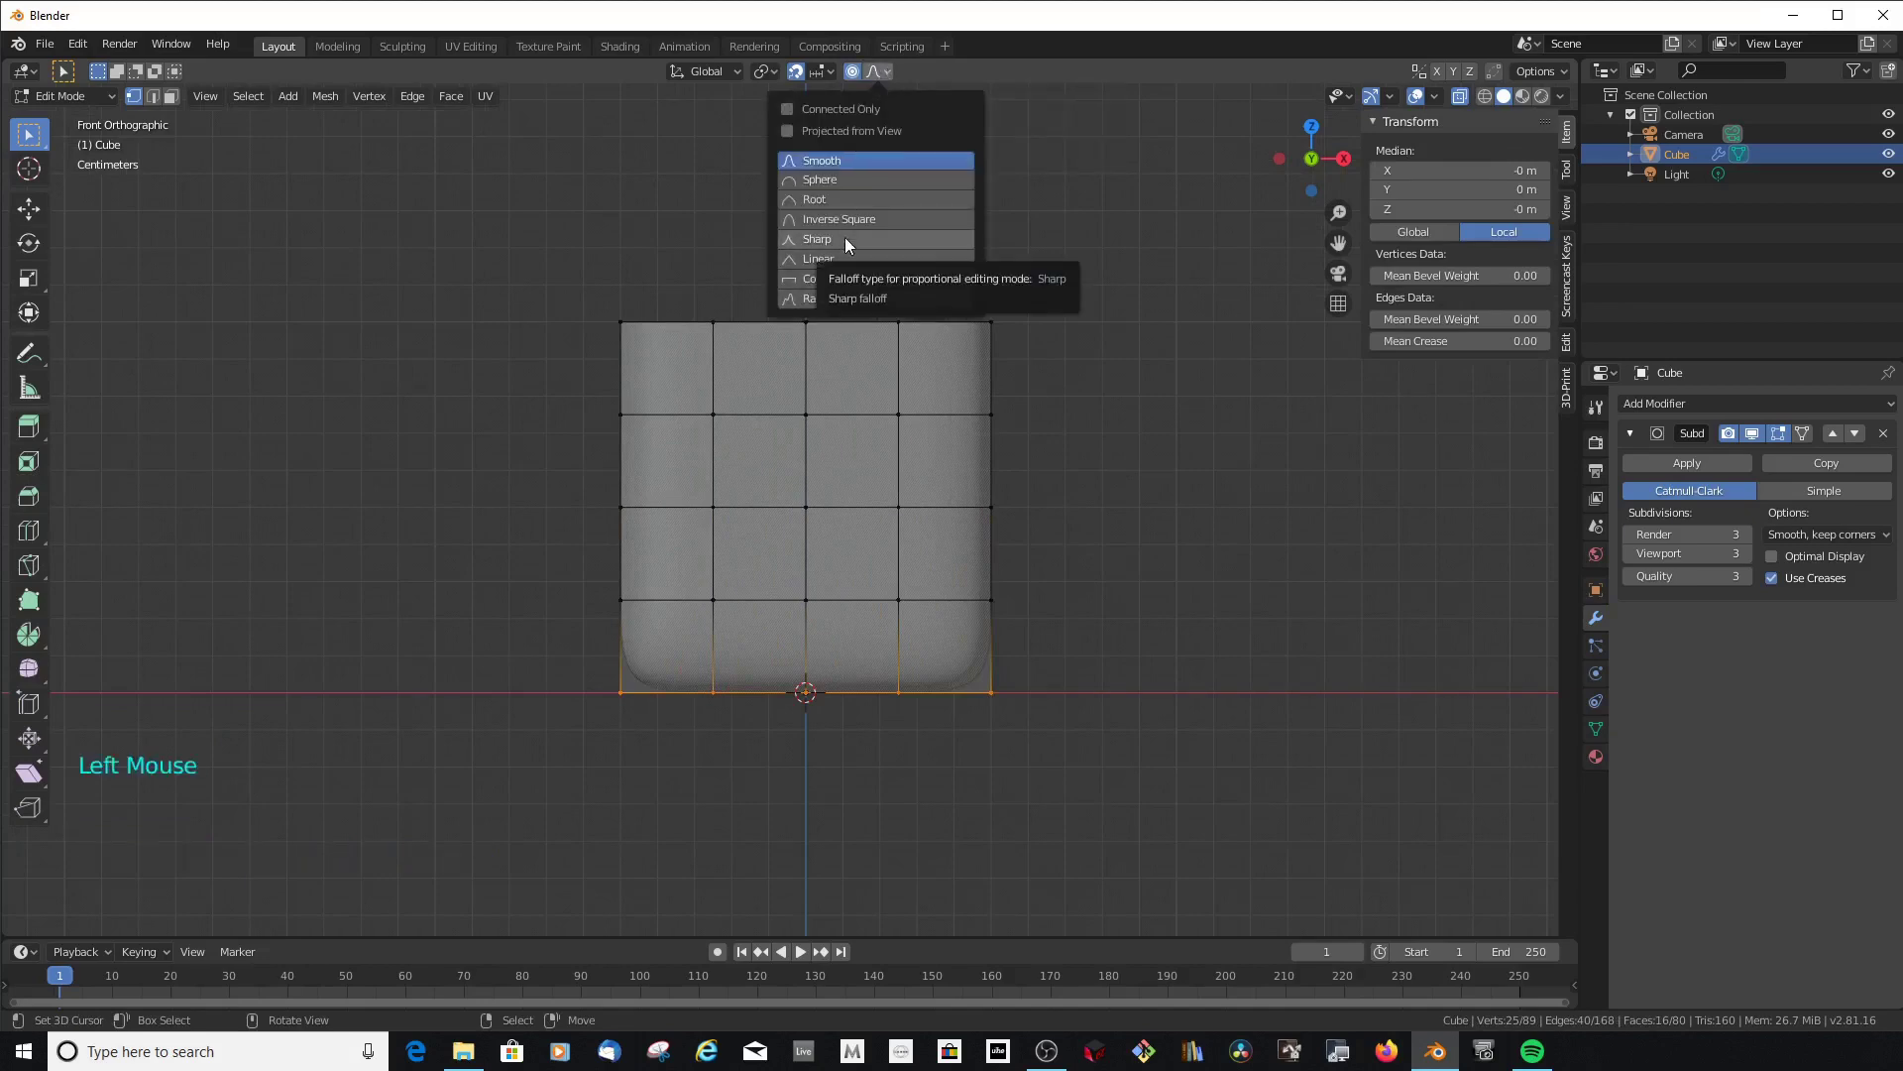
key(s)
key(s)
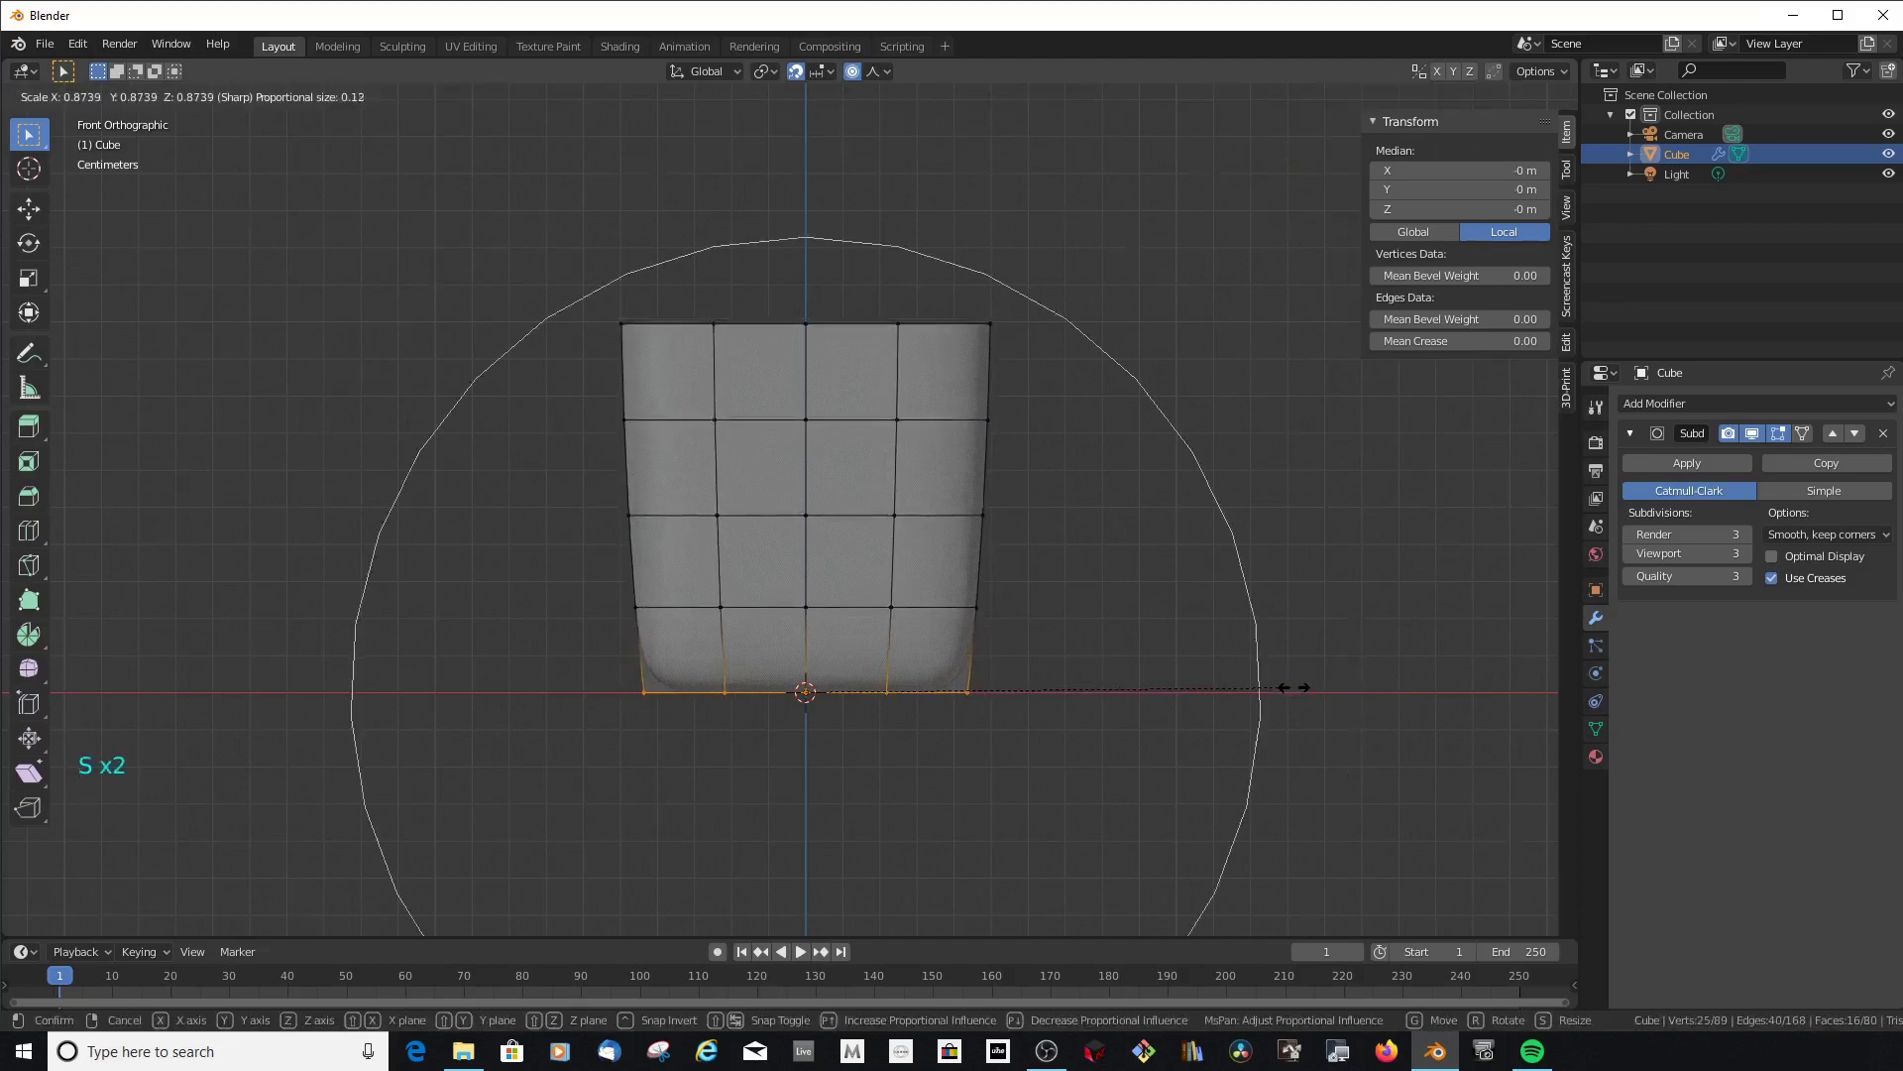
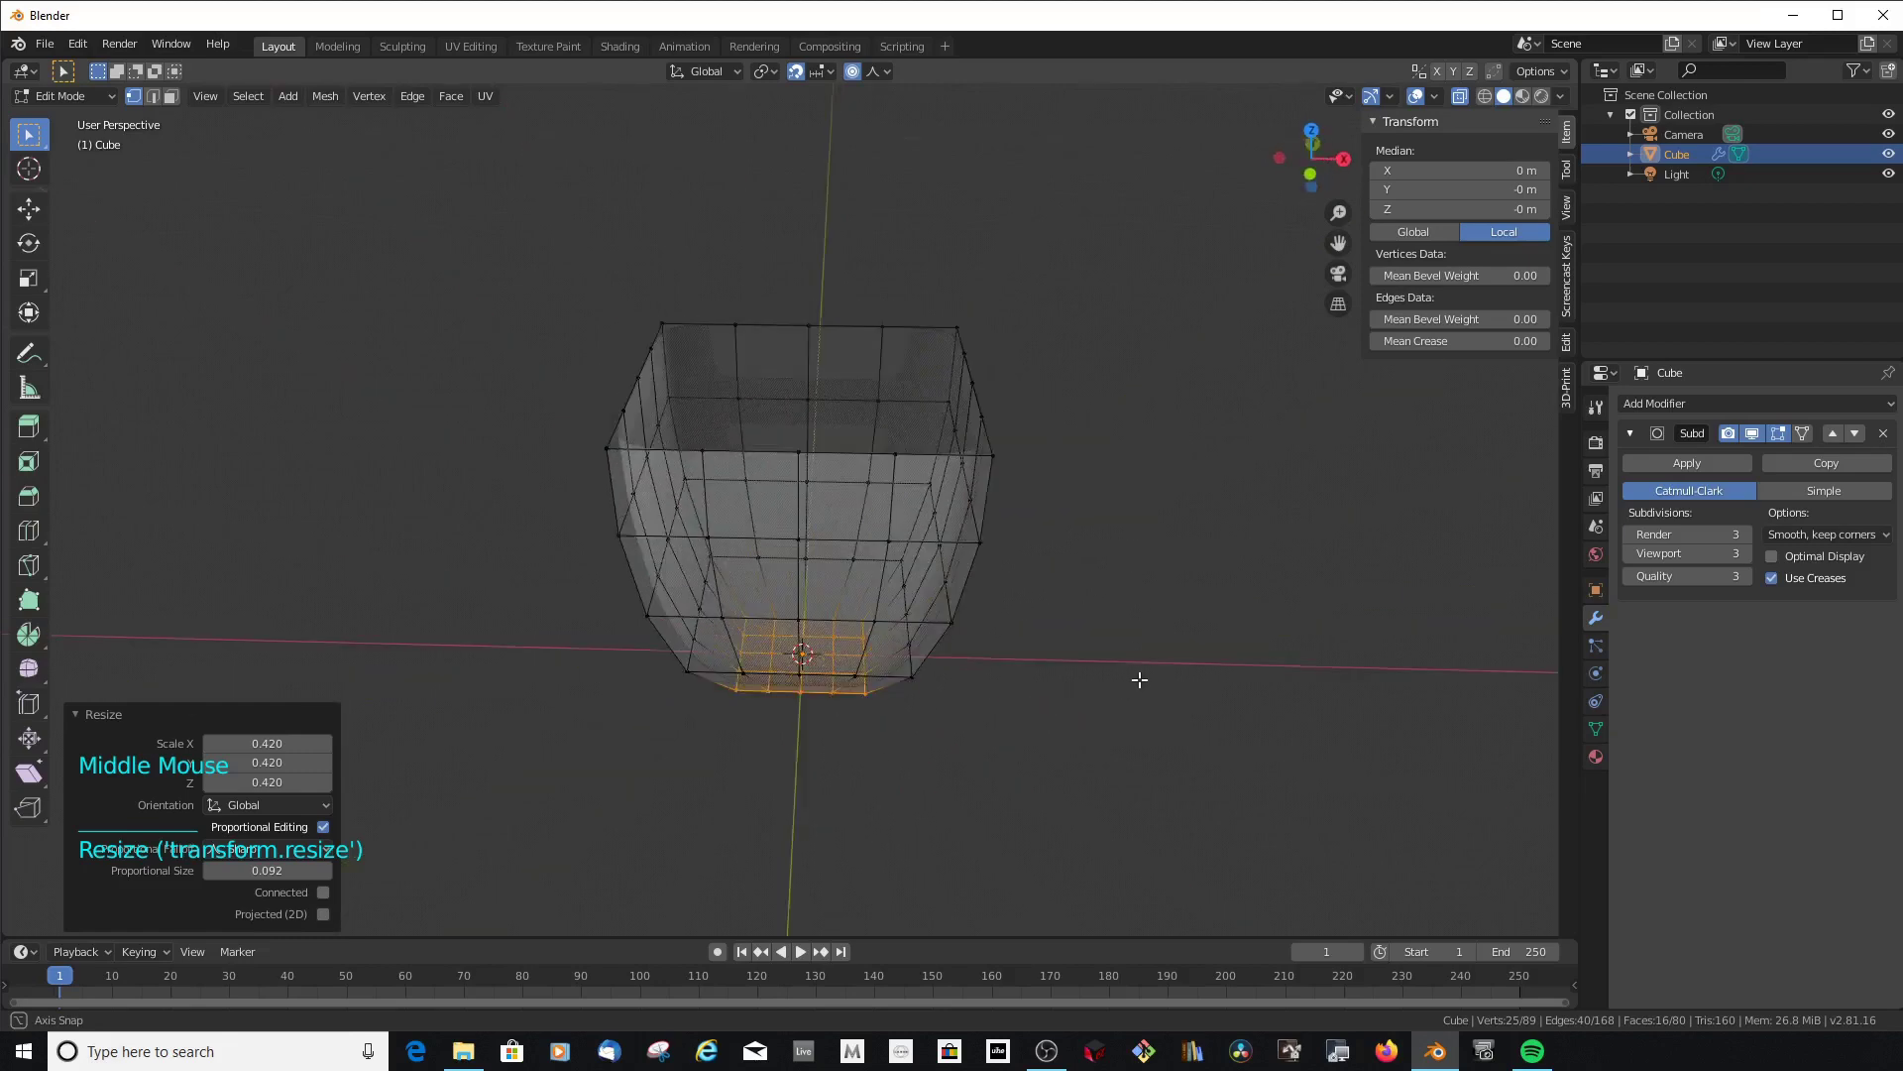
Inspect the tapered bowl shape and open the sidebar View settings for Clip Start
middle_click(1165, 659)
middle_click(1022, 643)
scroll(down, 3)
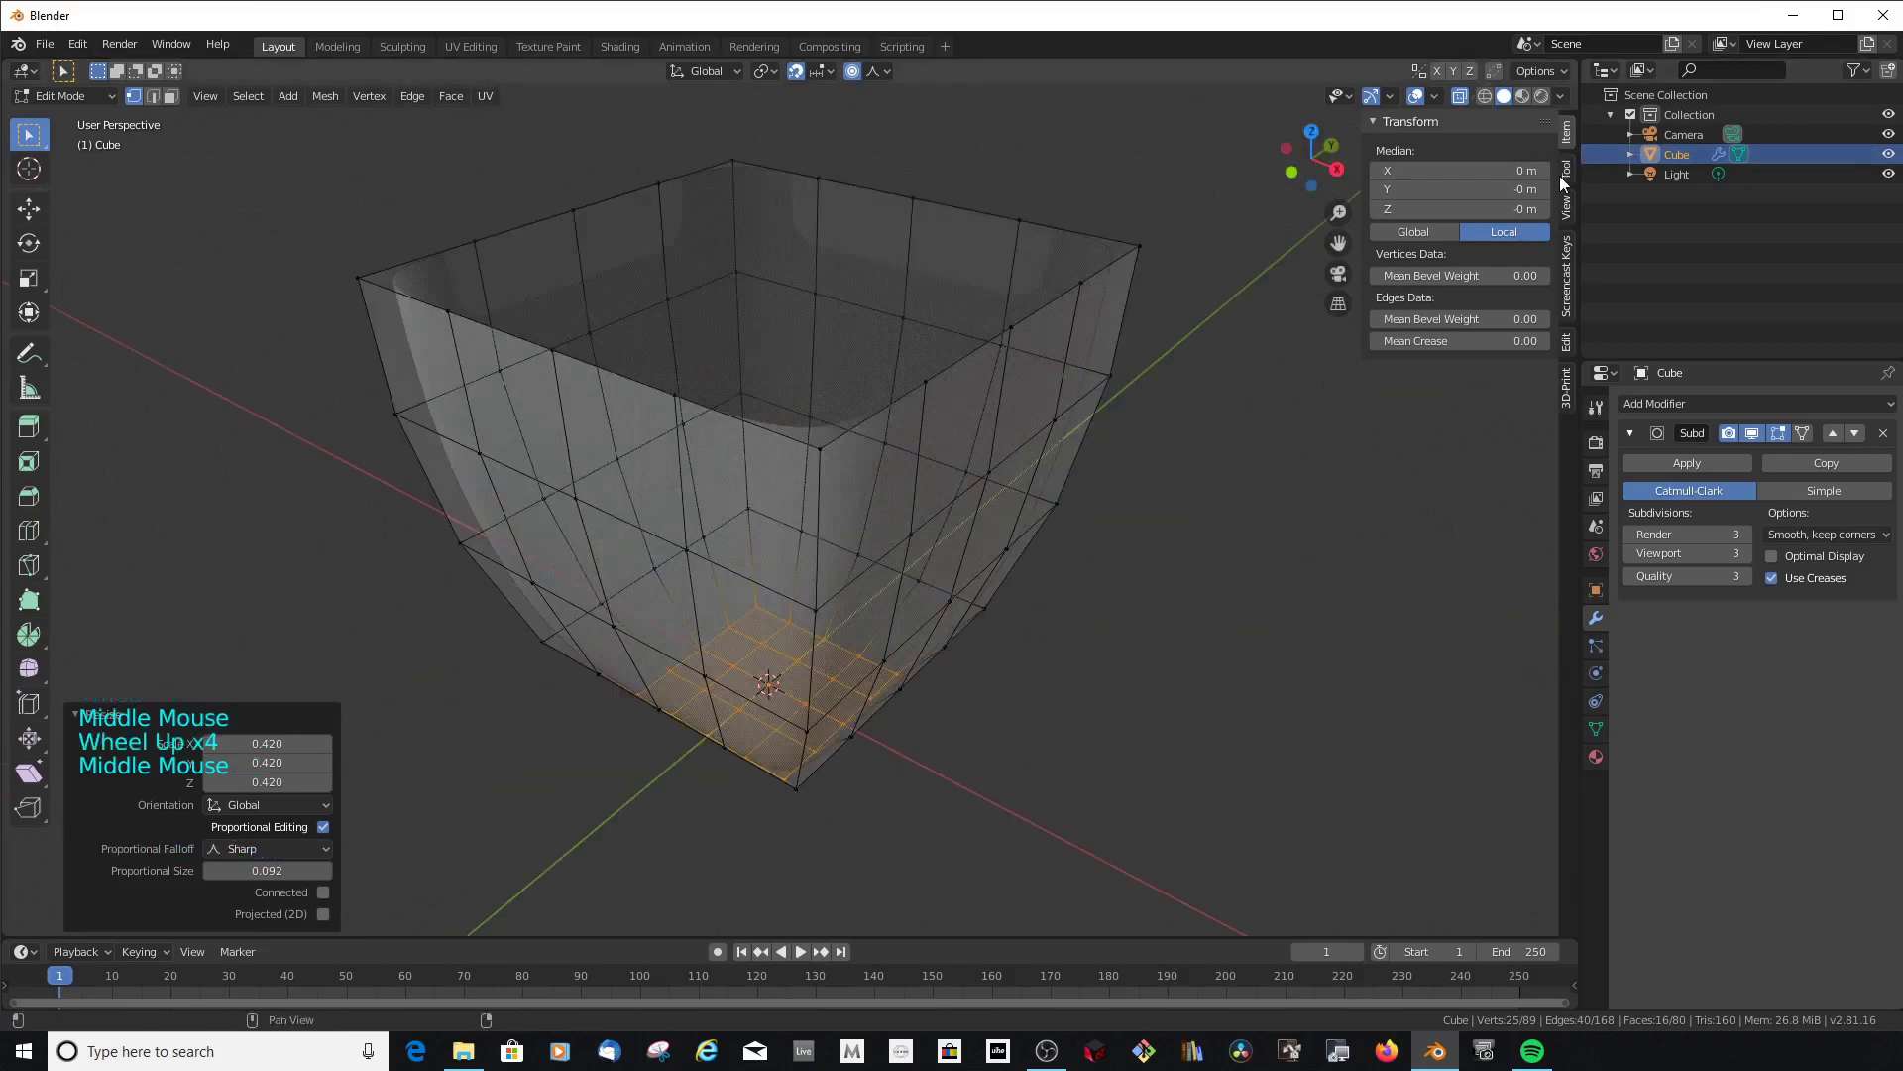
click(1573, 219)
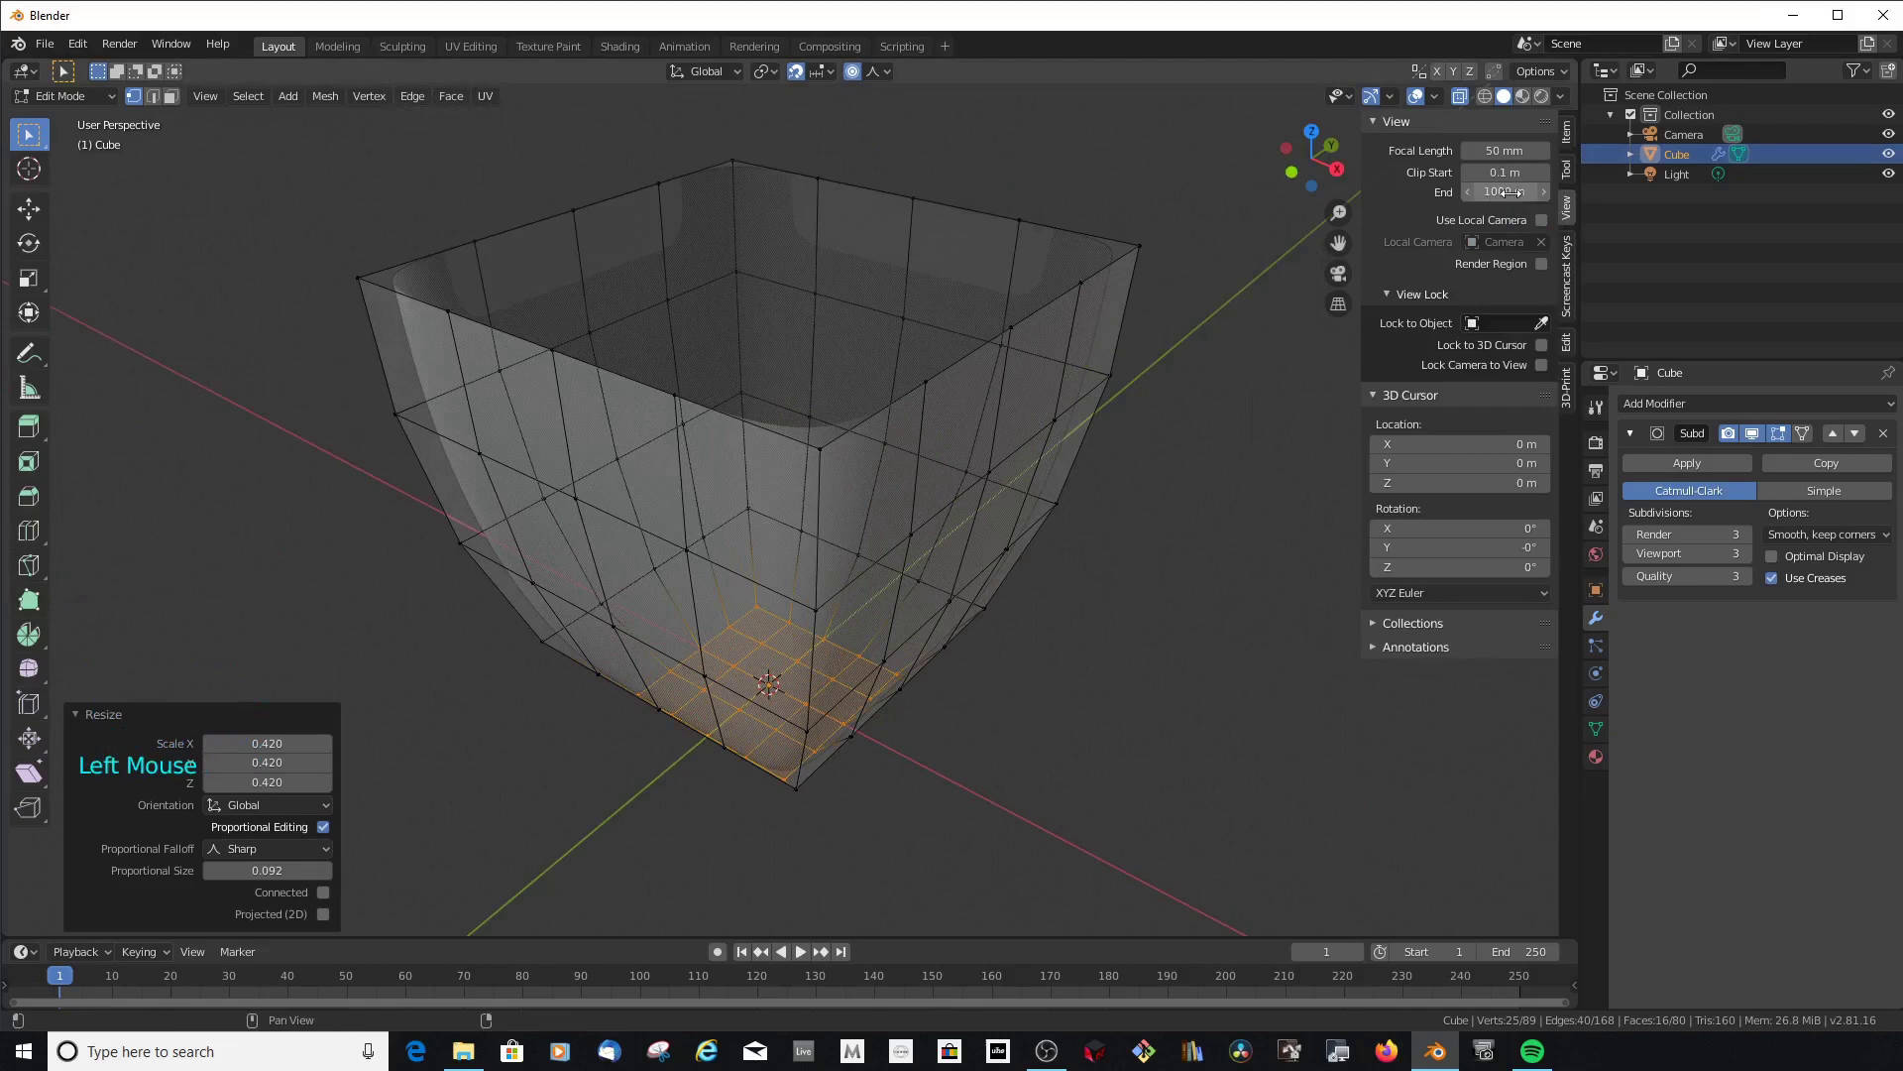
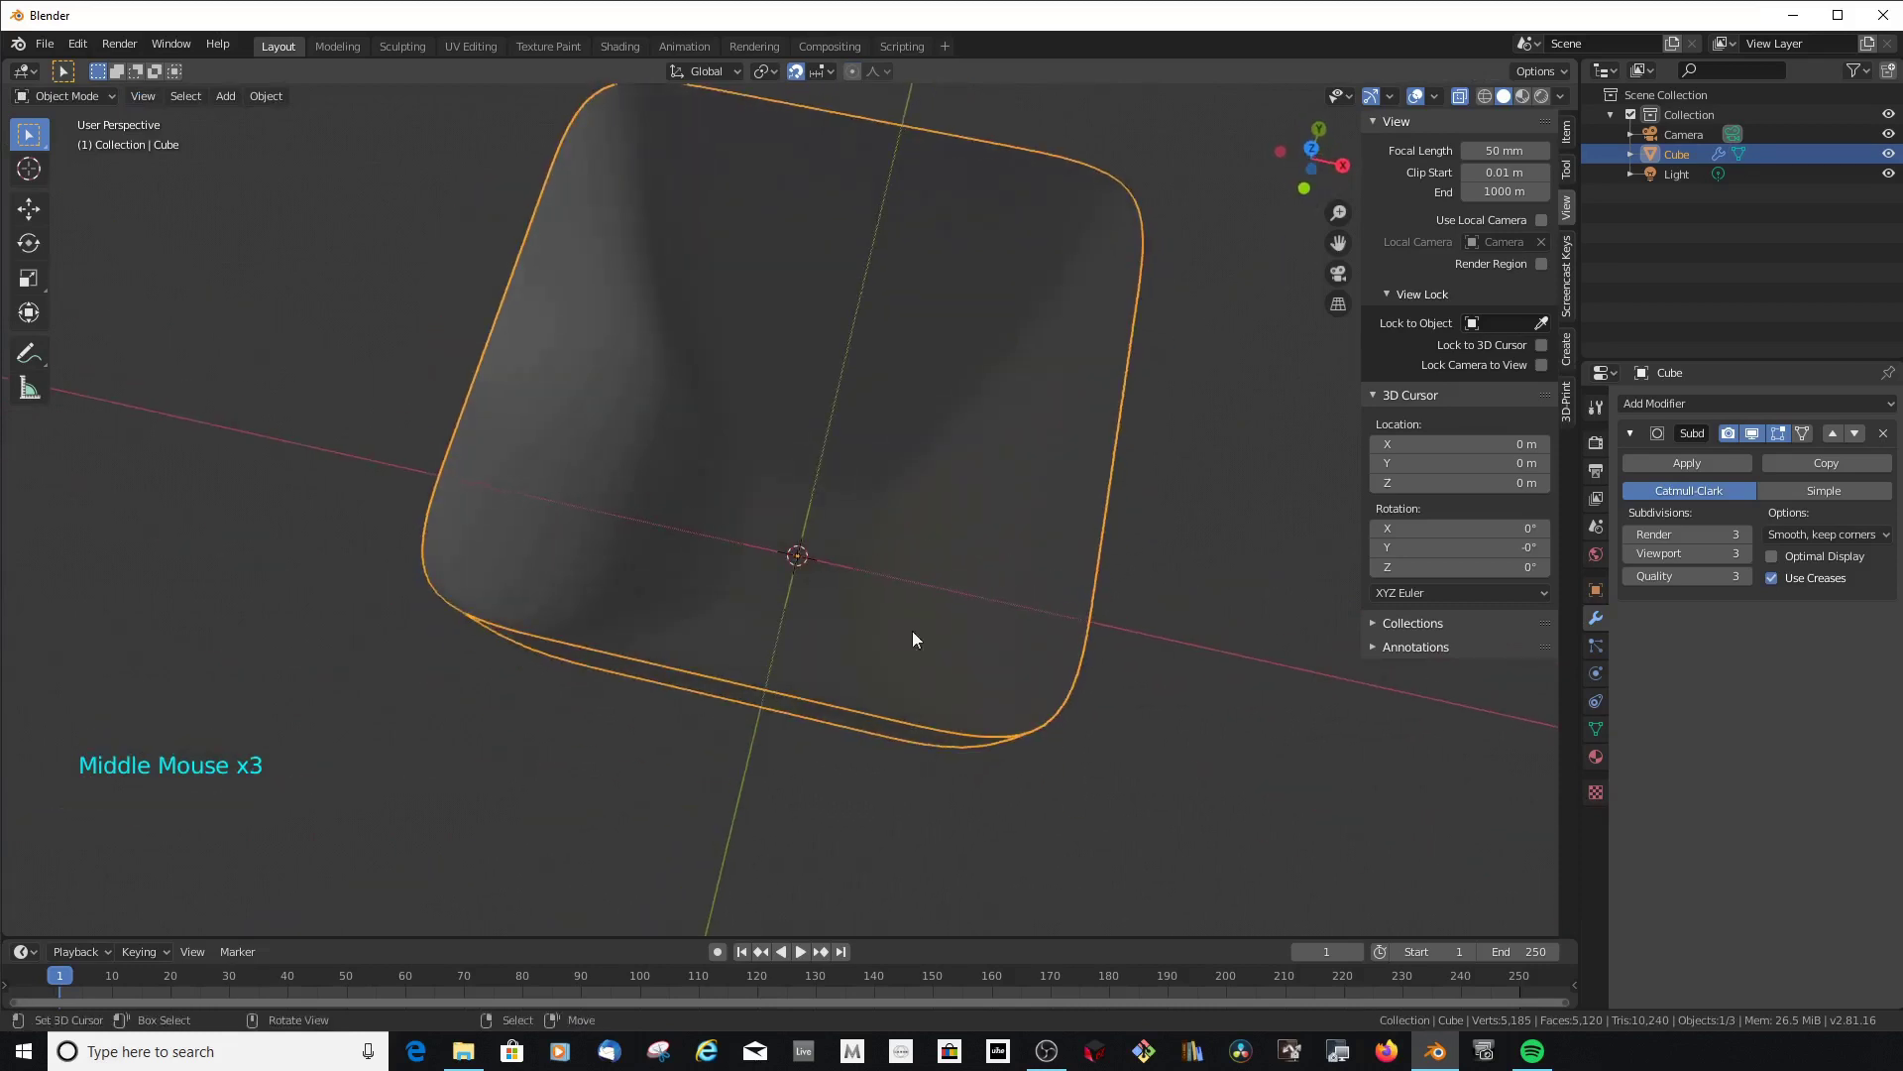
Enter Edit Mode on the vase and orbit underneath to face the centre of its base
middle_click(885, 569)
middle_click(869, 520)
scroll(up, 3)
middle_click(958, 466)
key(Tab)
scroll(down, 3)
middle_click(836, 570)
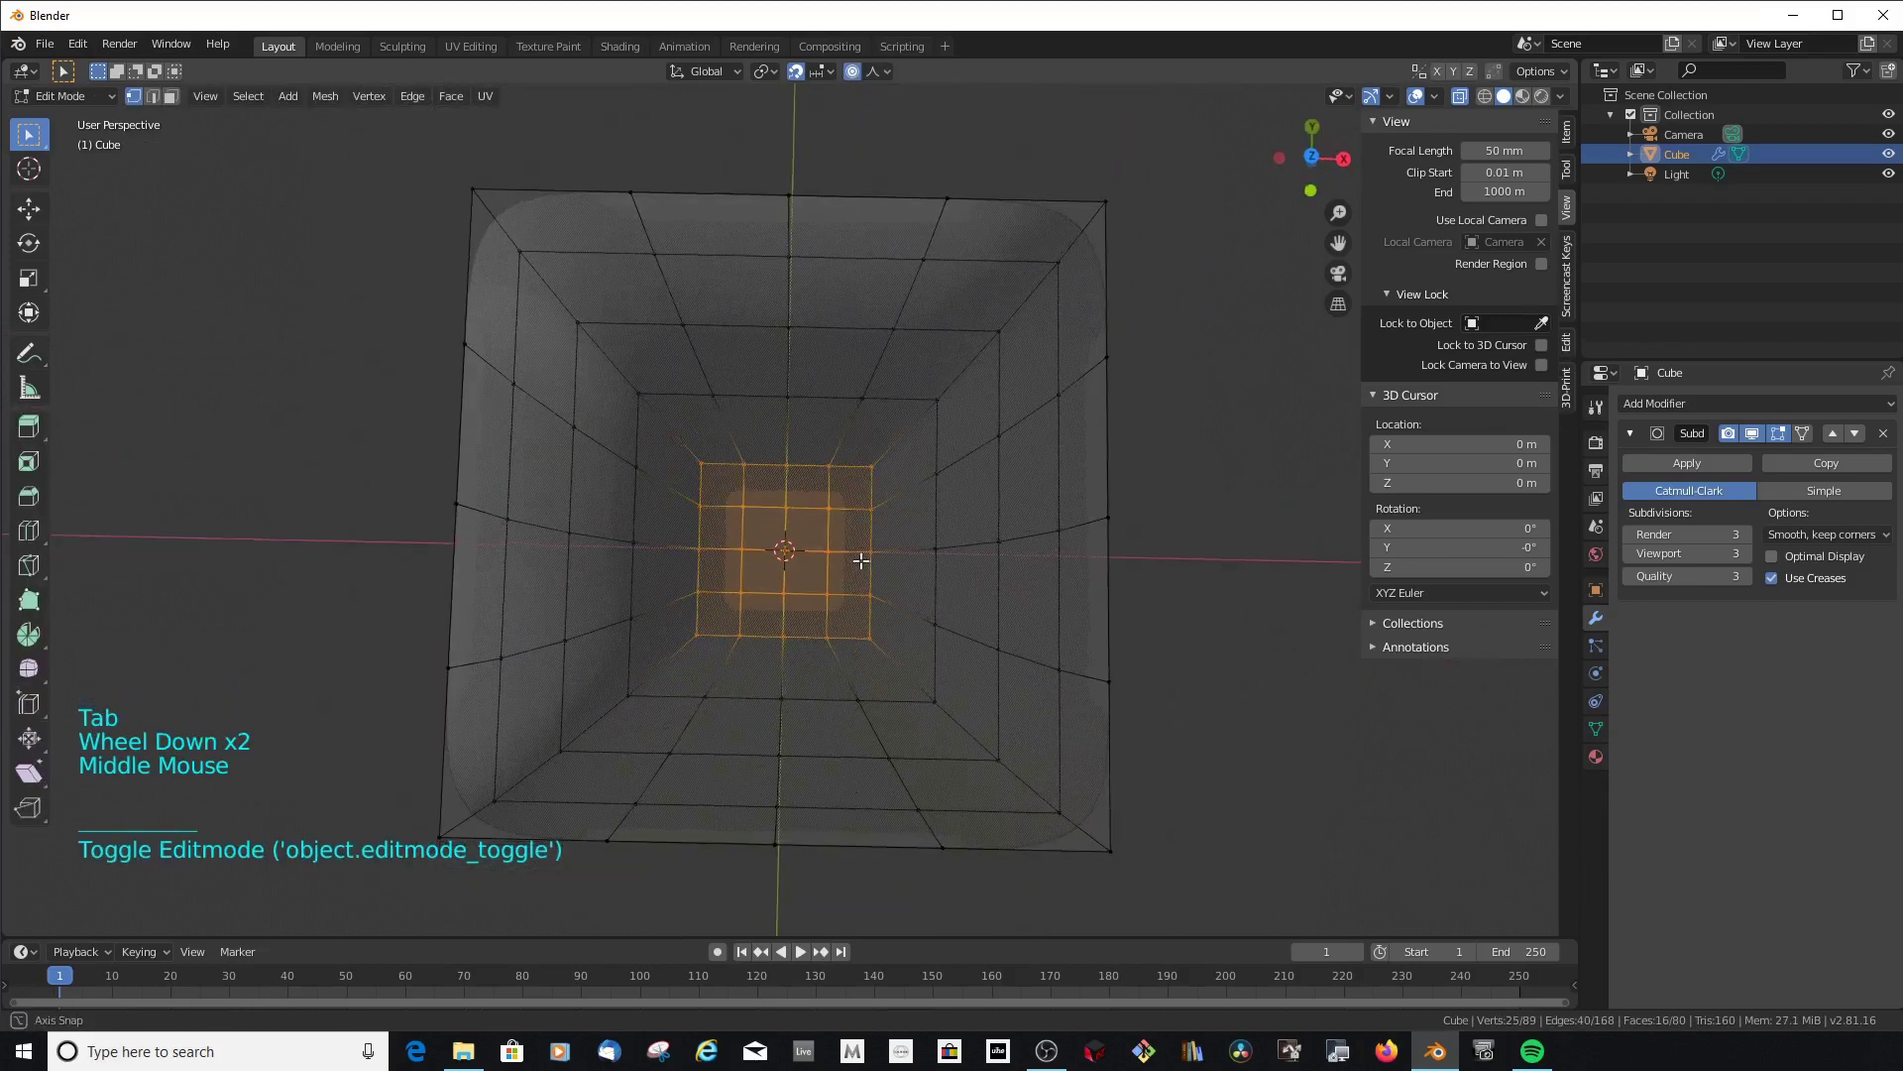
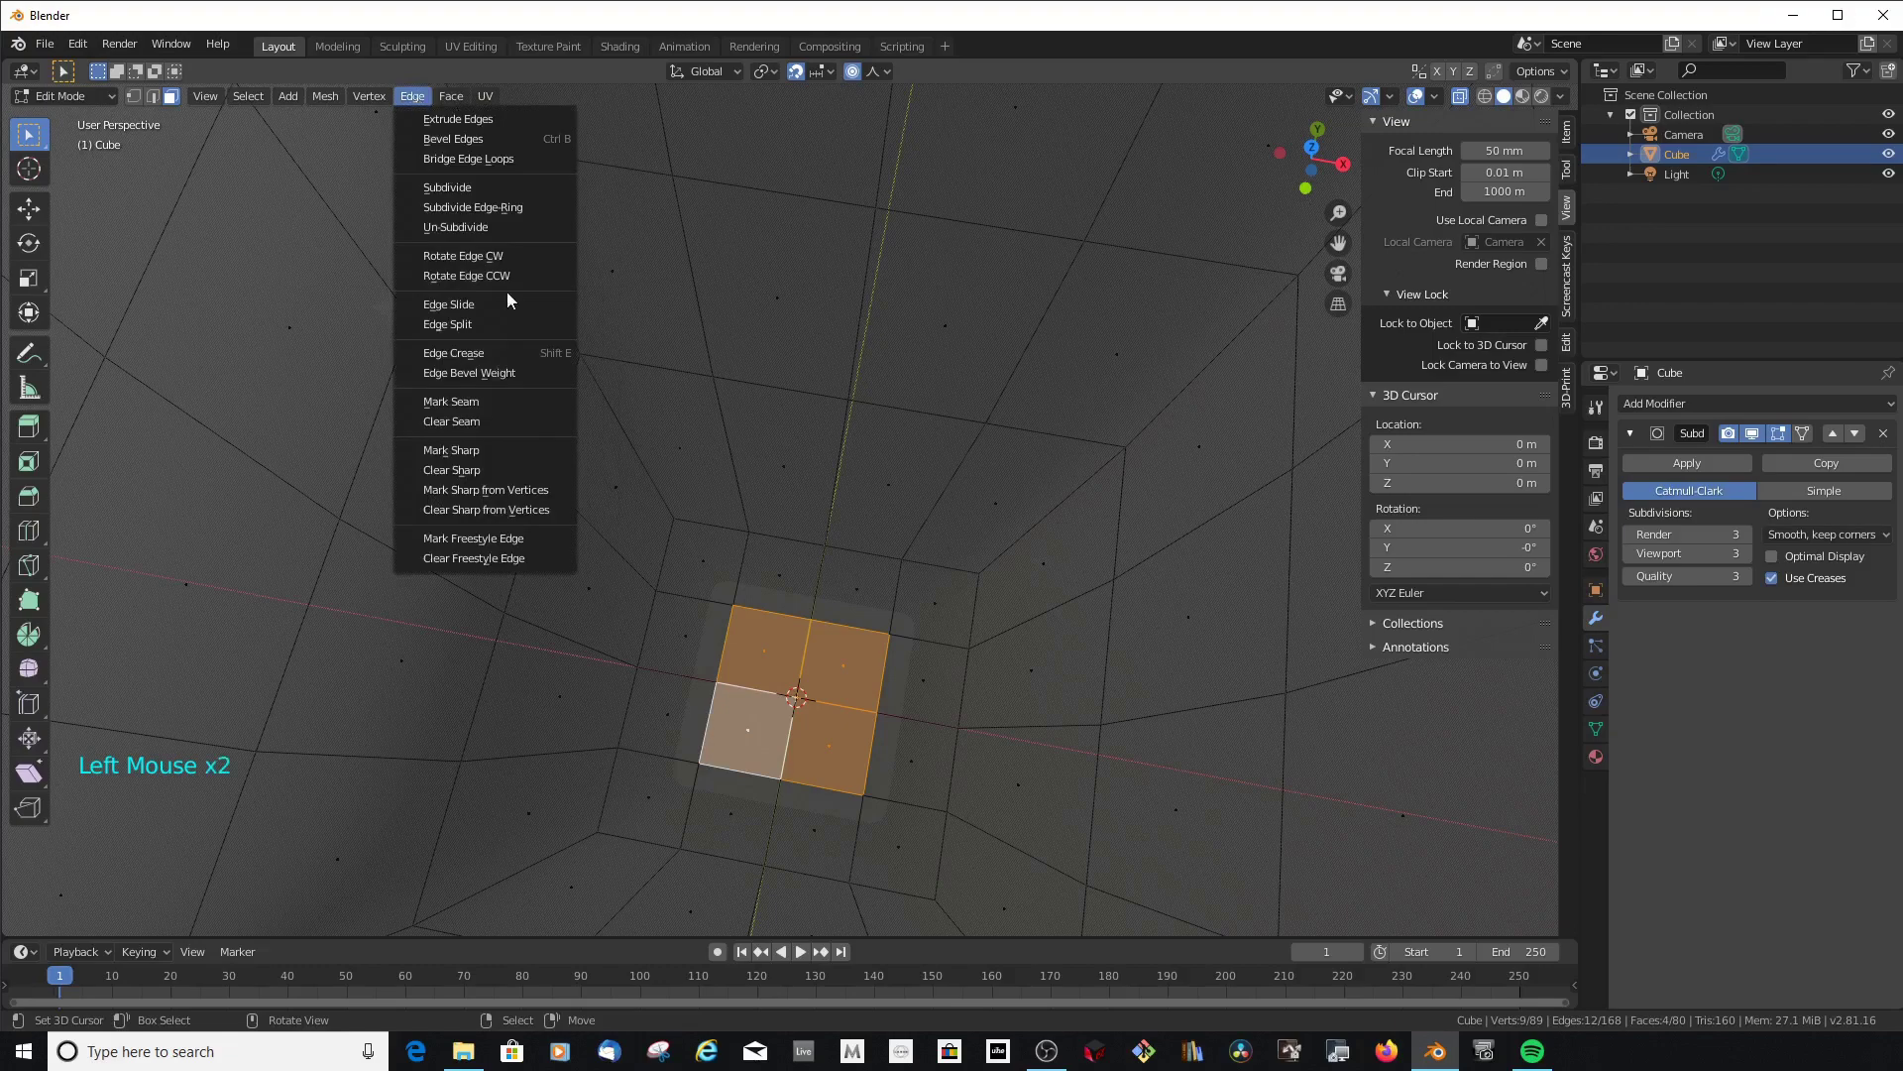
Subdivide the four centre base faces into a finer grid, bringing the mesh to 104 faces
click(487, 192)
scroll(up, 3)
scroll(down, 3)
scroll(down, 3)
scroll(up, 3)
right_click(770, 637)
right_click(802, 632)
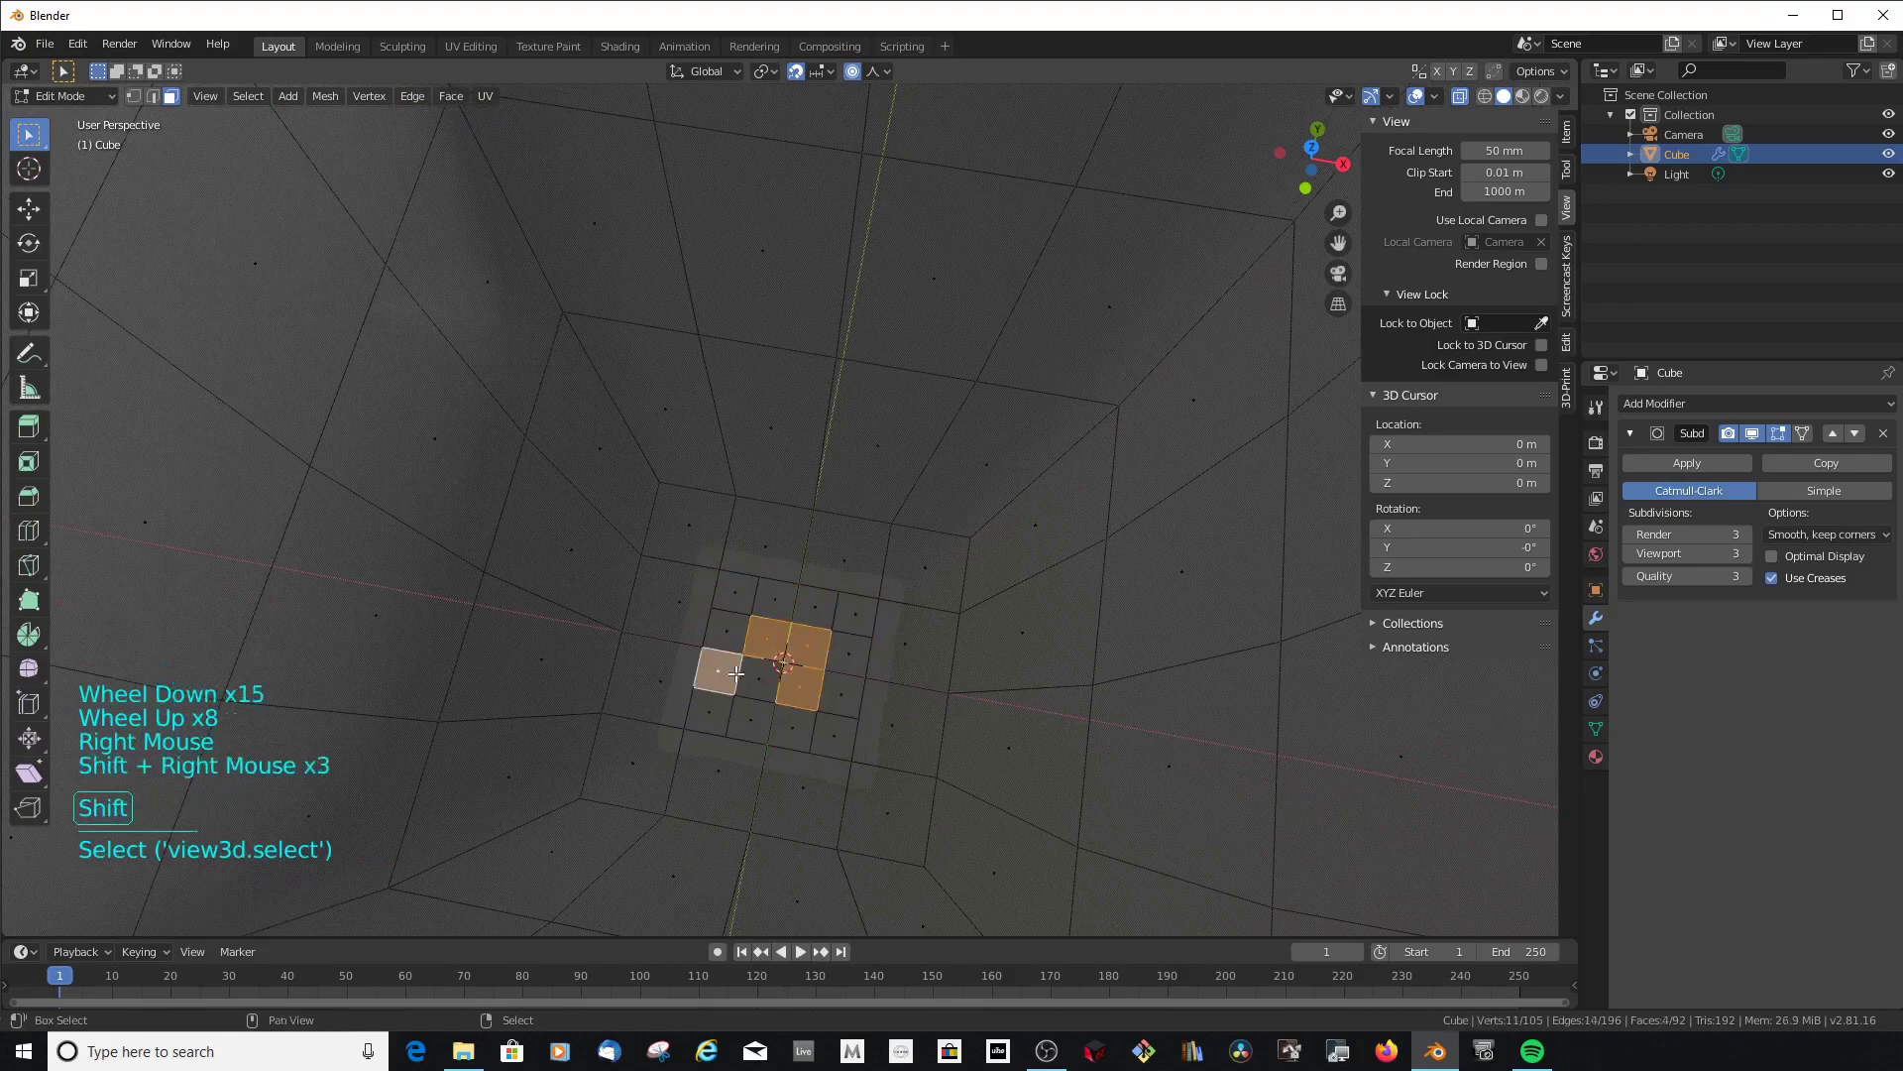
key(Escape)
key(Escape)
scroll(down, 3)
key(Escape)
scroll(up, 3)
Select alternating wall vertices ready to scale the walls outward into petal contours
right_click(765, 665)
right_click(767, 637)
right_click(767, 633)
right_click(770, 672)
right_click(789, 672)
click(421, 104)
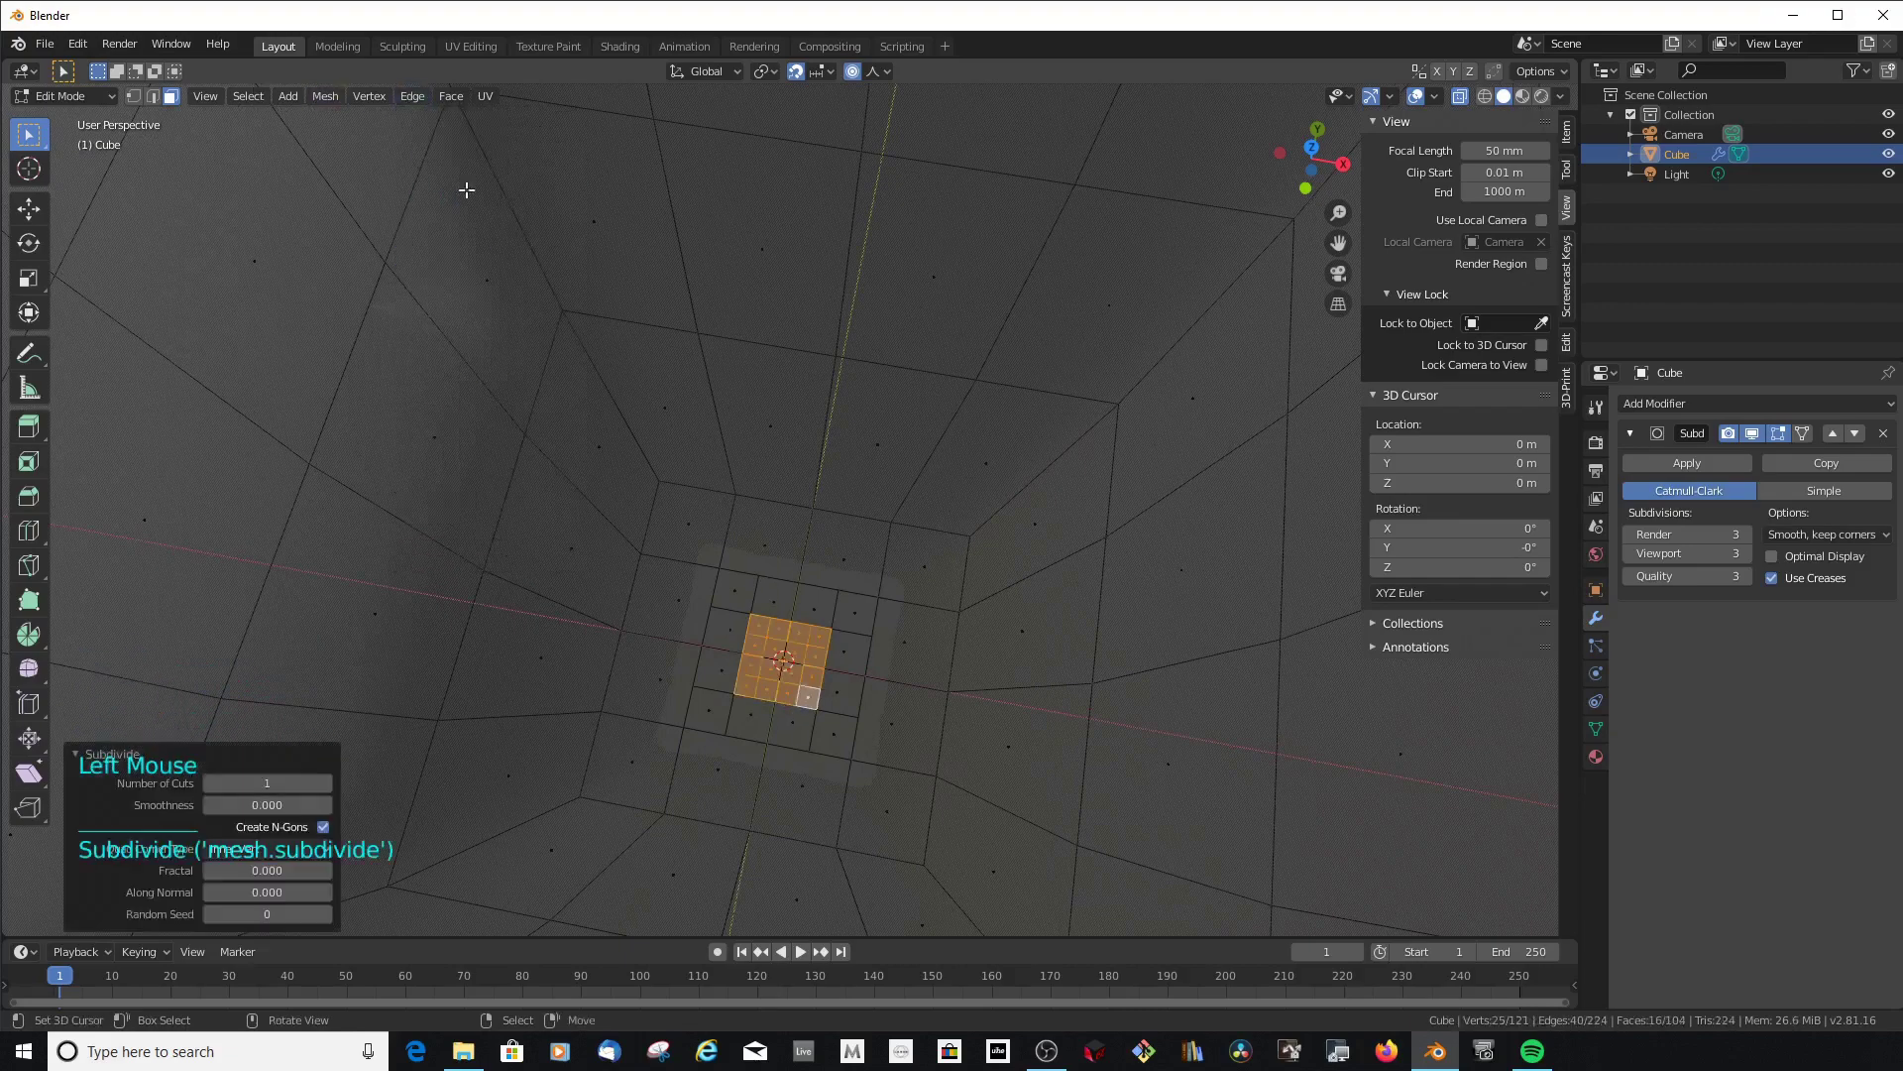
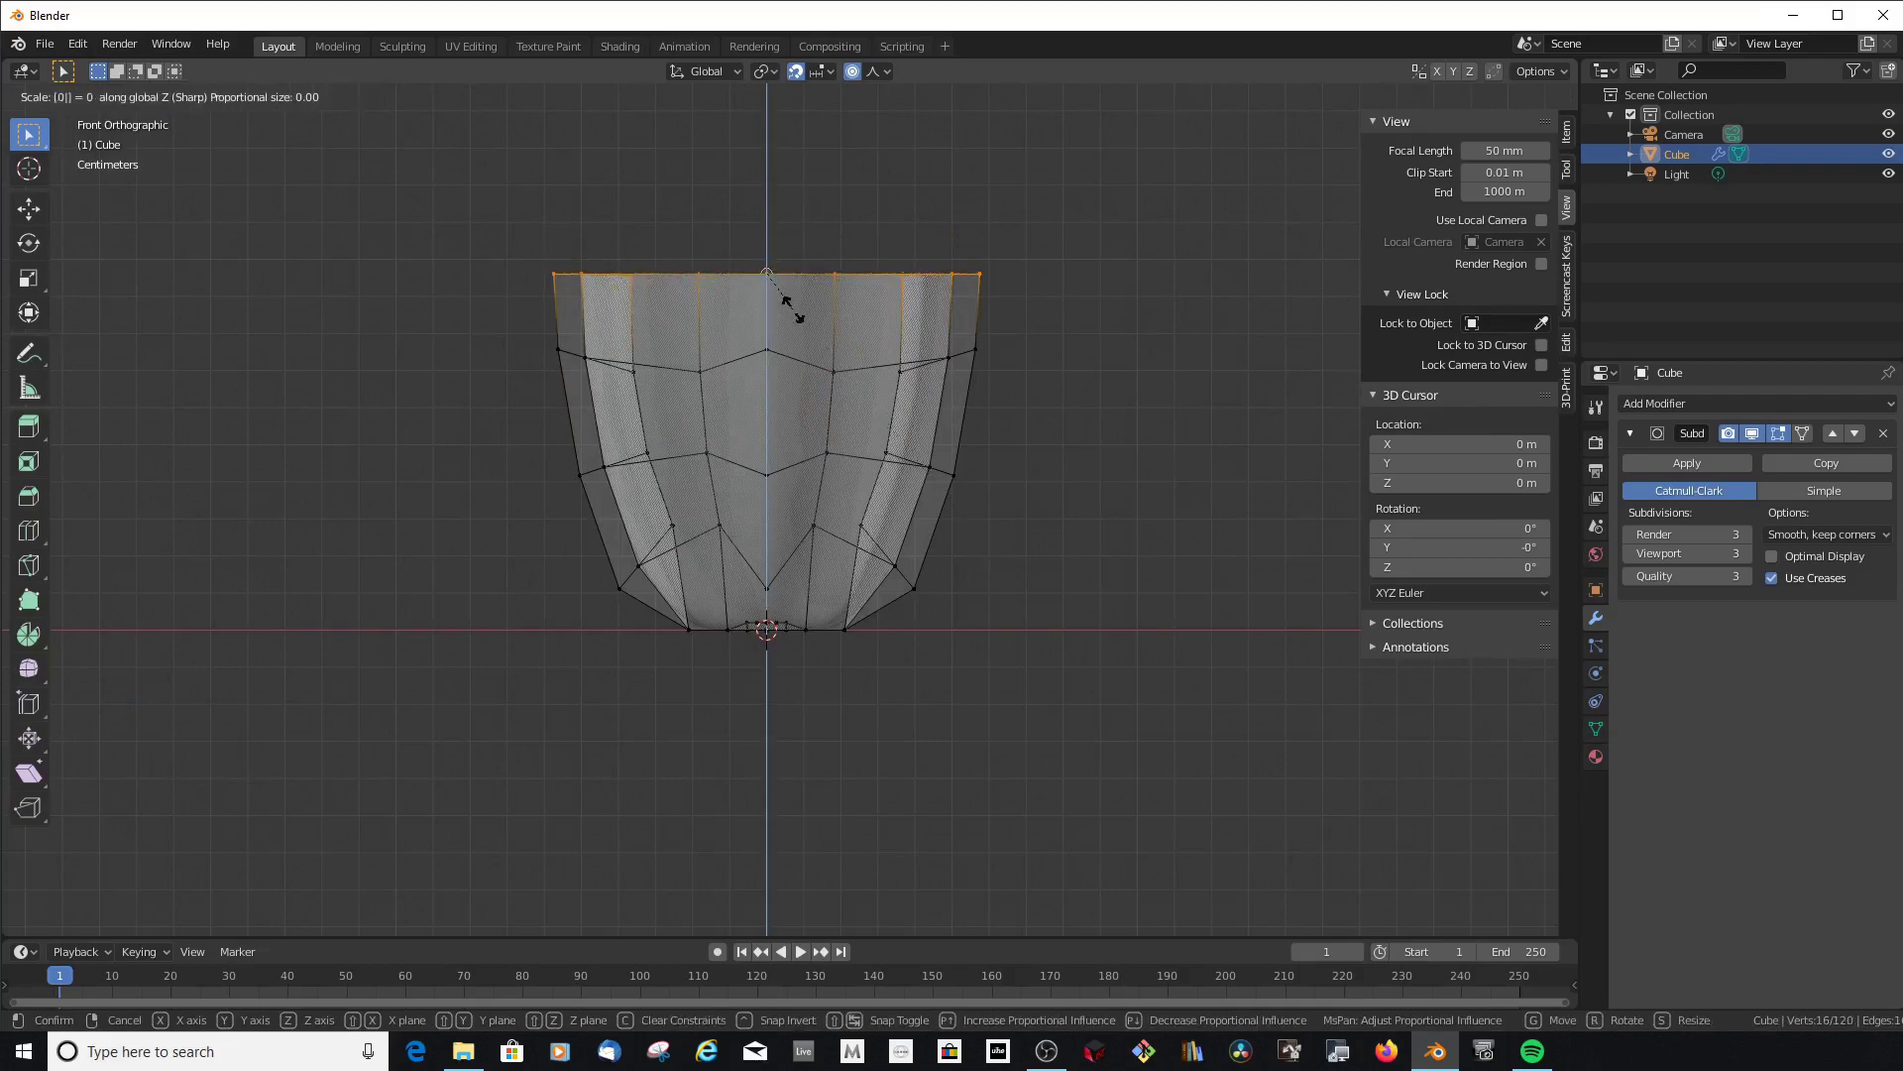
Return to Object Mode and view the flared eight-pointed star vase from above, undoing a stray pick
scroll(down, 3)
middle_click(837, 419)
key(Tab)
middle_click(740, 247)
scroll(up, 3)
middle_click(811, 271)
right_click(717, 245)
right_click(715, 303)
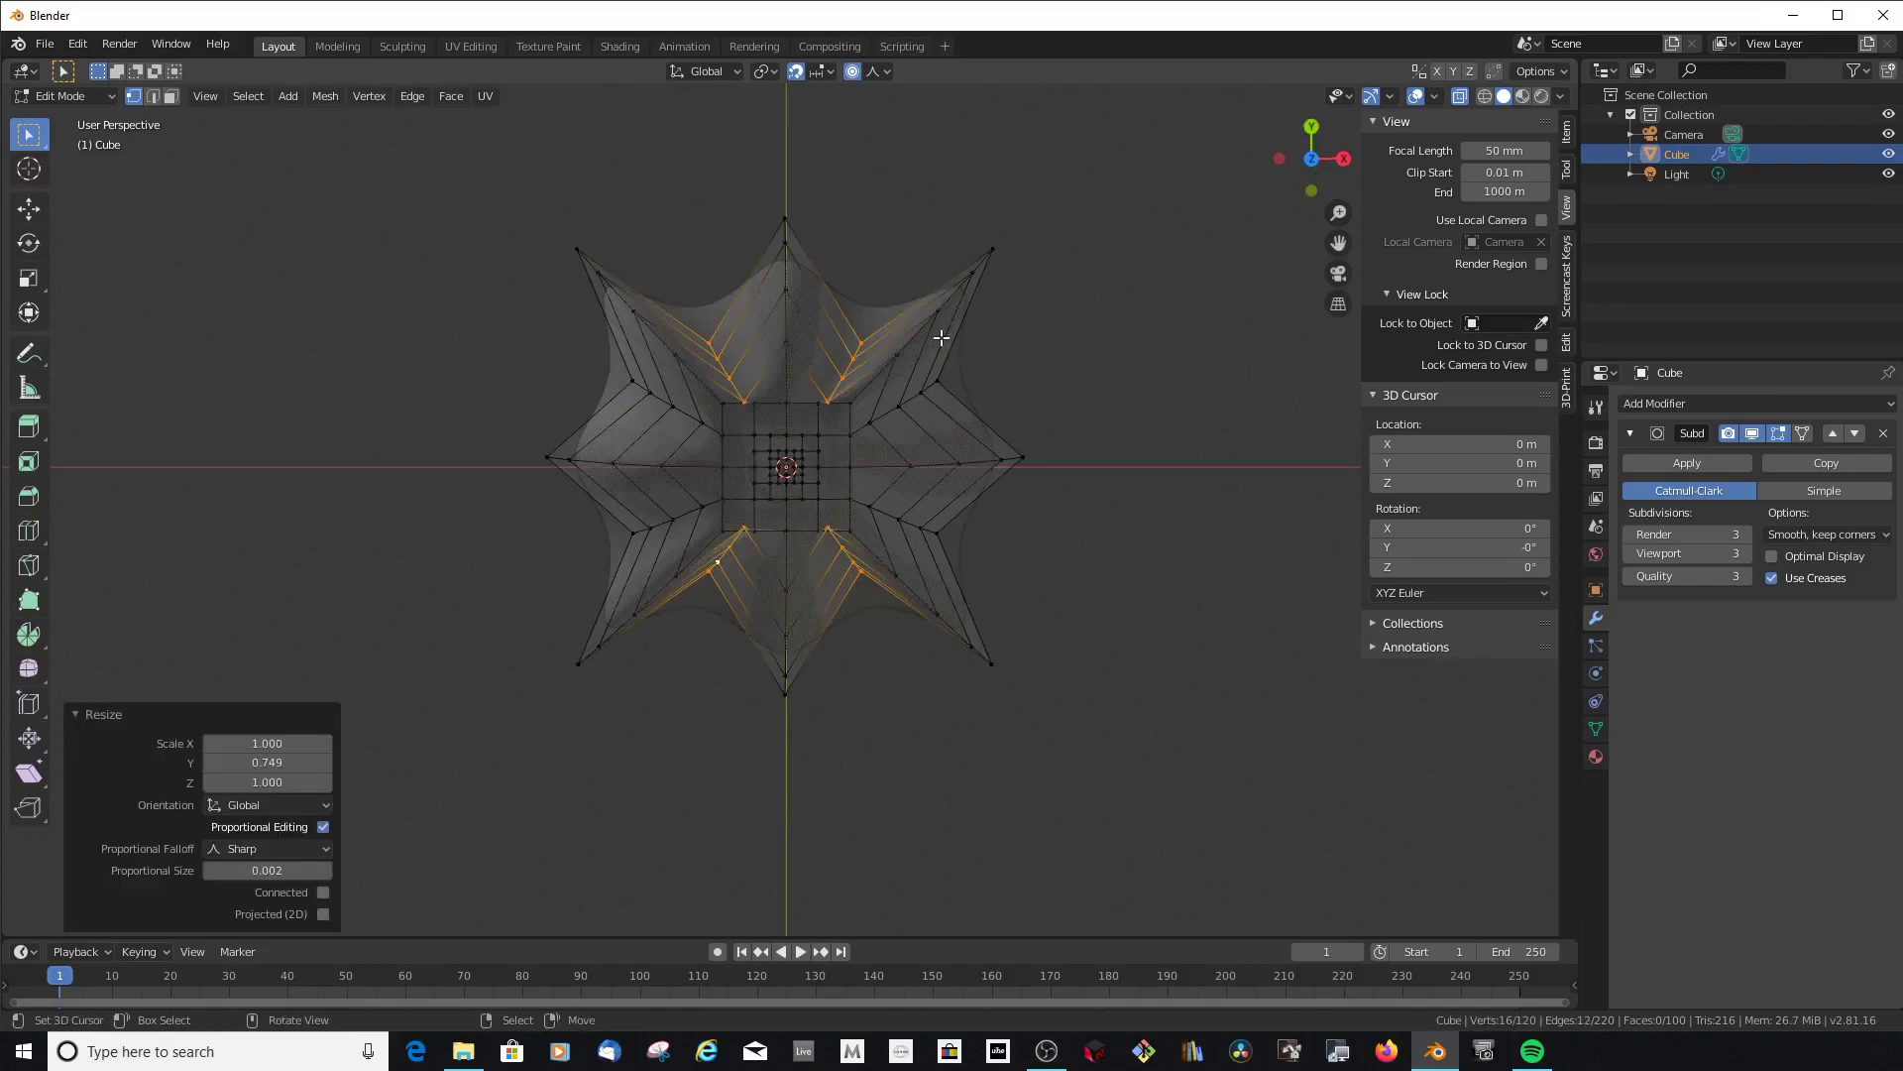
key(ctrl+z)
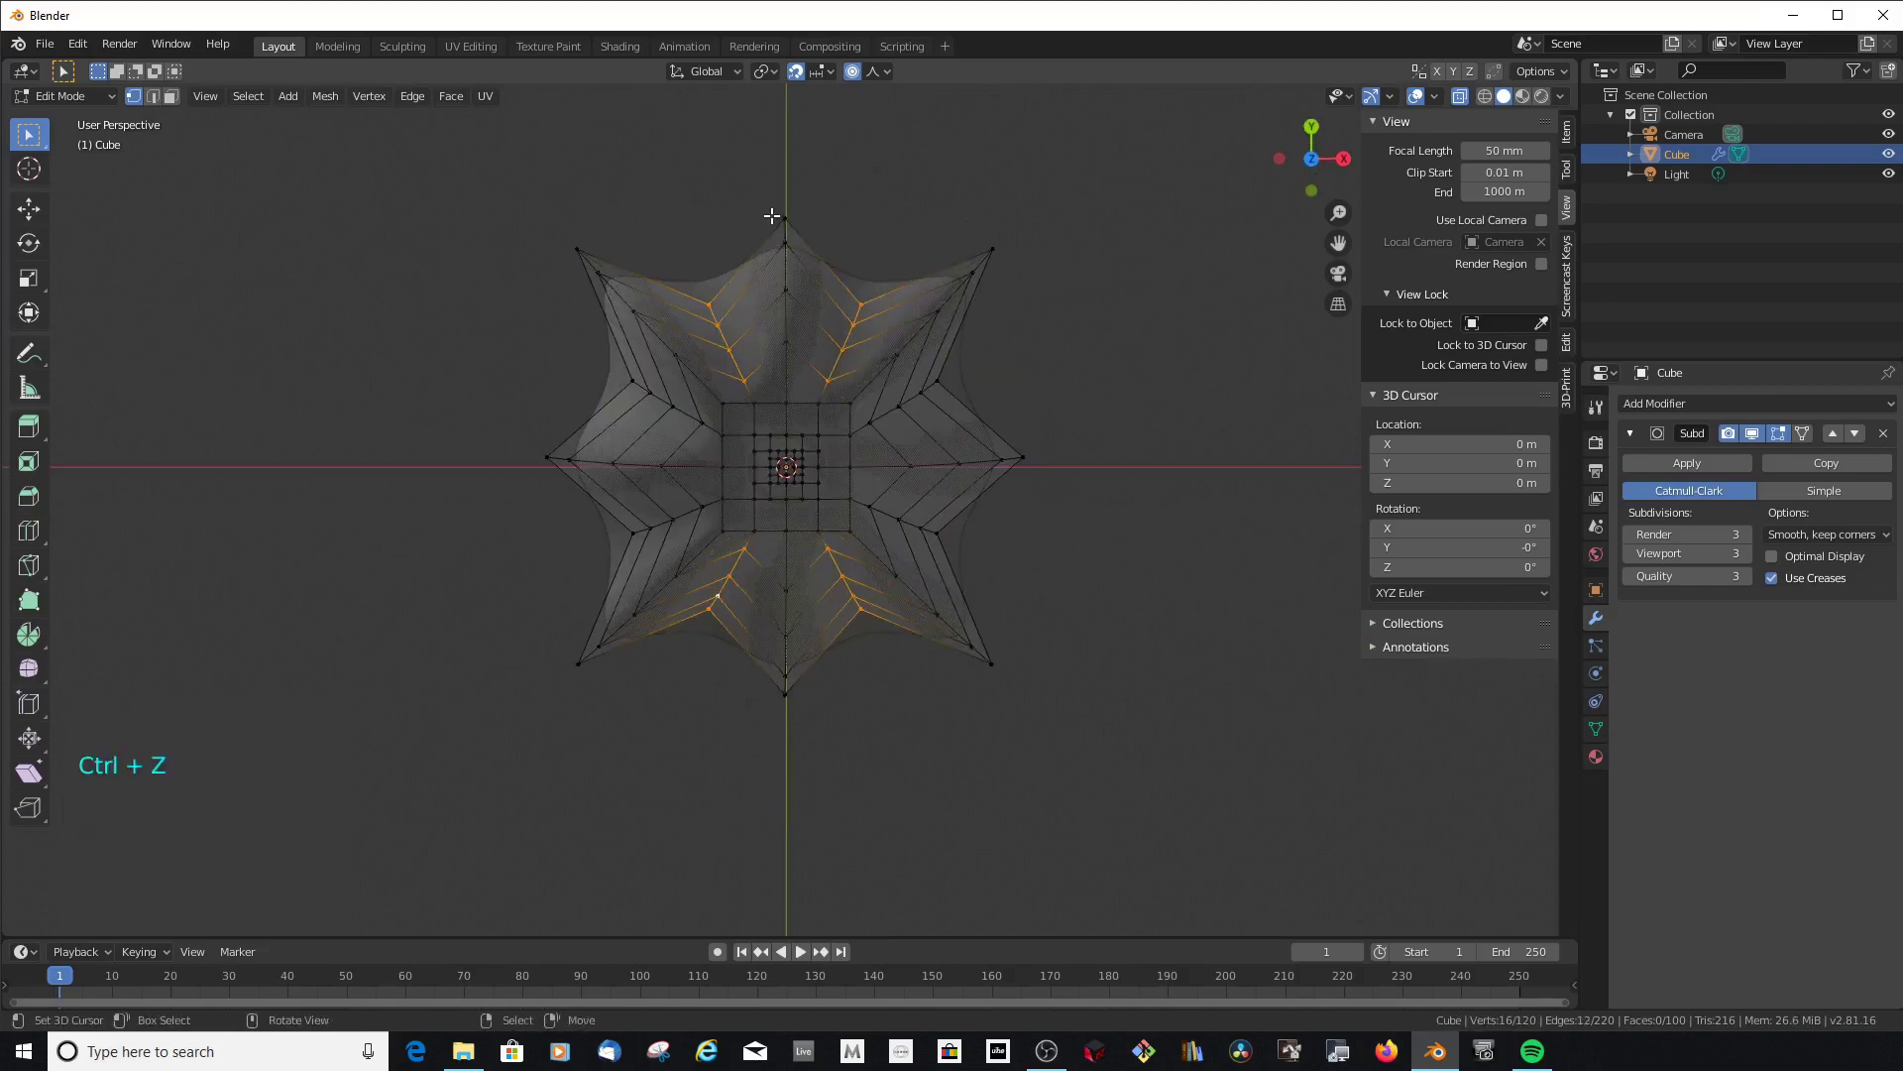
Toggle selection of the whole star mesh and start a box selection
key(a)
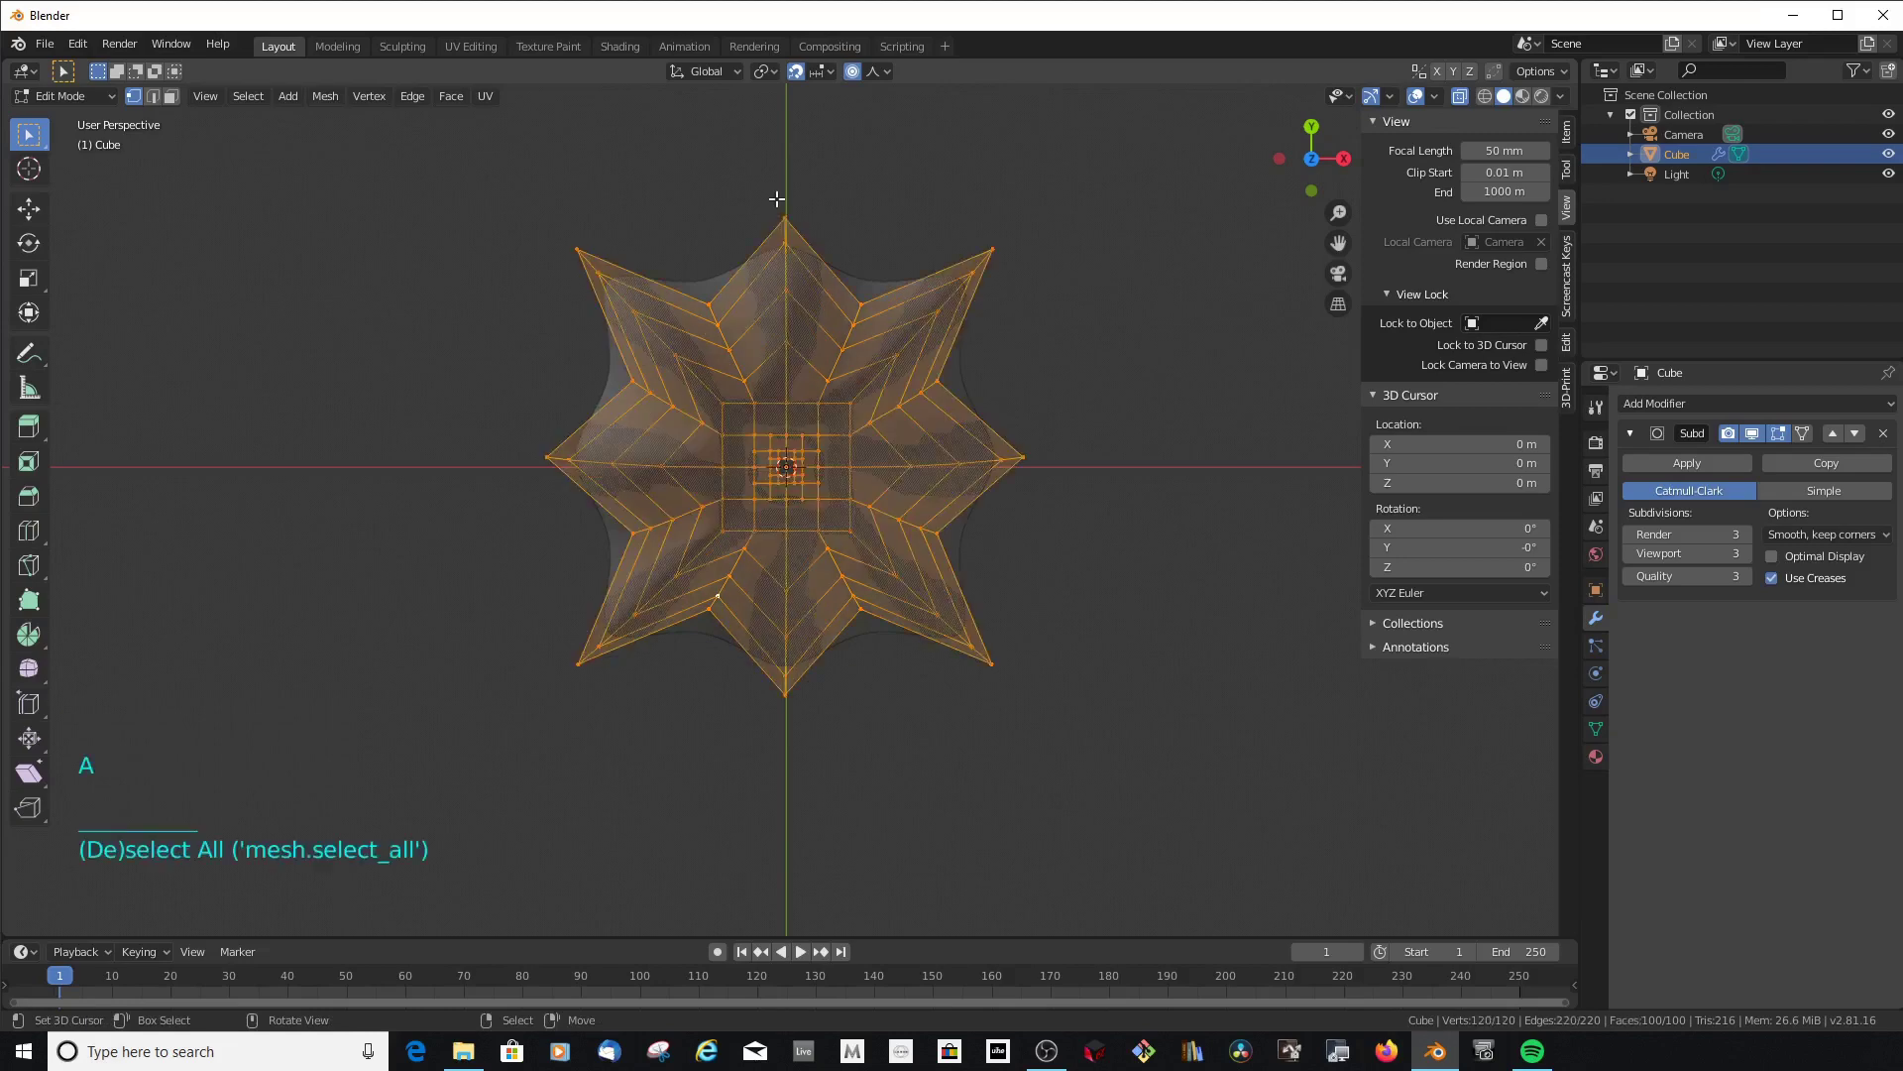
key(a)
key(a)
key(a)
key(a)
key(a)
key(a)
key(b)
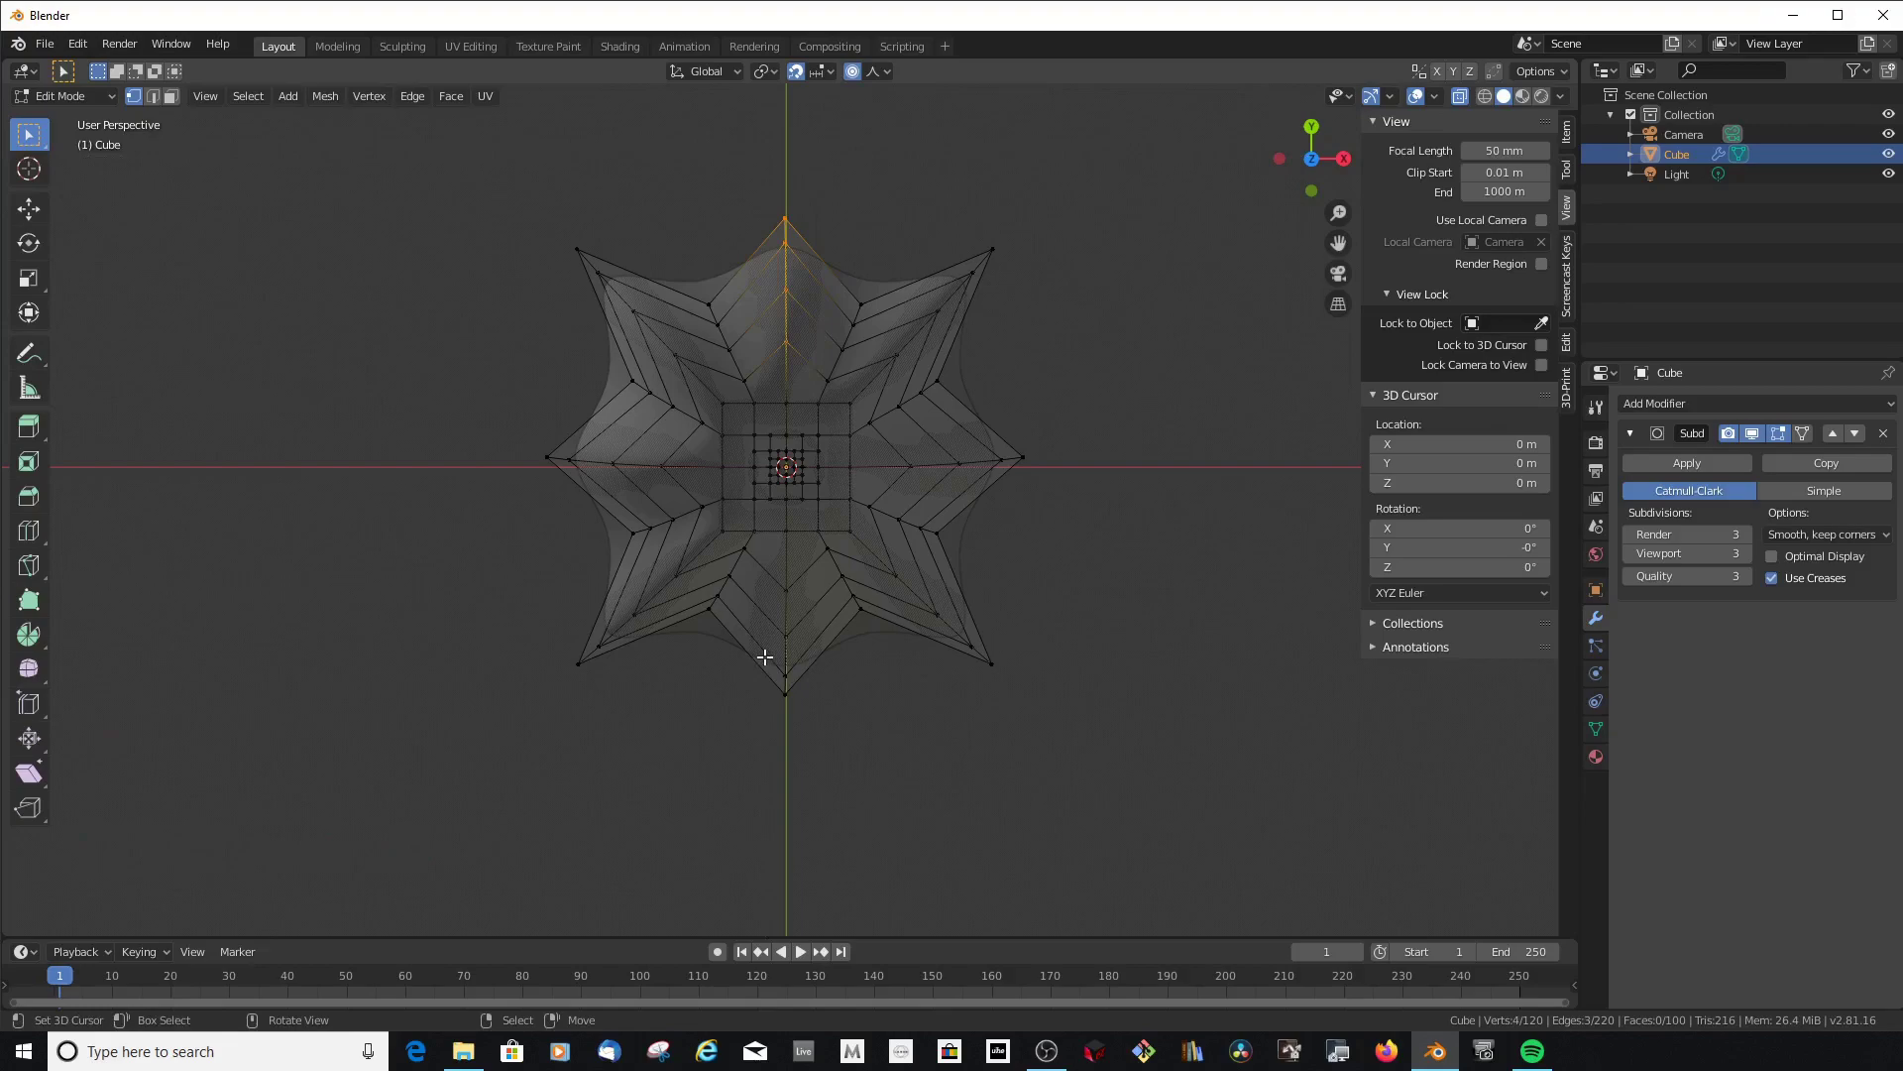
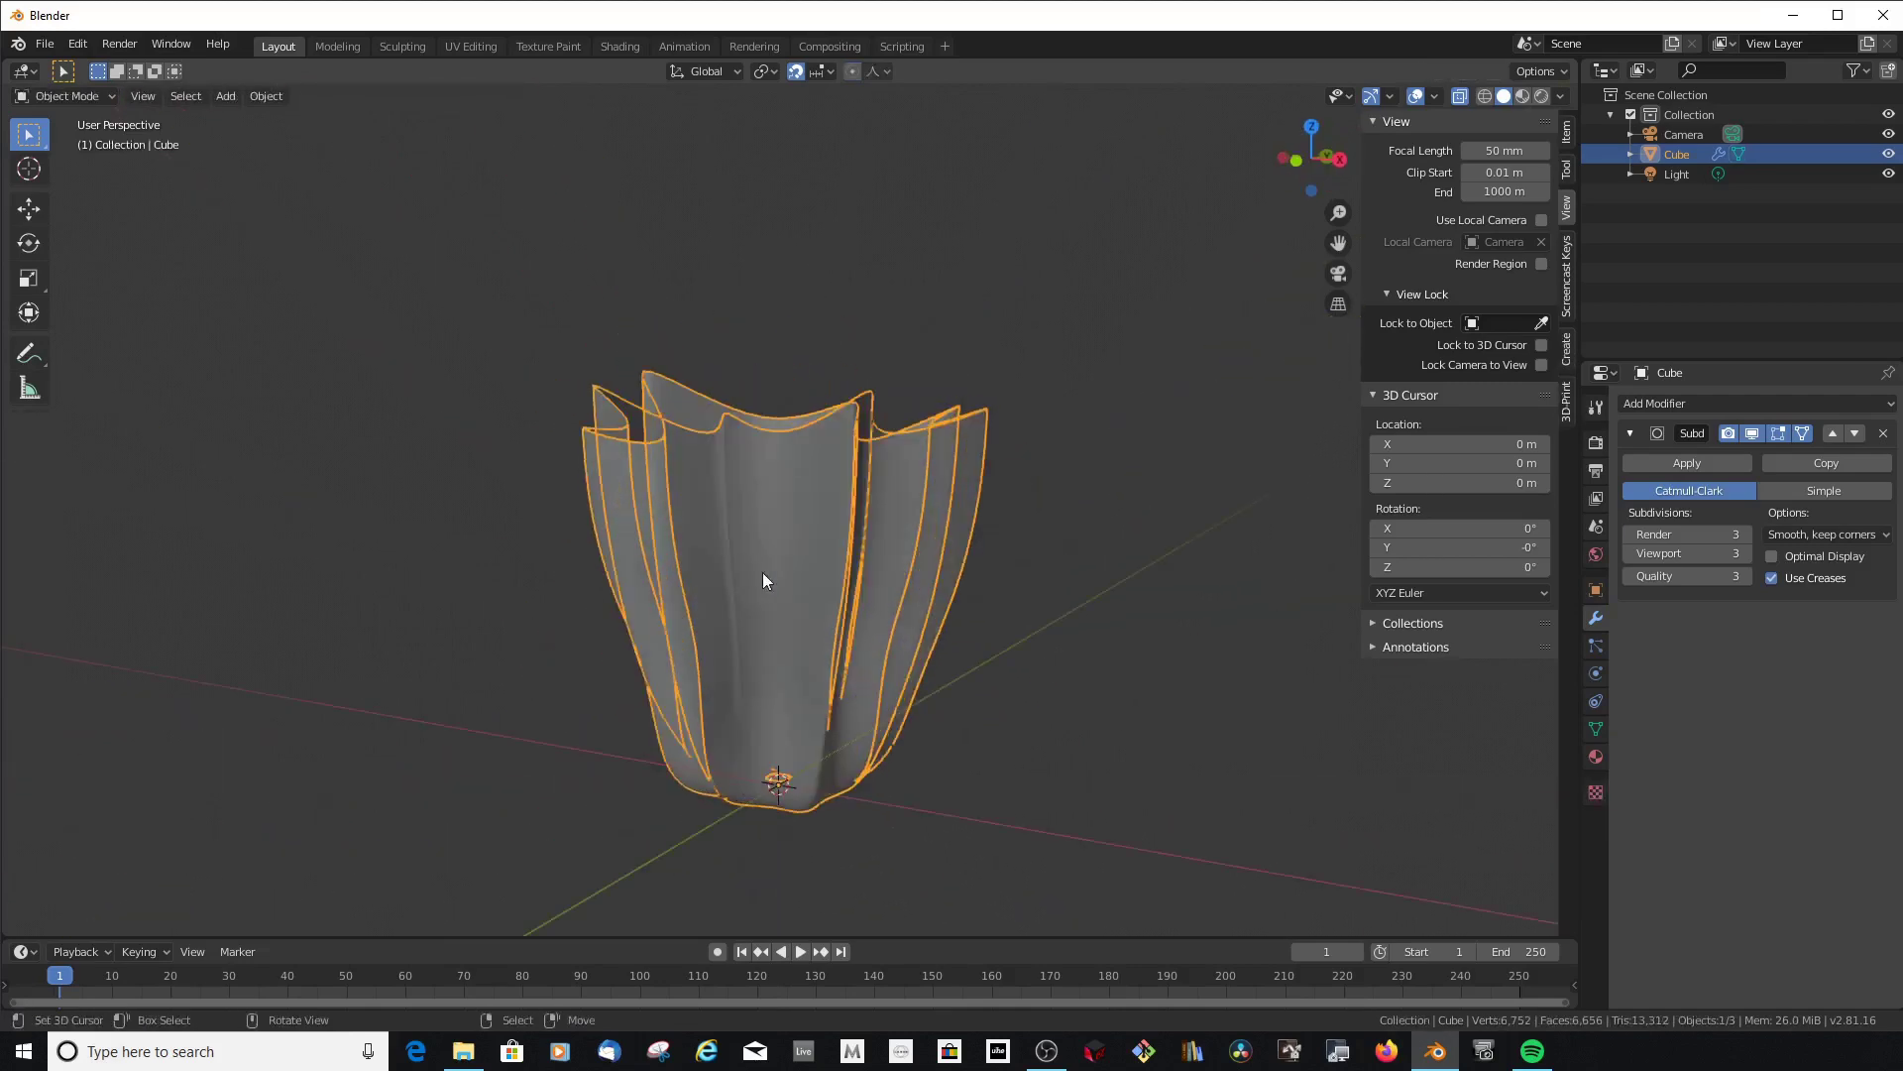
Leave mesh editing and line the vase up straight from the side
scroll(up, 3)
scroll(down, 3)
middle_click(752, 557)
scroll(up, 3)
scroll(down, 3)
scroll(down, 3)
middle_click(854, 441)
key(Tab)
scroll(down, 3)
scroll(down, 3)
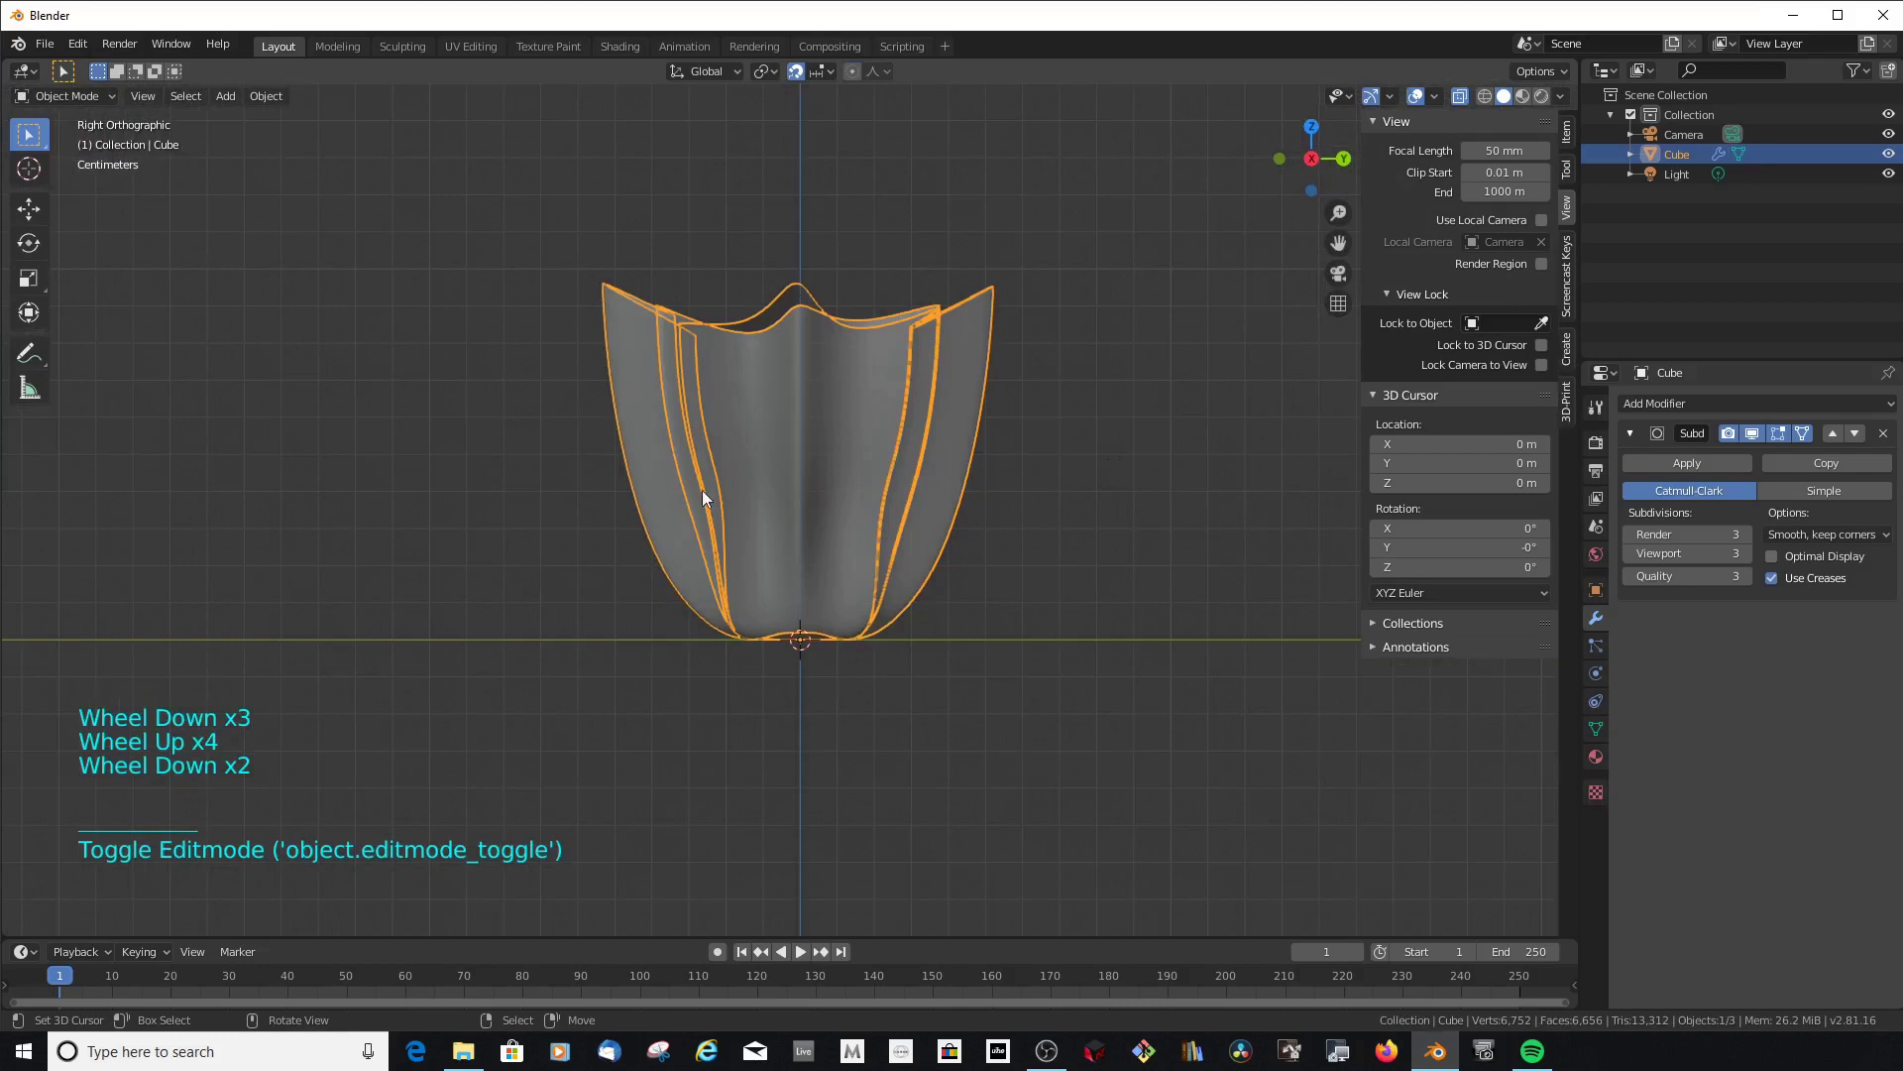
Add a Solidify modifier beneath the subdivision, giving the walls 0.01 m thickness
click(263, 101)
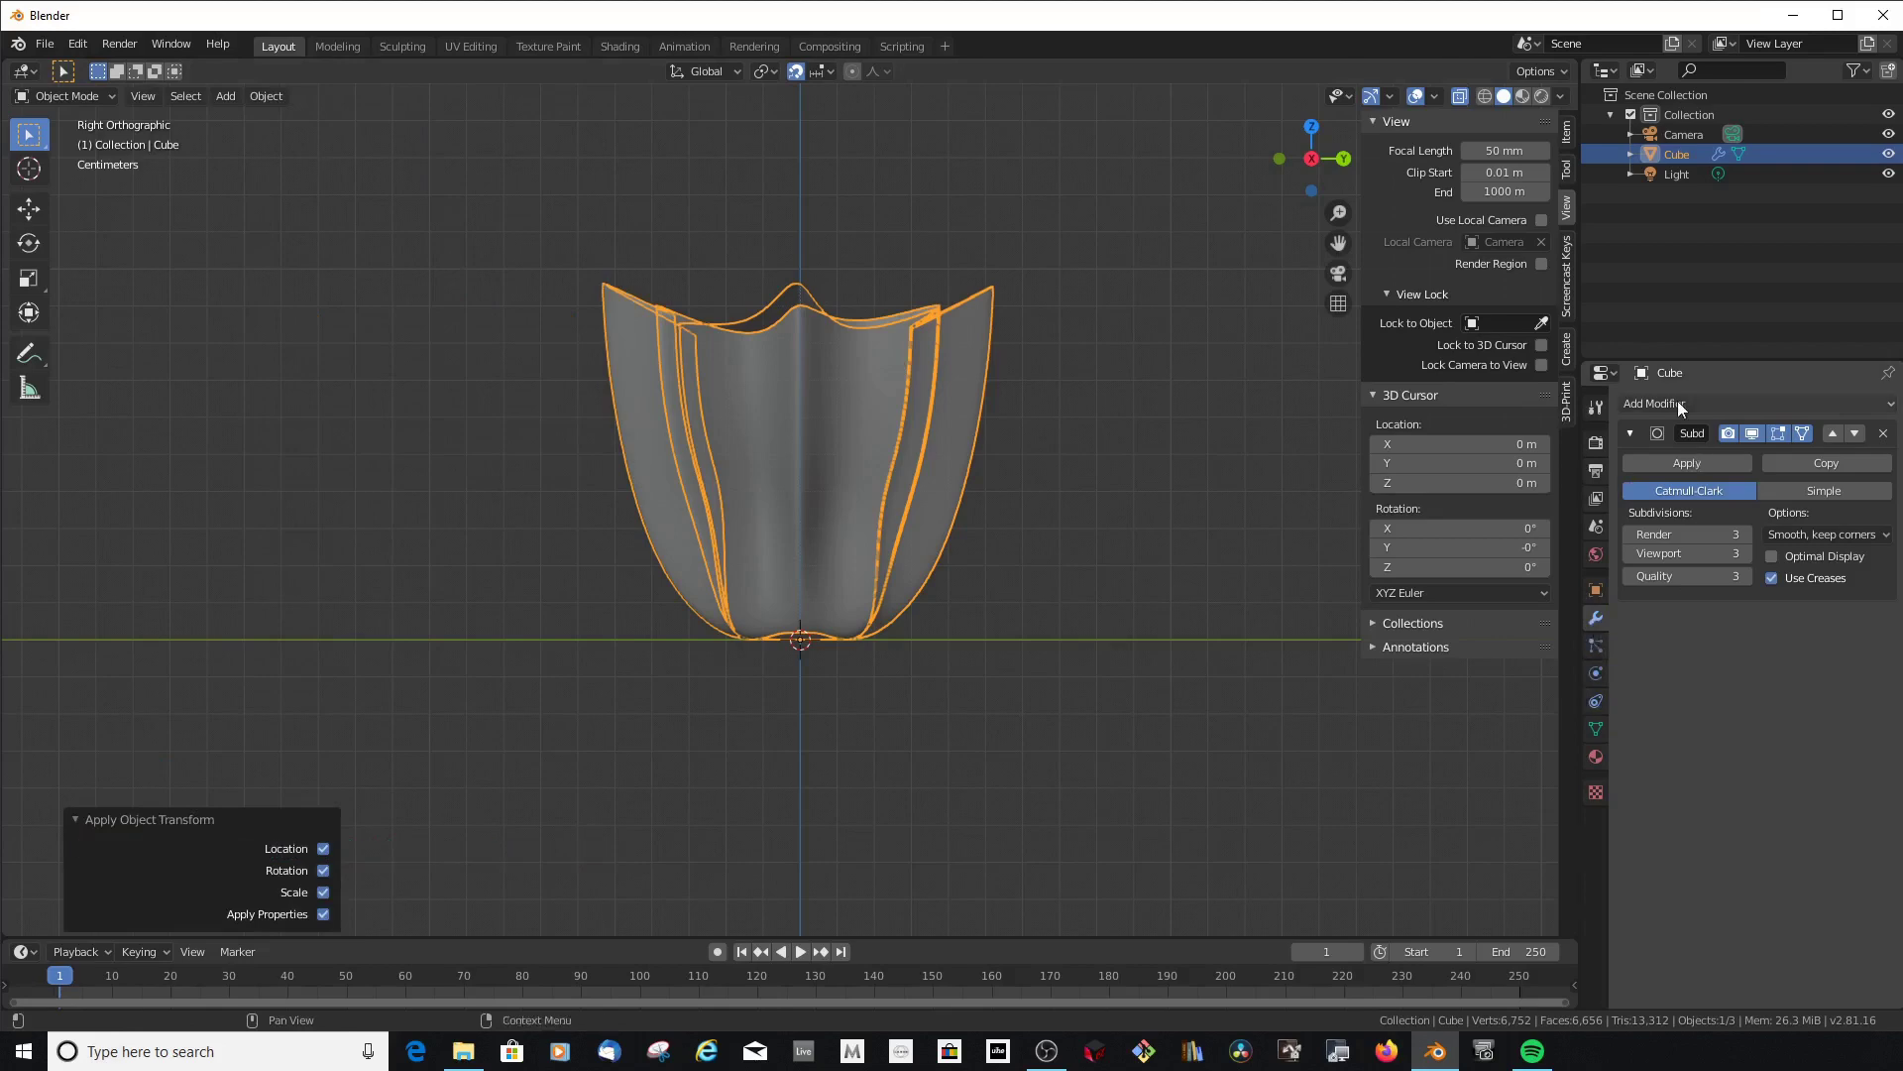
click(1682, 404)
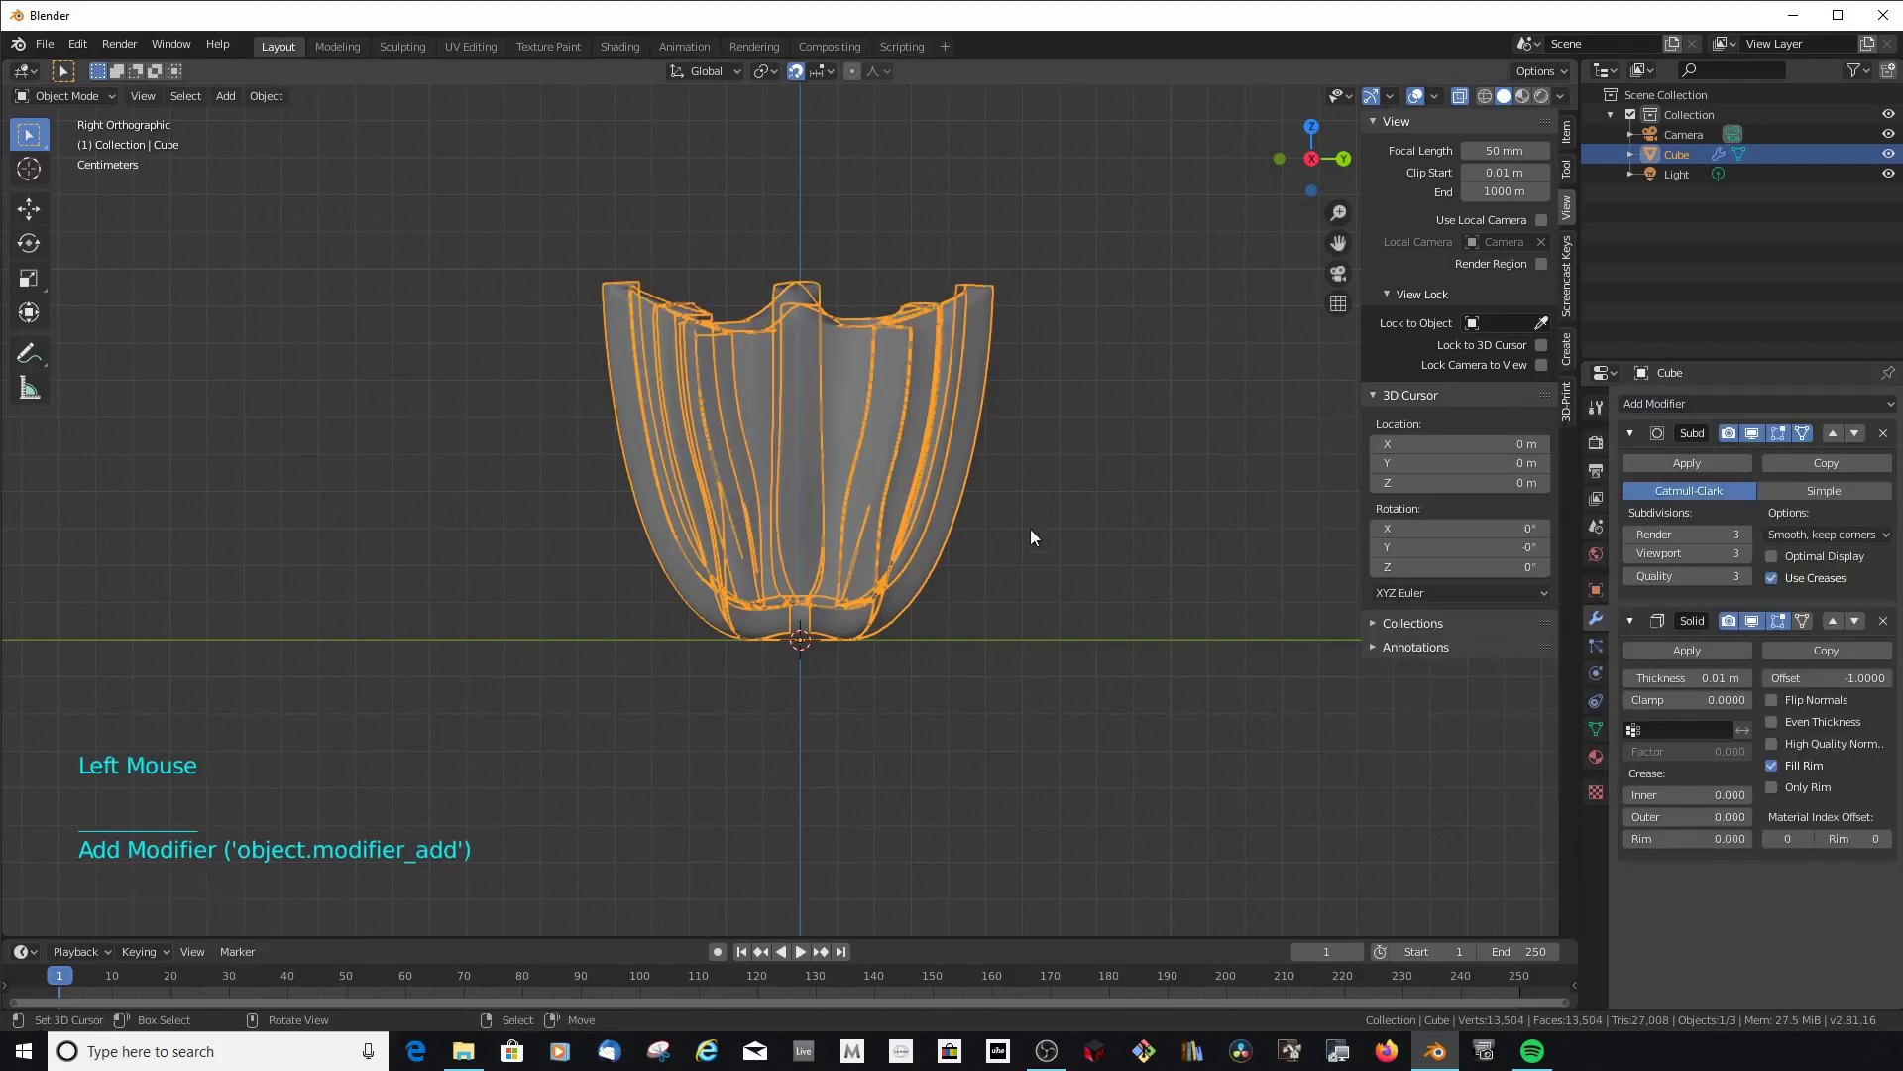
middle_click(1043, 628)
scroll(up, 3)
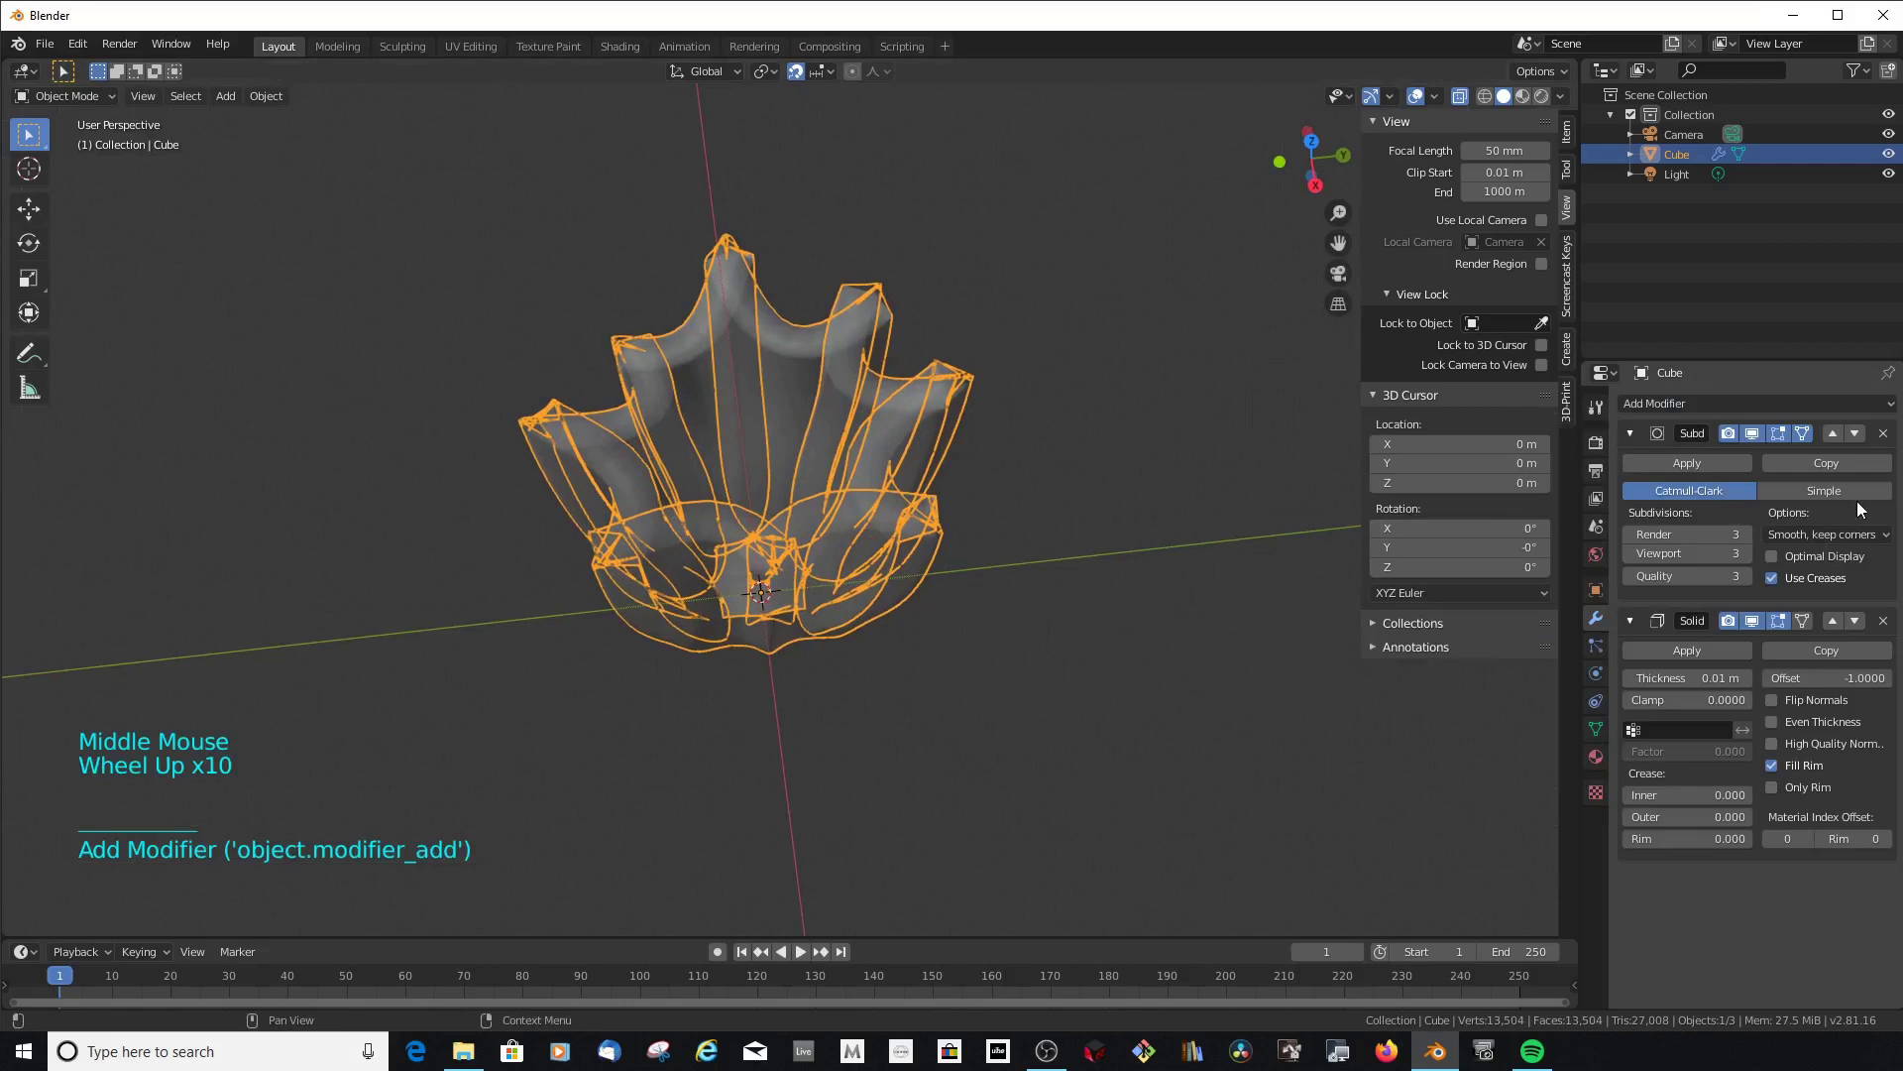
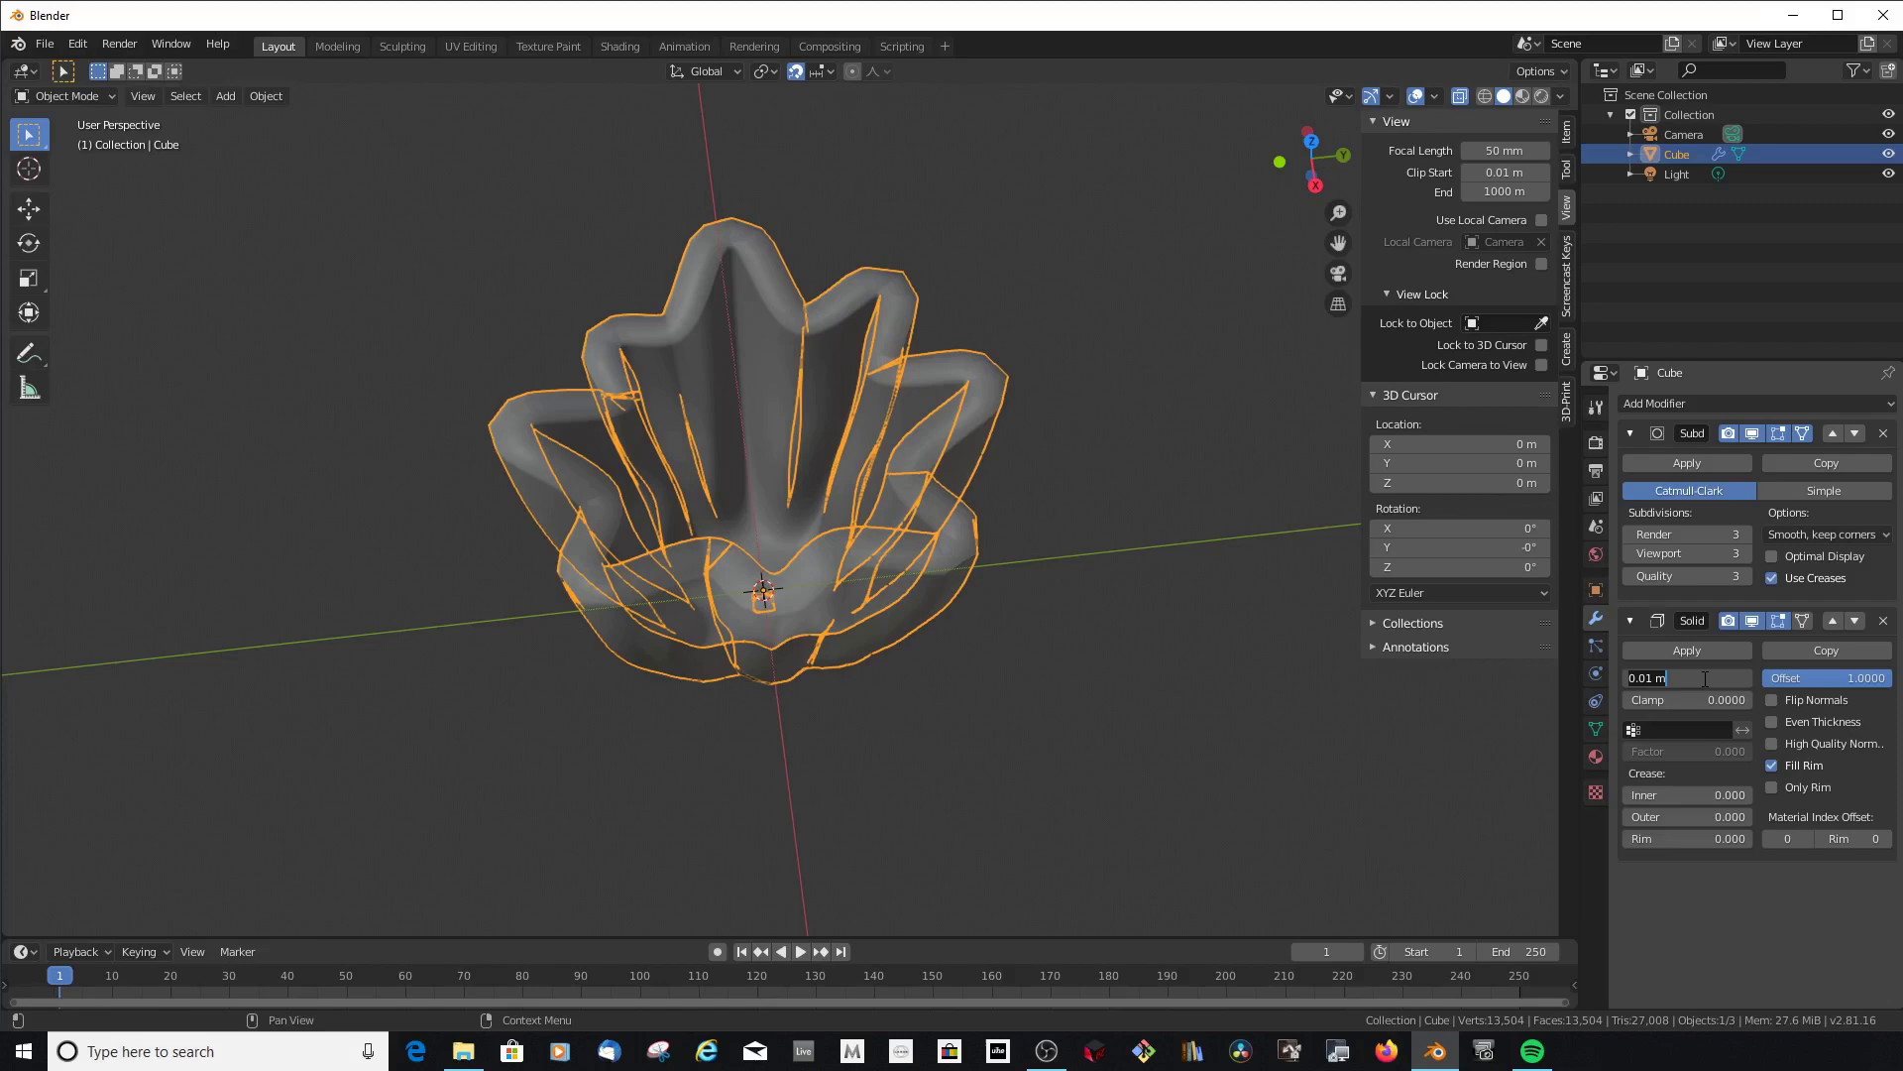
Orbit around and down into the vase to inspect the thinner 0.003 m walls
scroll(down, 3)
middle_click(940, 533)
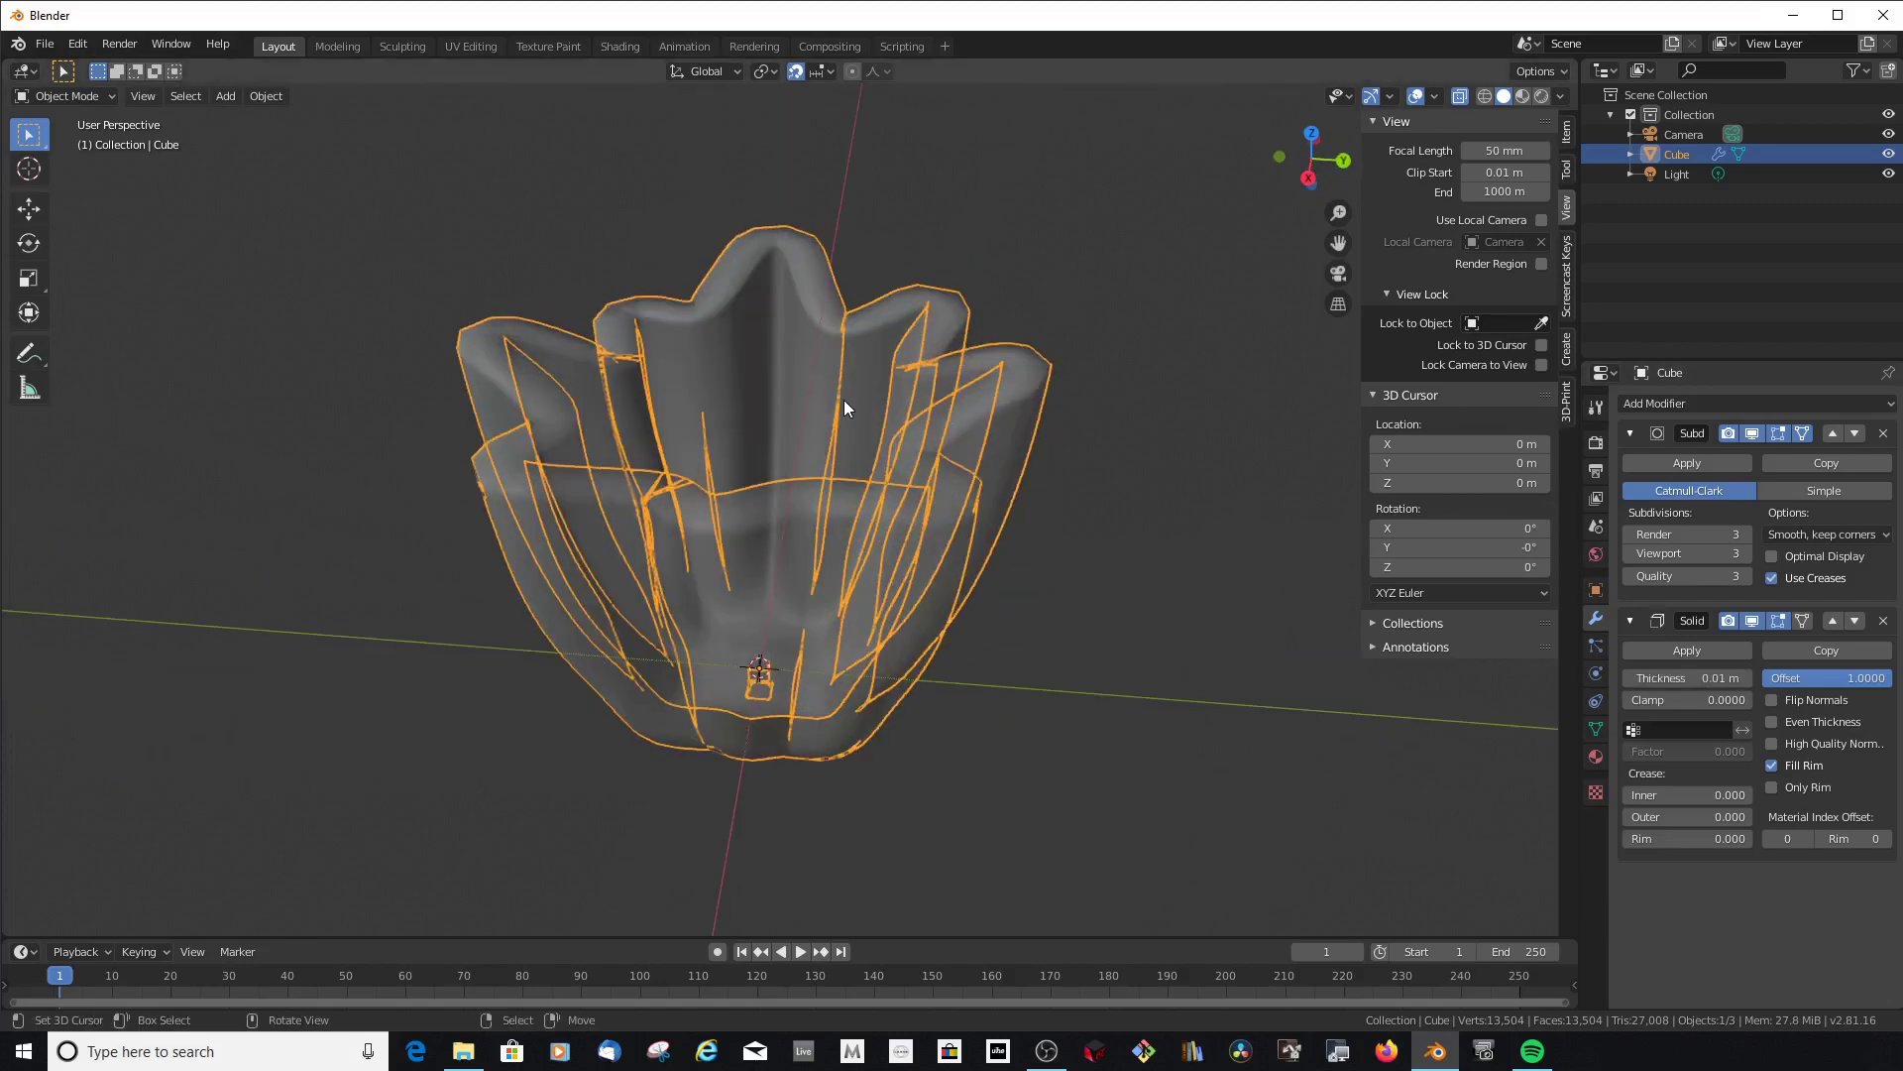
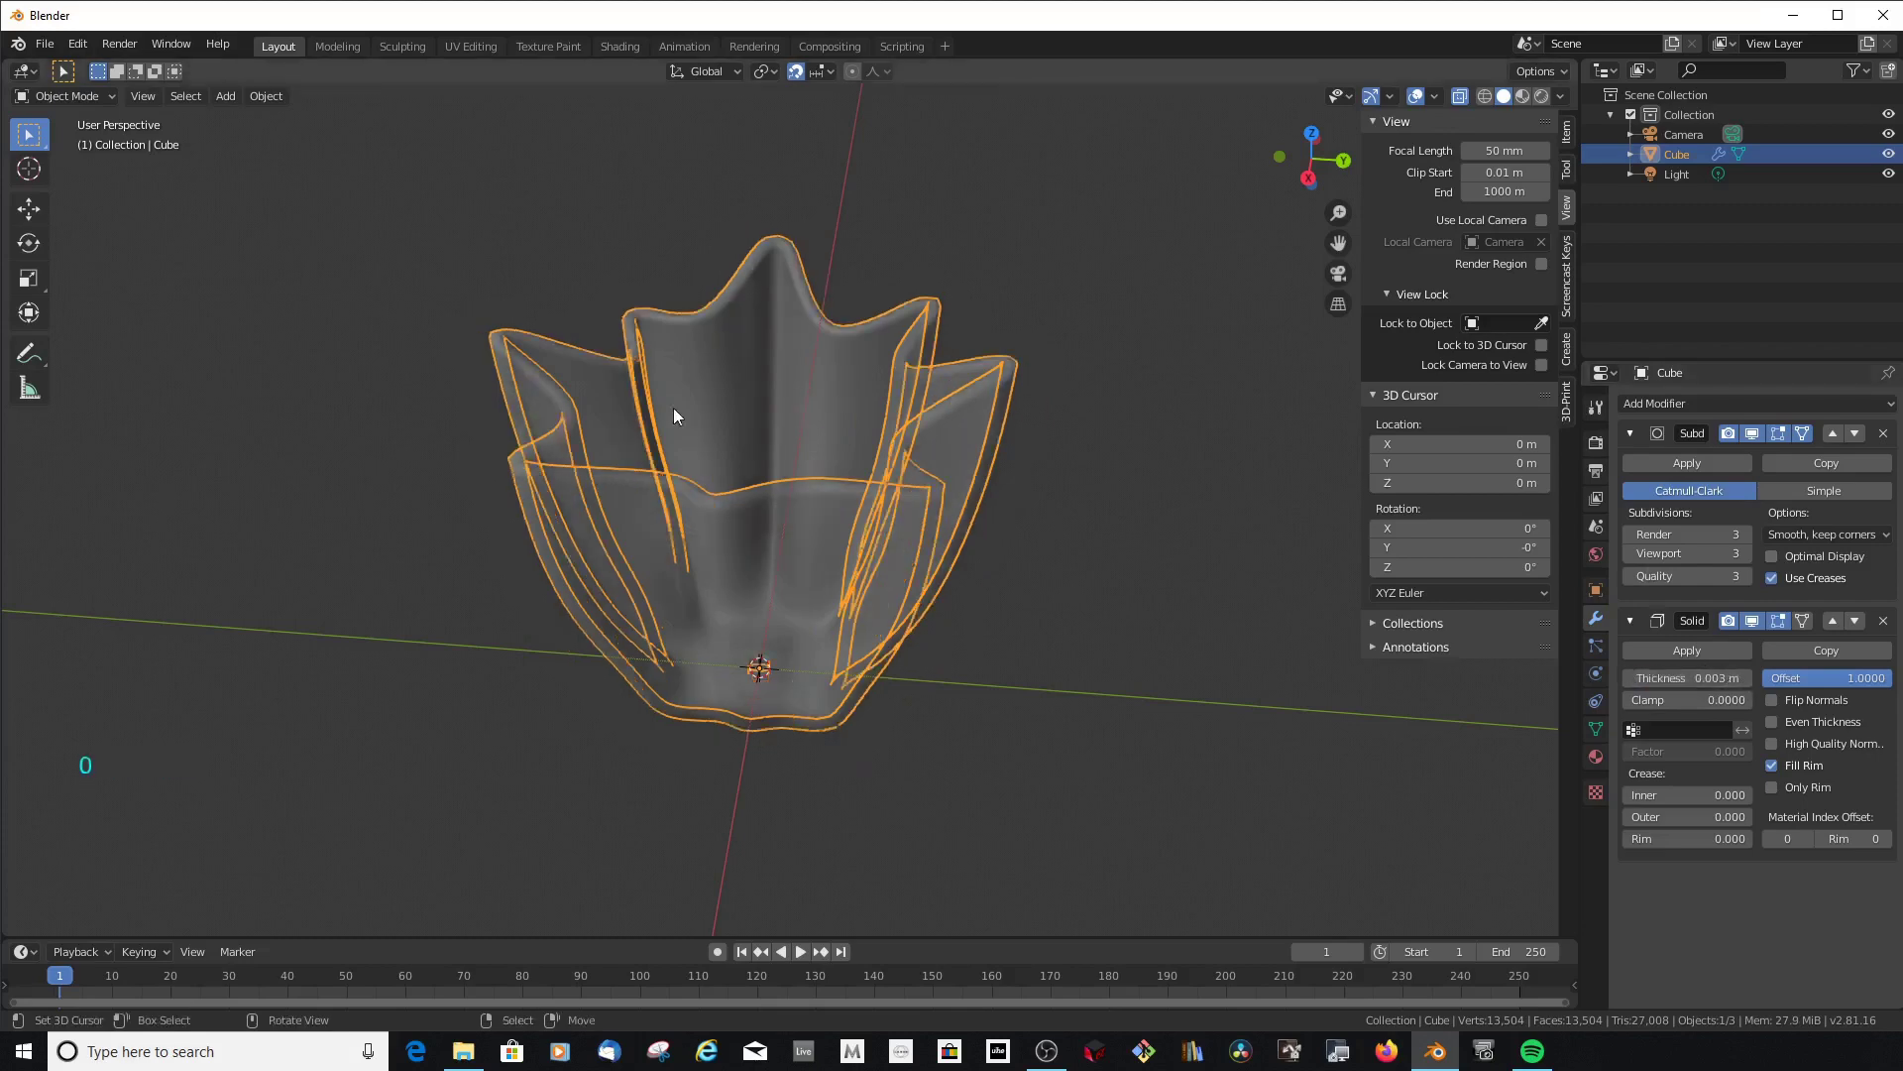
scroll(up, 3)
middle_click(880, 538)
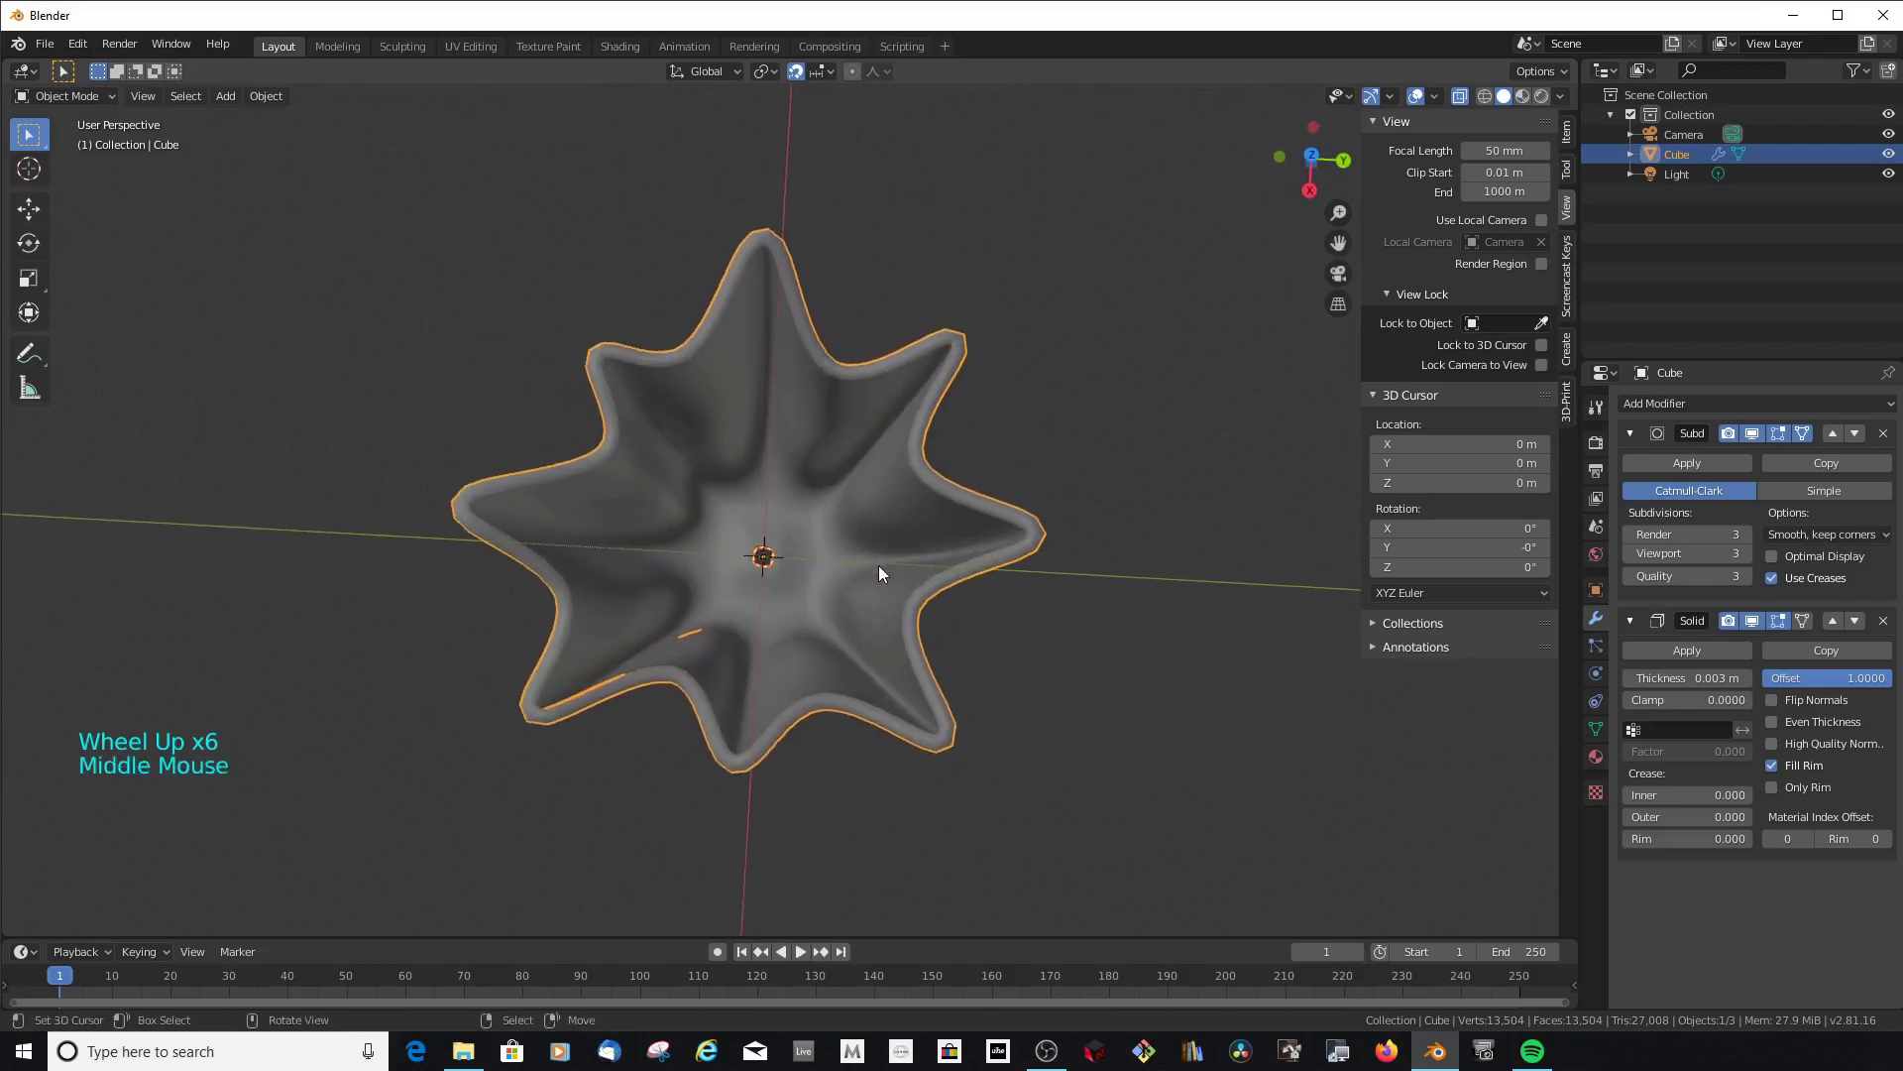
Set the Solidify thickness to 0.0024 m and orbit to check the wall thickness
click(1747, 441)
key(0)
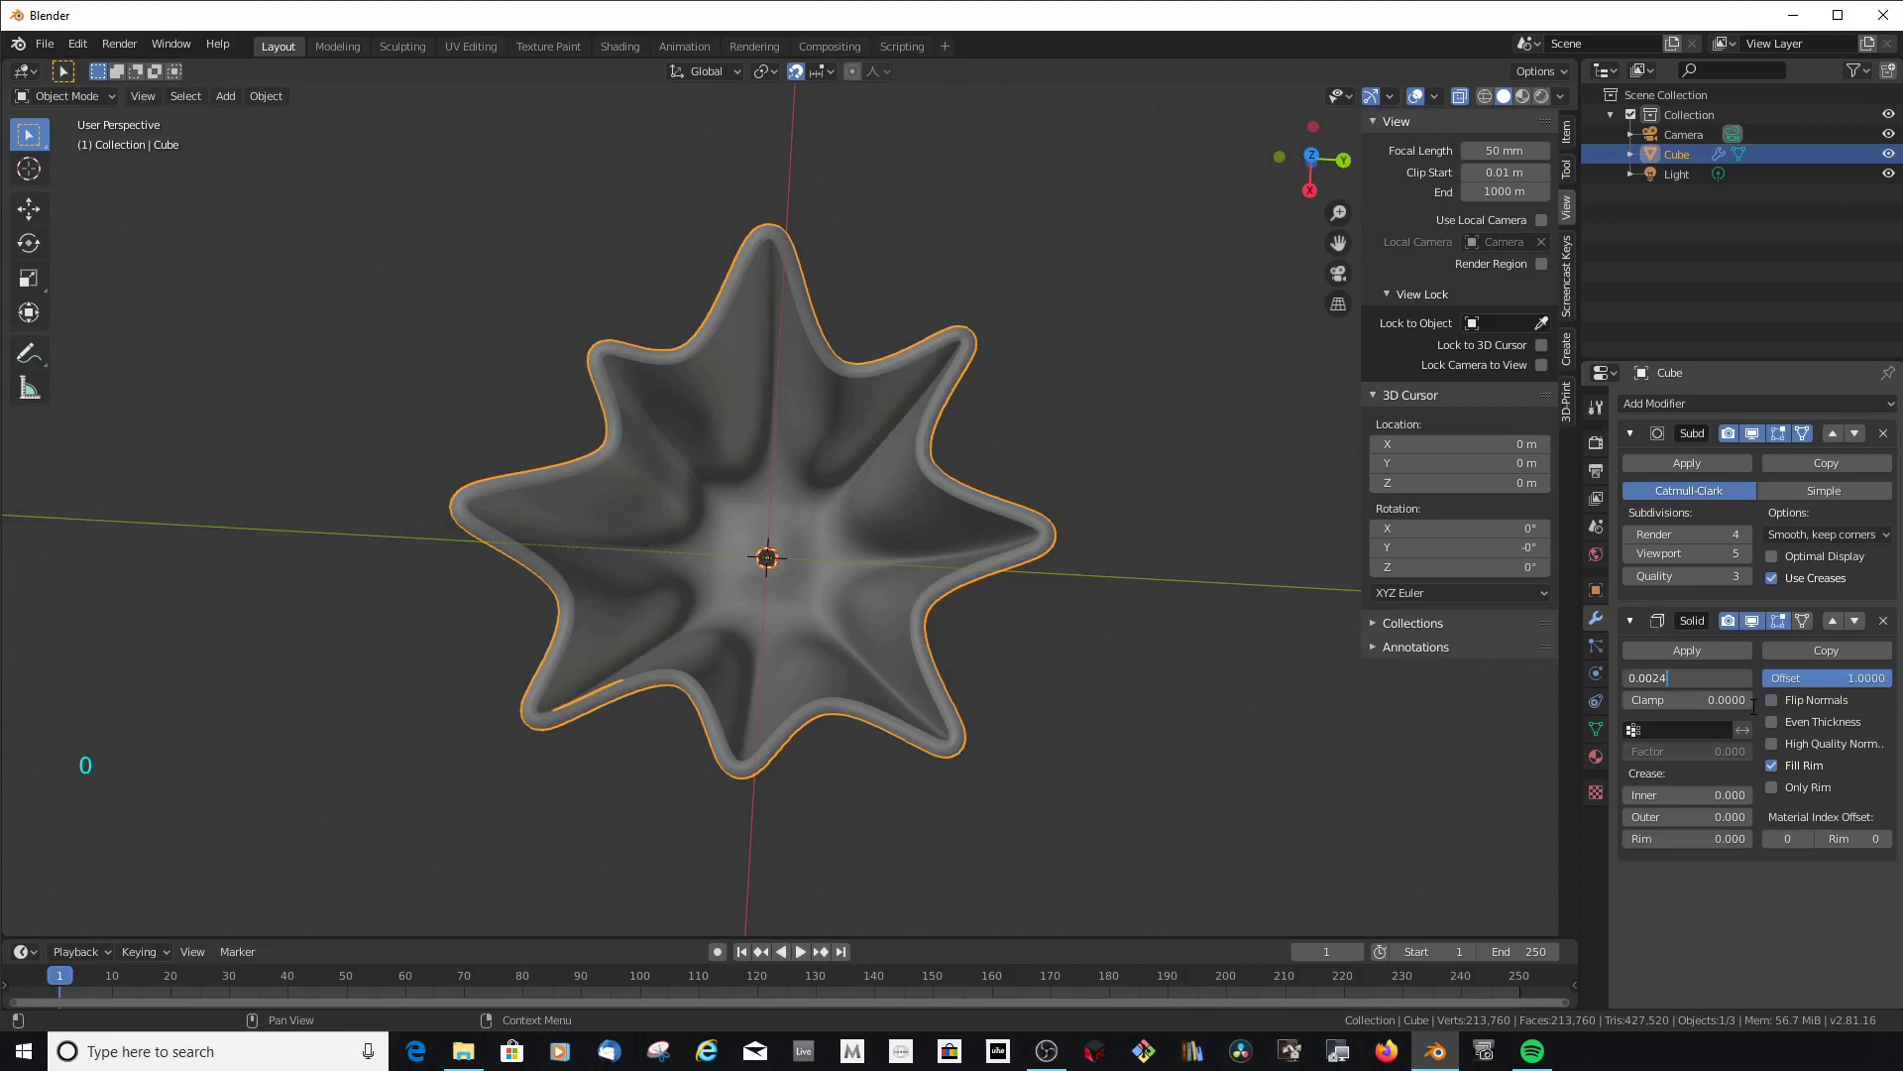
scroll(up, 3)
scroll(down, 3)
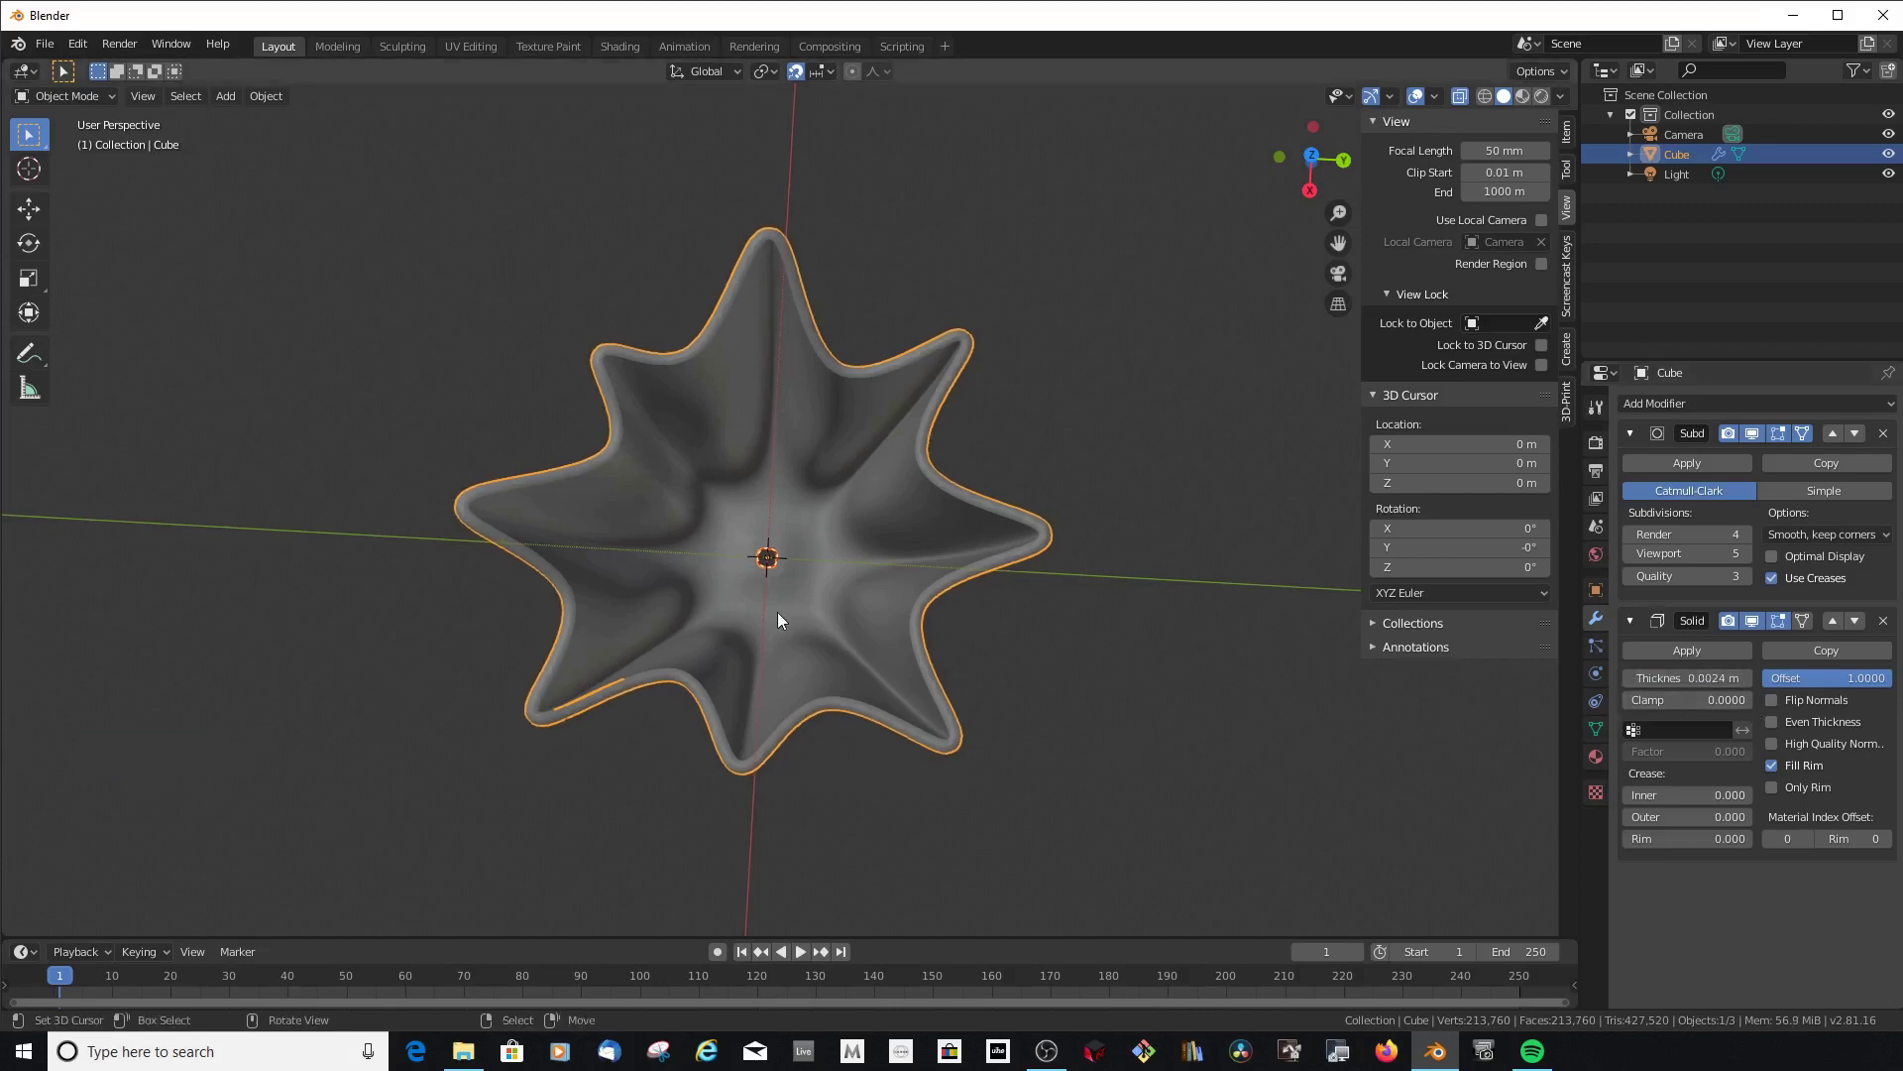
scroll(up, 3)
middle_click(886, 429)
scroll(down, 3)
scroll(up, 3)
scroll(down, 3)
middle_click(821, 668)
scroll(down, 3)
middle_click(892, 604)
Inspect the vase from the front and look down onto the rim from above
key(KP_1)
middle_click(814, 549)
scroll(down, 3)
scroll(up, 3)
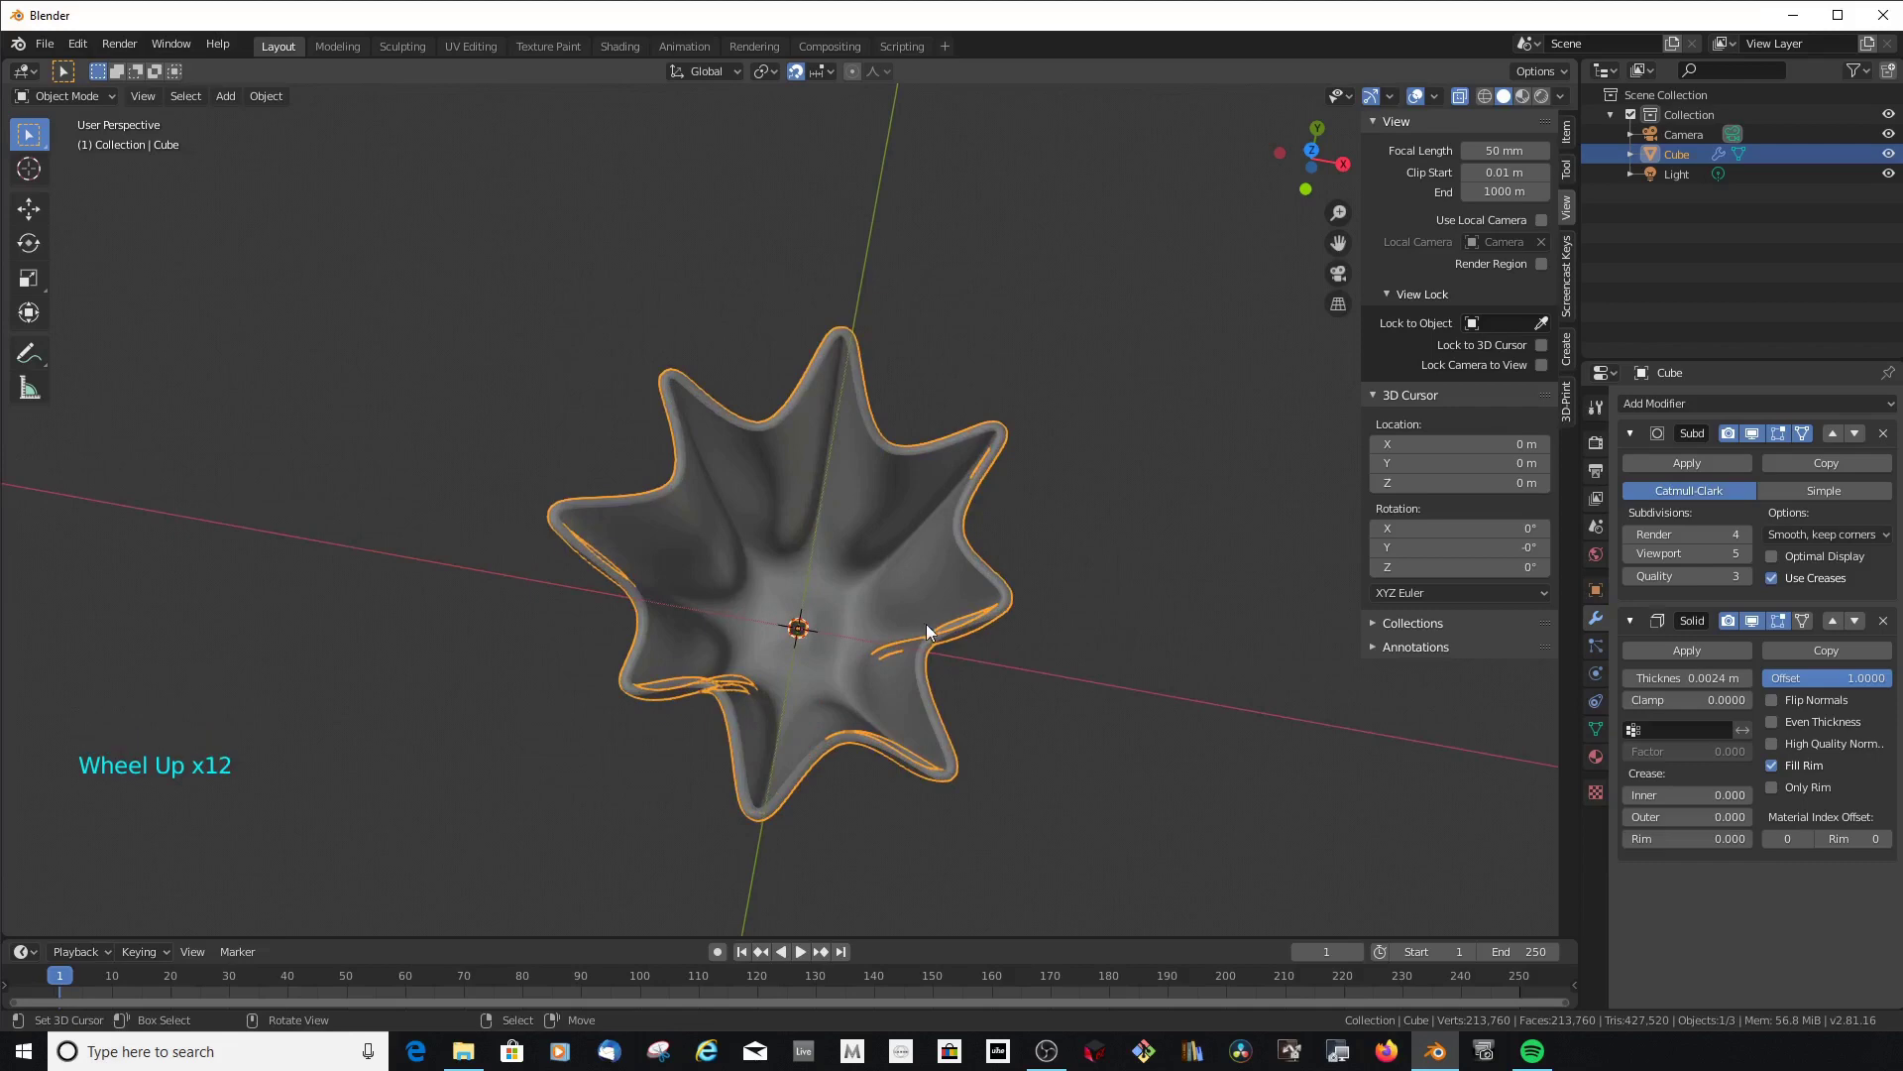
middle_click(968, 606)
scroll(up, 3)
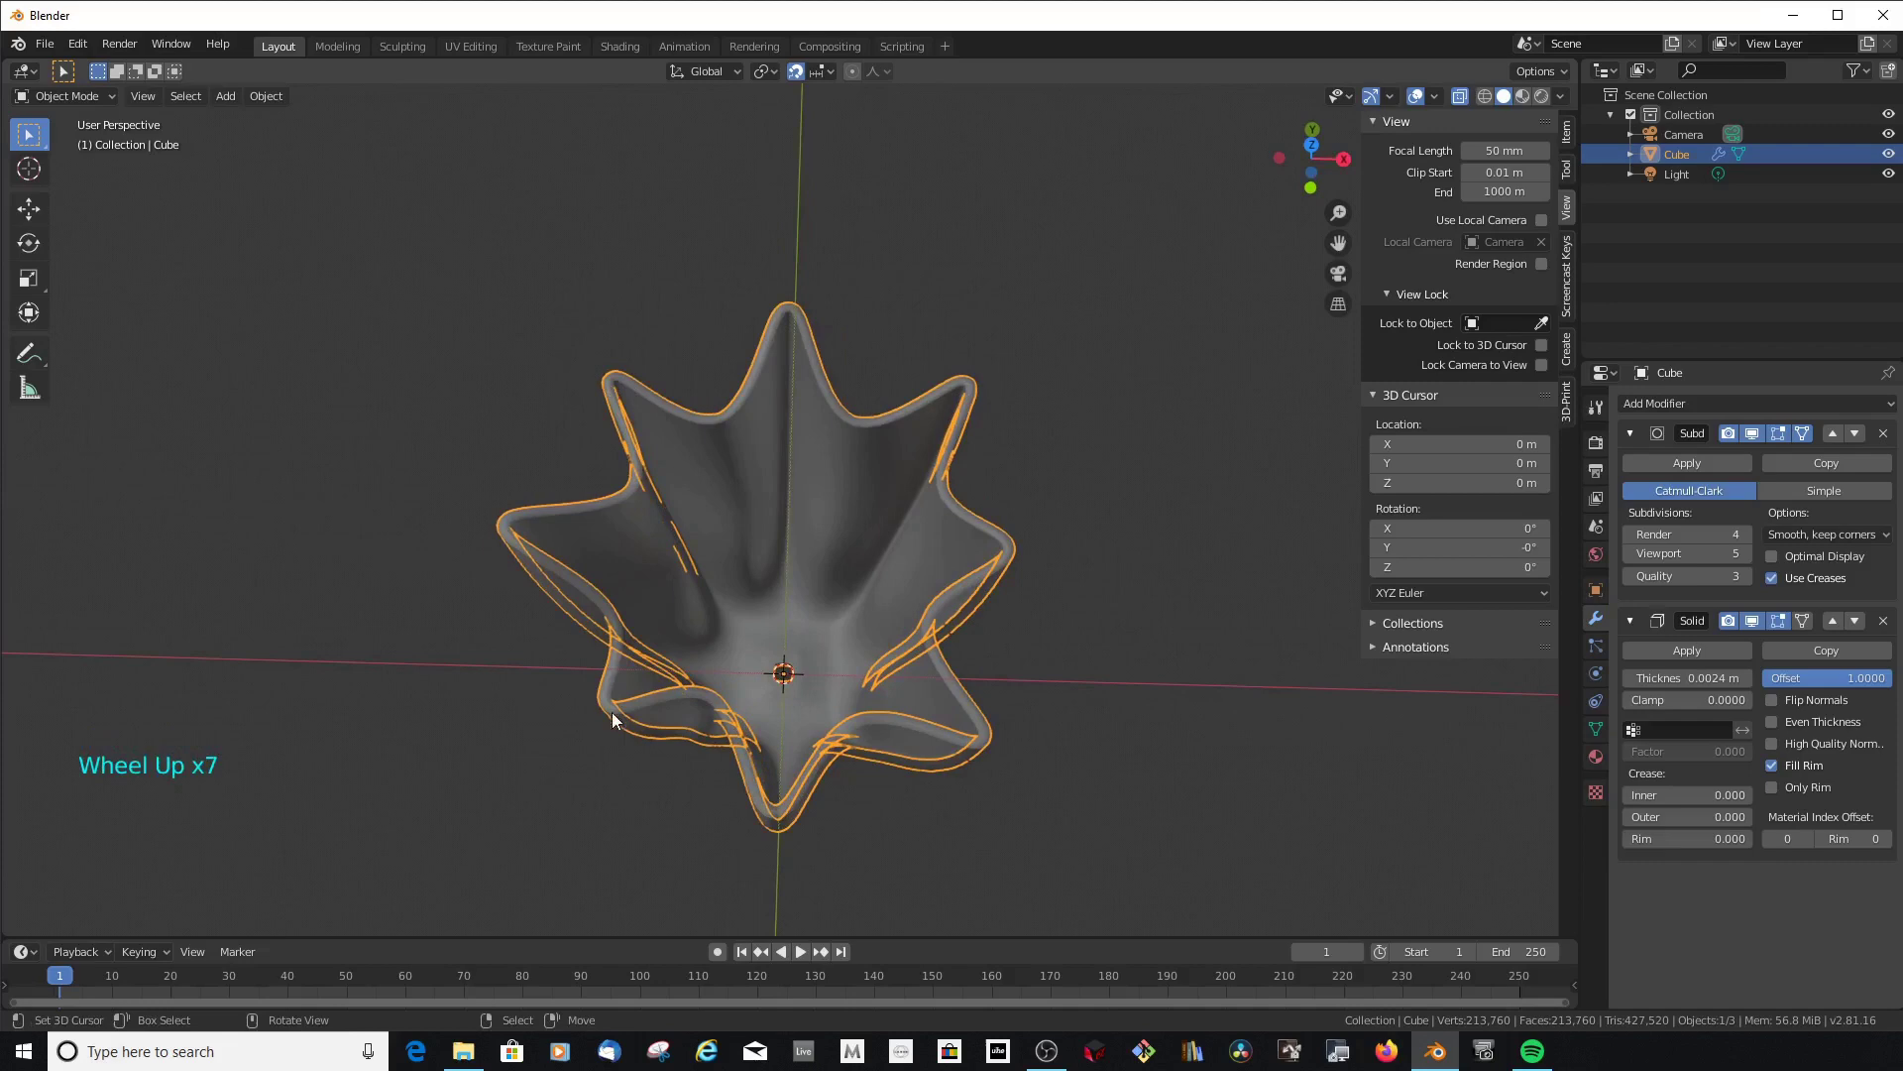
middle_click(963, 487)
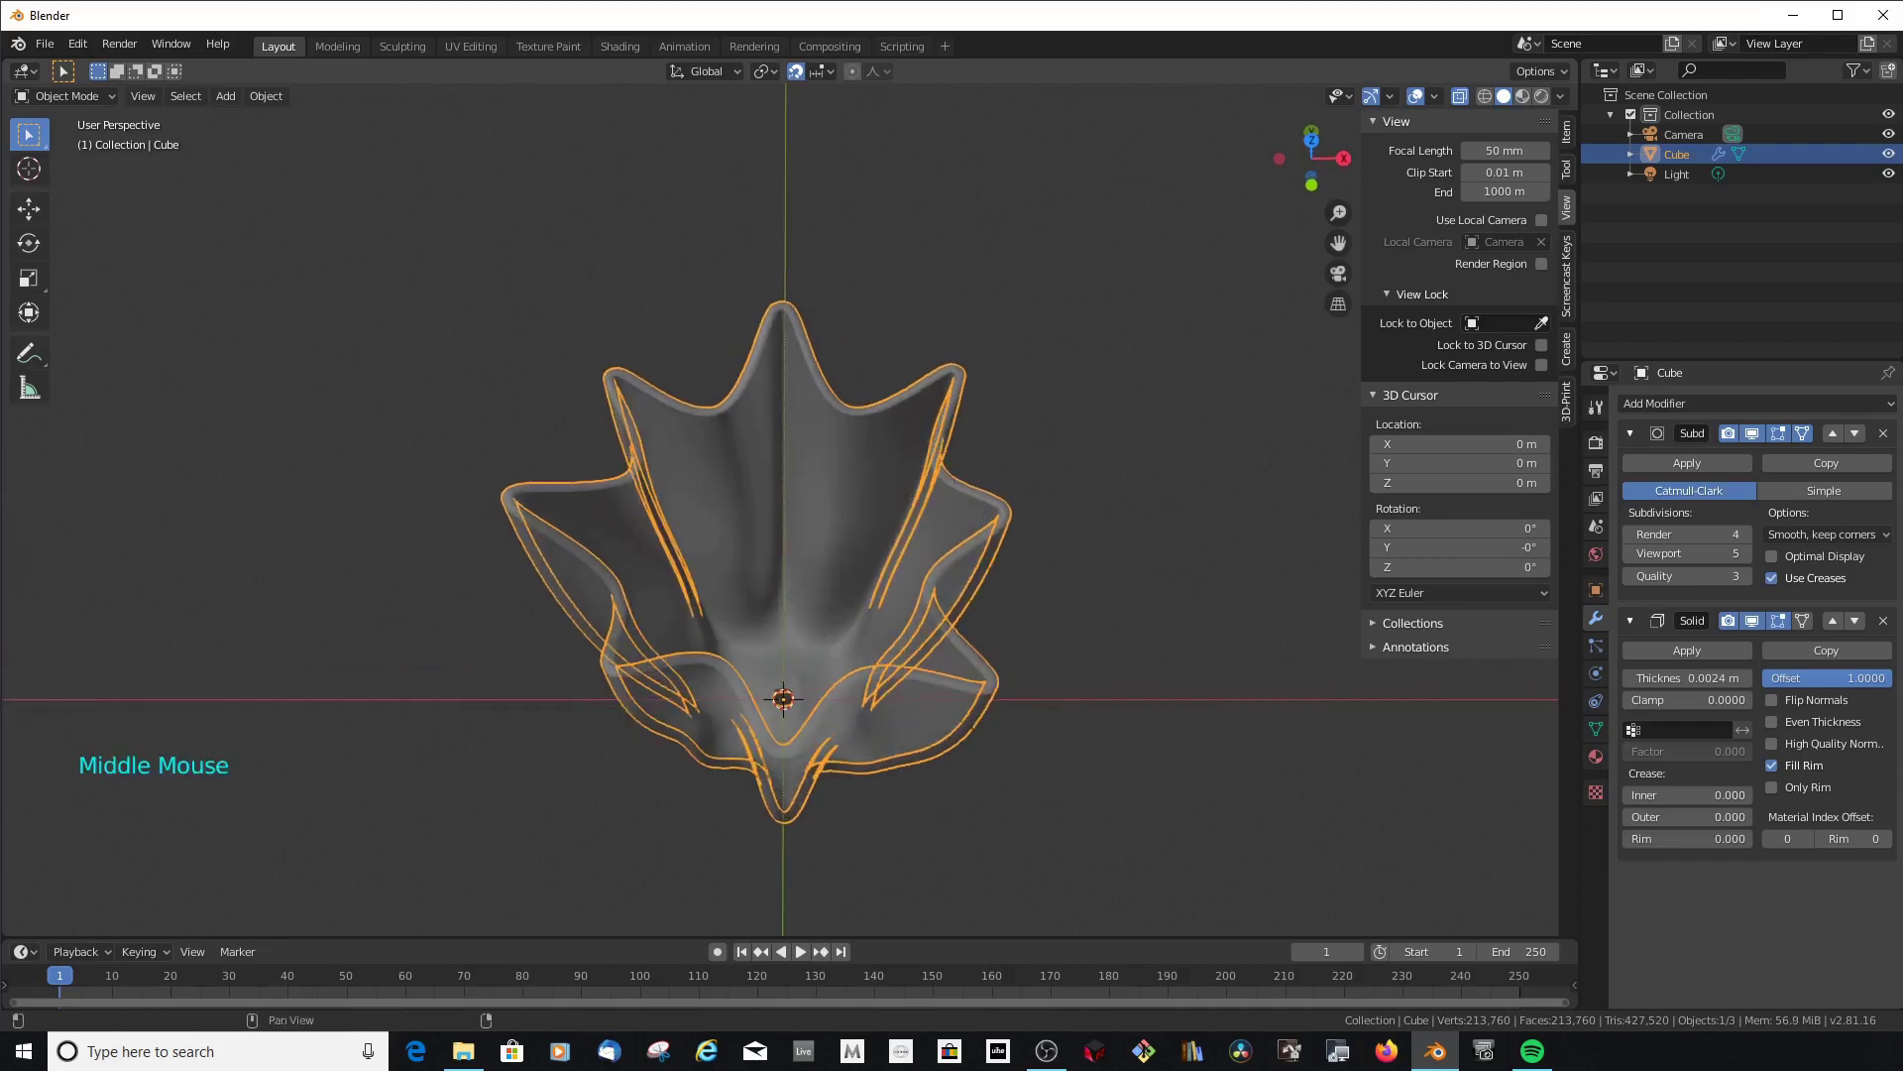
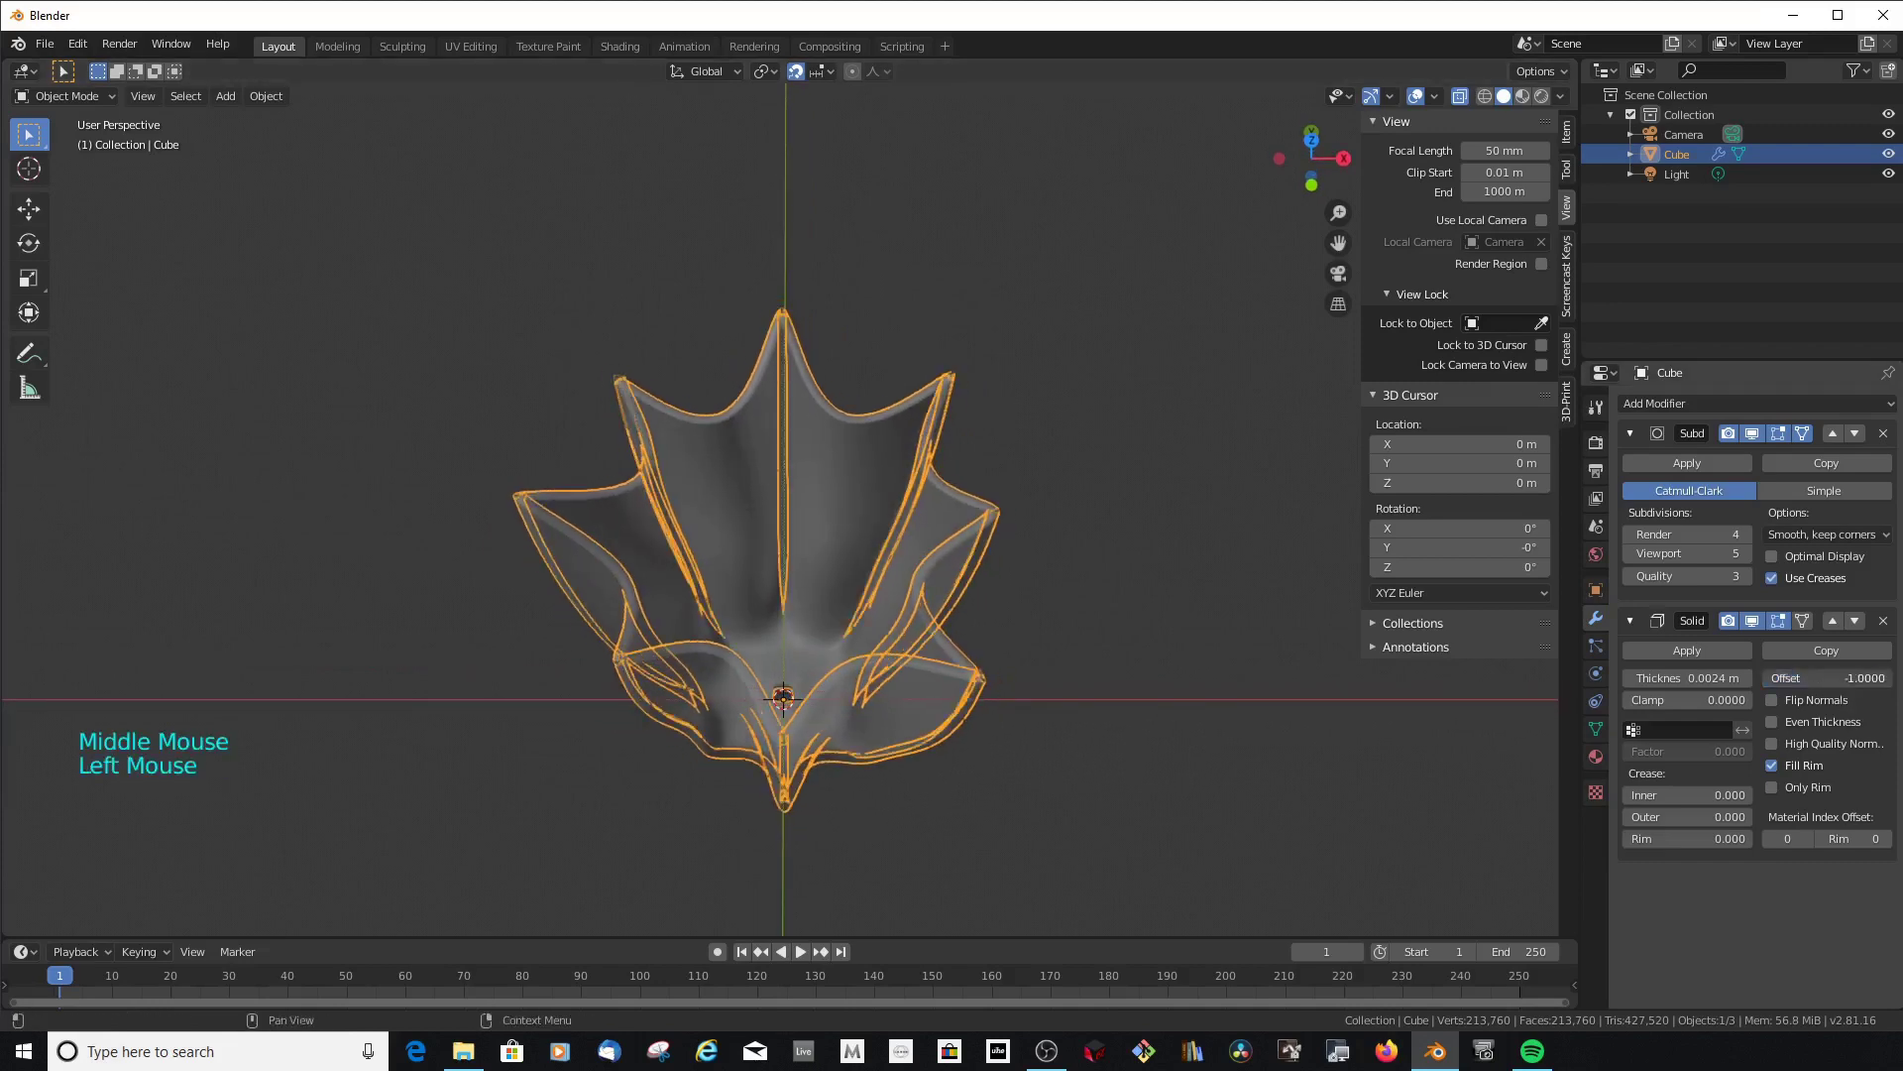
middle_click(952, 409)
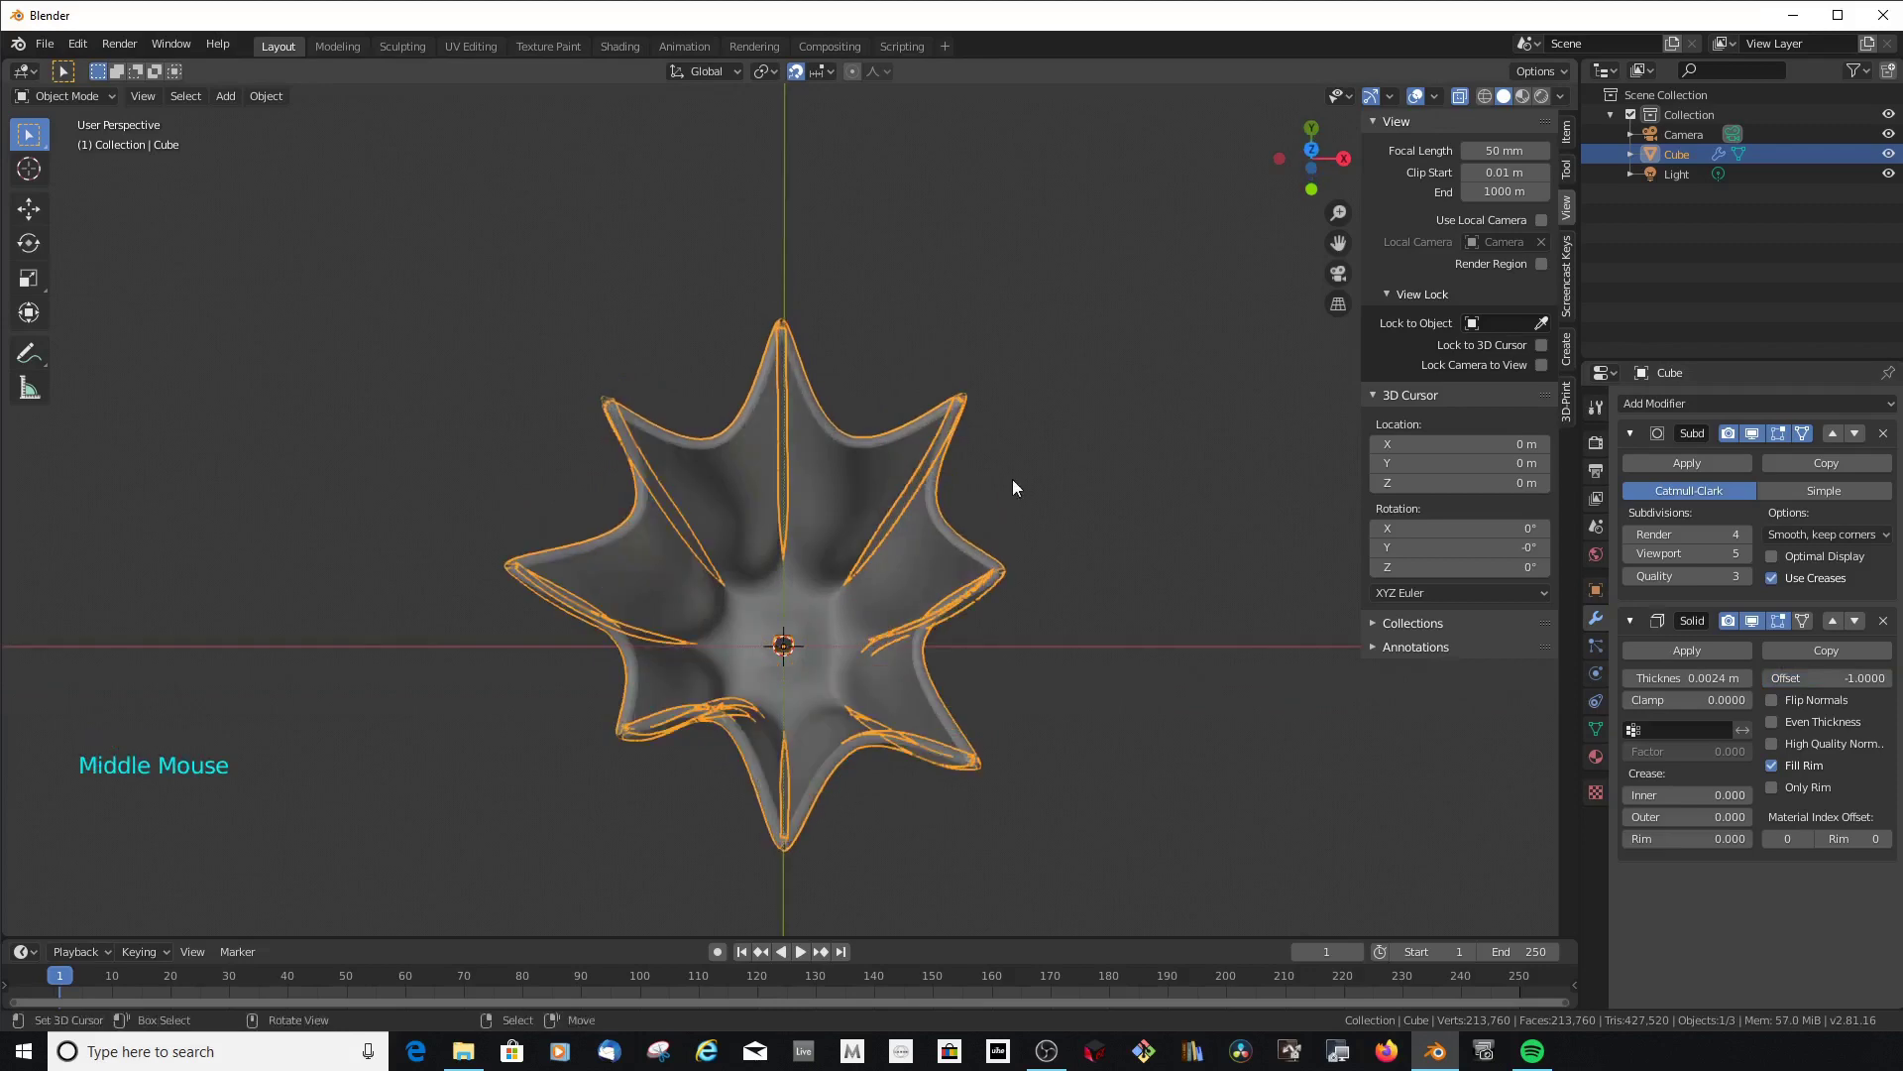
Zoom onto a petal tip to inspect it, then view the base in front orthographic
key(shift+b)
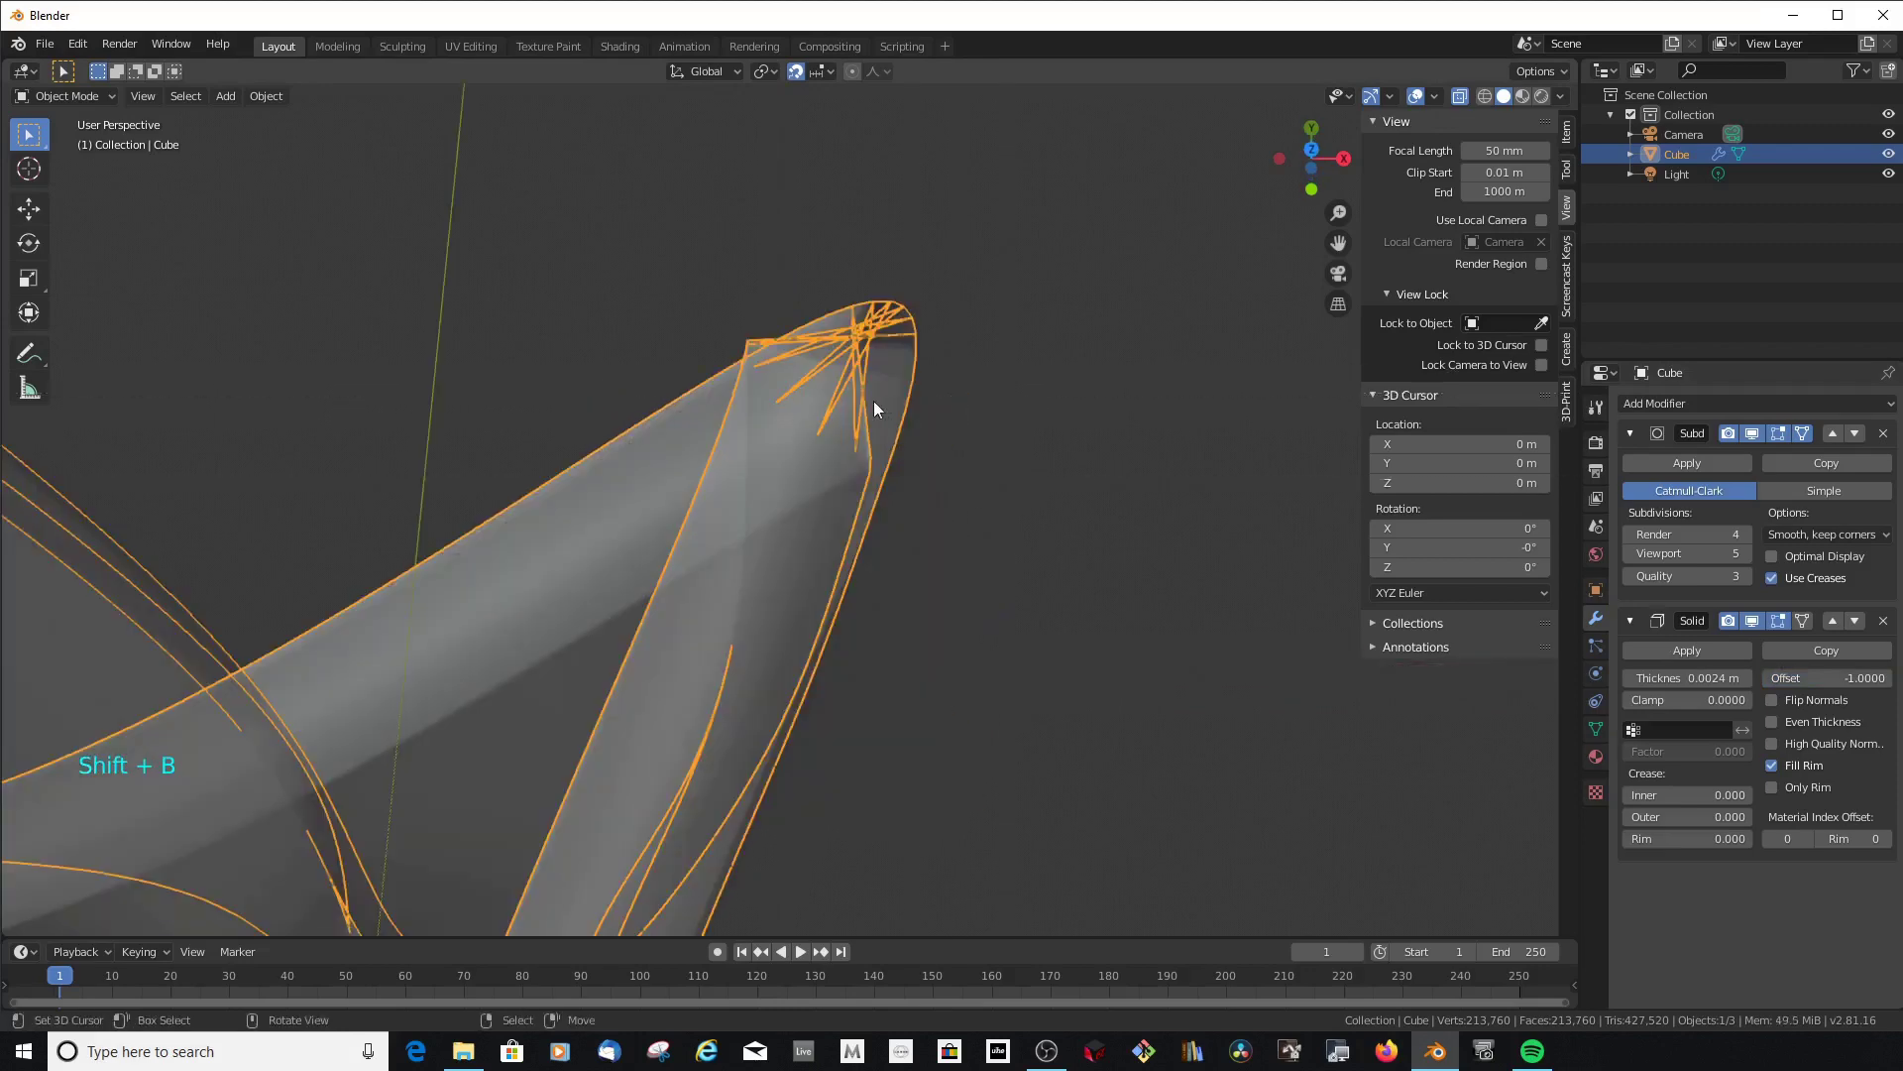
middle_click(984, 404)
scroll(down, 3)
scroll(up, 3)
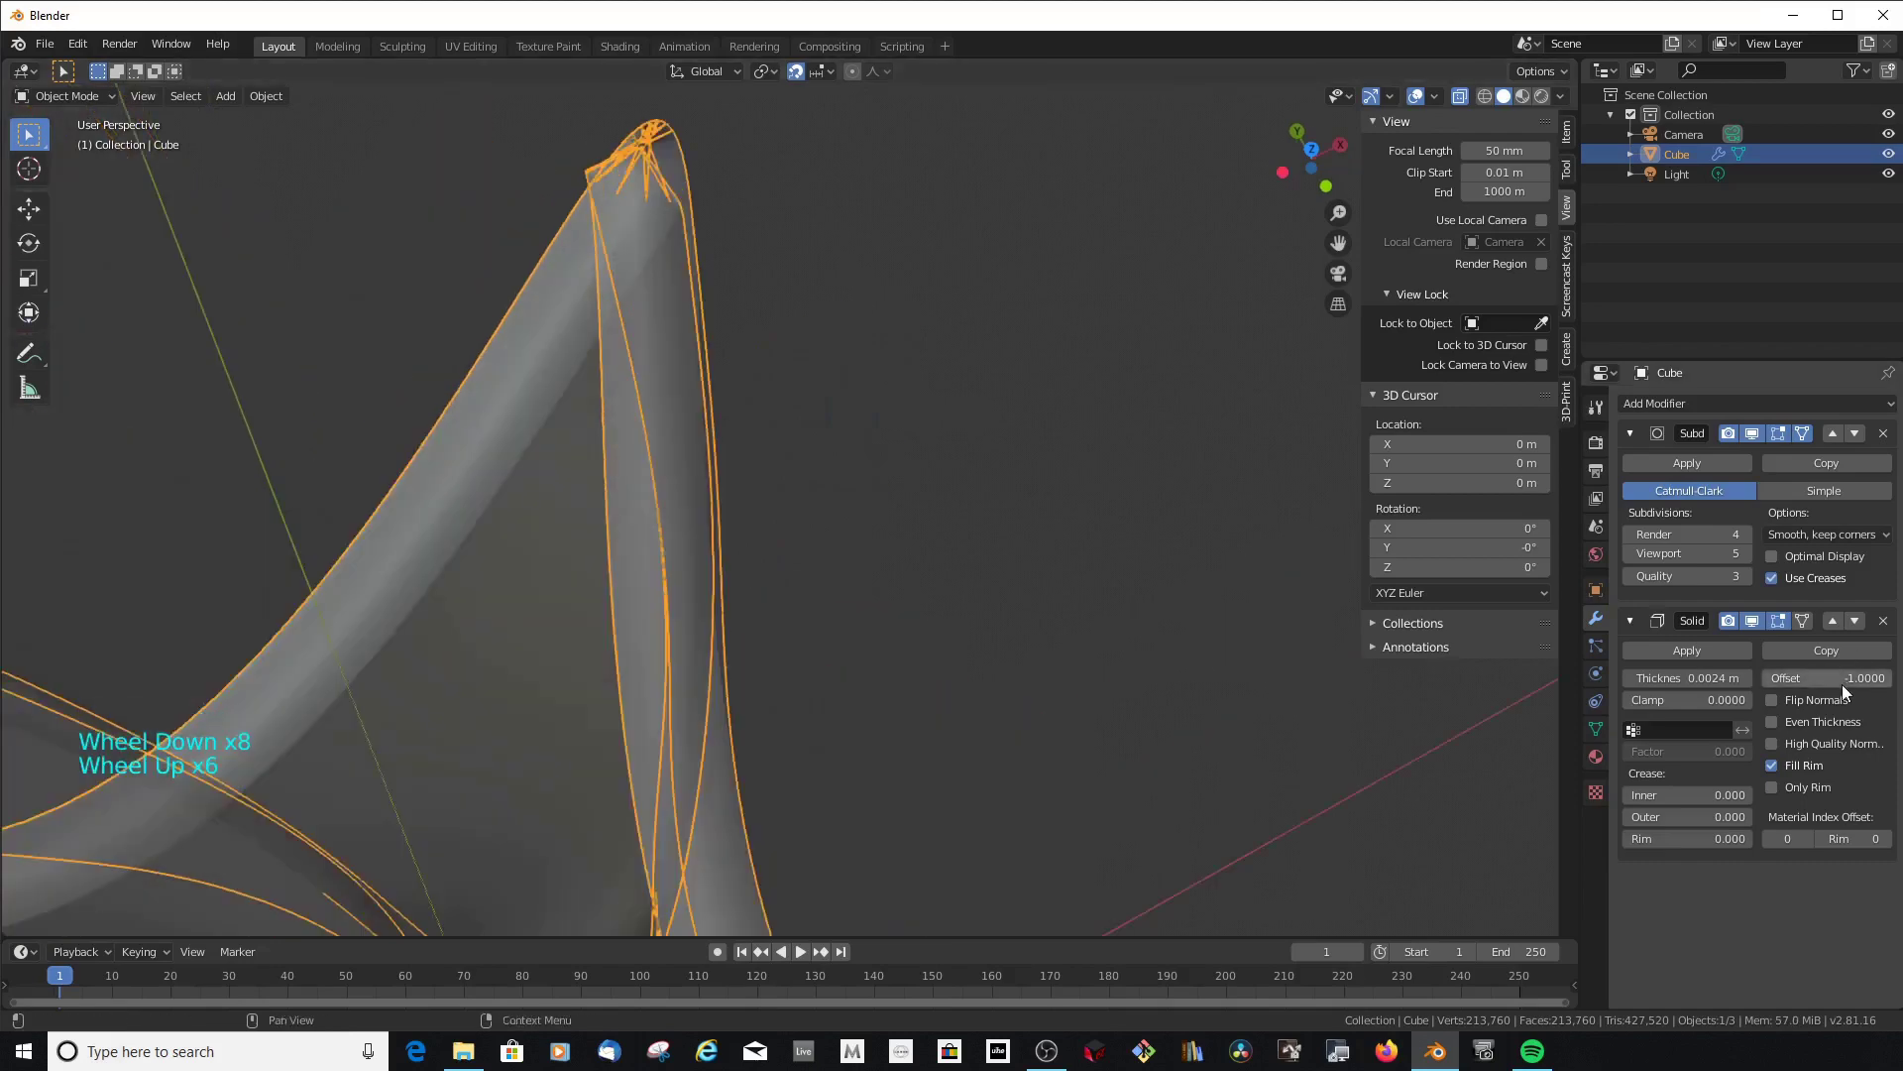
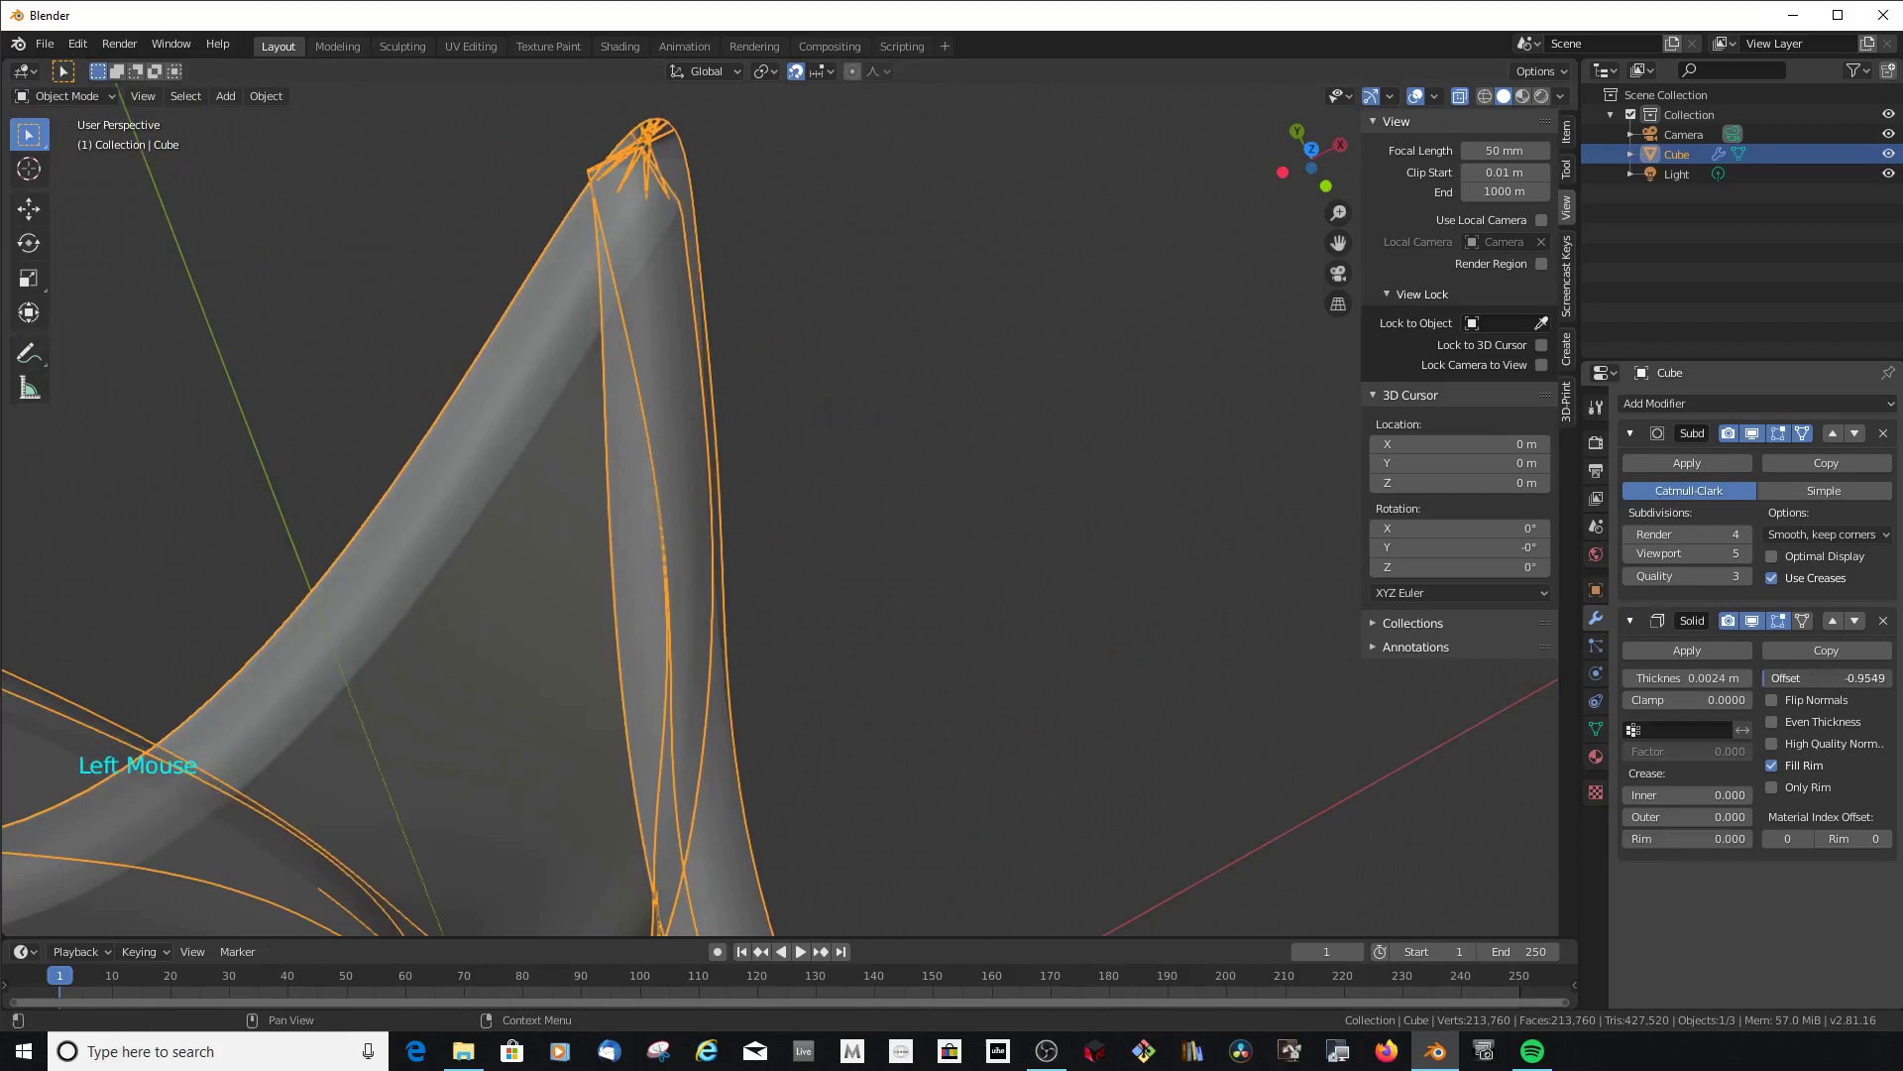
scroll(down, 3)
middle_click(885, 437)
scroll(up, 3)
key(KP_1)
scroll(down, 3)
scroll(up, 3)
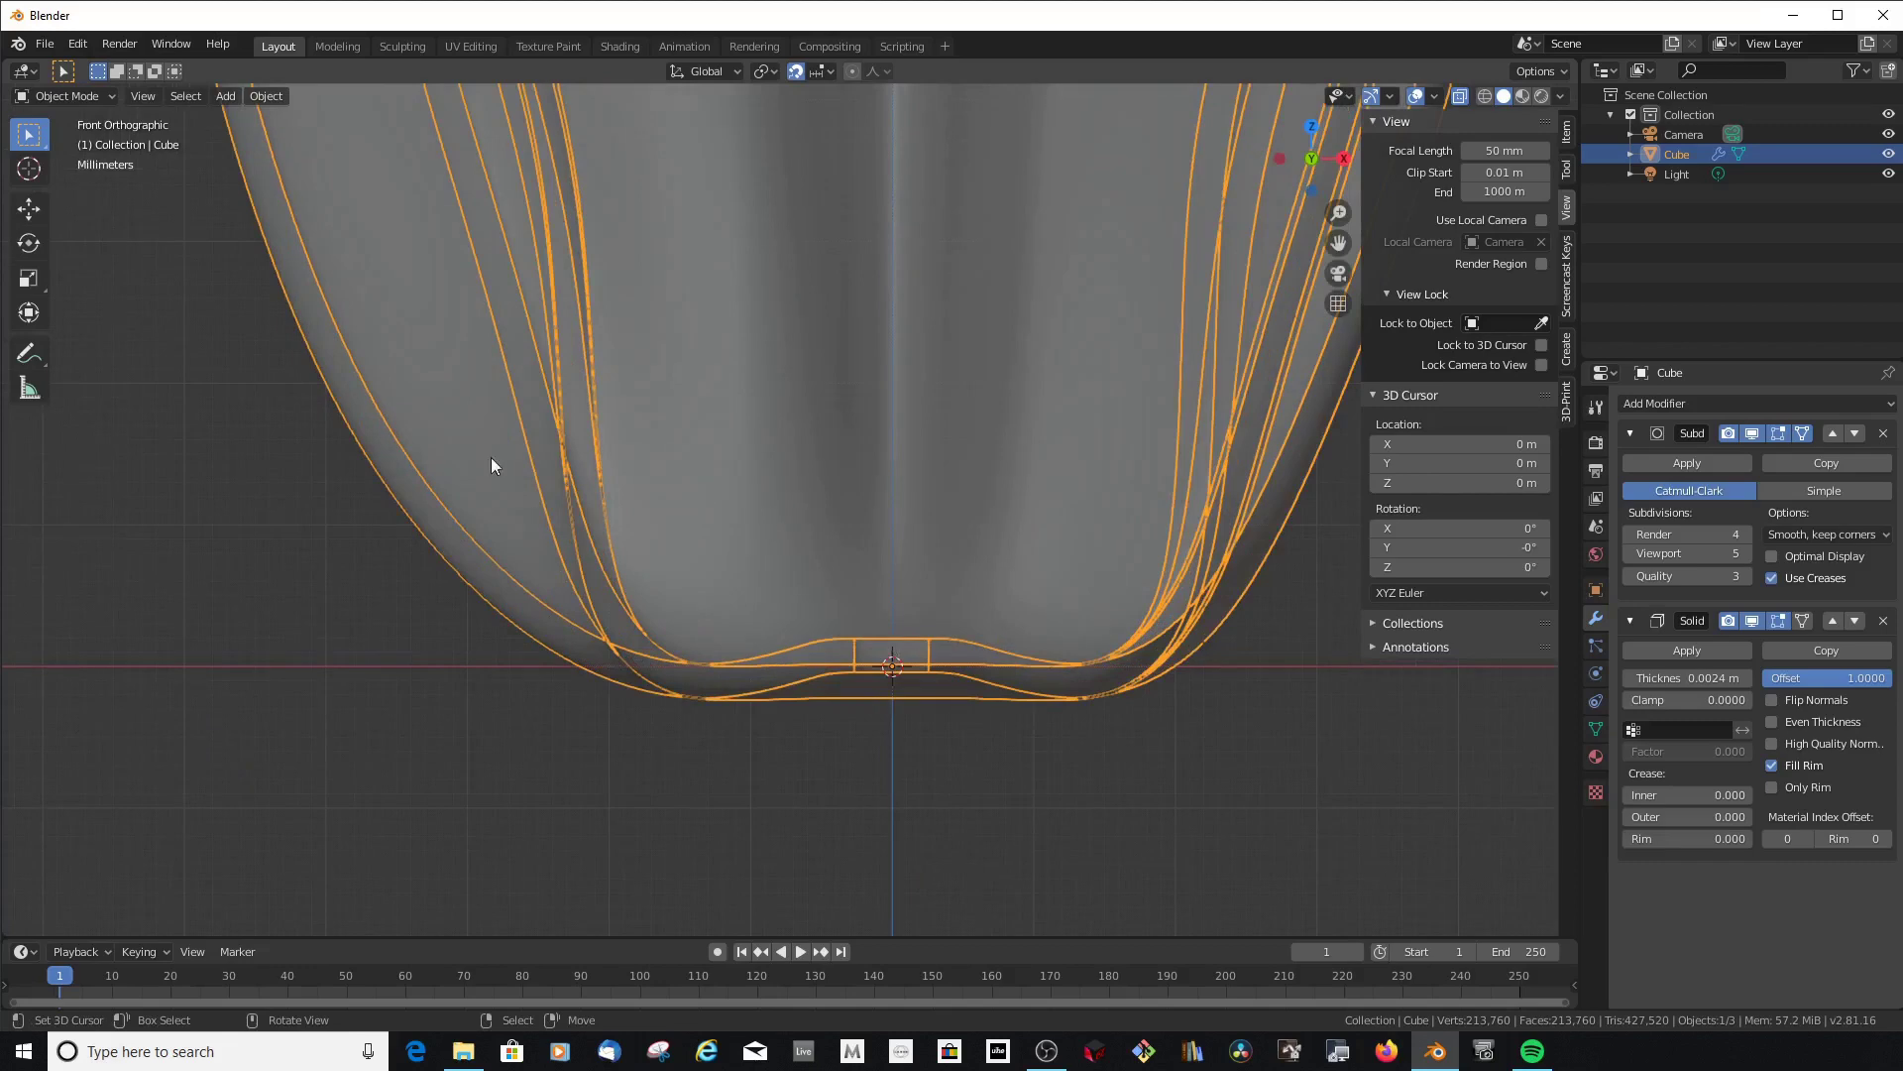
Keep a backup copy Cube.001 of the vase mesh and return to Object Mode
key(Tab)
scroll(down, 3)
key(a)
key(a)
key(a)
click(734, 539)
scroll(up, 3)
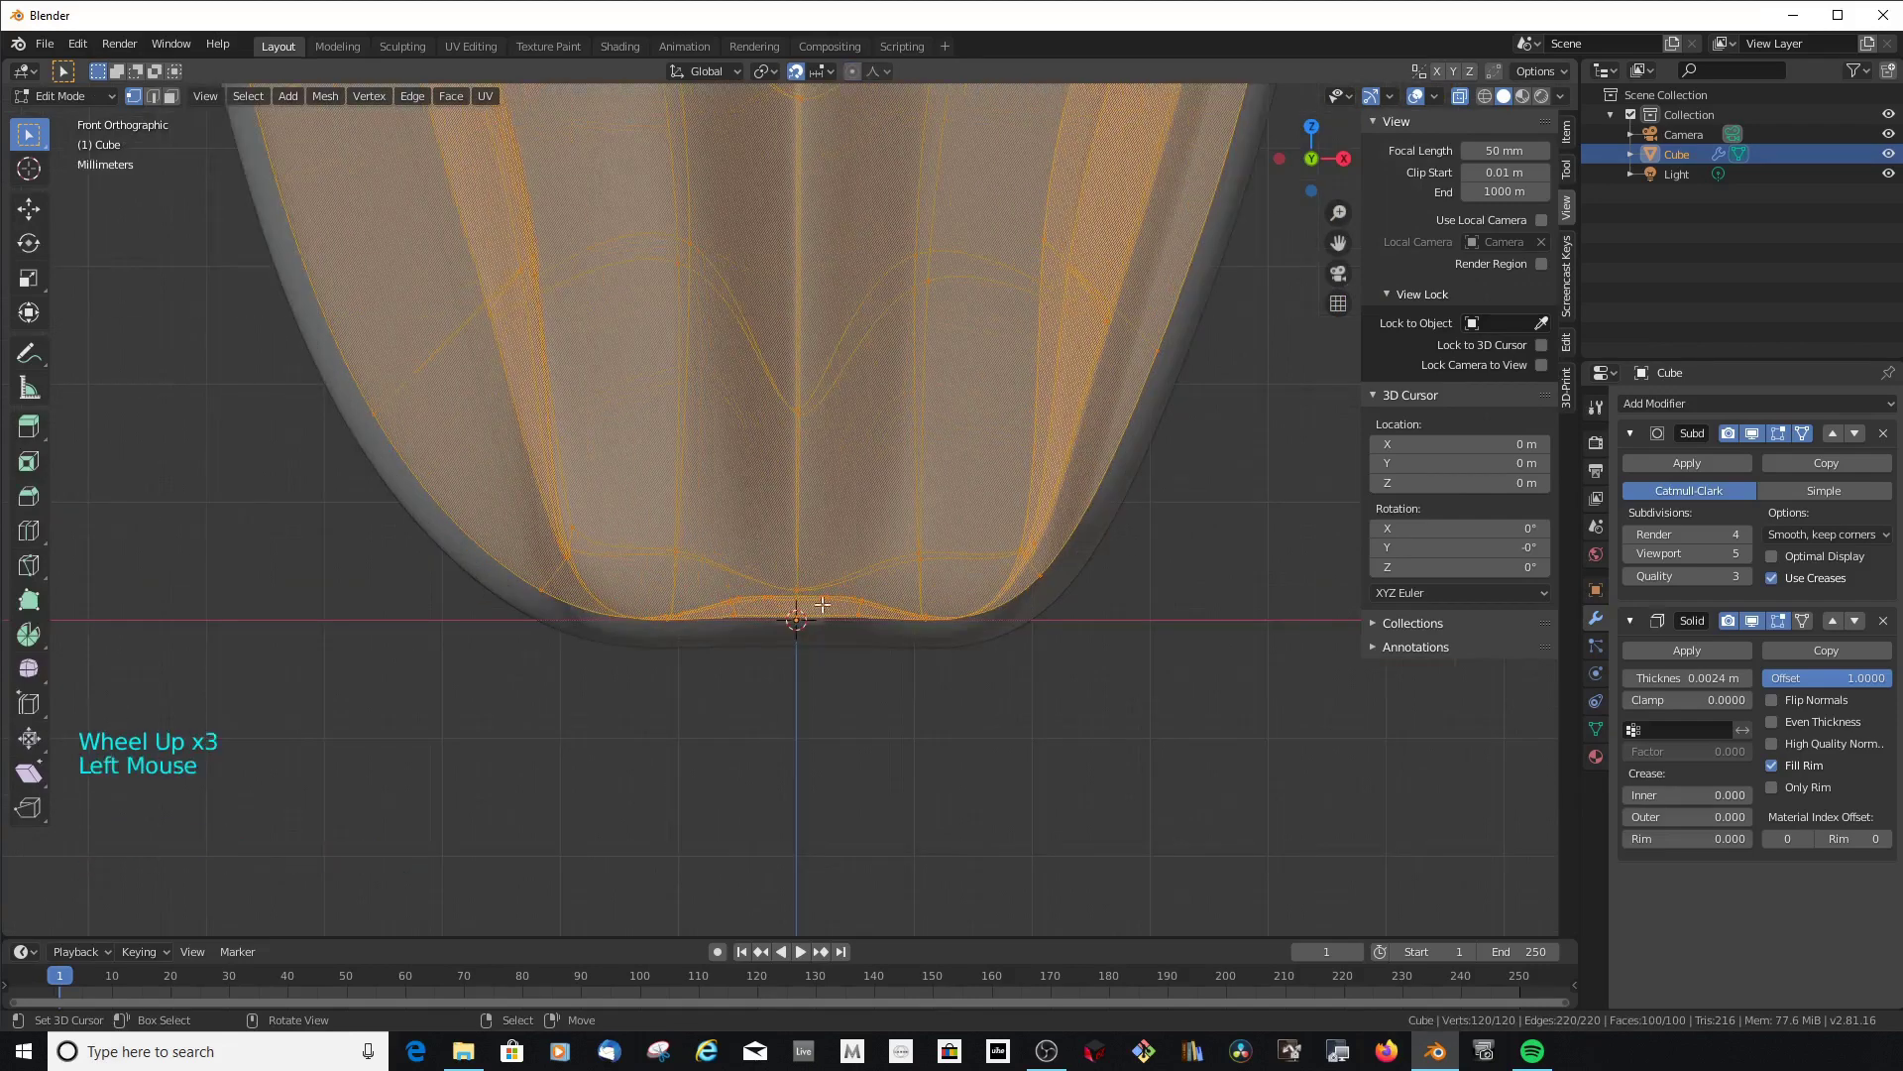
key(g)
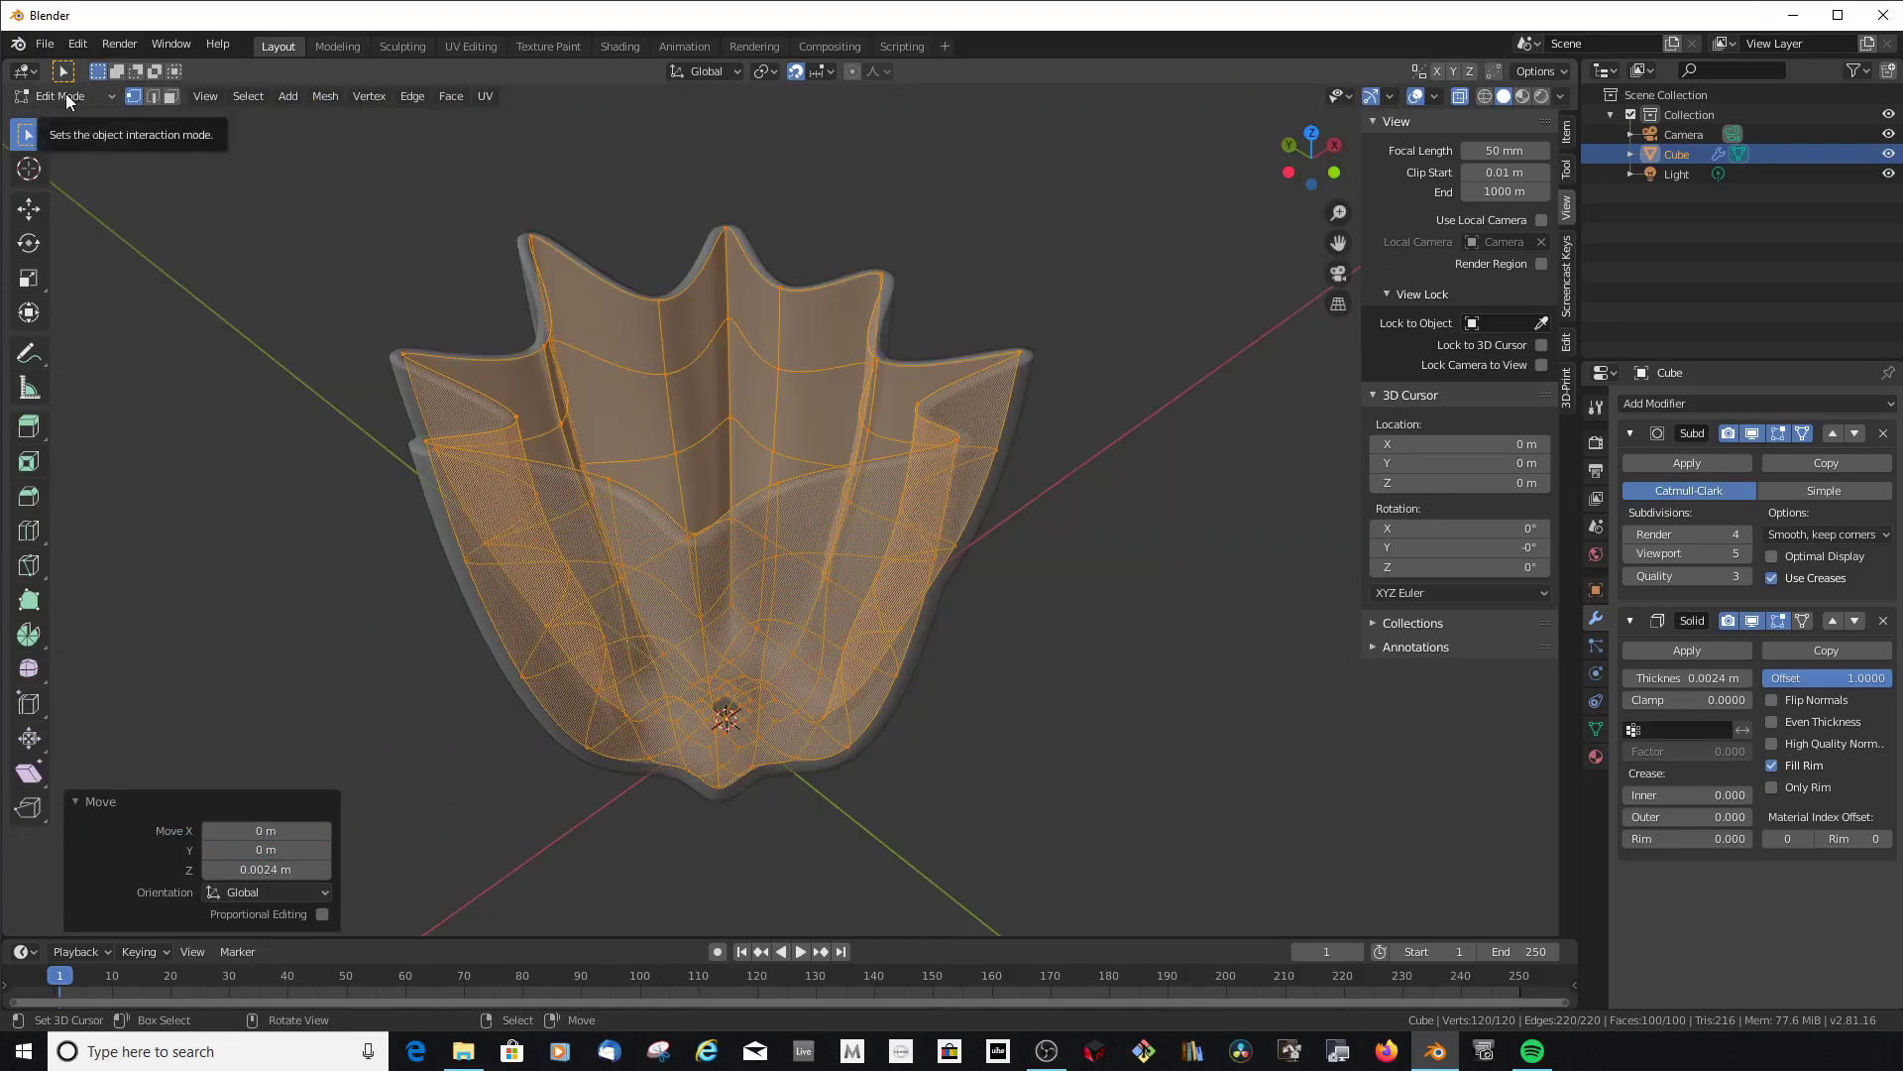
key(Tab)
Apply the Subdivision modifier, leaving only Solidify in the stack
middle_click(745, 407)
middle_click(704, 467)
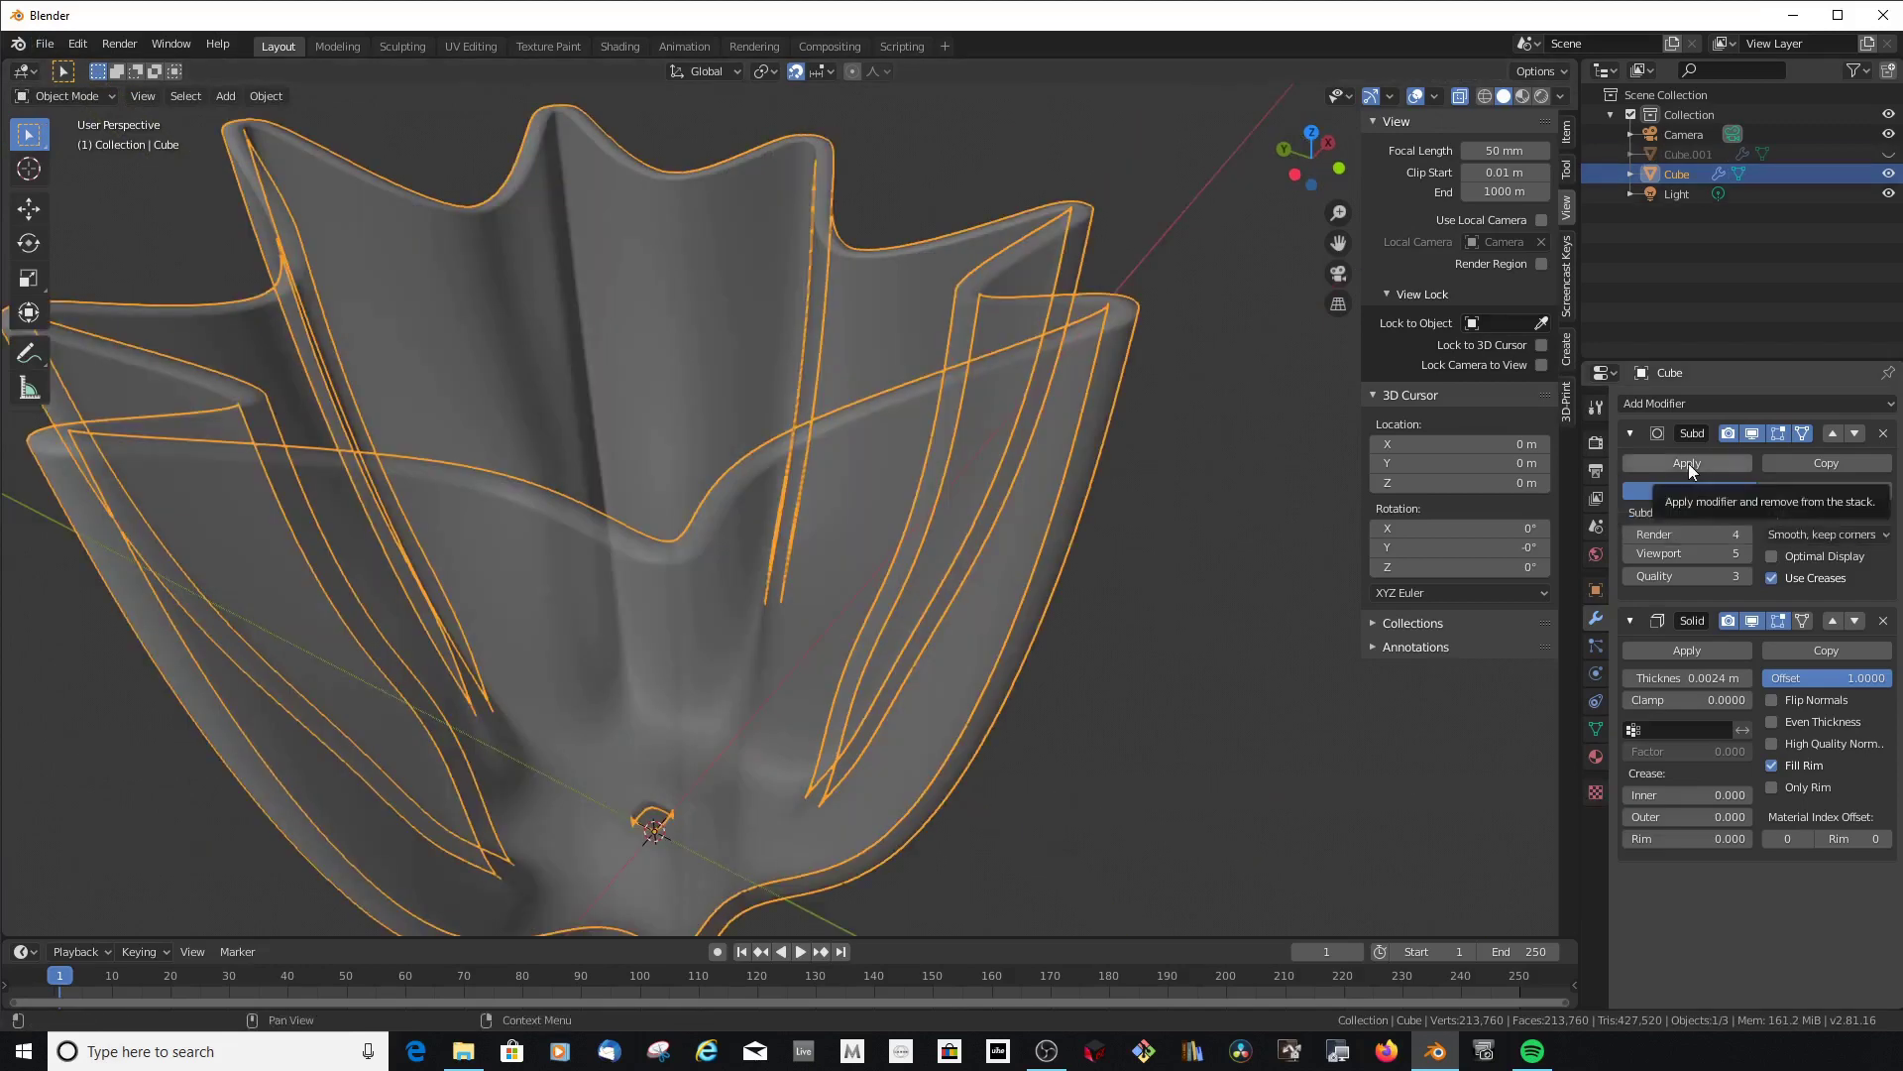
click(1692, 465)
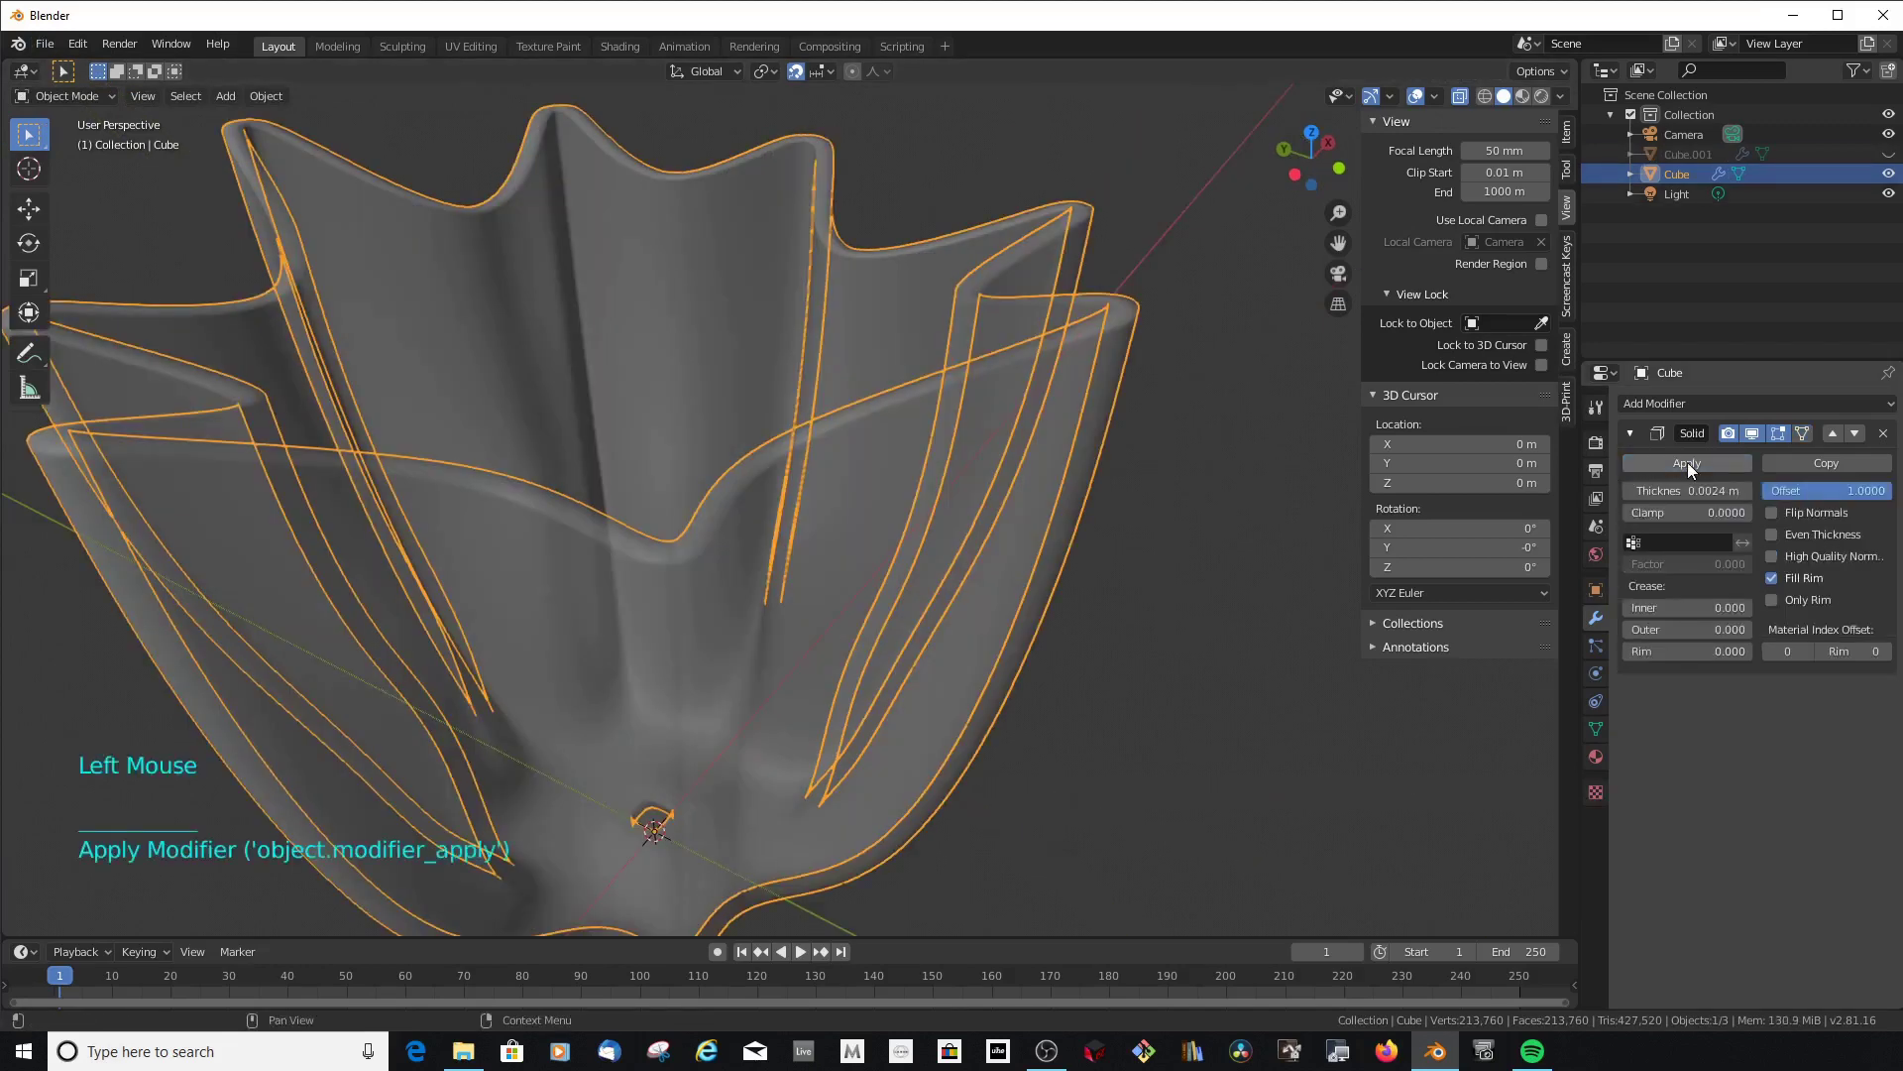